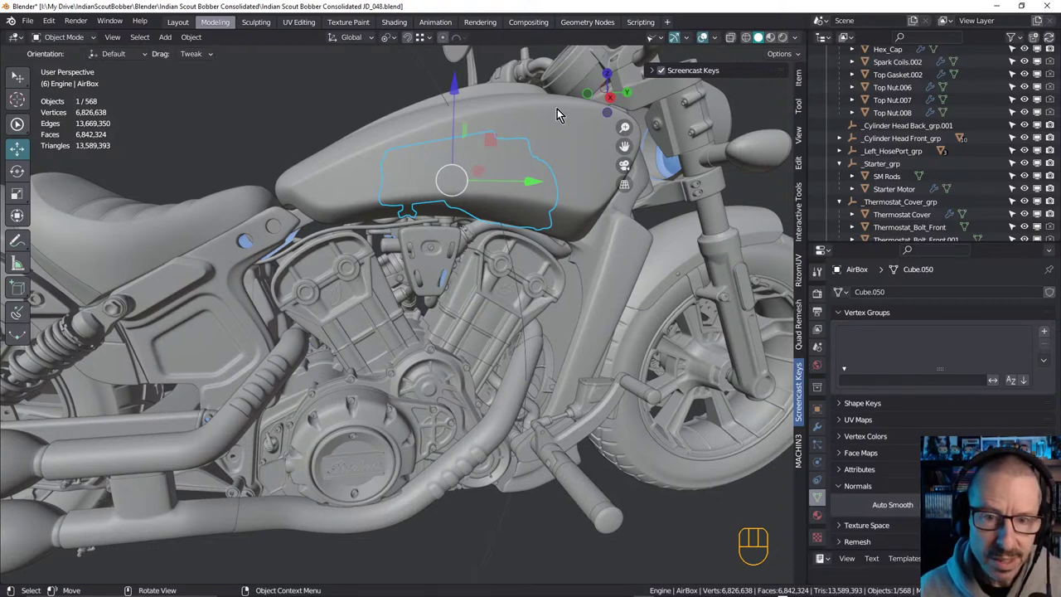
Hide the gas tank and select the air-box hose, a hose piece, the clamp block and cylinder head parts
click(563, 114)
key(h)
drag(492, 232, 477, 243)
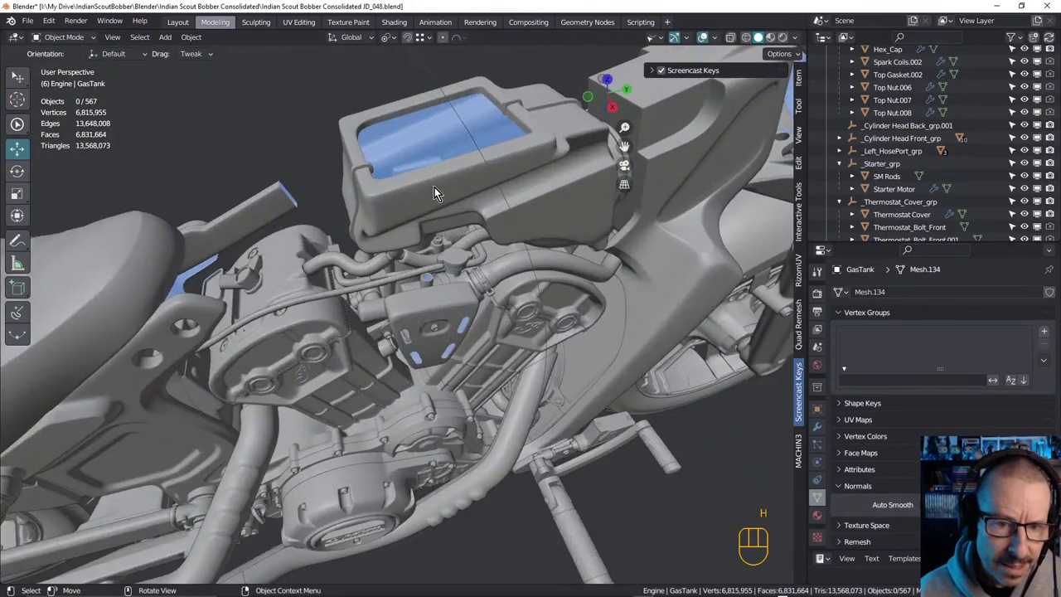
drag(455, 210, 446, 200)
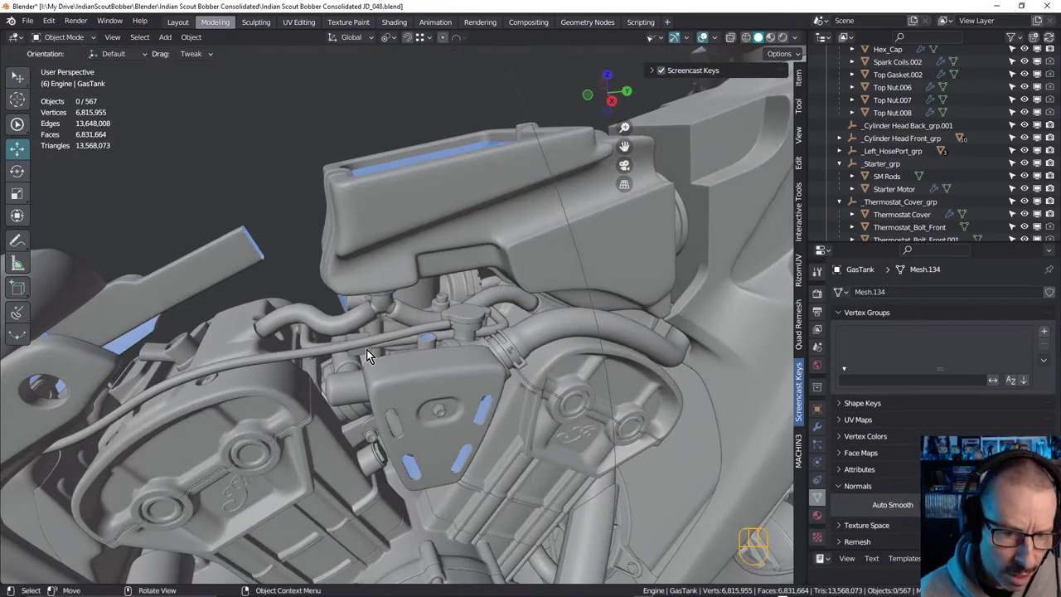
click(354, 335)
drag(451, 299, 382, 288)
click(373, 295)
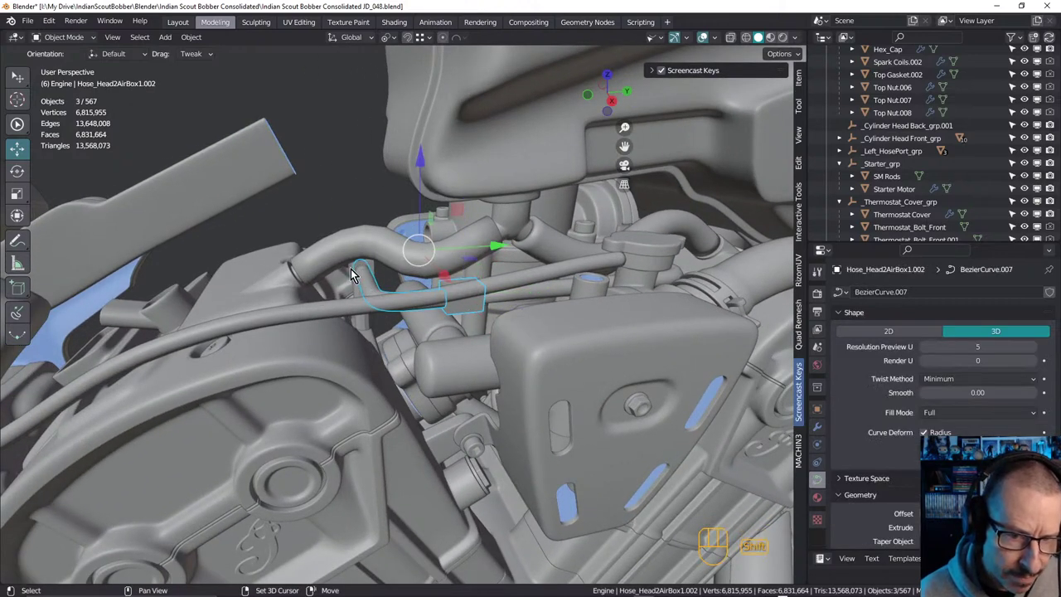
click(358, 274)
middle_click(379, 293)
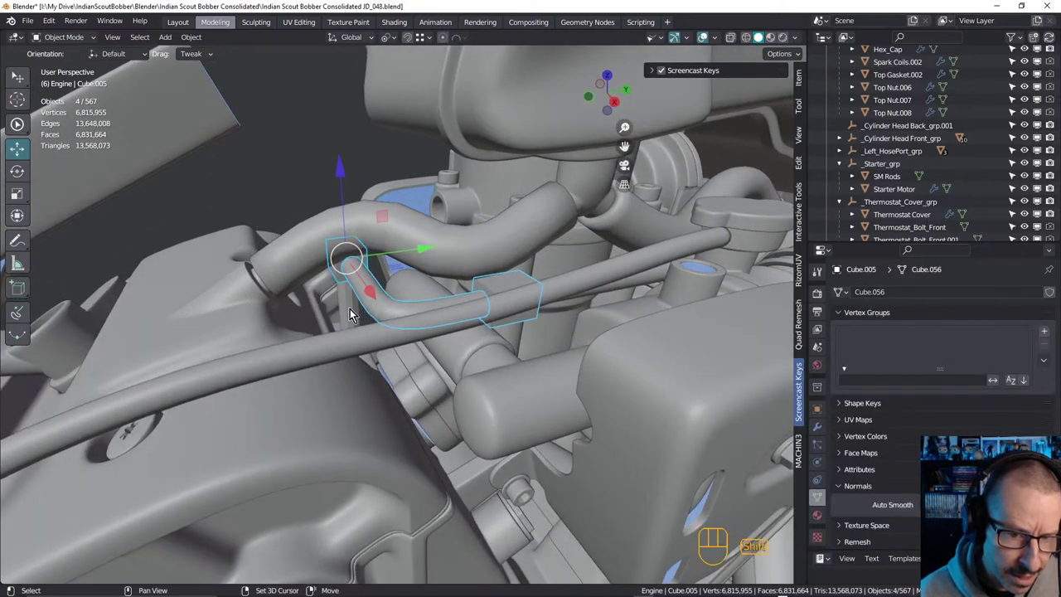
click(355, 315)
middle_click(375, 331)
click(322, 318)
Add the clamp pieces, the cylinder cap and the middle cylinder head part to the selection
drag(413, 299, 387, 297)
drag(386, 288, 383, 283)
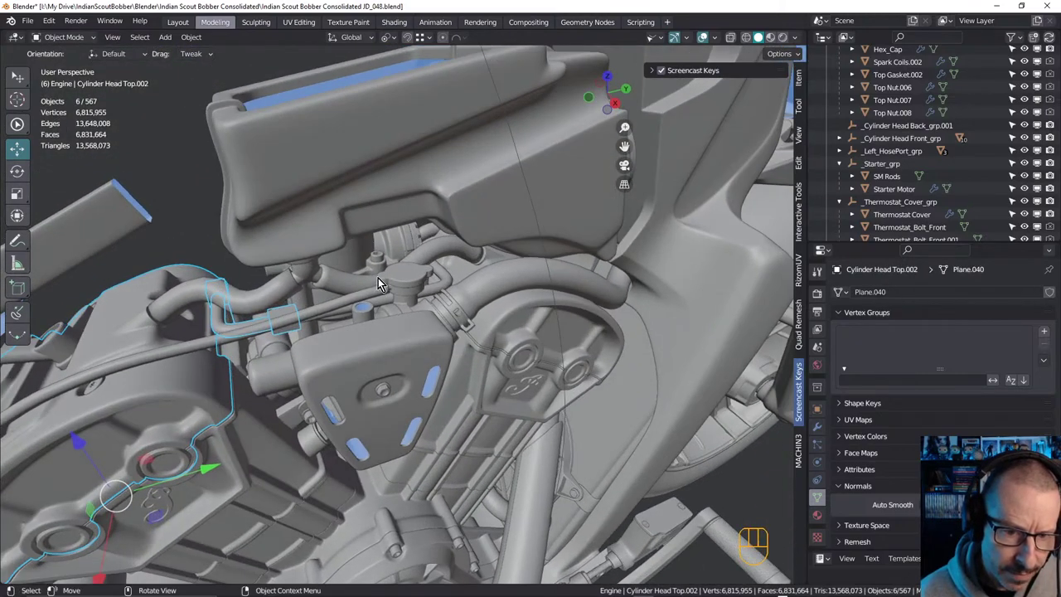
drag(390, 292, 376, 286)
click(501, 279)
drag(528, 275, 510, 257)
click(468, 242)
middle_click(486, 270)
middle_click(492, 297)
drag(402, 304, 401, 289)
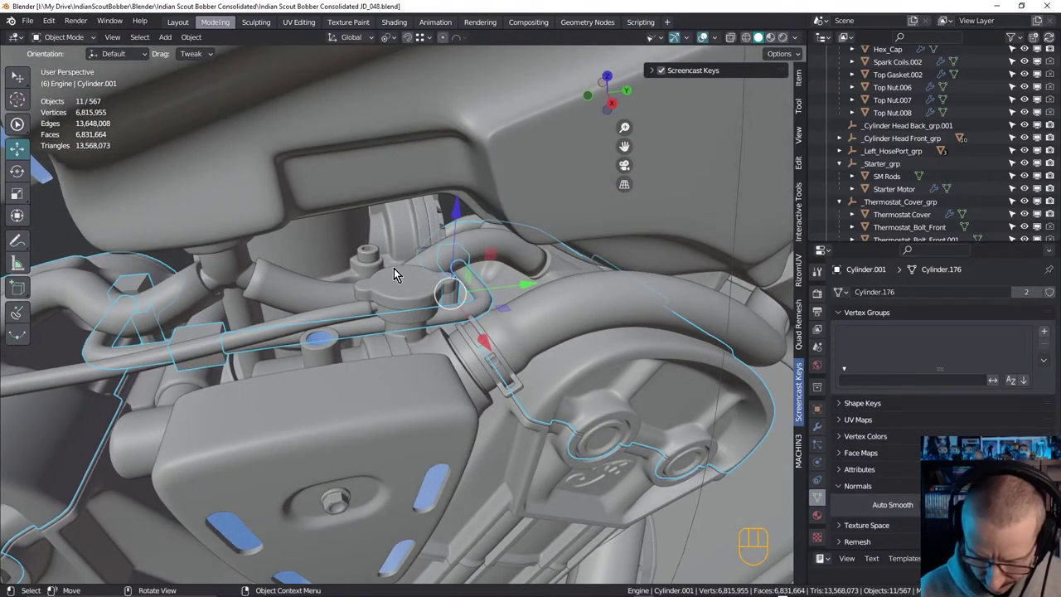
click(333, 250)
On the starter side, add that hose, its clamp block and the second hose to the selection
drag(477, 295, 484, 266)
drag(428, 279, 746, 276)
drag(545, 260, 523, 299)
drag(440, 259, 385, 249)
middle_click(475, 287)
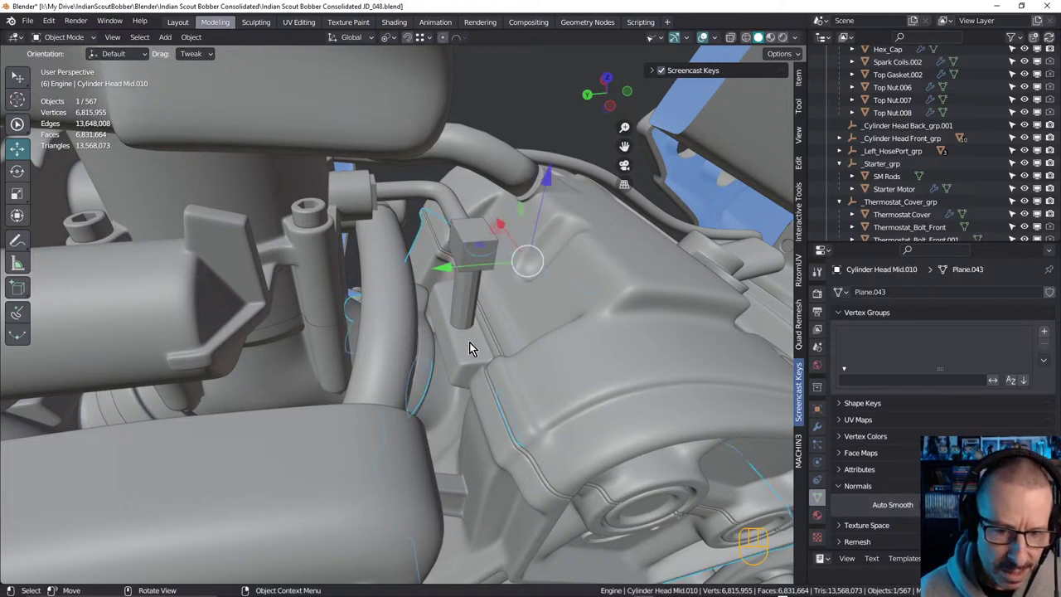
click(475, 293)
click(474, 236)
drag(370, 215, 475, 226)
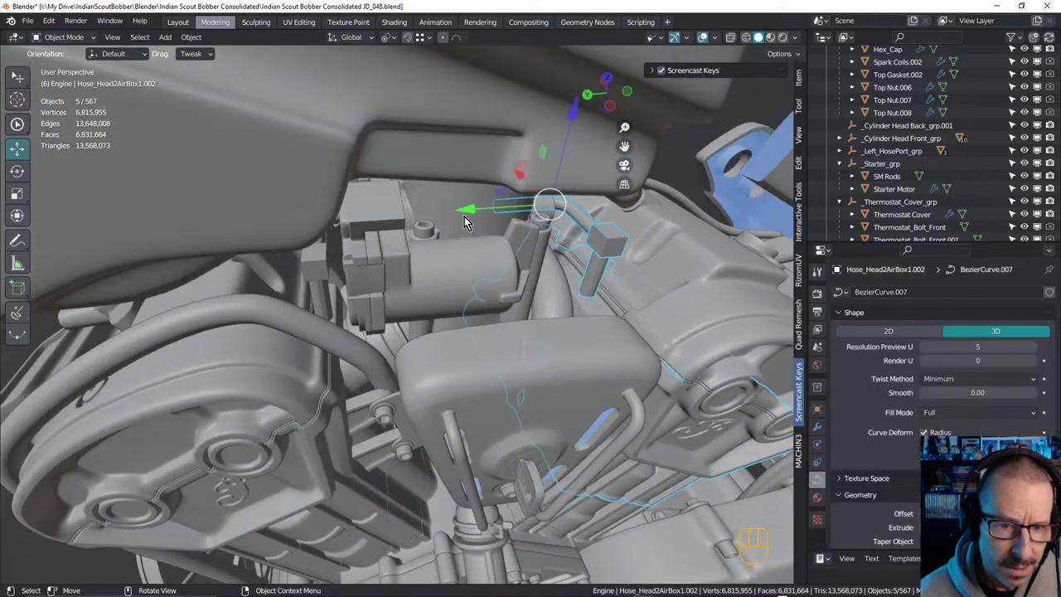
drag(416, 237, 287, 256)
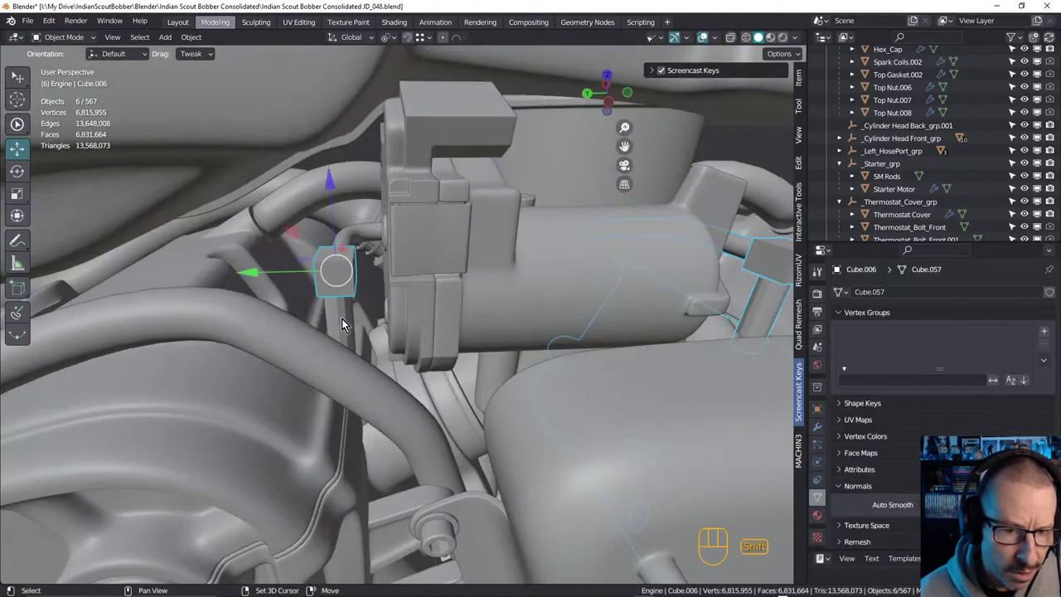
drag(345, 305, 365, 248)
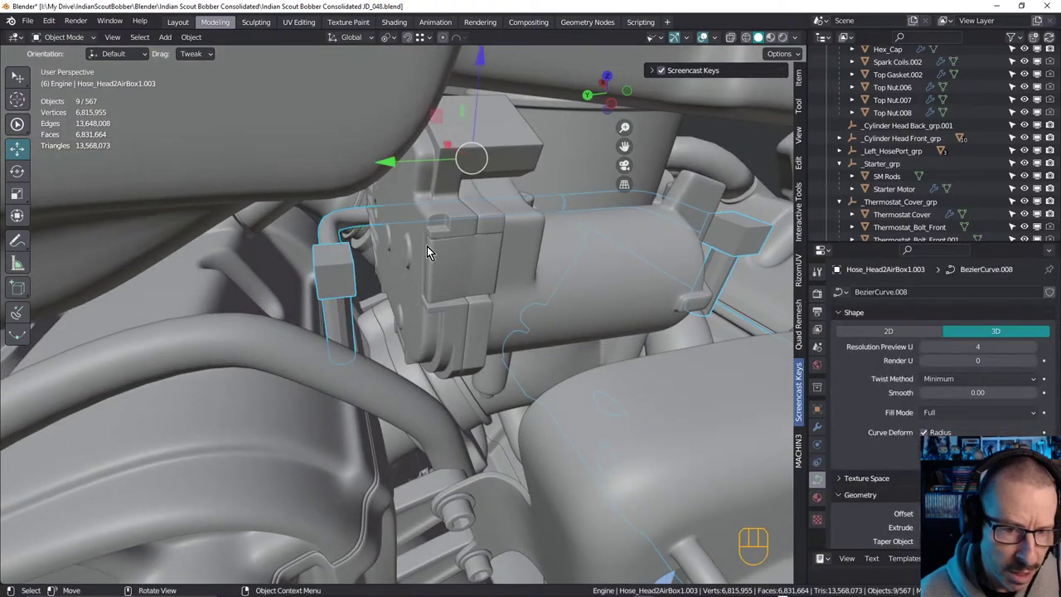
drag(445, 255, 441, 285)
Add the front cylinder head and the clamp block on the long hose to the selection
middle_click(442, 275)
middle_click(391, 279)
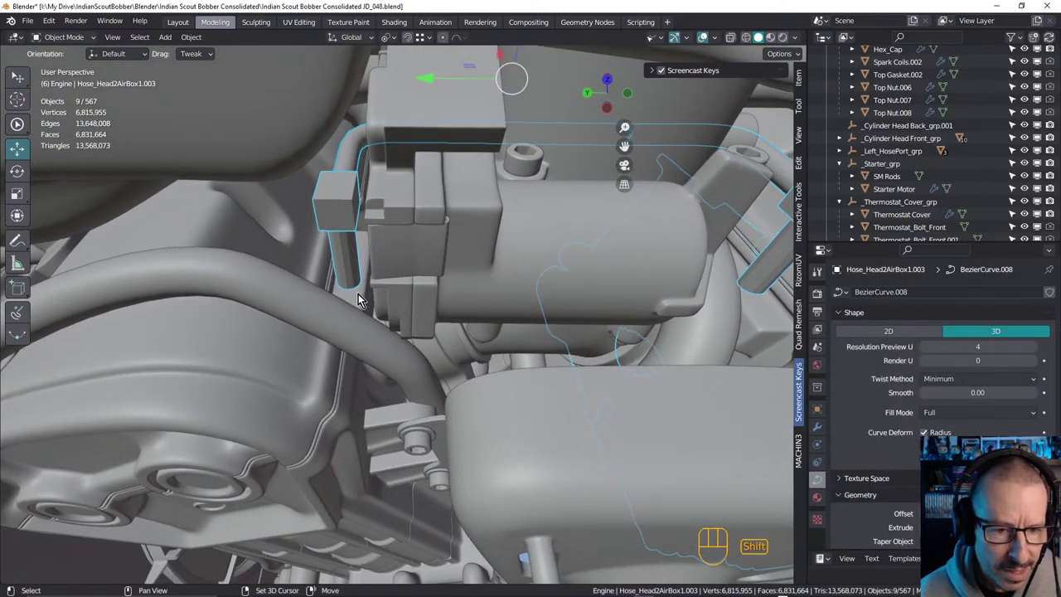
click(363, 295)
drag(497, 266, 505, 269)
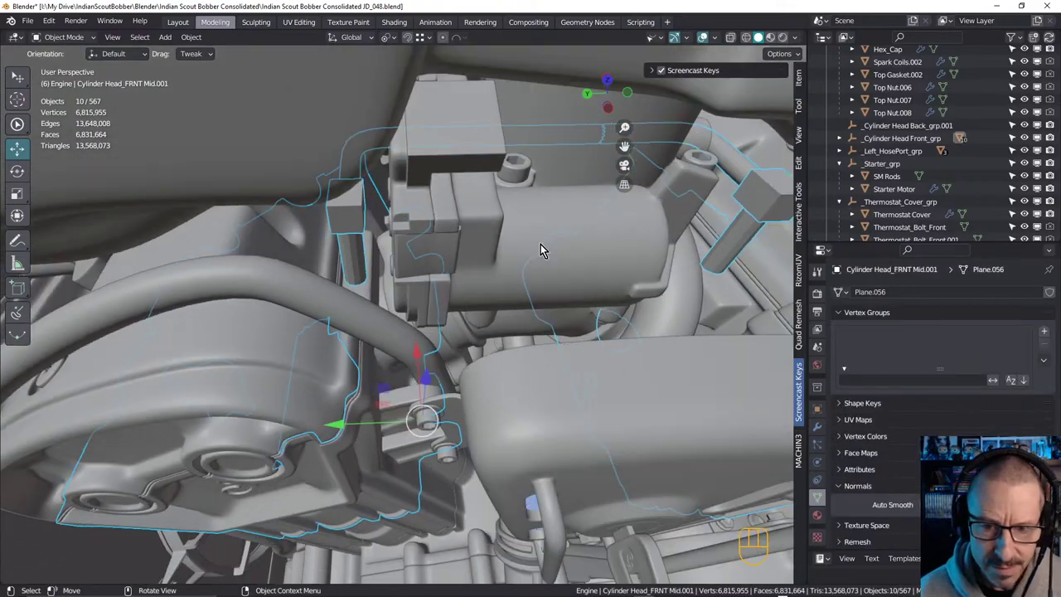
drag(546, 236, 510, 236)
drag(438, 248, 491, 288)
drag(340, 291, 514, 260)
drag(485, 295, 425, 323)
drag(312, 316, 507, 273)
click(447, 284)
In Local View, orbit around the isolated parts and select the front cylinder head
drag(448, 298, 448, 271)
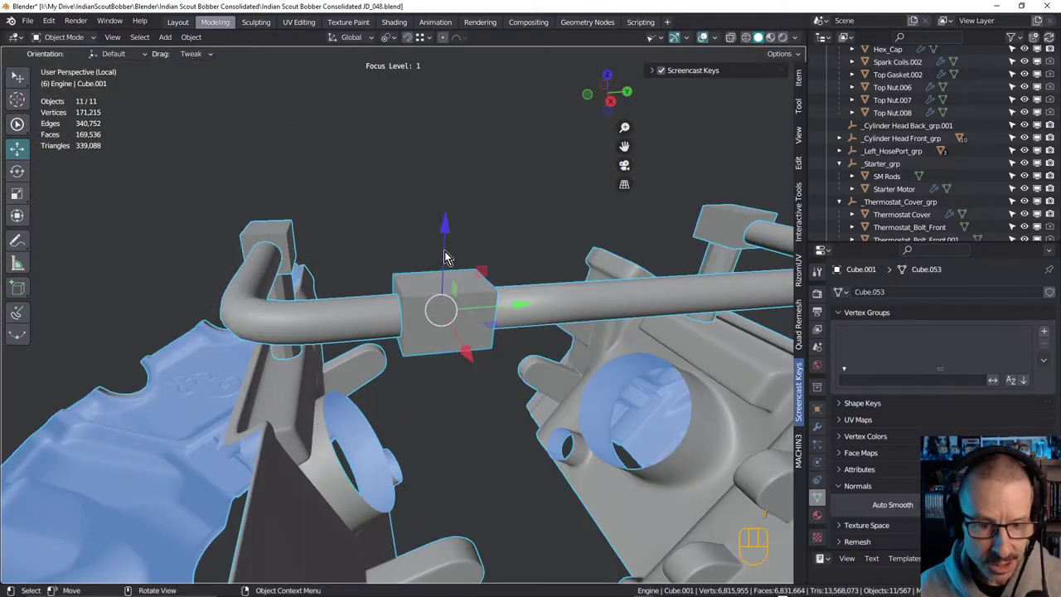
middle_click(393, 303)
drag(431, 291, 403, 266)
drag(423, 264, 536, 289)
drag(408, 279, 567, 232)
middle_click(526, 244)
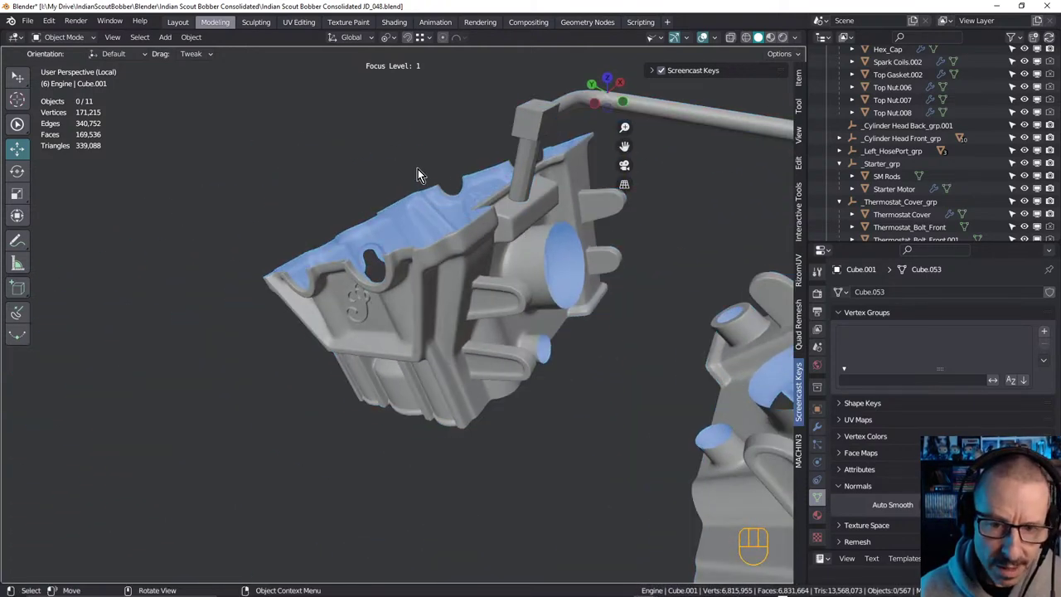
drag(552, 227, 436, 250)
drag(482, 229, 535, 208)
drag(466, 279, 384, 279)
middle_click(395, 265)
click(406, 249)
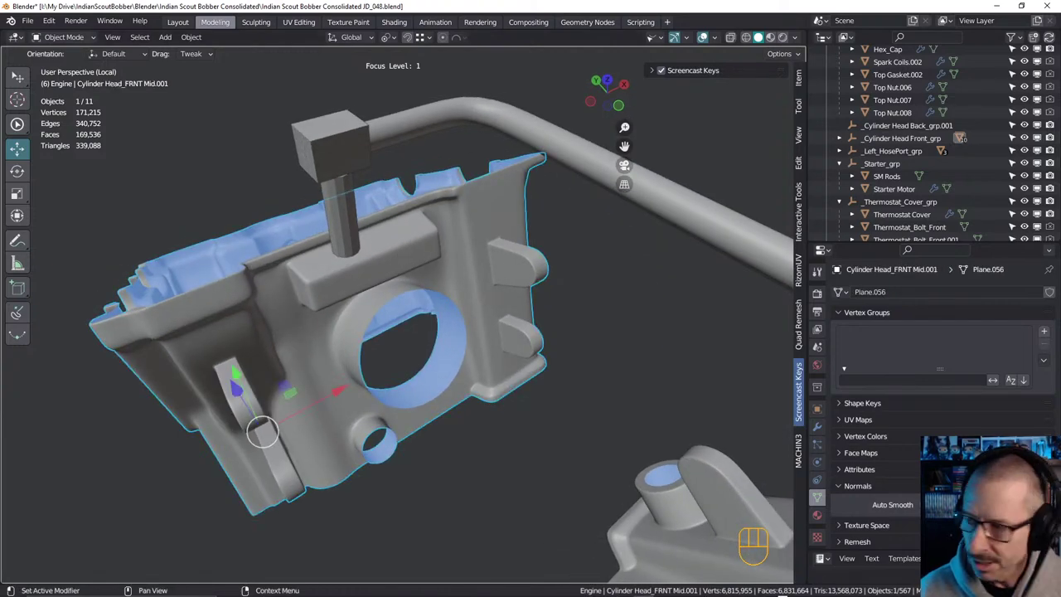
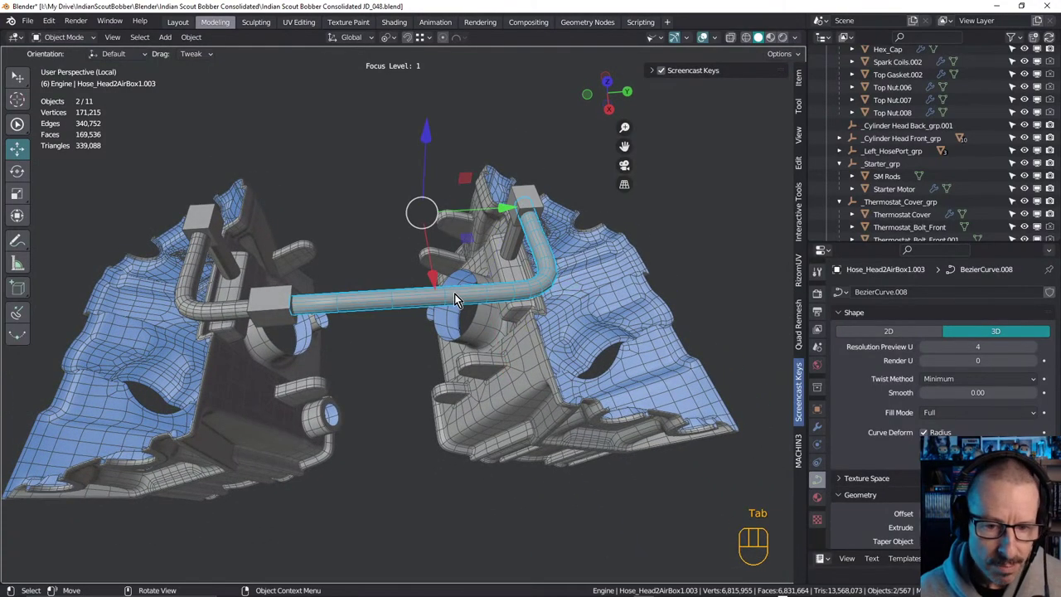
drag(472, 288, 385, 273)
drag(387, 276, 402, 265)
drag(402, 280, 442, 287)
drag(386, 305, 384, 291)
middle_click(408, 296)
drag(402, 273, 514, 274)
click(270, 263)
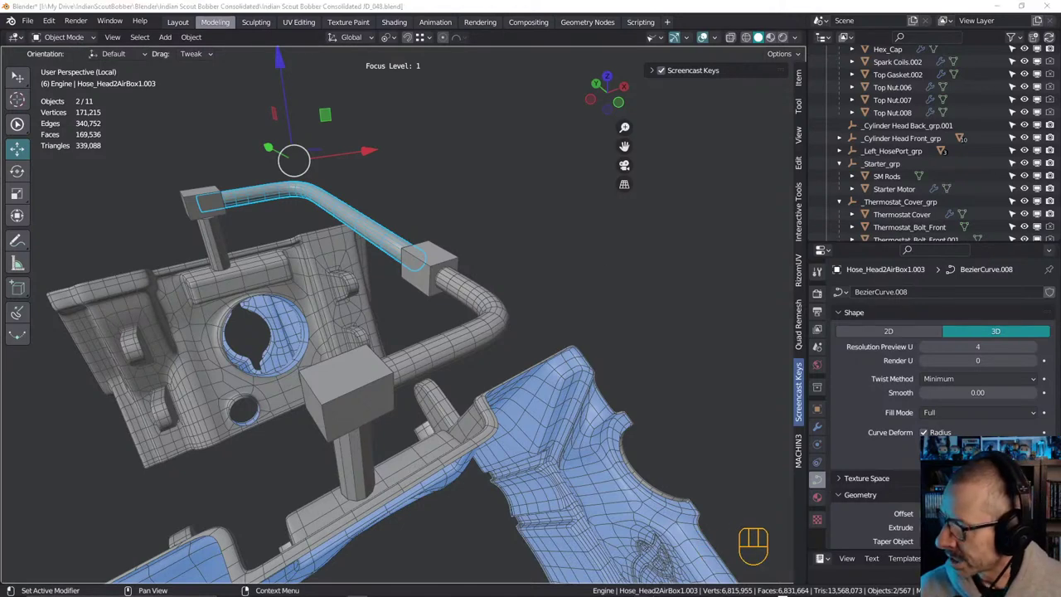
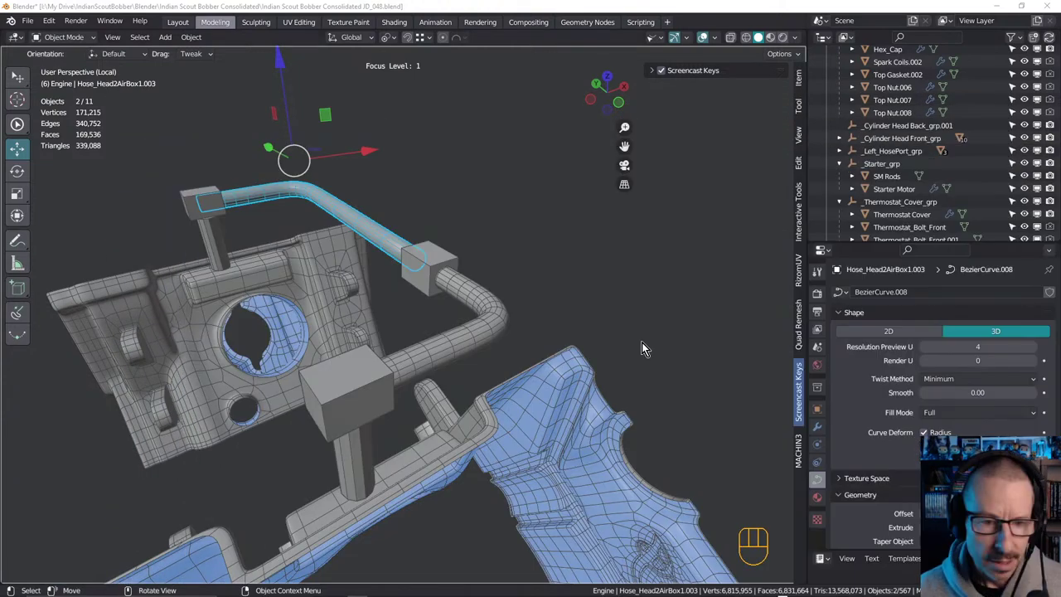
drag(482, 342, 478, 327)
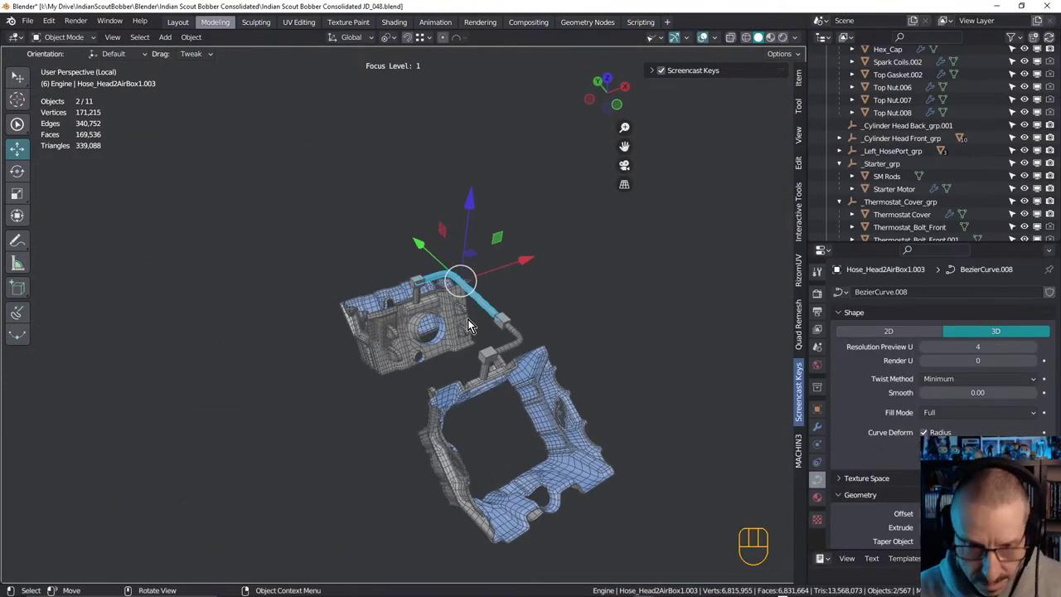
drag(474, 339, 447, 282)
drag(406, 280, 416, 278)
key(Tab)
key(Tab)
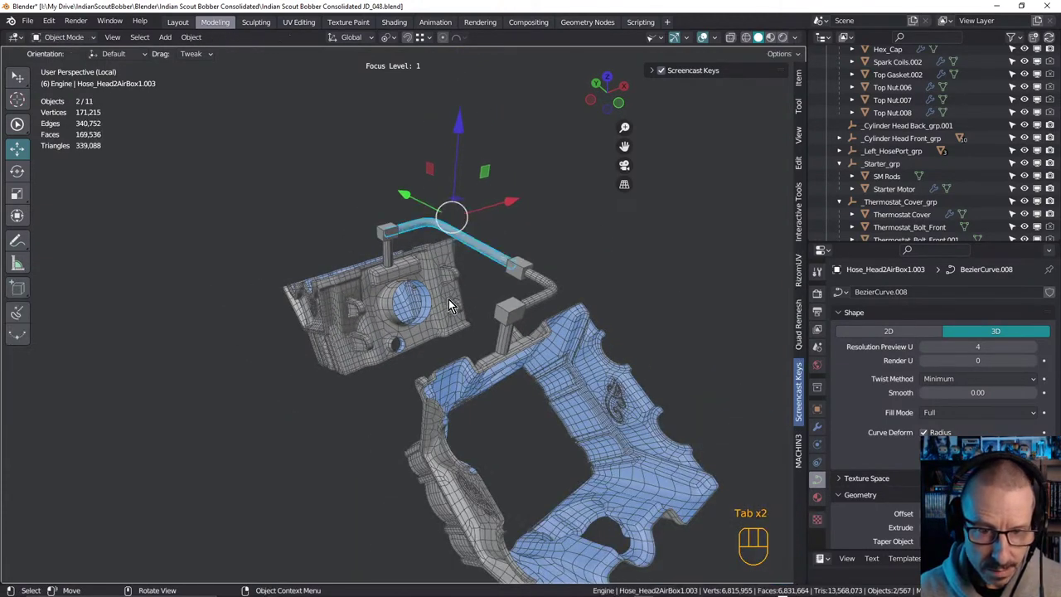
drag(475, 290, 470, 268)
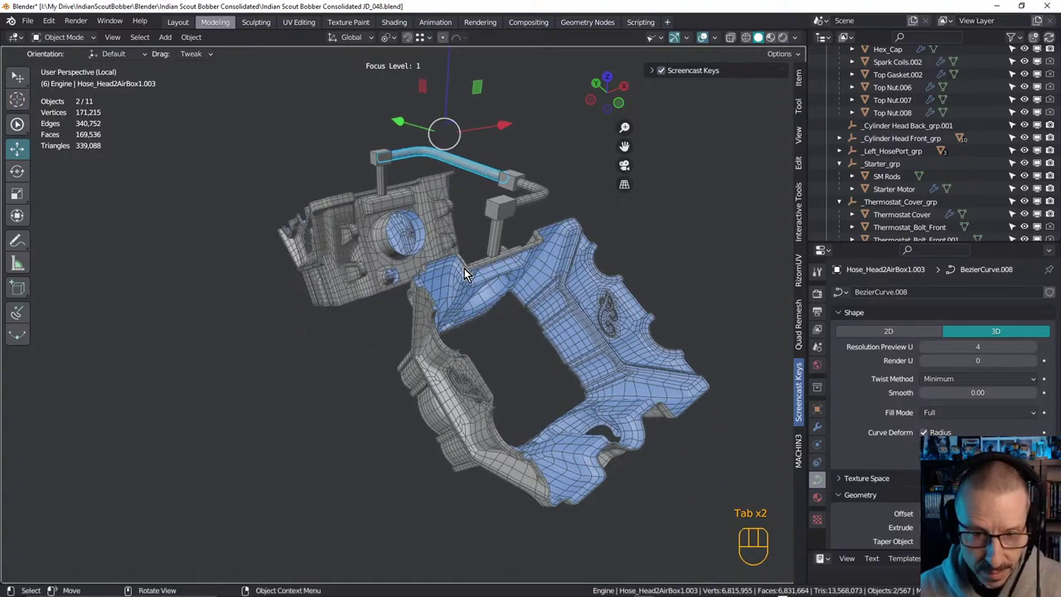
middle_click(451, 291)
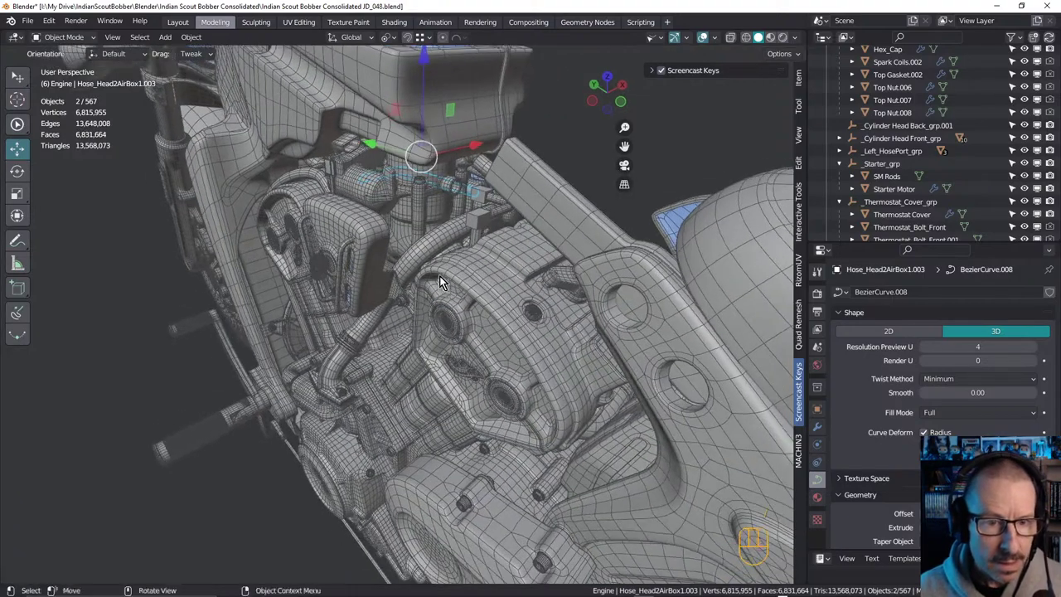
drag(451, 320, 461, 268)
drag(421, 225, 379, 242)
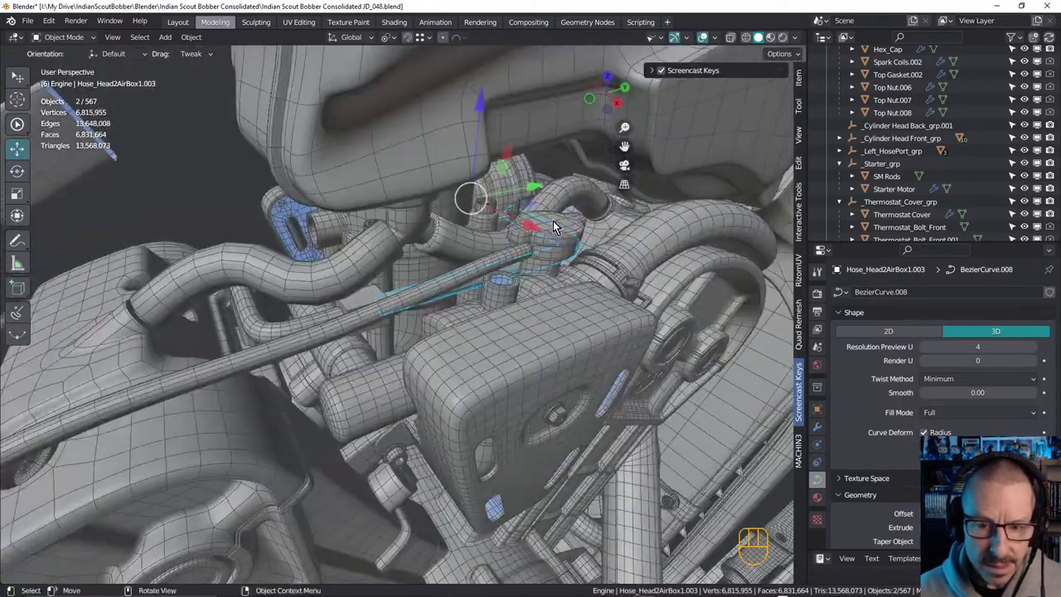
middle_click(560, 236)
middle_click(404, 252)
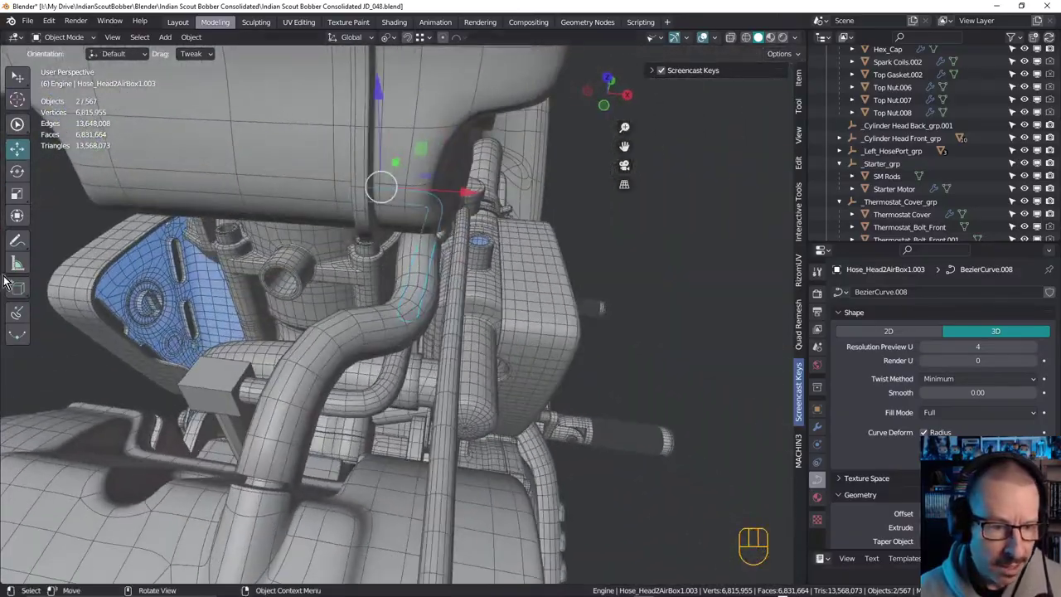
drag(333, 262, 373, 253)
drag(384, 256, 414, 264)
drag(436, 248, 452, 250)
drag(439, 264, 415, 304)
drag(414, 304, 432, 328)
drag(447, 308, 448, 289)
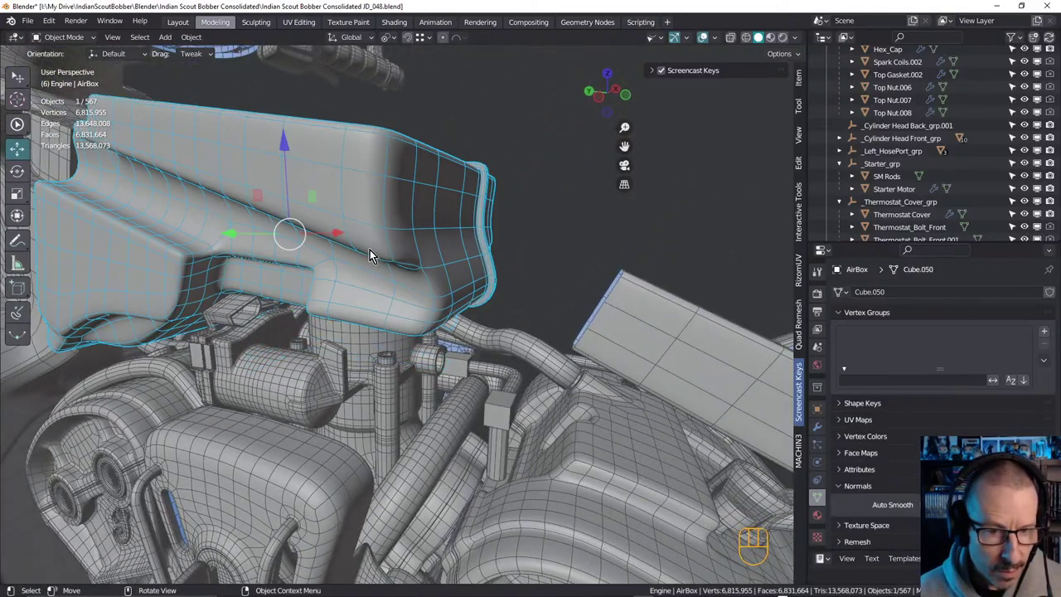
drag(441, 221, 476, 209)
click(440, 310)
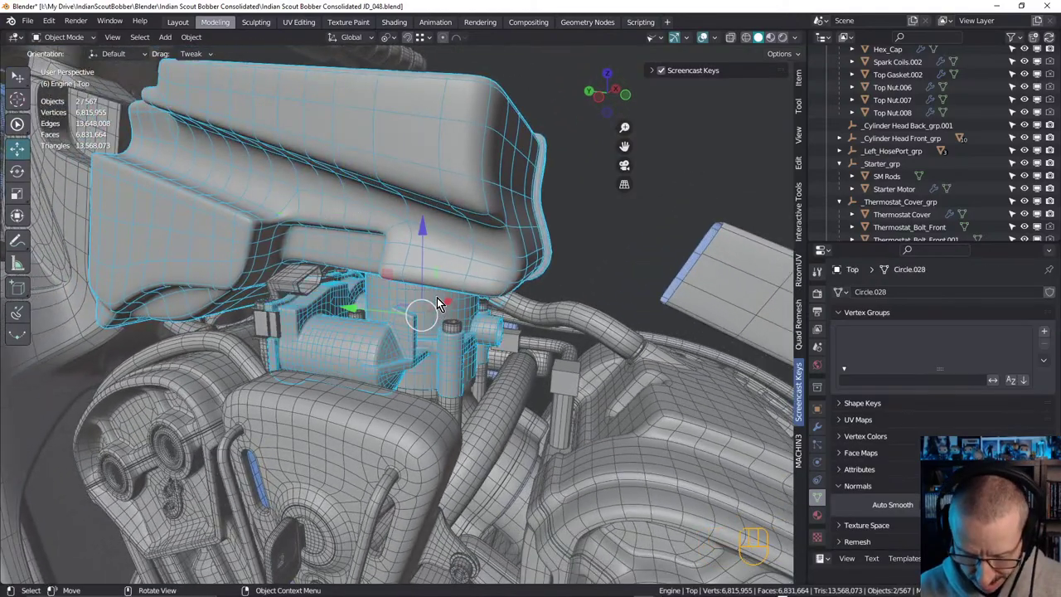
key(h)
drag(450, 307, 360, 302)
drag(392, 315, 368, 317)
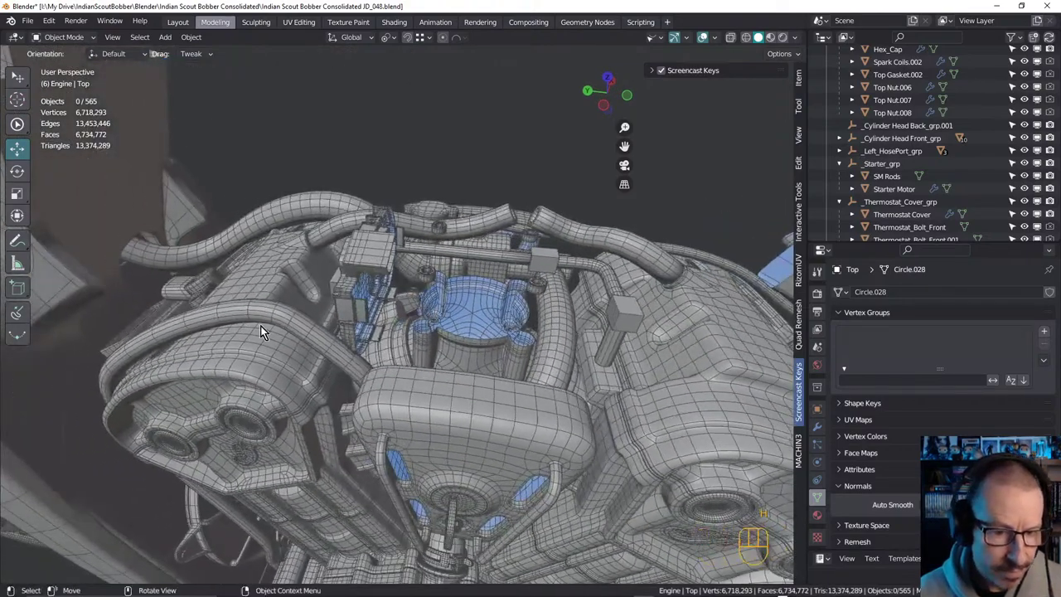
drag(381, 338, 424, 296)
click(328, 241)
key(h)
drag(363, 261, 354, 248)
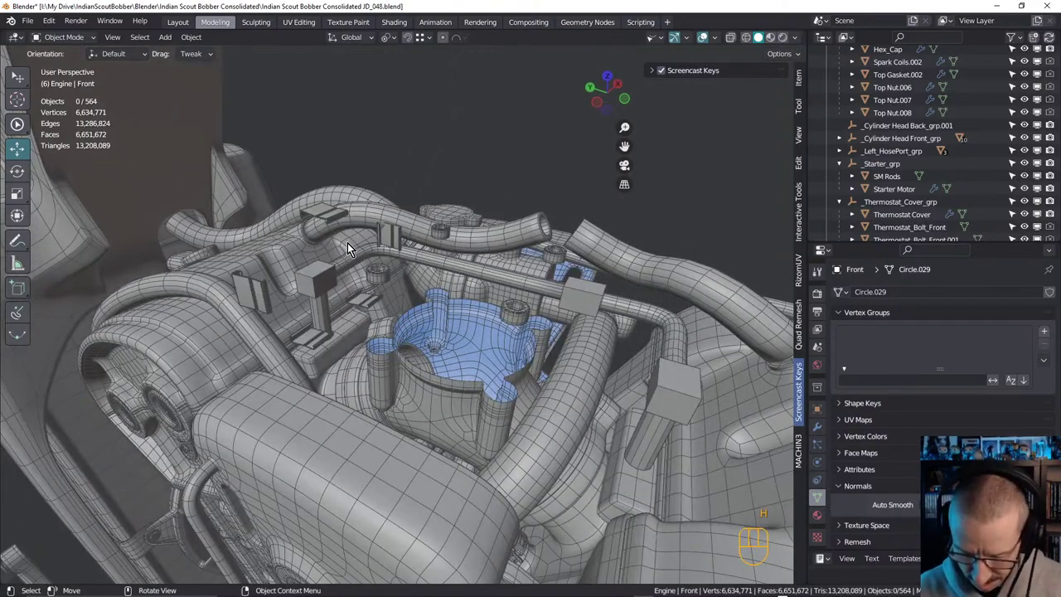
key(alt+h)
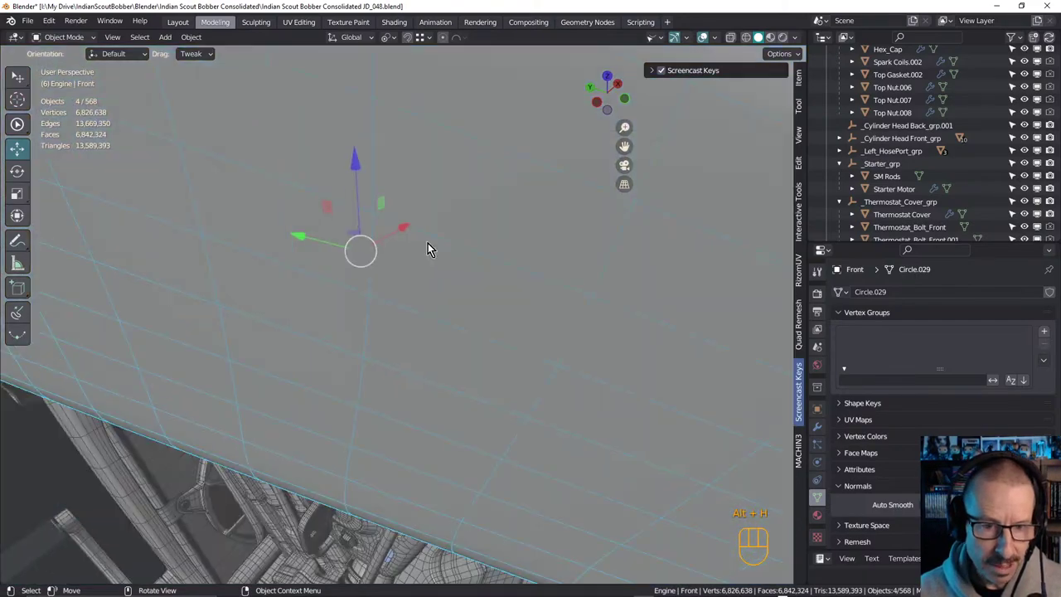
drag(422, 256, 443, 220)
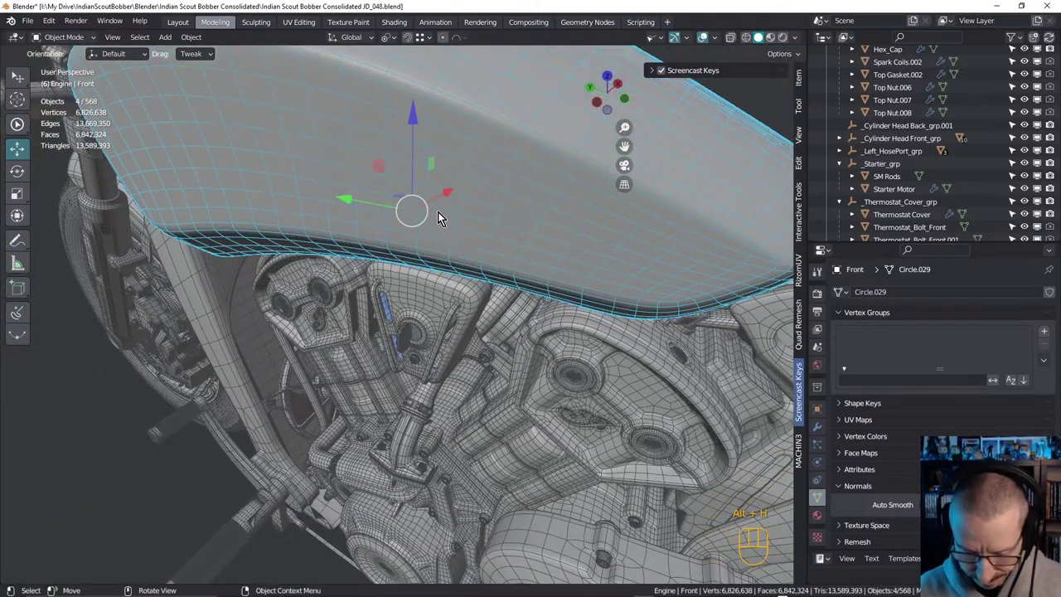
key(h)
drag(464, 294, 431, 217)
drag(433, 229, 429, 241)
drag(447, 223, 418, 225)
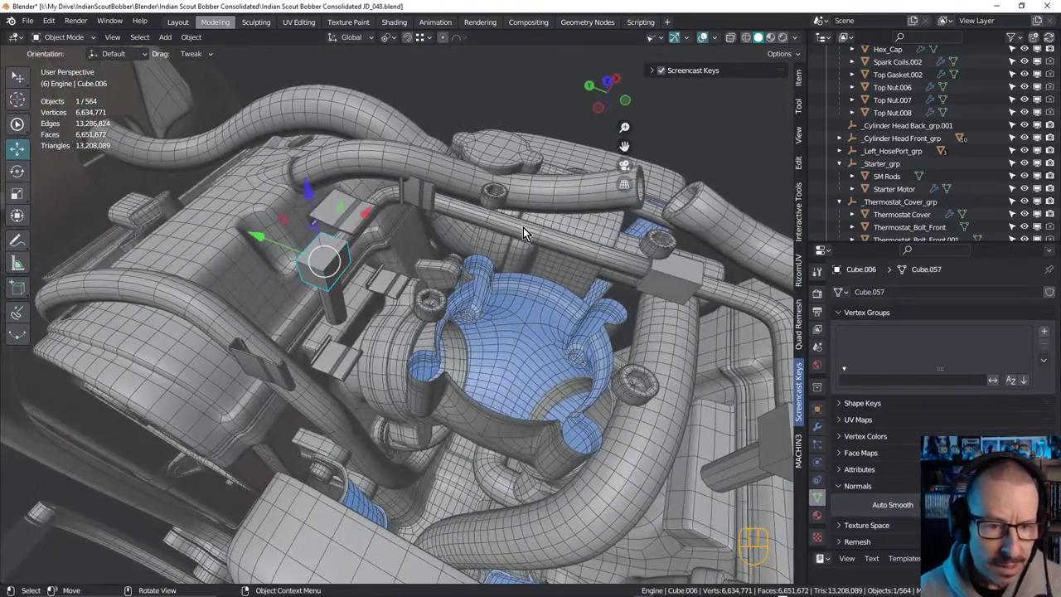
Orbit the view around the air-box hose and its clamp blocks
drag(517, 235, 498, 223)
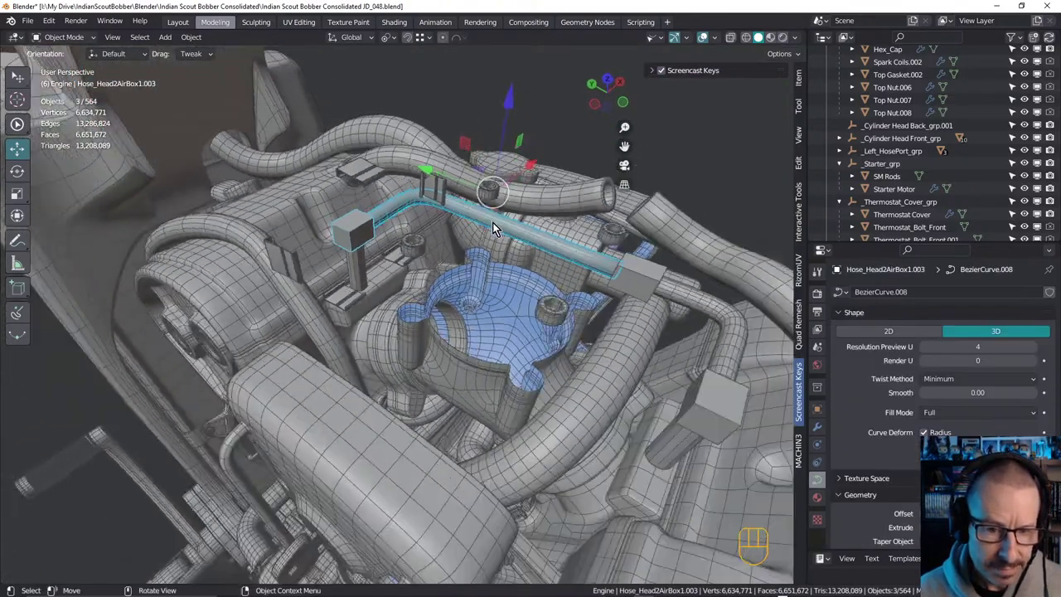
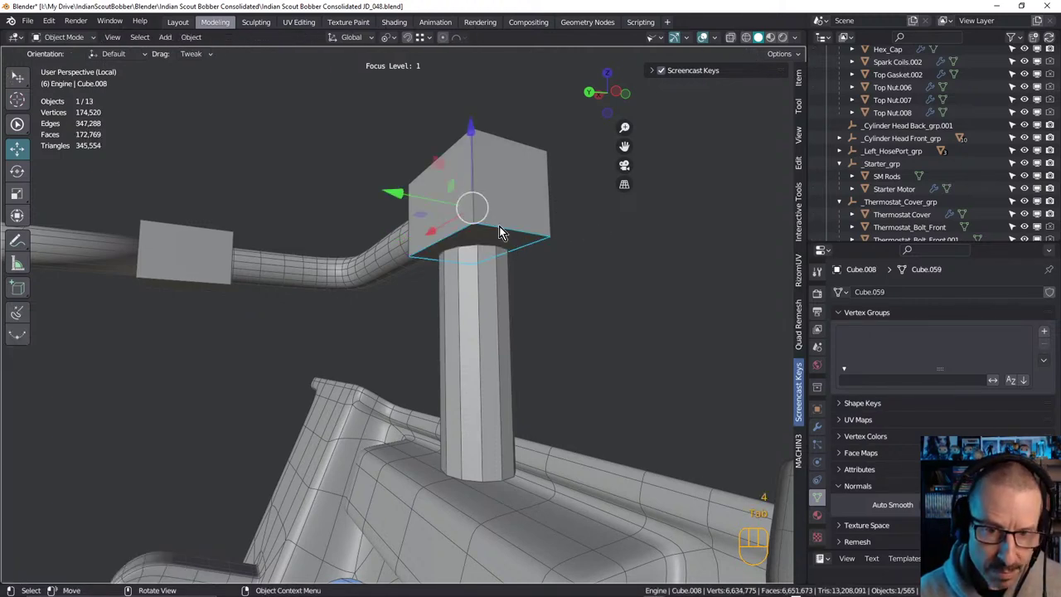
Select the clamp block beside the post and undo a stray change
middle_click(496, 184)
click(474, 147)
middle_click(508, 221)
key(ctrl+z)
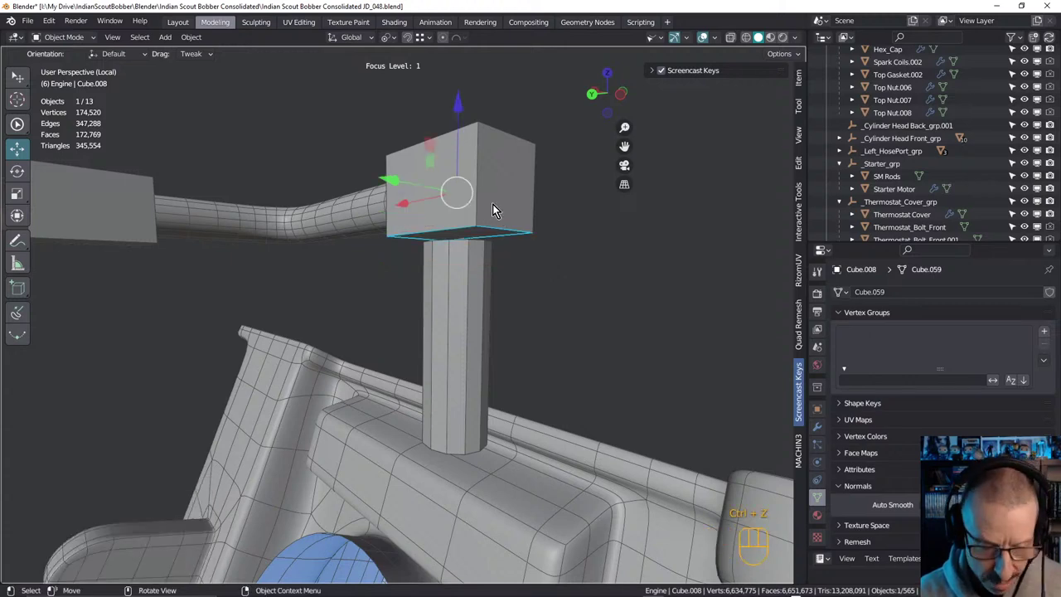
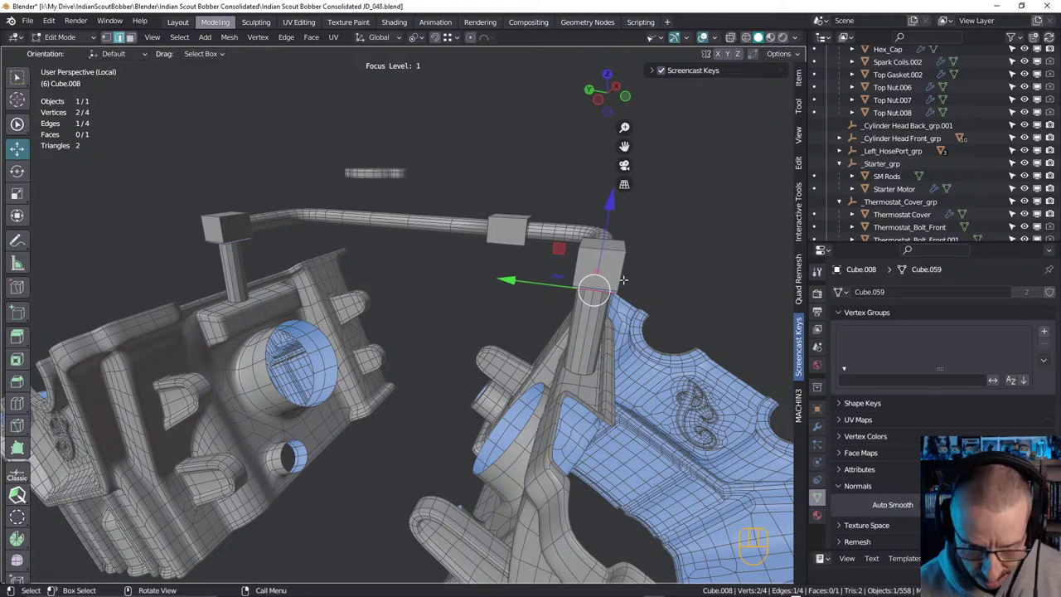
Extrude the bracket face's edge straight down the post along Z
key(e)
key(z)
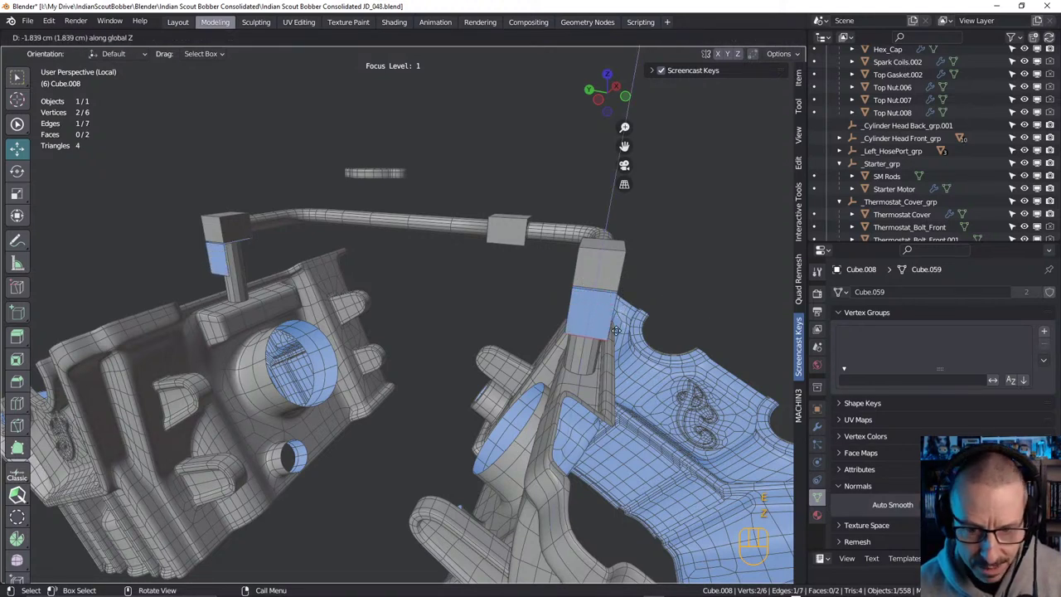
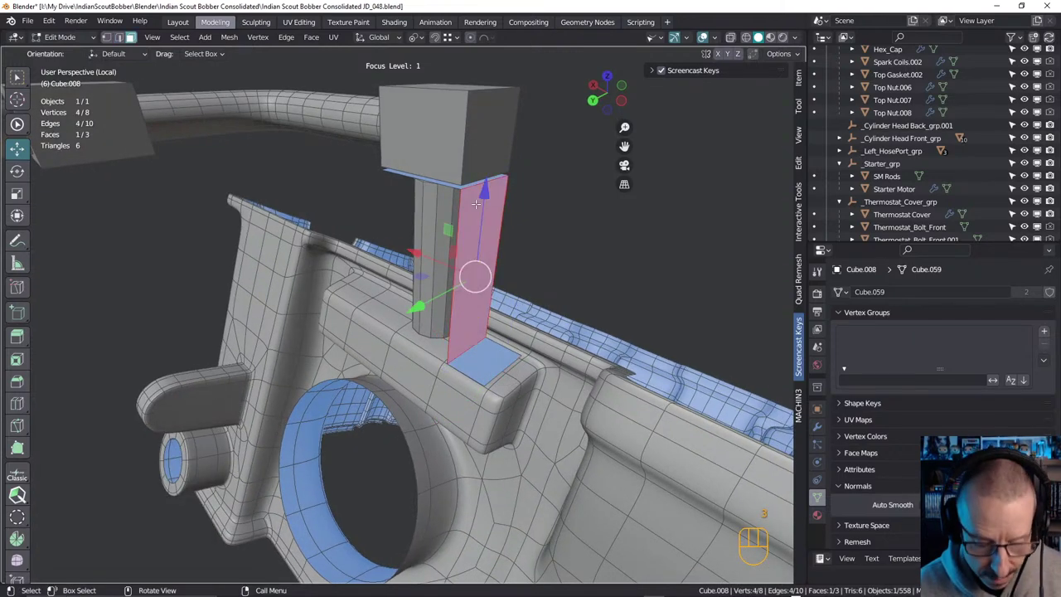
Select the whole strap, leave Edit Mode to check it, then re-enter editing with all geometry selected
key(a)
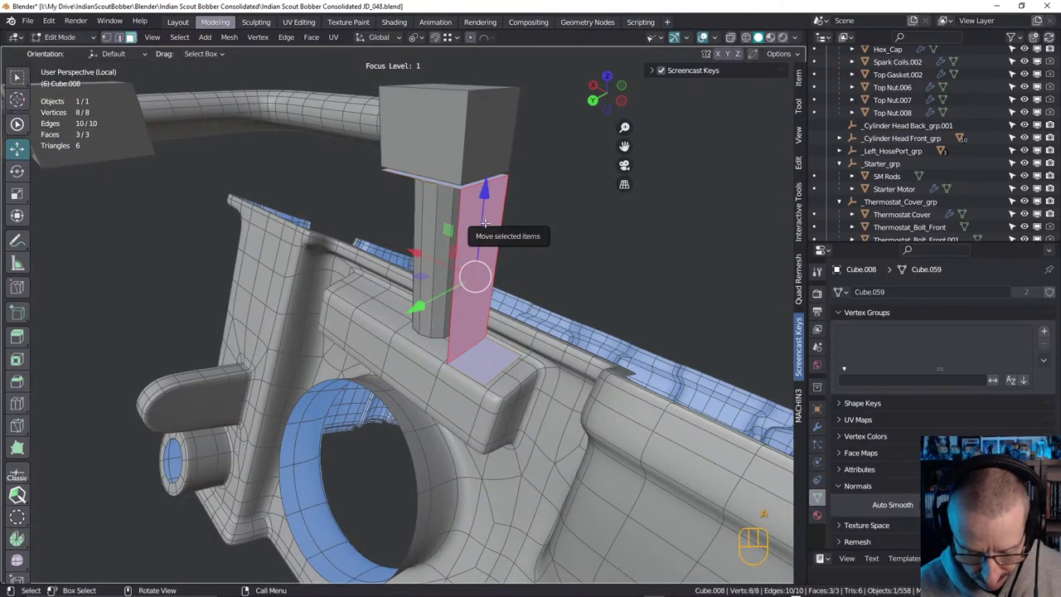
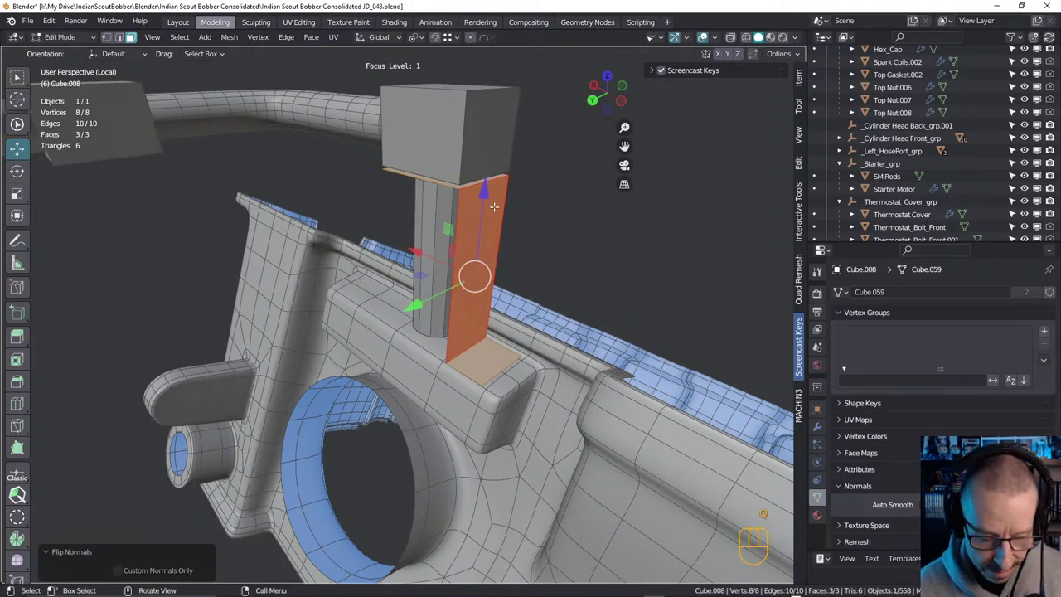
key(Tab)
drag(471, 277, 468, 301)
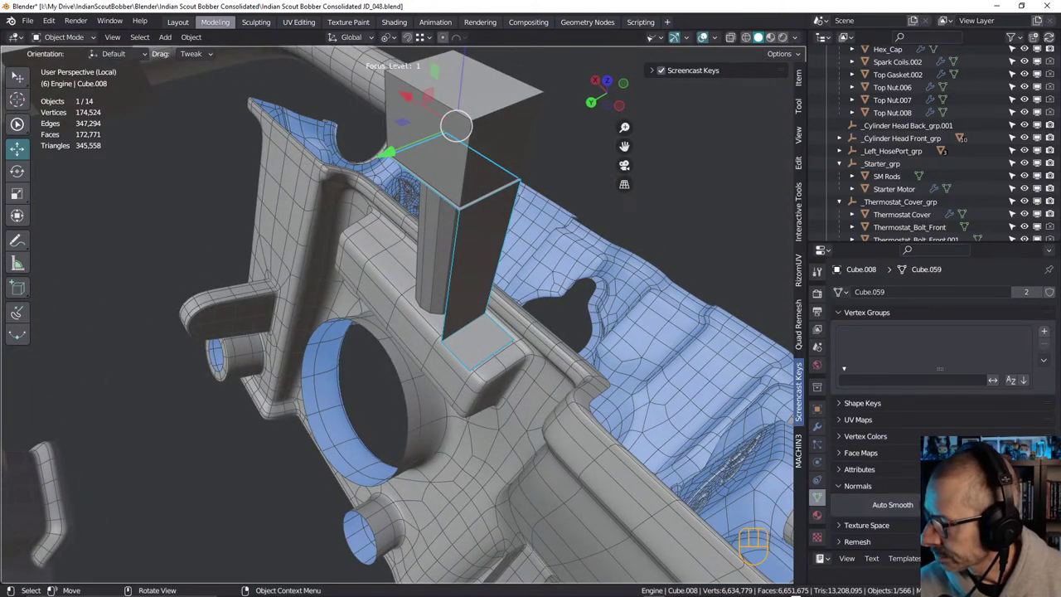
click(489, 348)
key(Tab)
key(Tab)
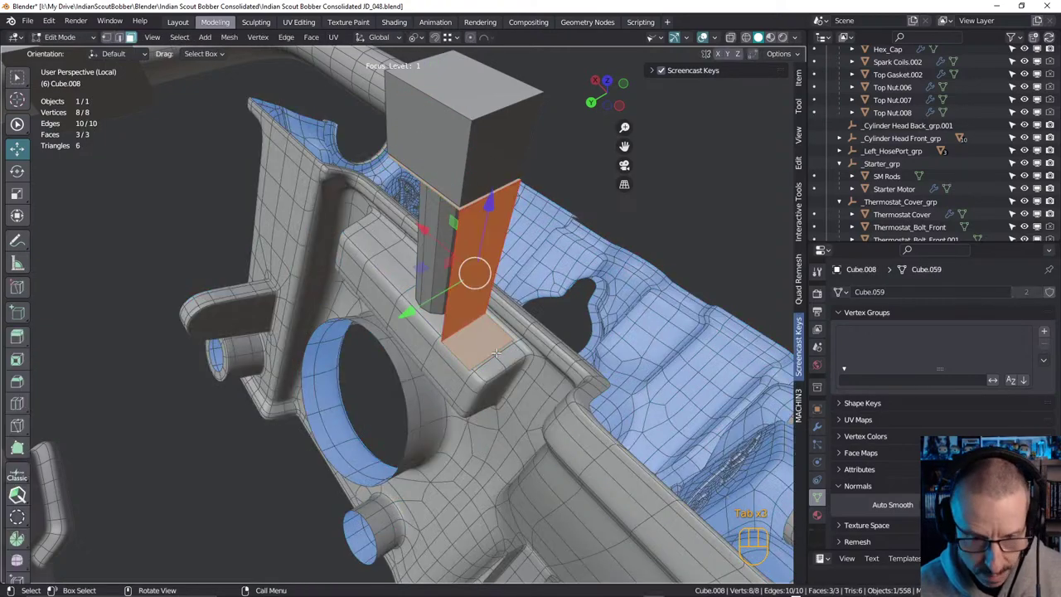
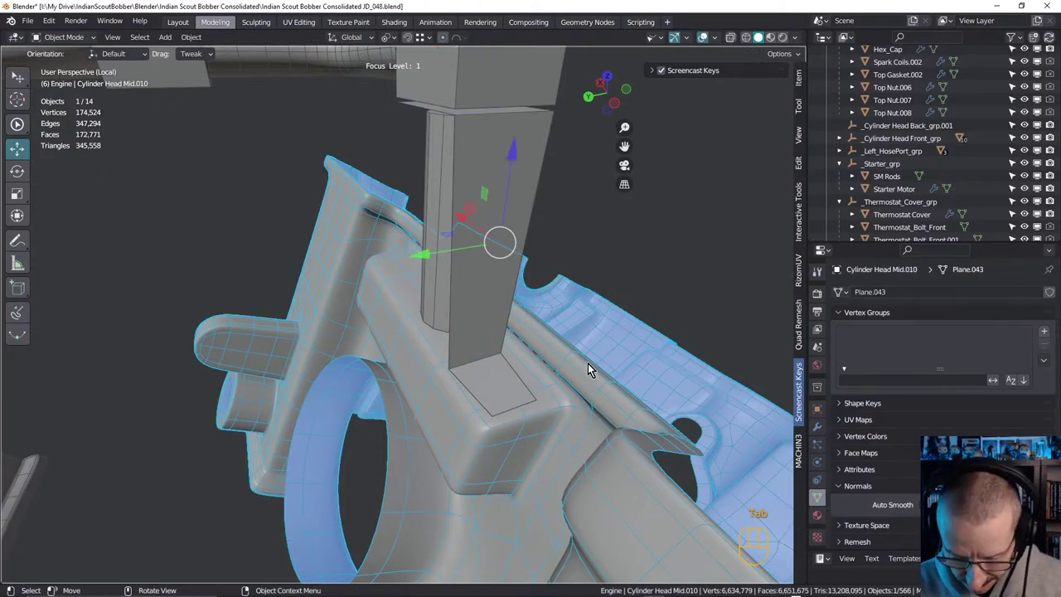
Hide the other parts, orbit around and select the bracket strap for editing
key(h)
middle_click(491, 309)
drag(489, 309, 488, 354)
drag(493, 306, 481, 295)
click(486, 287)
middle_click(428, 312)
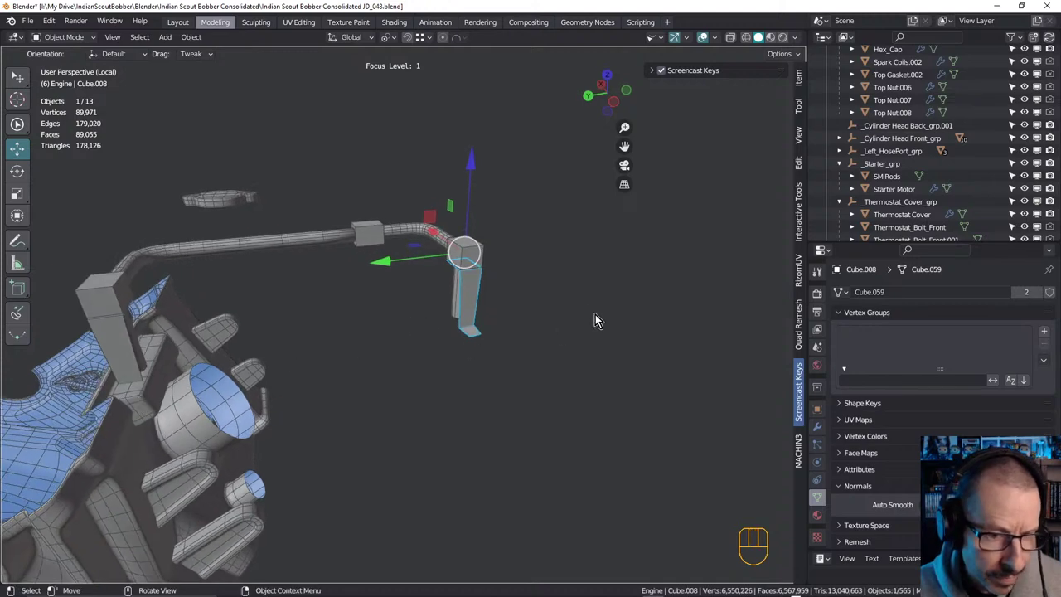
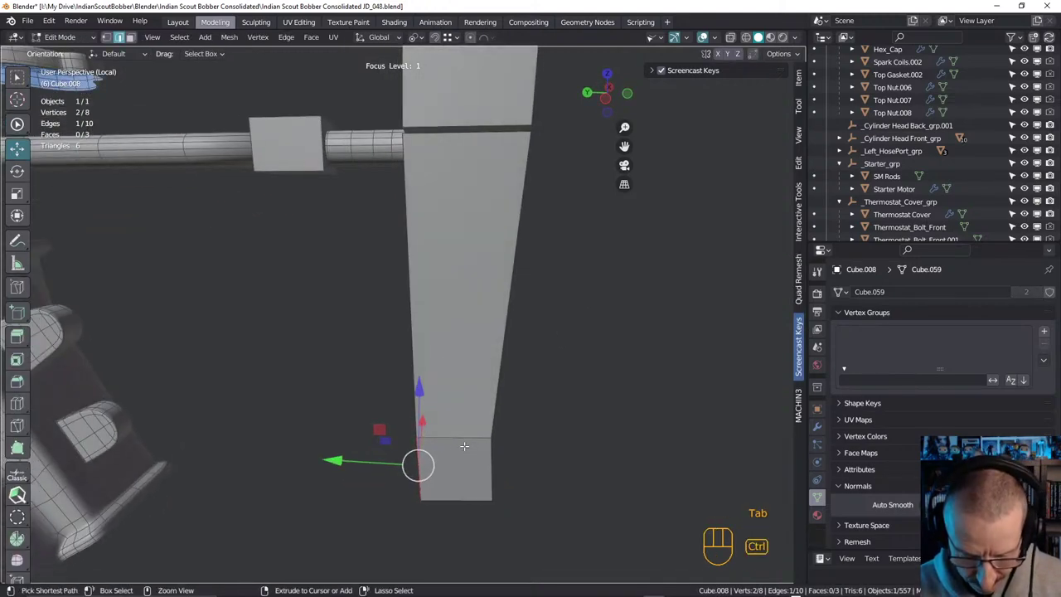
Loop-cut two lengthwise loops along the strap and two cross loops in its foot
key(ctrl+r)
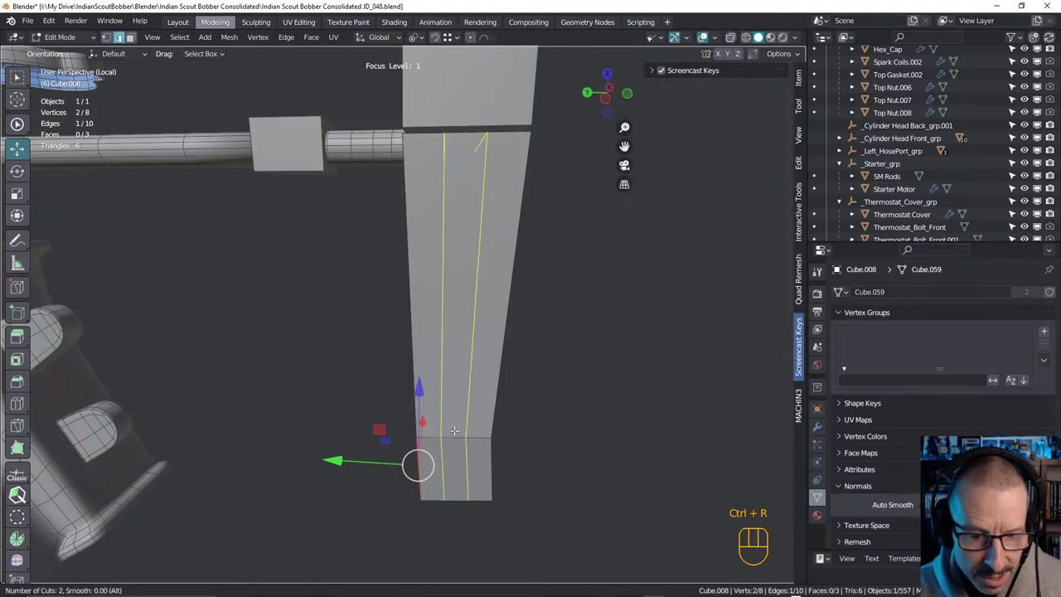
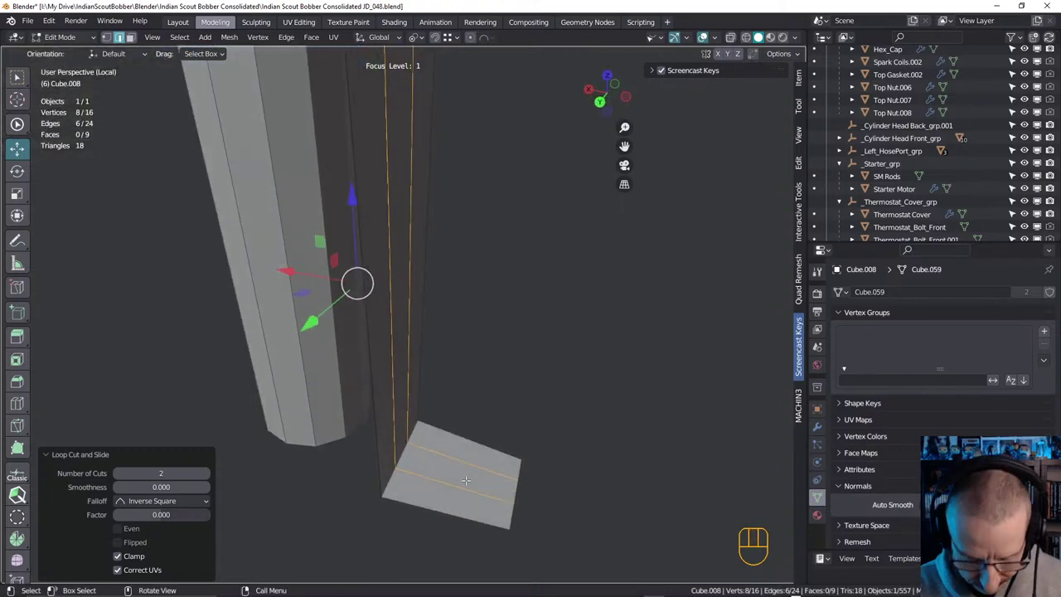
key(ctrl+r)
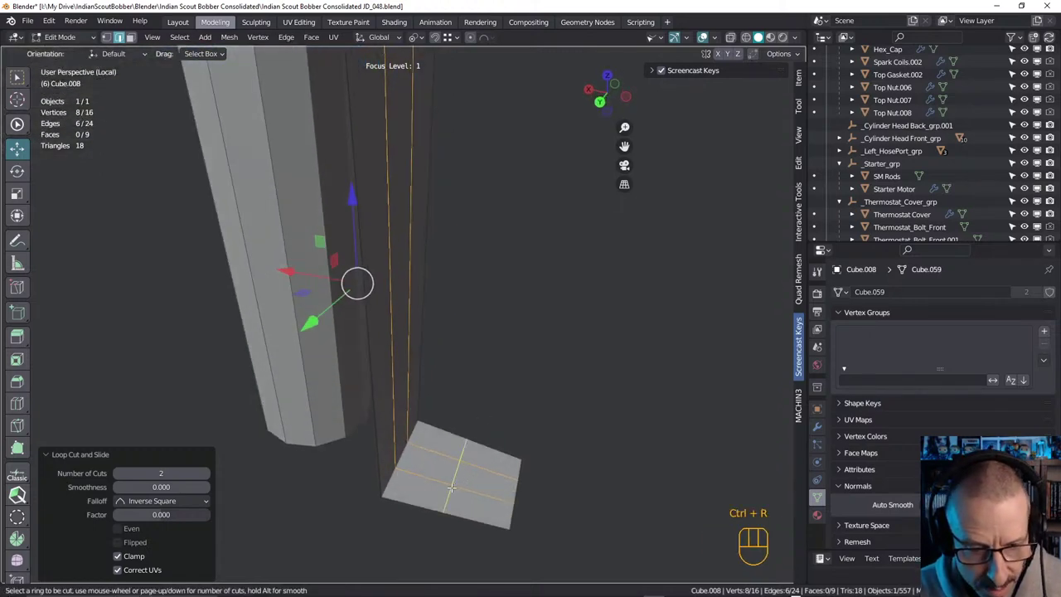
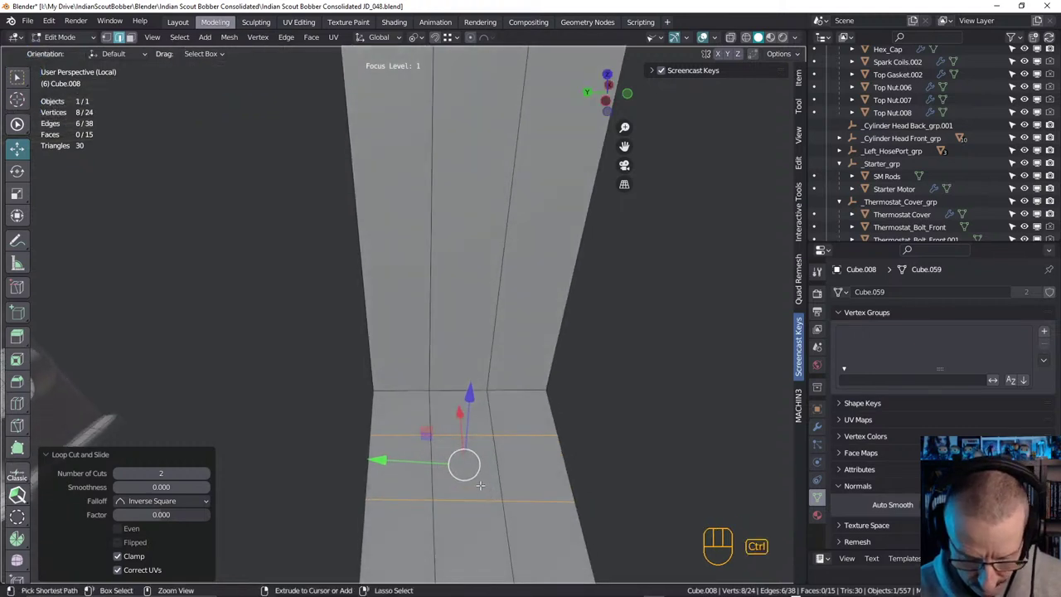
Add two more loops along the strap, bevel the long vertical edge, and edge-slide a bottom-plate loop into place
key(ctrl+r)
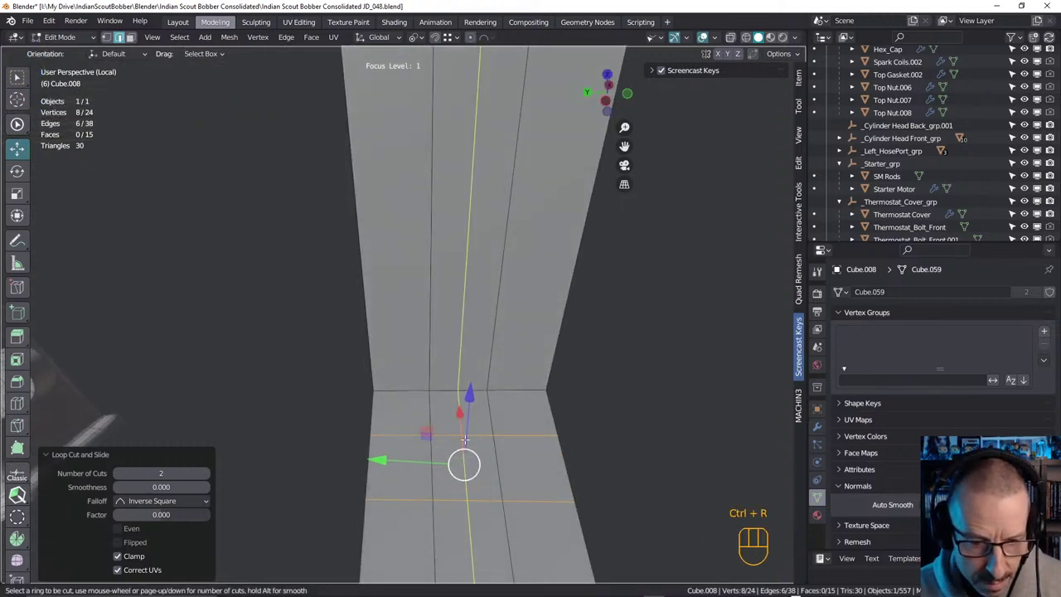
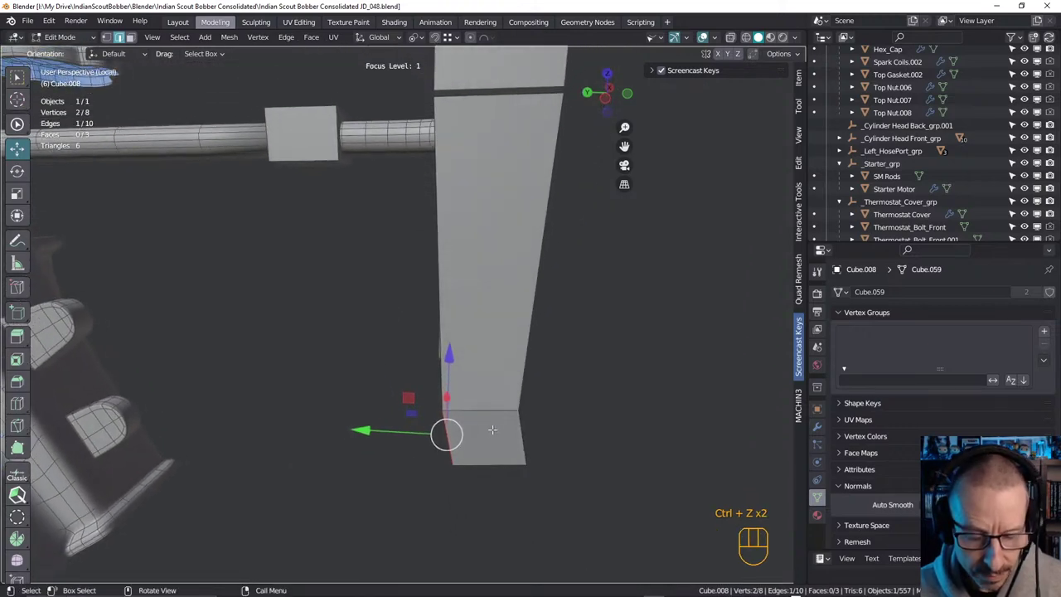
key(ctrl+r)
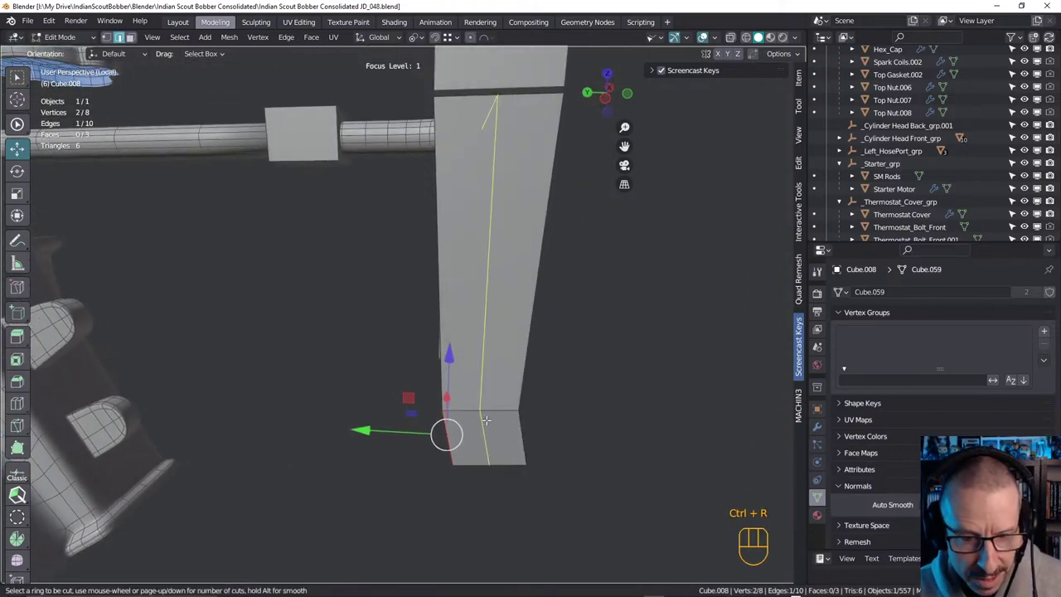
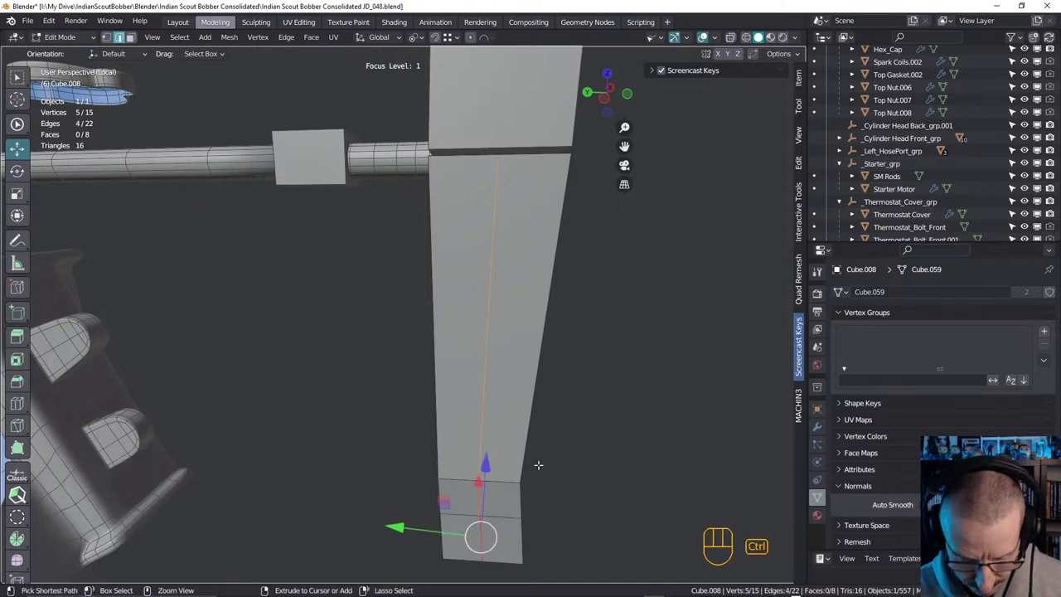
key(ctrl+b)
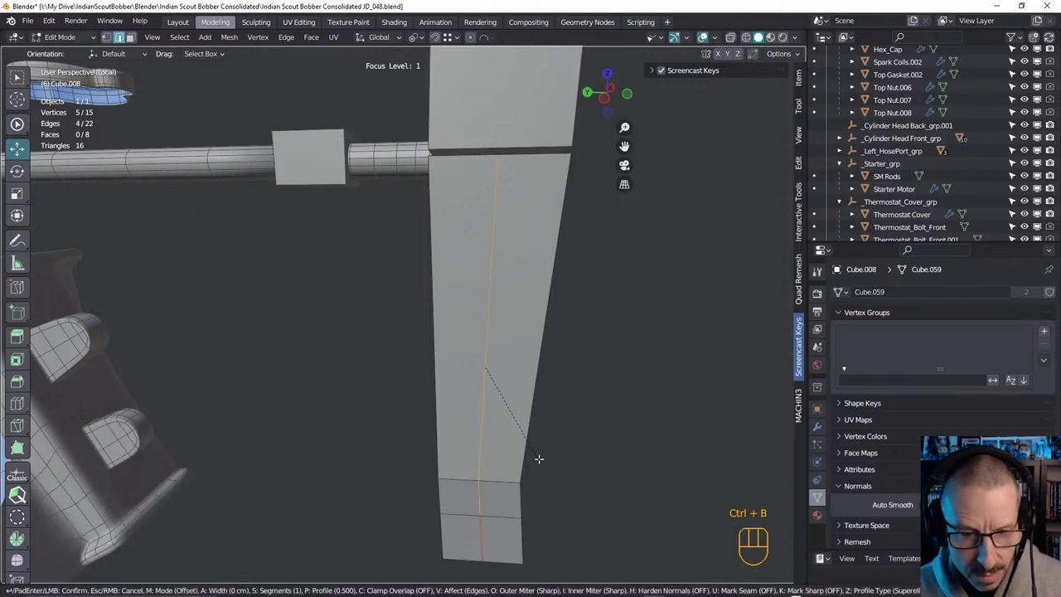
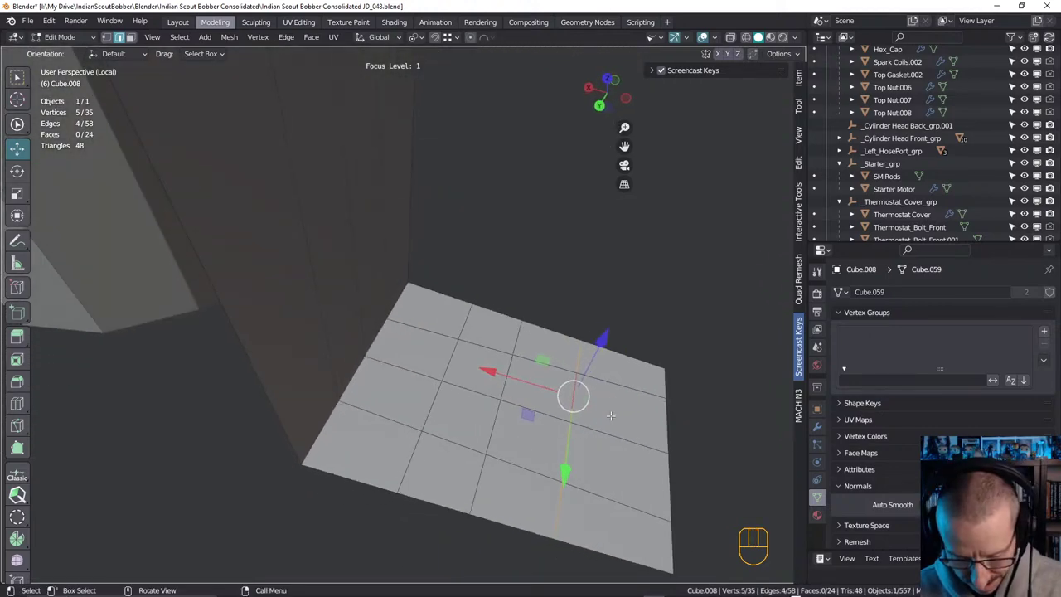
key(g)
key(g)
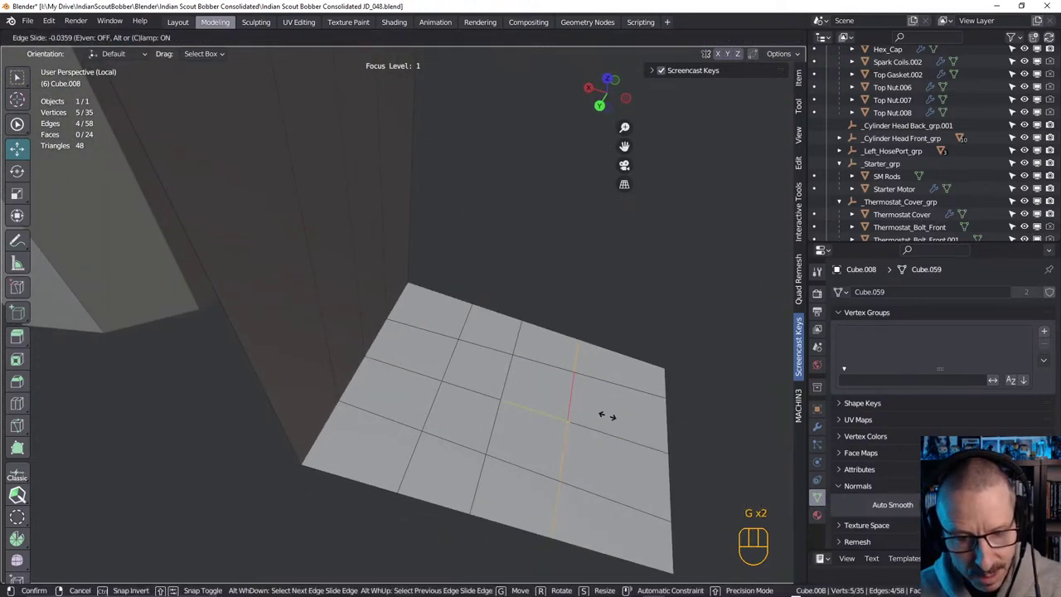
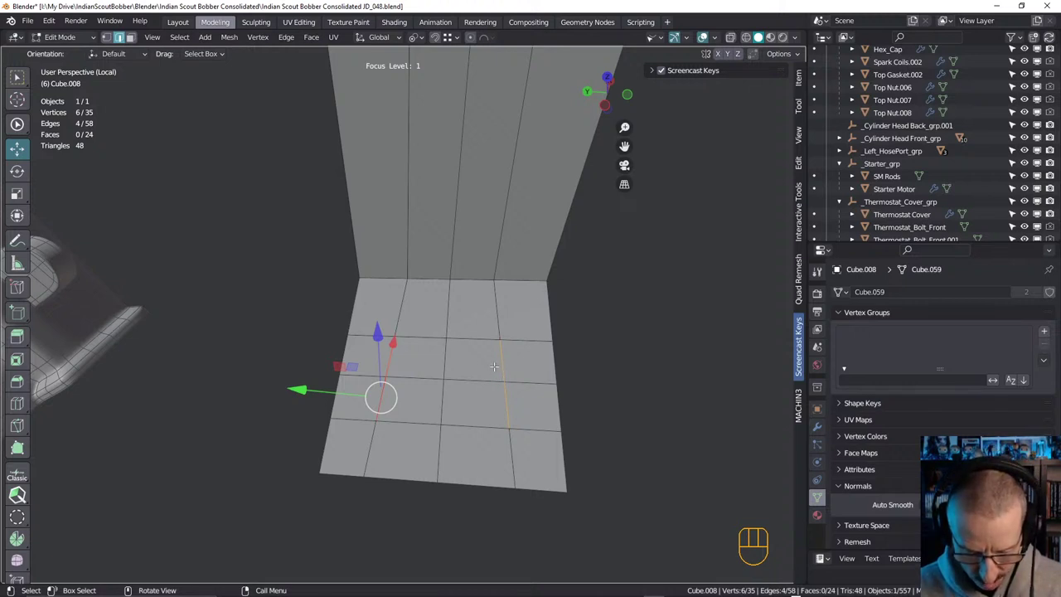
Scale the two middle edge loops of the bottom plate apart along Y, twice
key(s)
key(y)
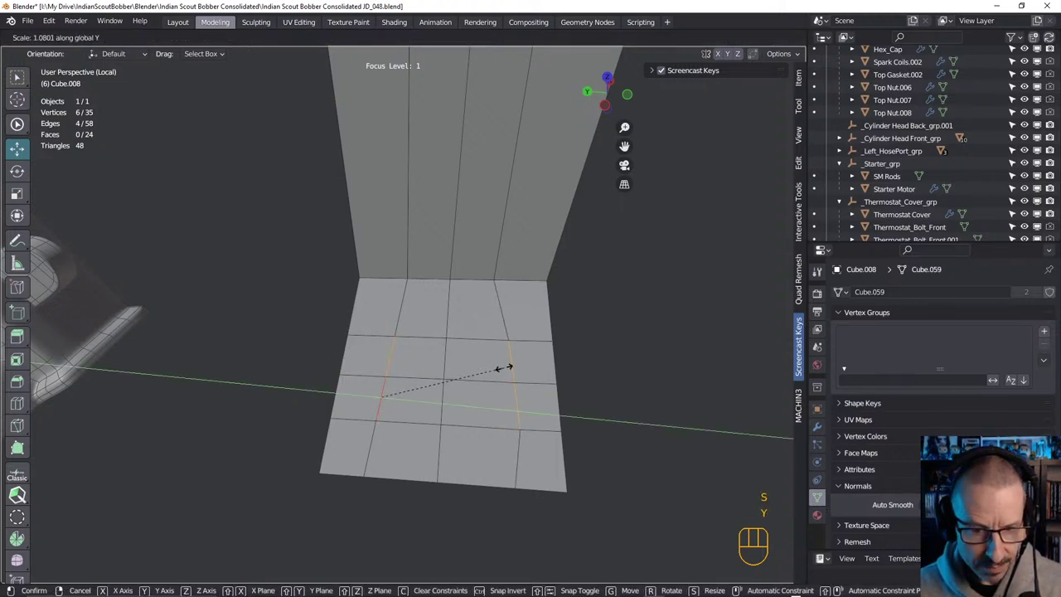
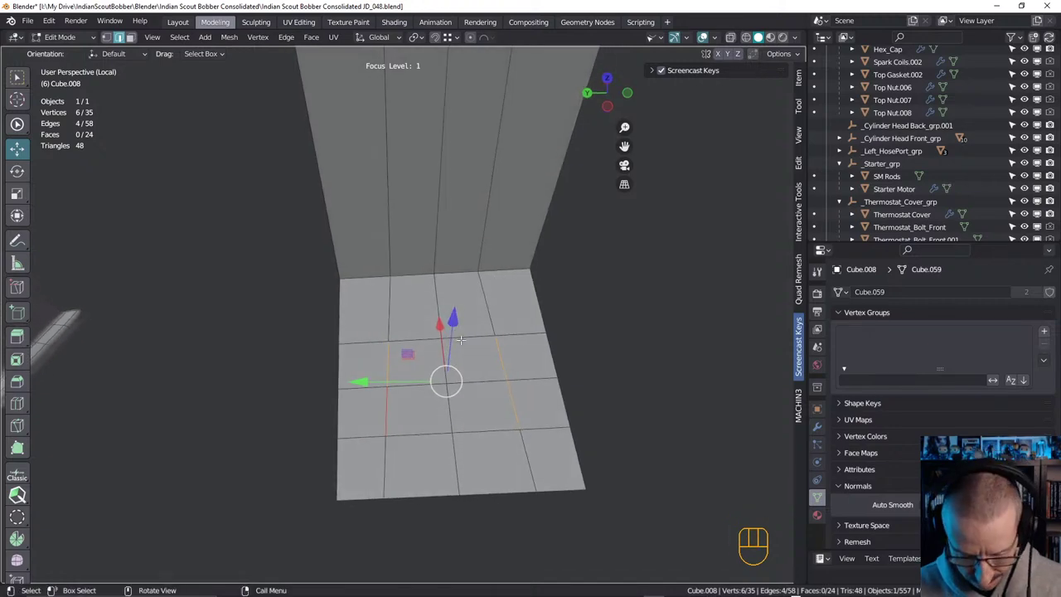
key(s)
key(y)
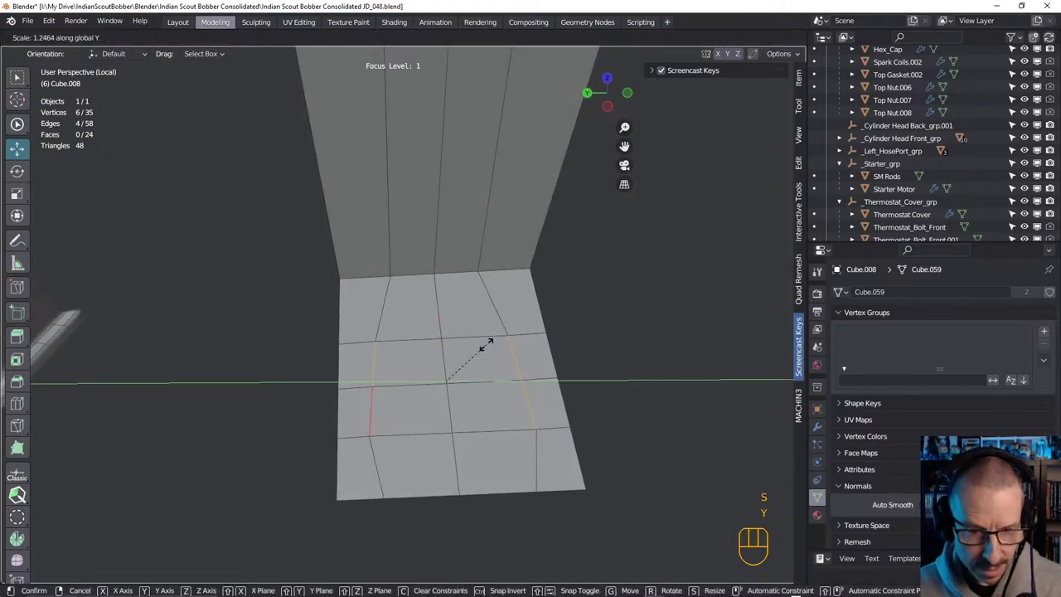
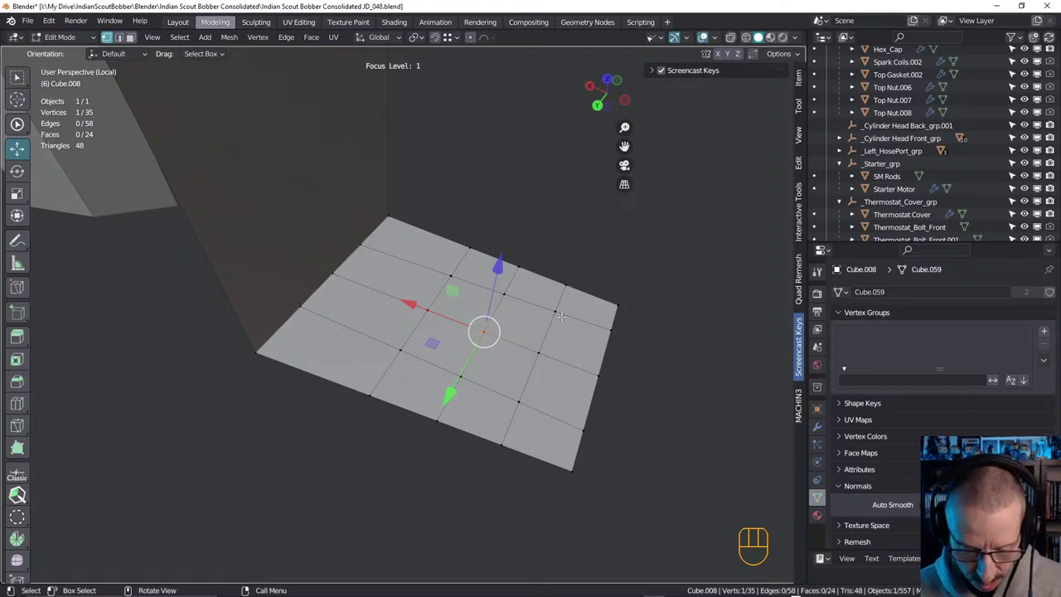
key(3)
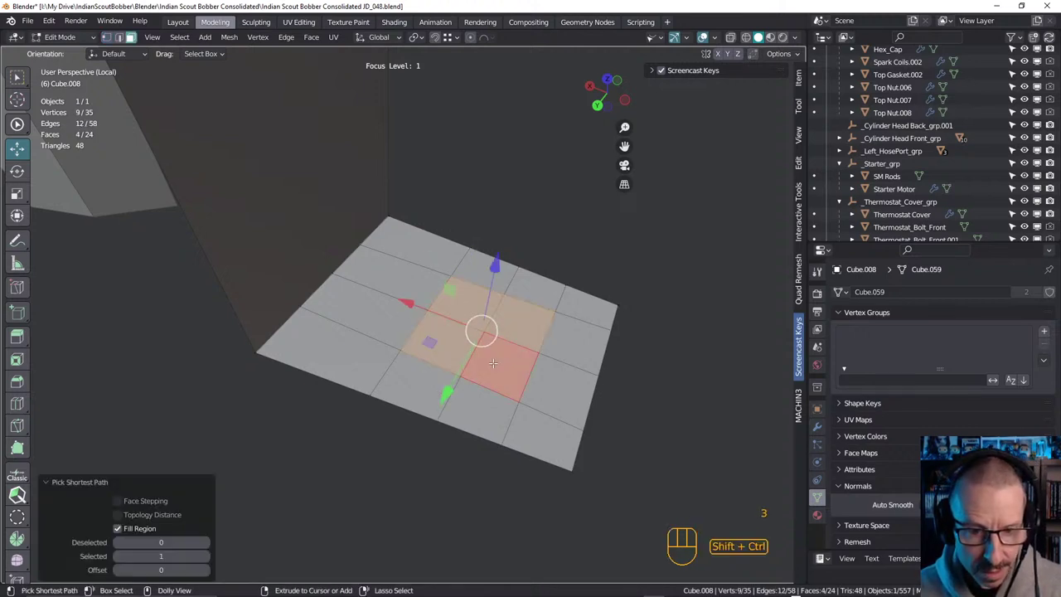
key(i)
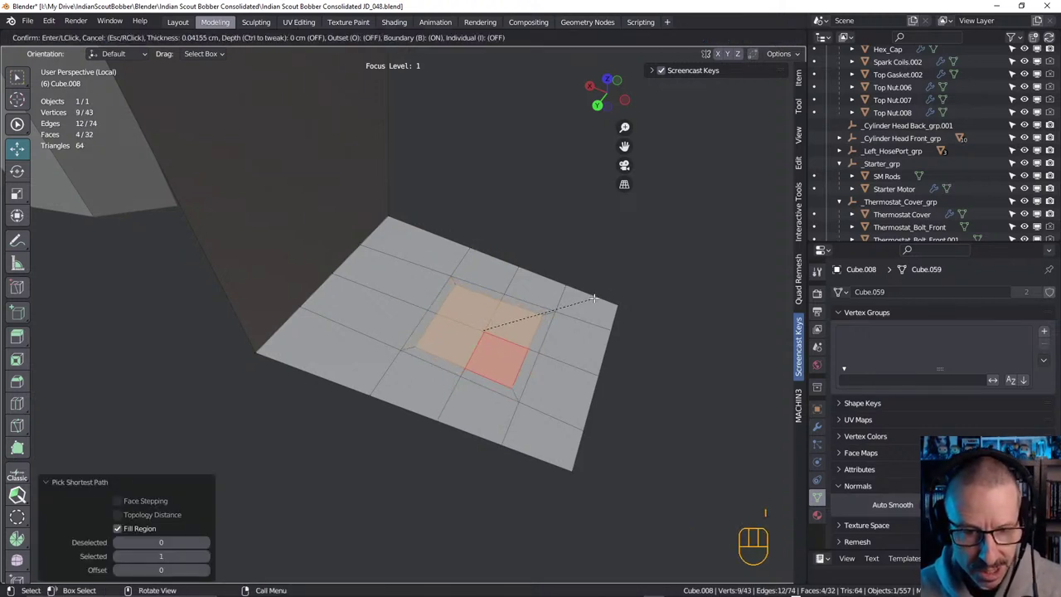
key(n)
click(804, 169)
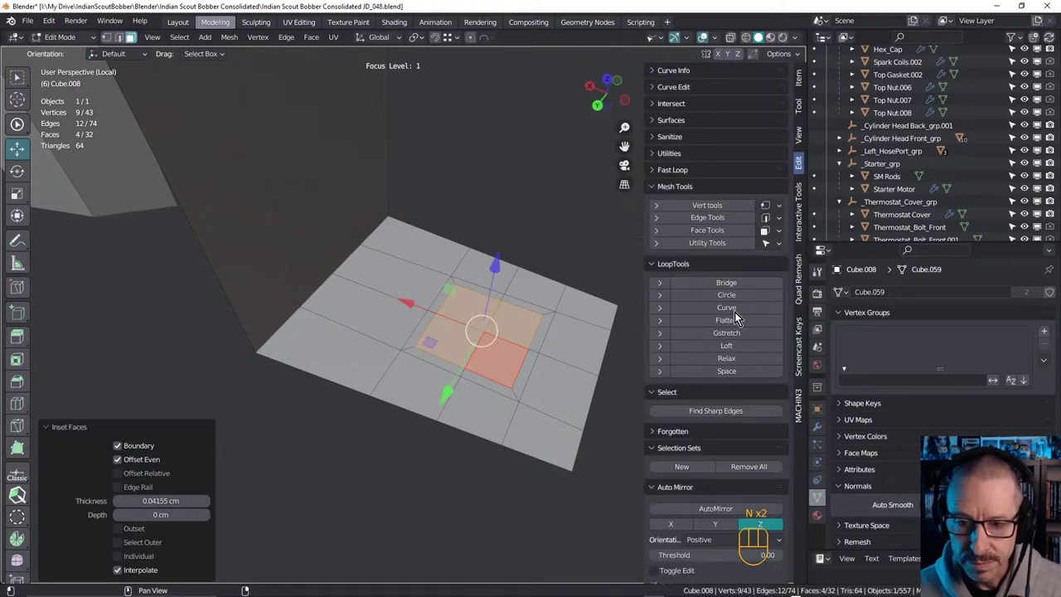
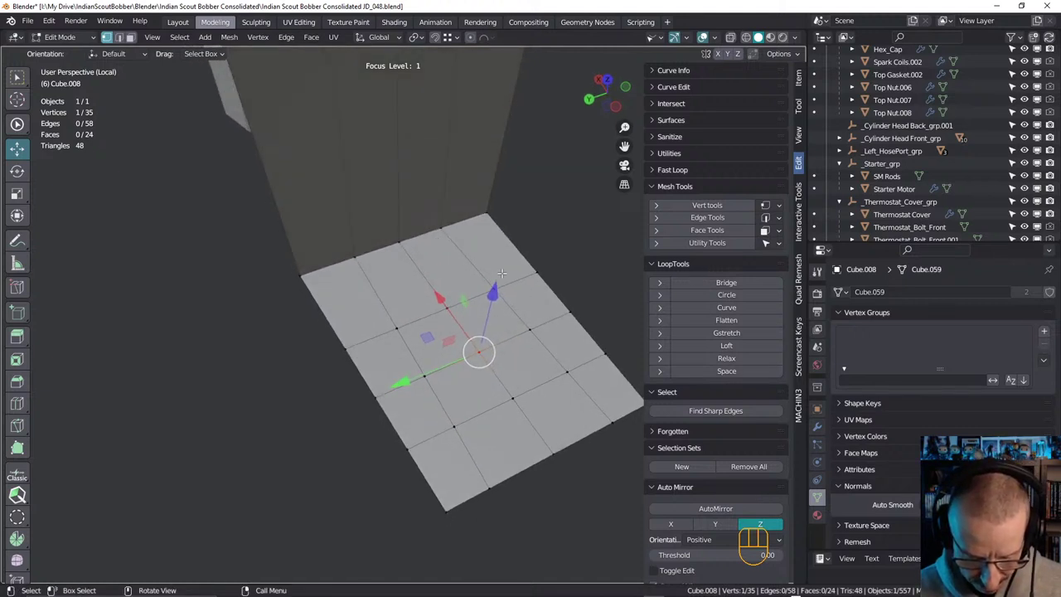
key(space)
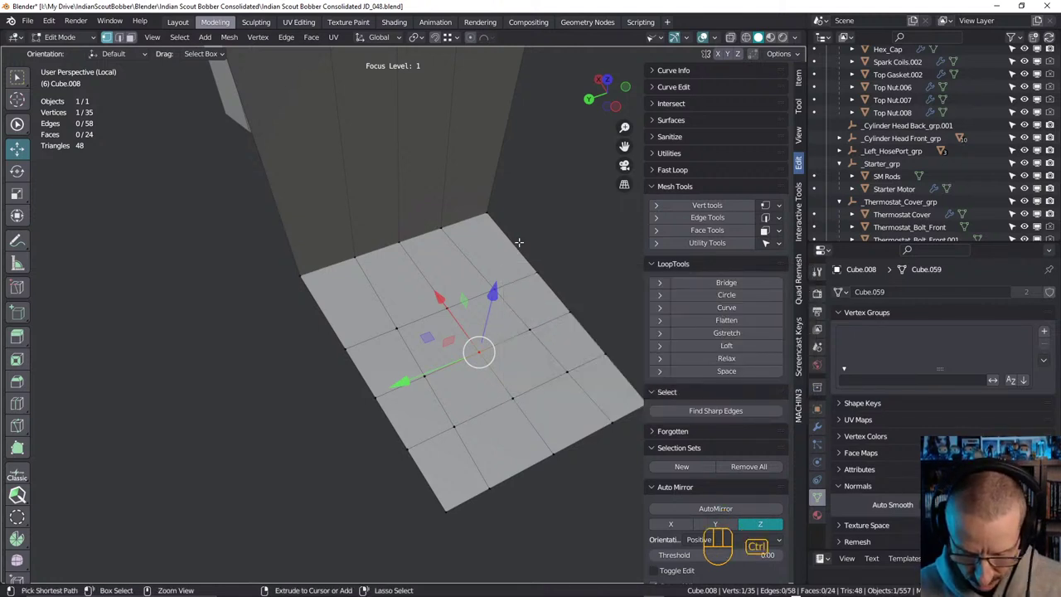
key(ctrl+v)
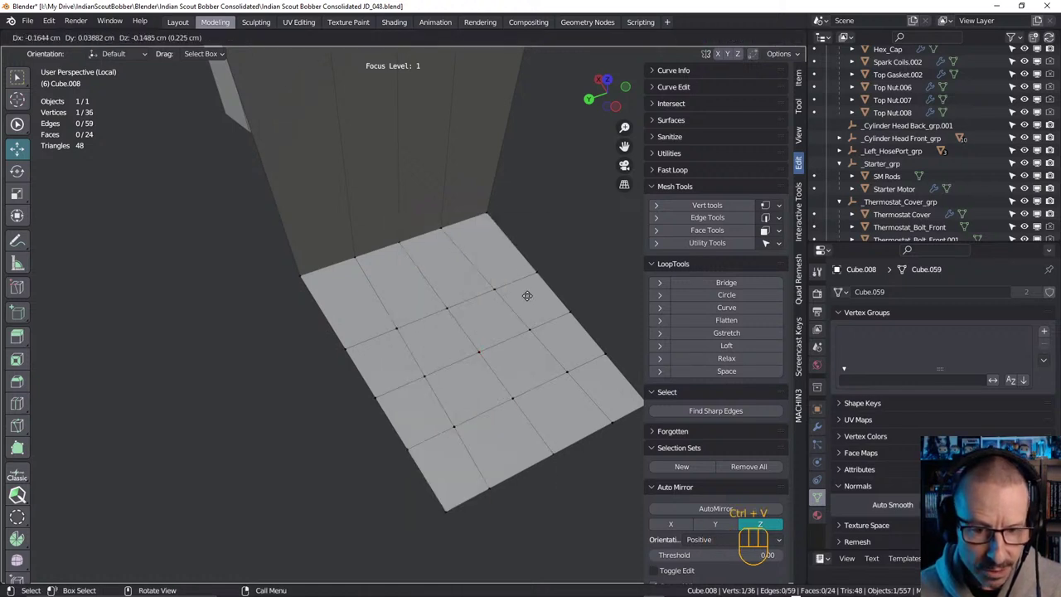
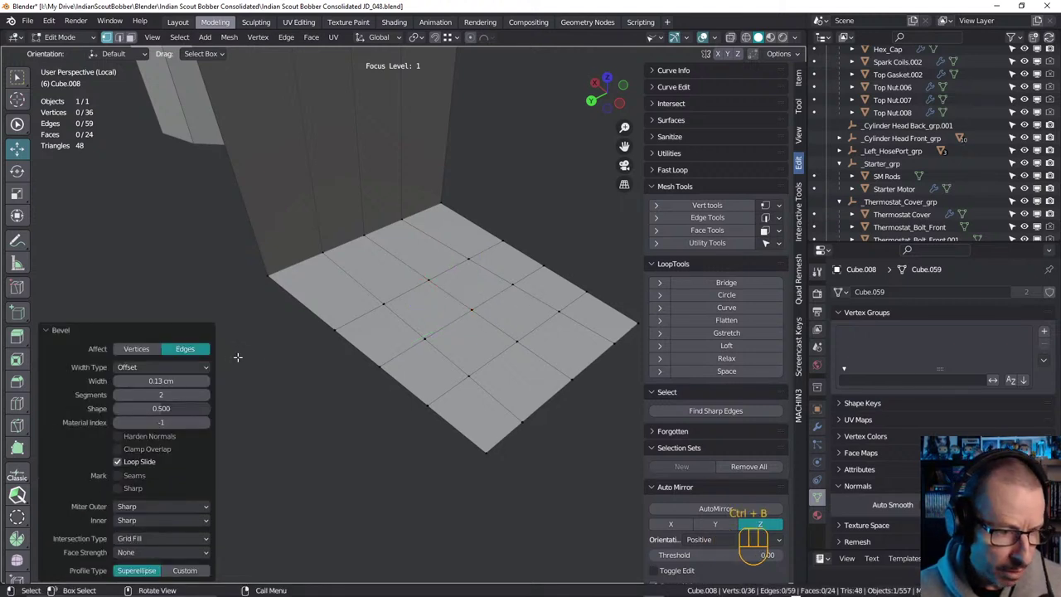
click(143, 354)
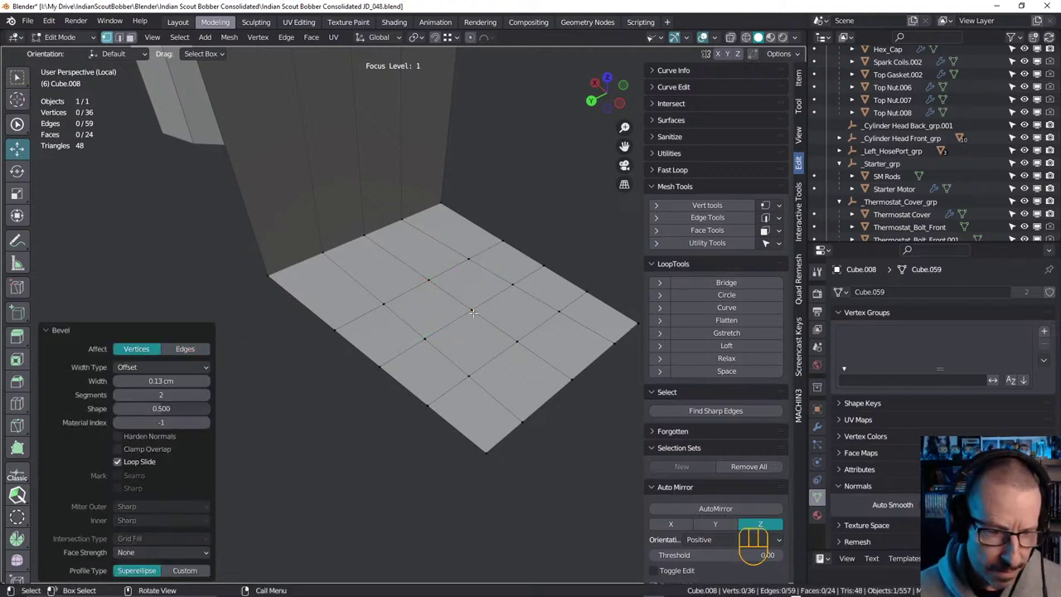
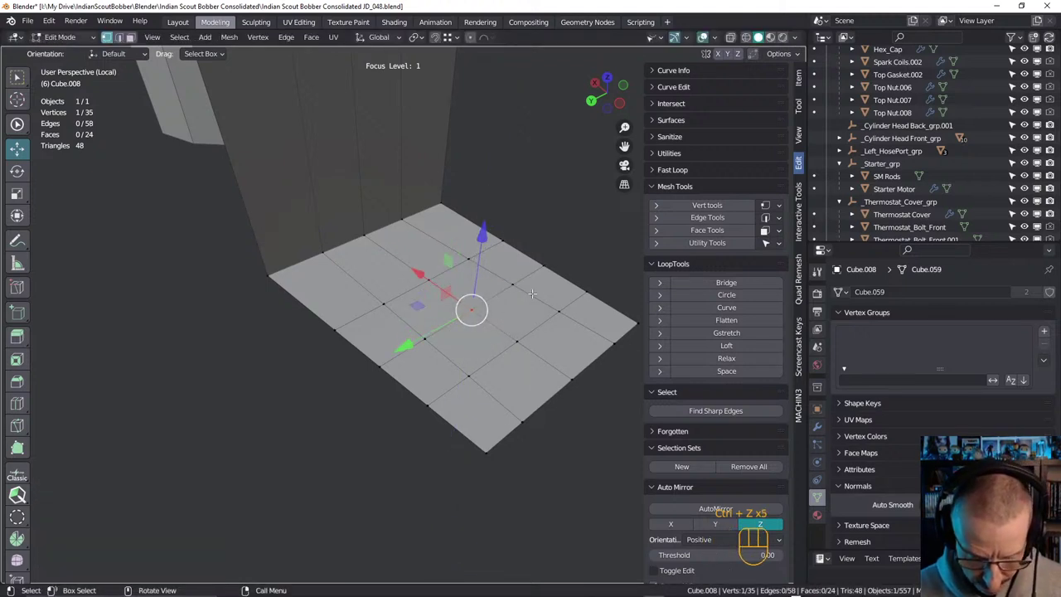
Bevel the plate's centre vertex into an eight-sided opening and start a knife cut to a corner
key(space)
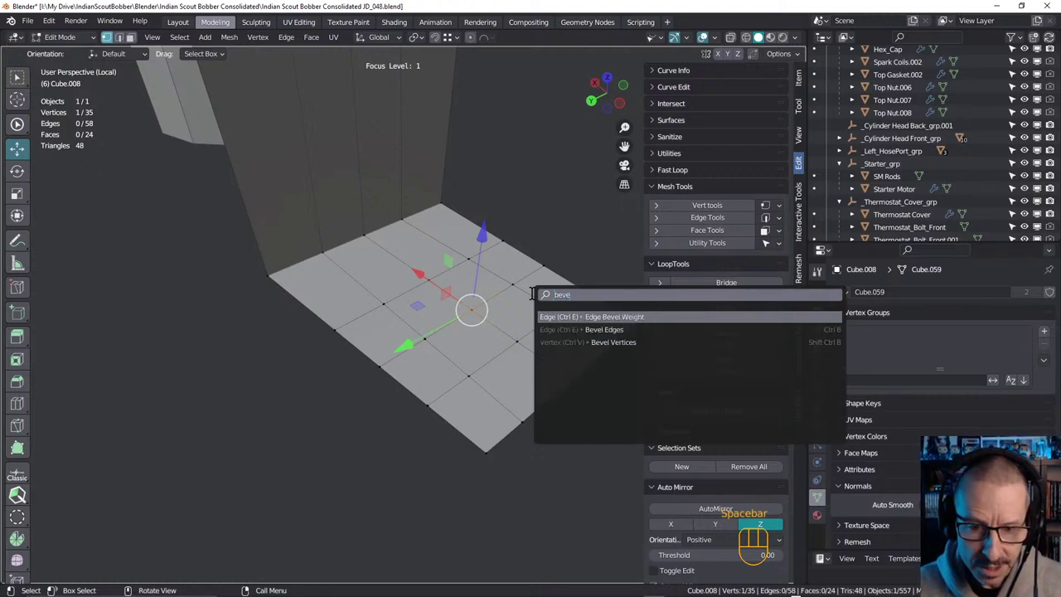
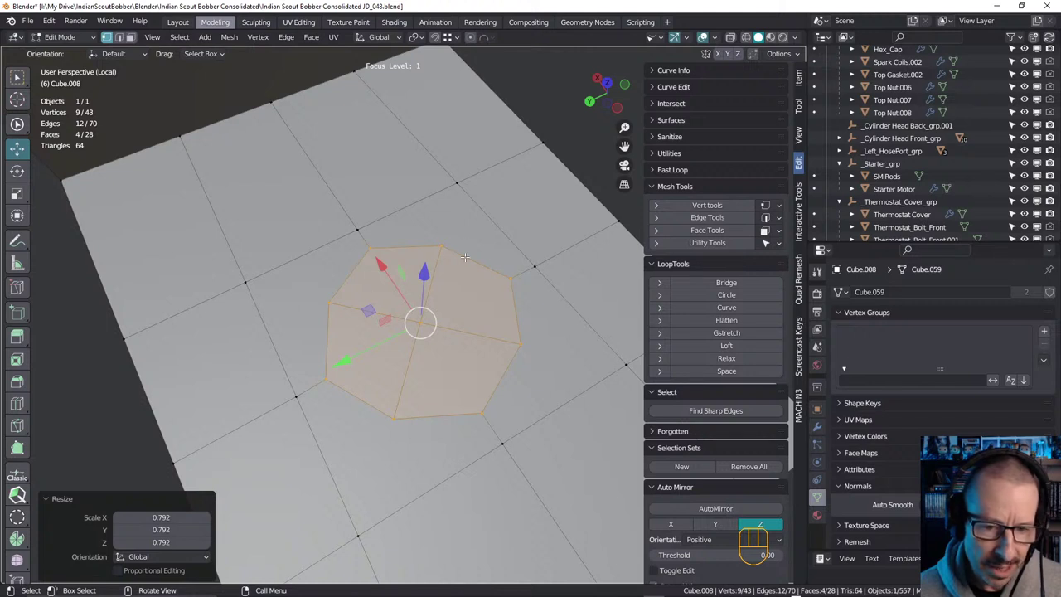
key(k)
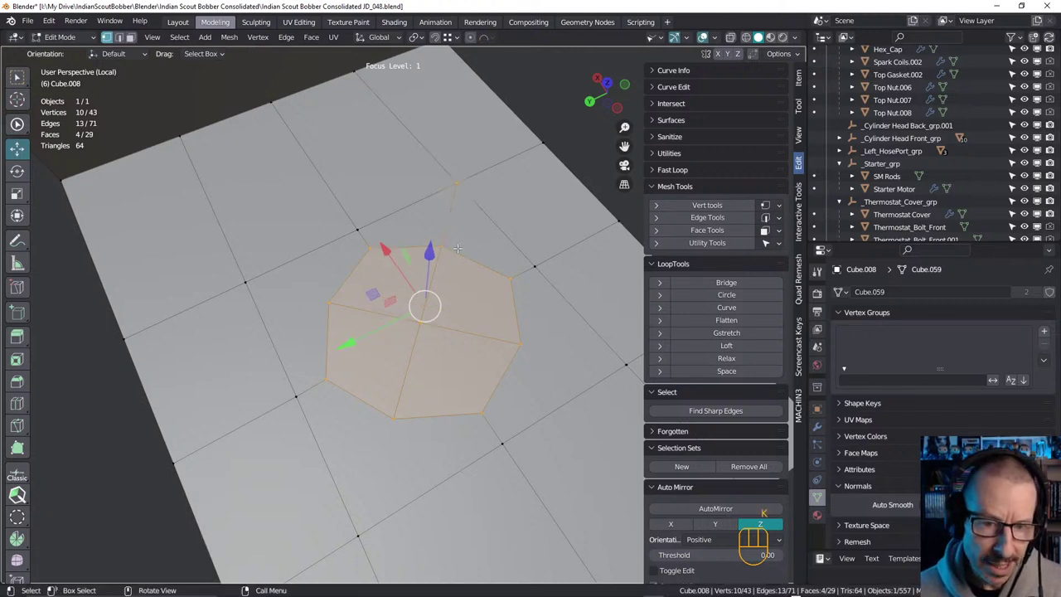
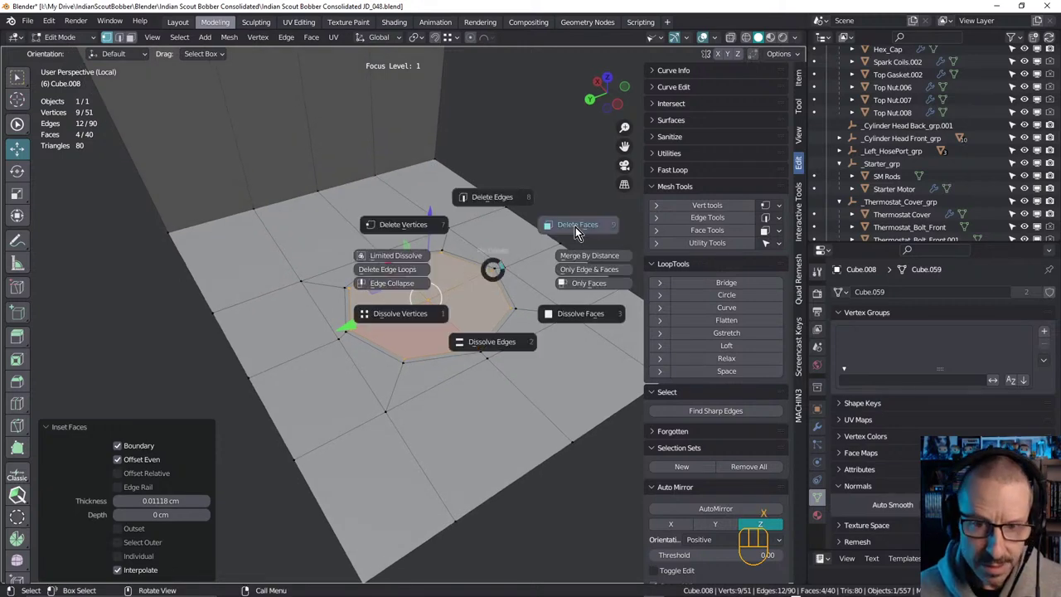
Leave mesh editing and orbit around the bracket plate to inspect its new hole
key(Tab)
drag(498, 265, 486, 261)
drag(455, 247, 466, 242)
drag(443, 277, 434, 367)
drag(430, 358, 426, 342)
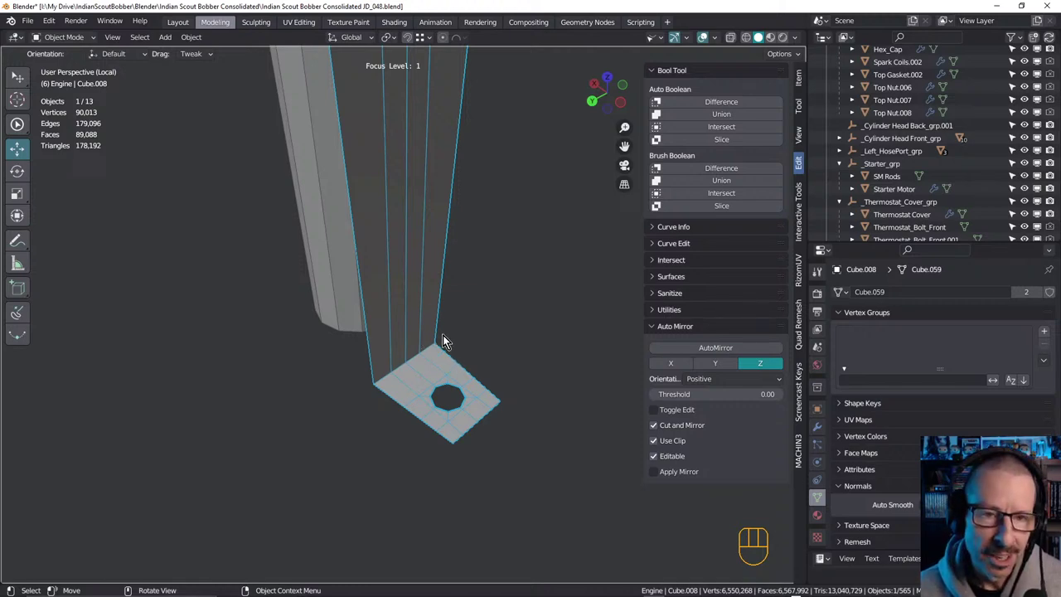
Orbit up the bracket to its top and pull back to view it against the engine
drag(415, 307, 402, 374)
drag(383, 322, 381, 308)
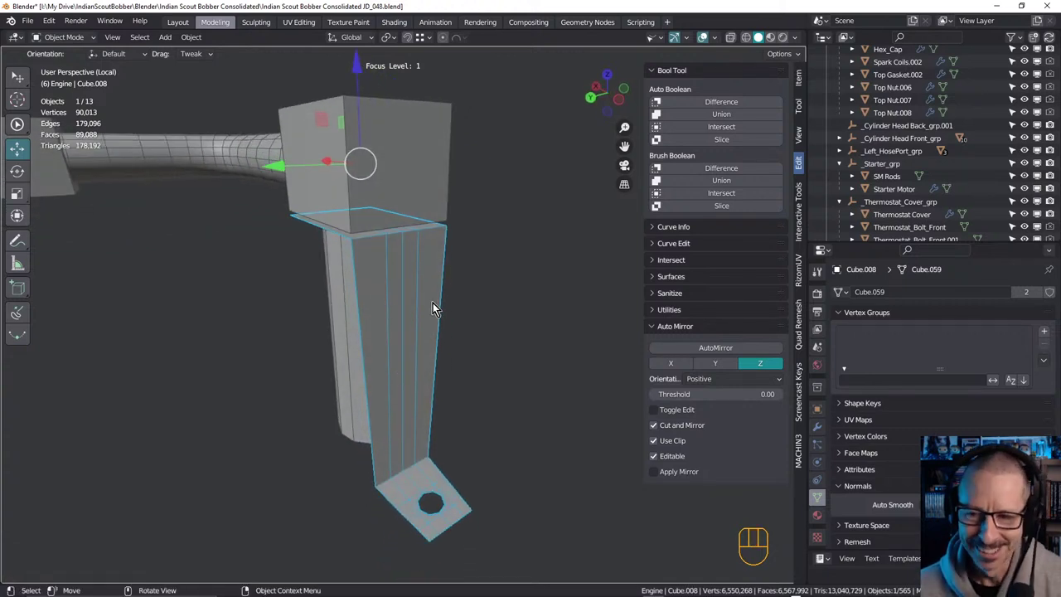
drag(427, 302, 410, 315)
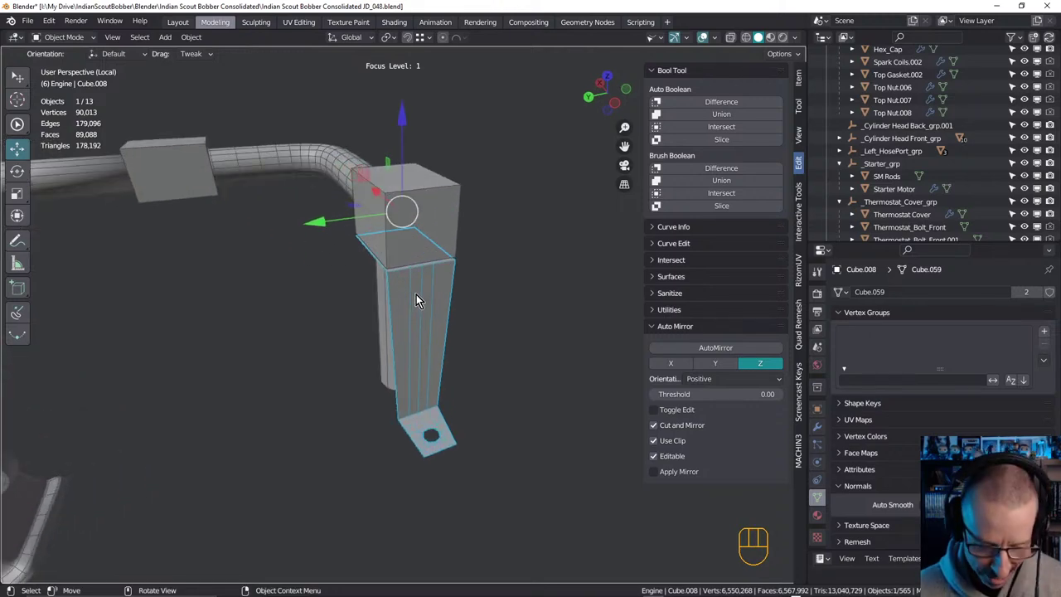
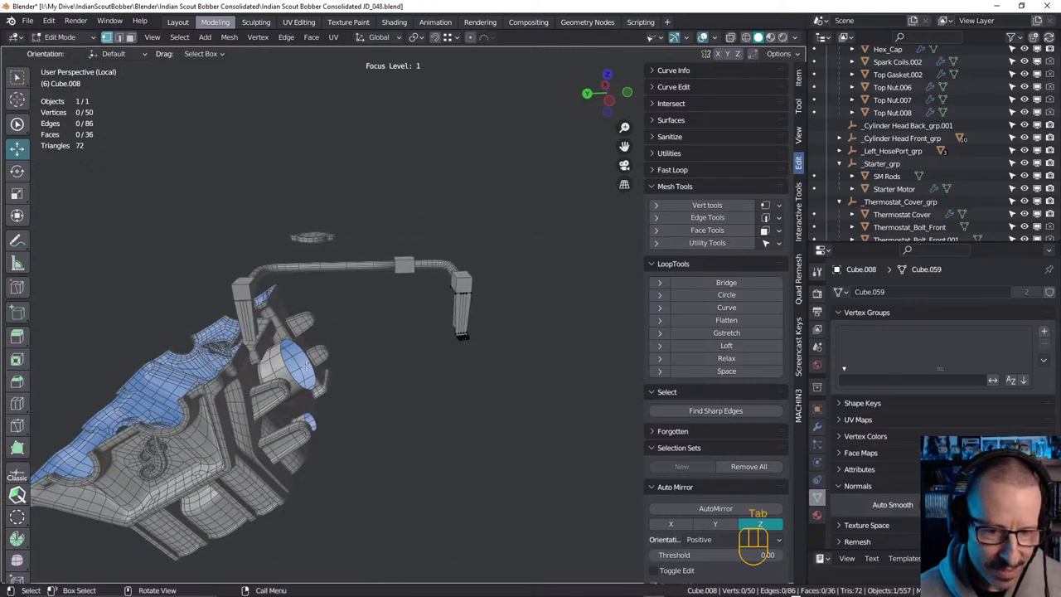
drag(473, 311, 479, 325)
middle_click(457, 312)
middle_click(421, 284)
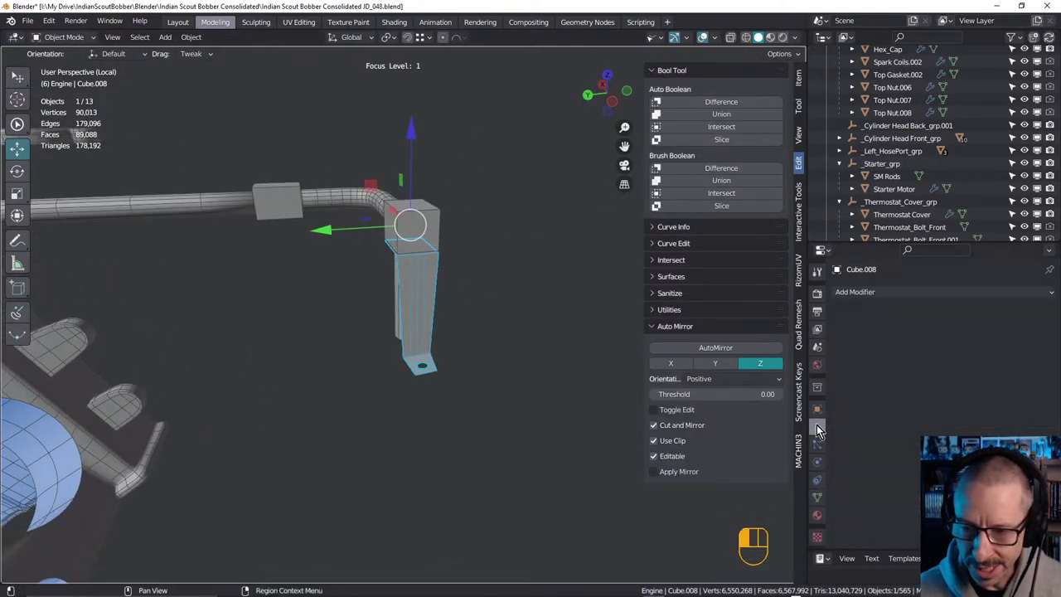
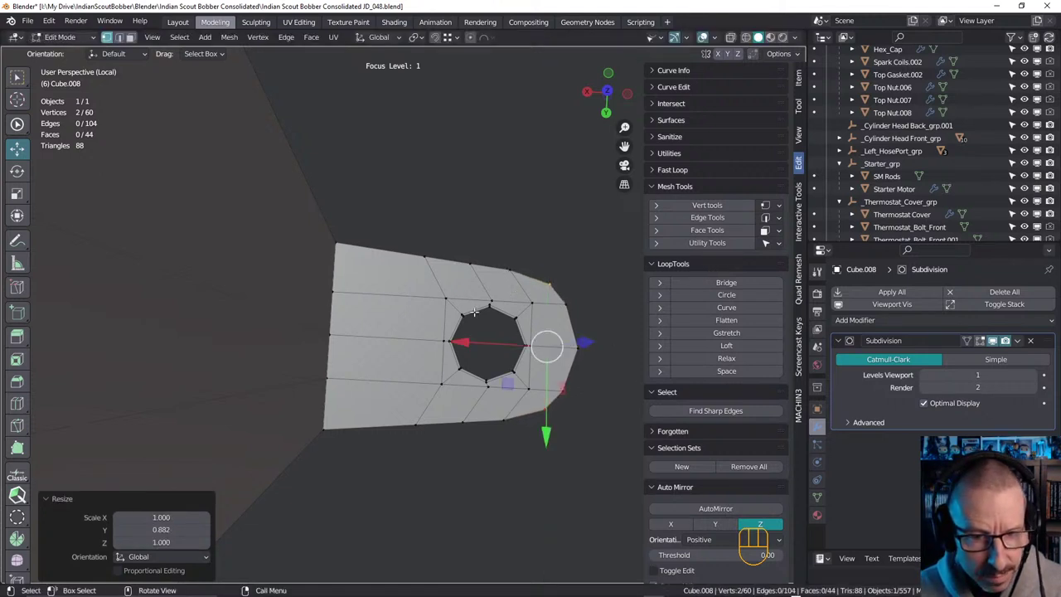
Switch to front view to check the tapered foot under its Subdivision modifier
key(1)
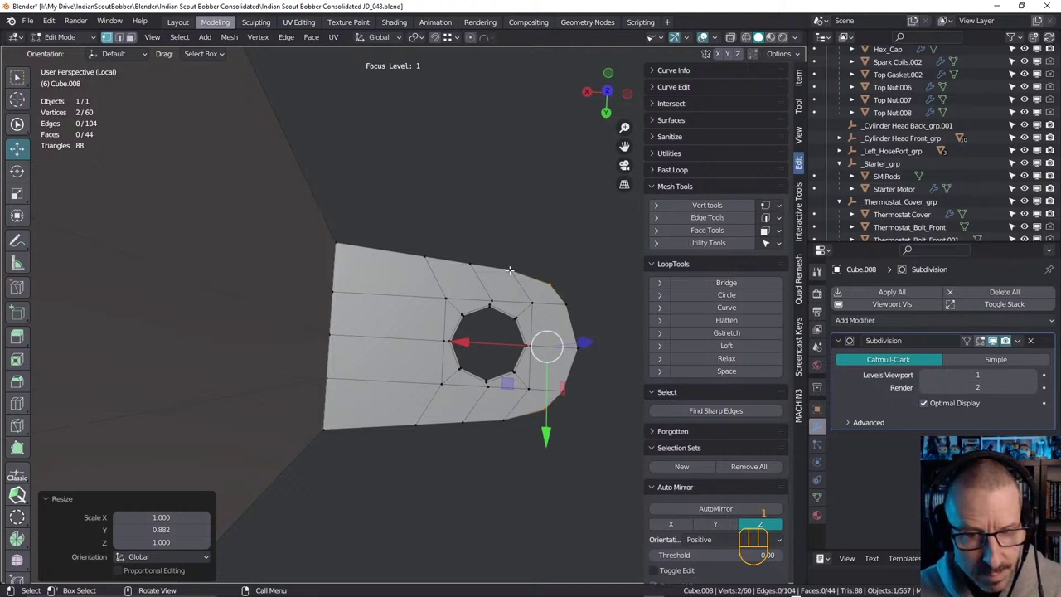
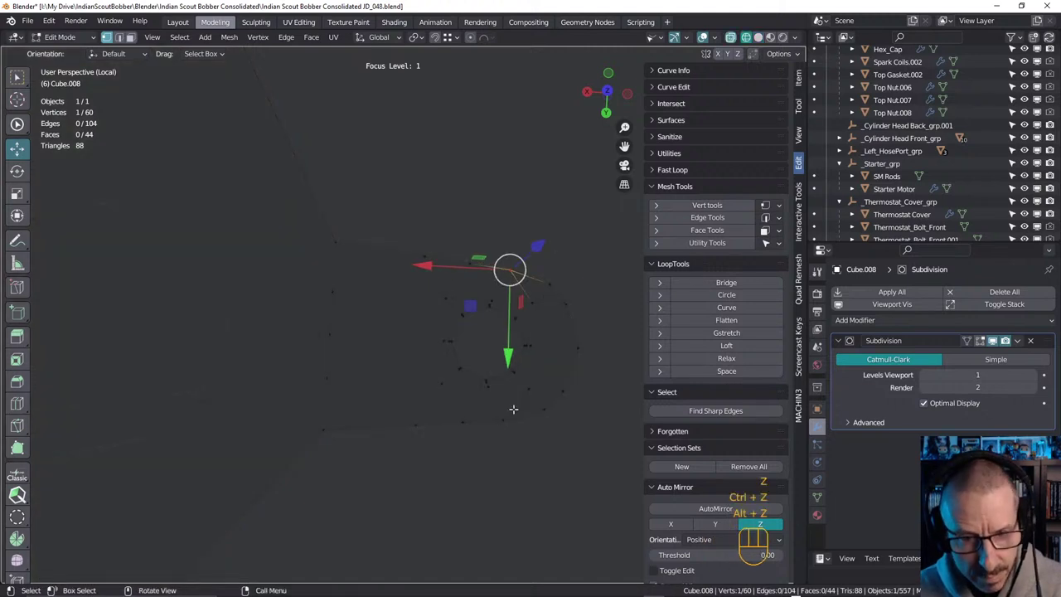
Show the tab's faces again and cut a new edge loop across the clamp tab
key(z)
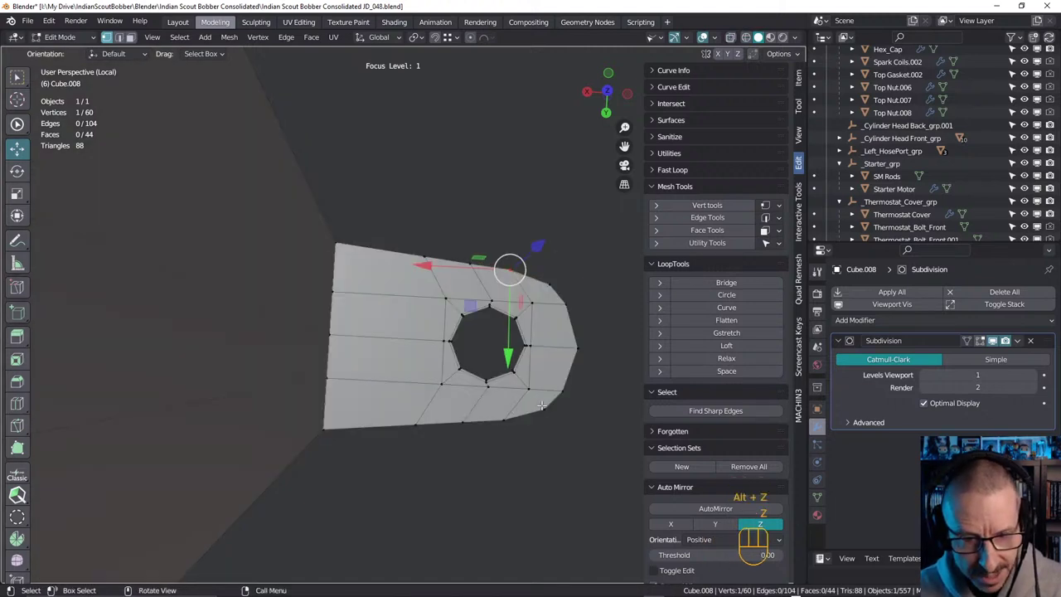
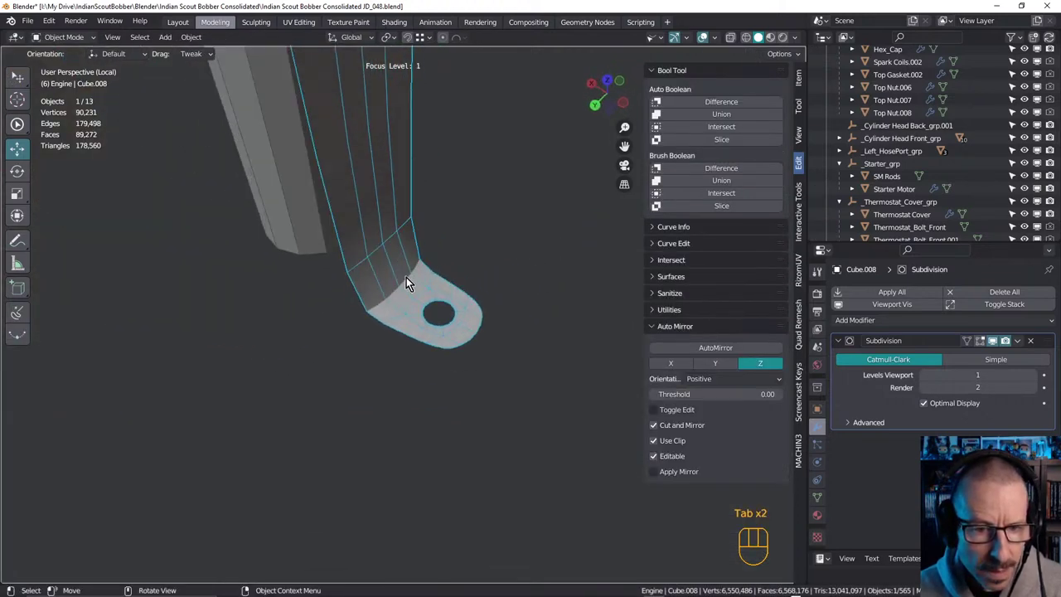
key(ctrl+r)
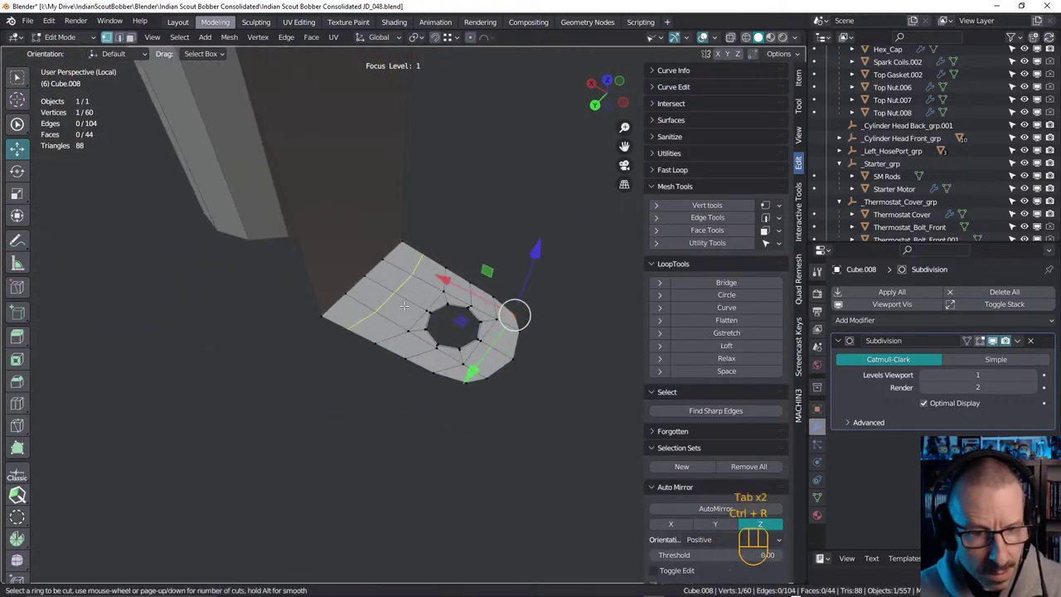
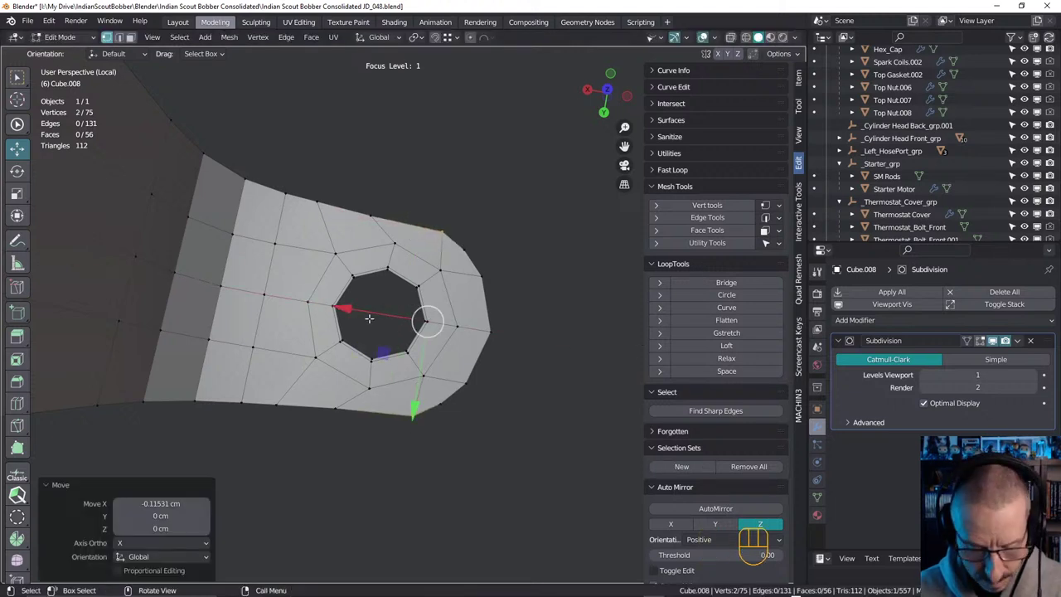
Scale the hole's vertices along Y and slide the new loop's vertices into place
key(s)
key(y)
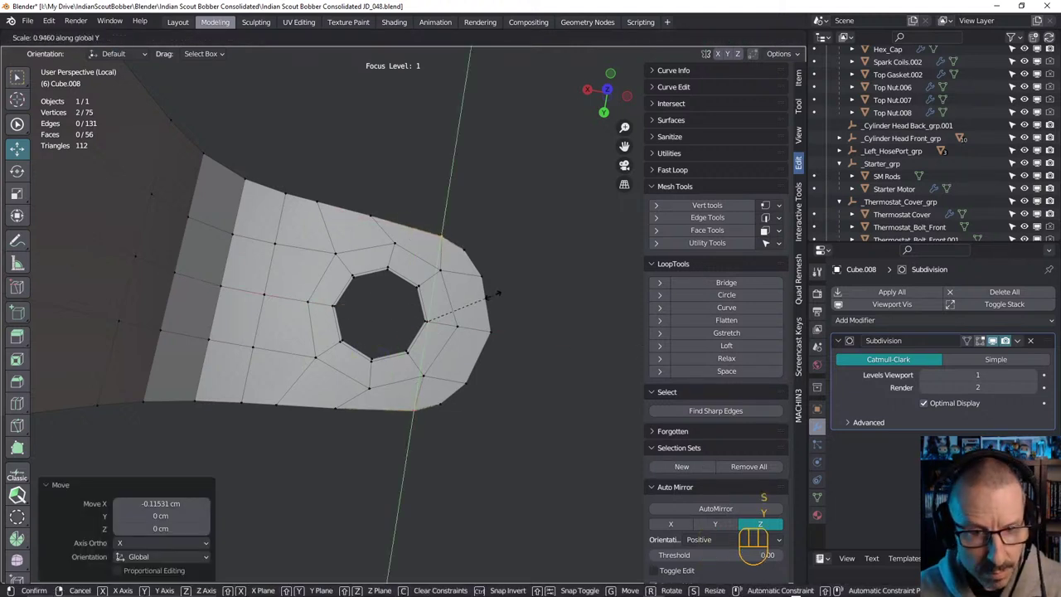
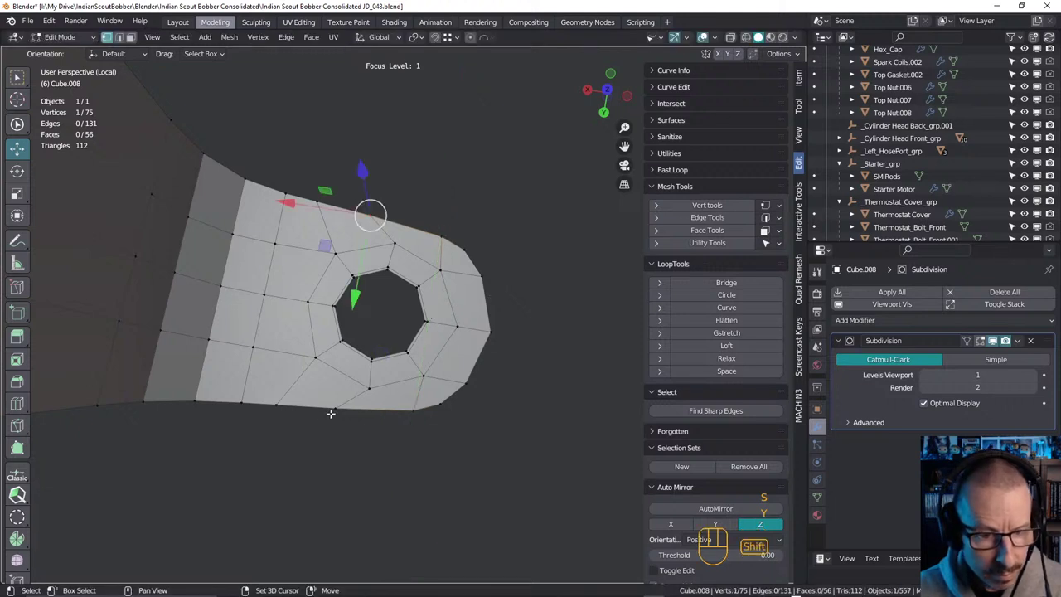
key(g)
key(g)
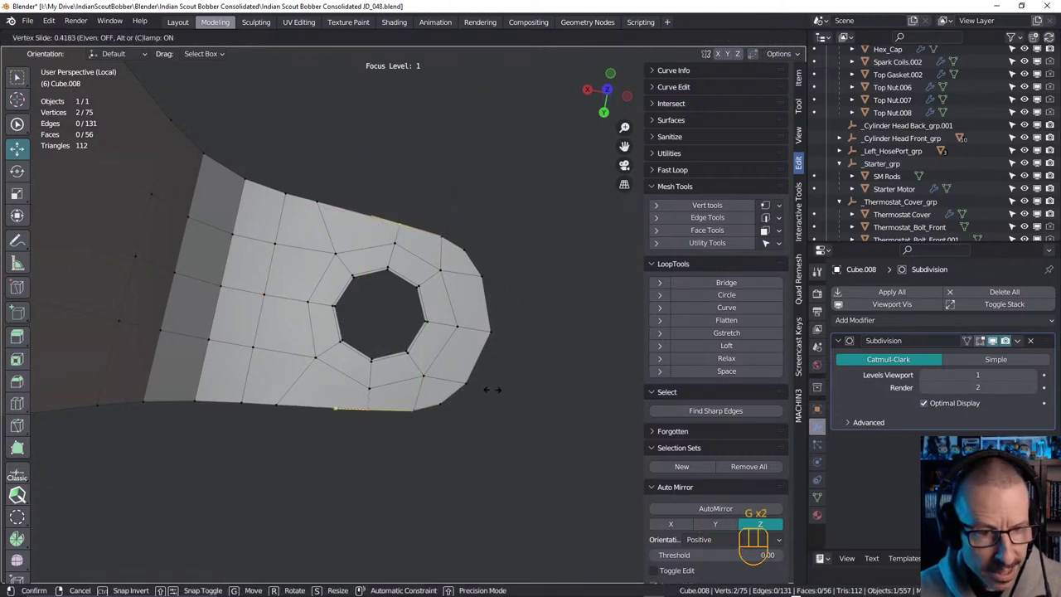
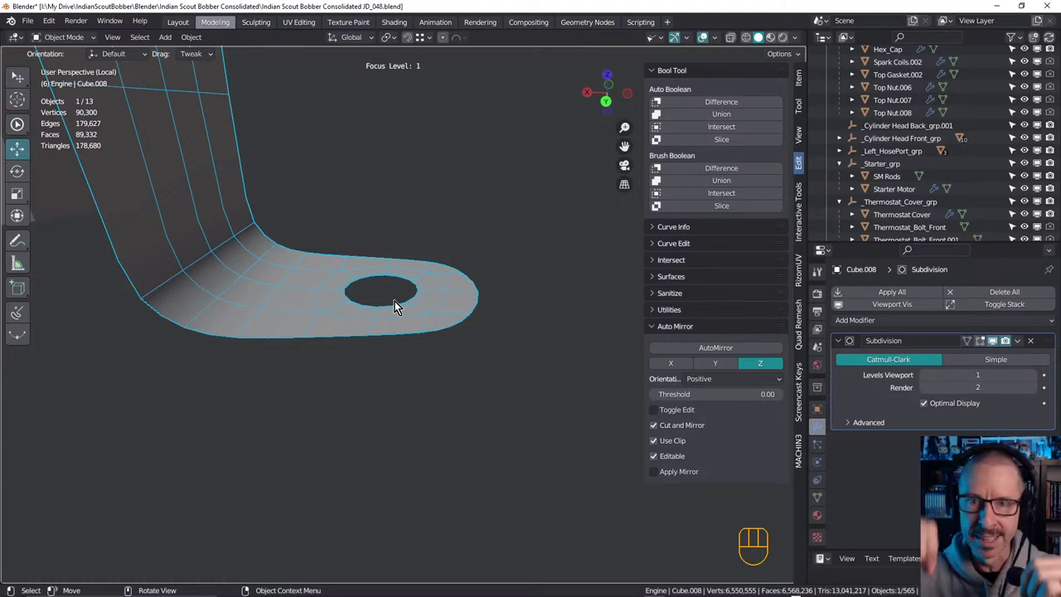
Orbit to inspect the smoothed tab edge-on and toward the bracket's upper bend
drag(405, 302, 423, 302)
drag(424, 316, 428, 303)
drag(426, 331, 427, 320)
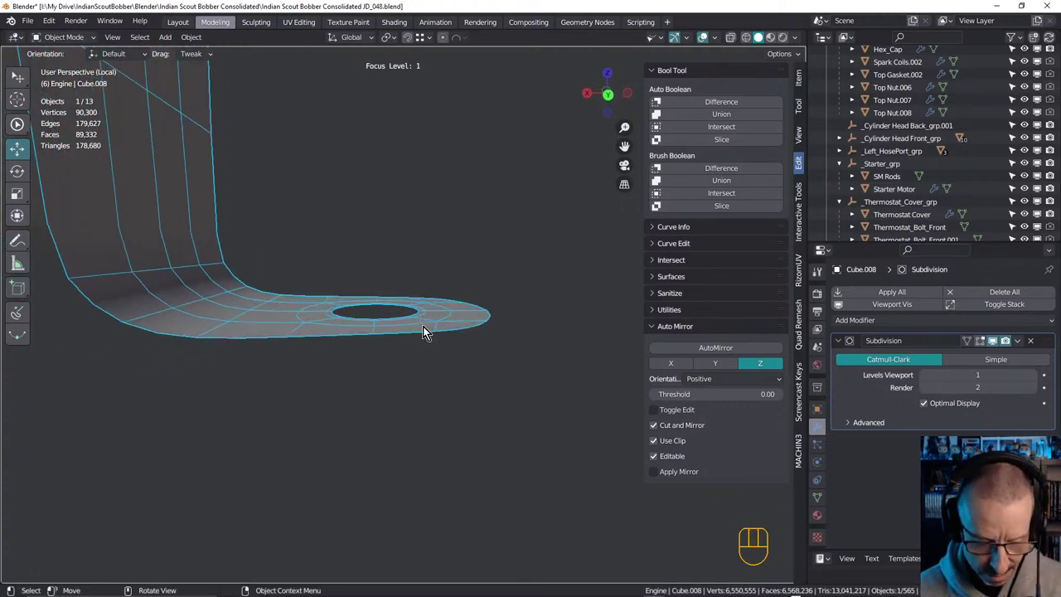
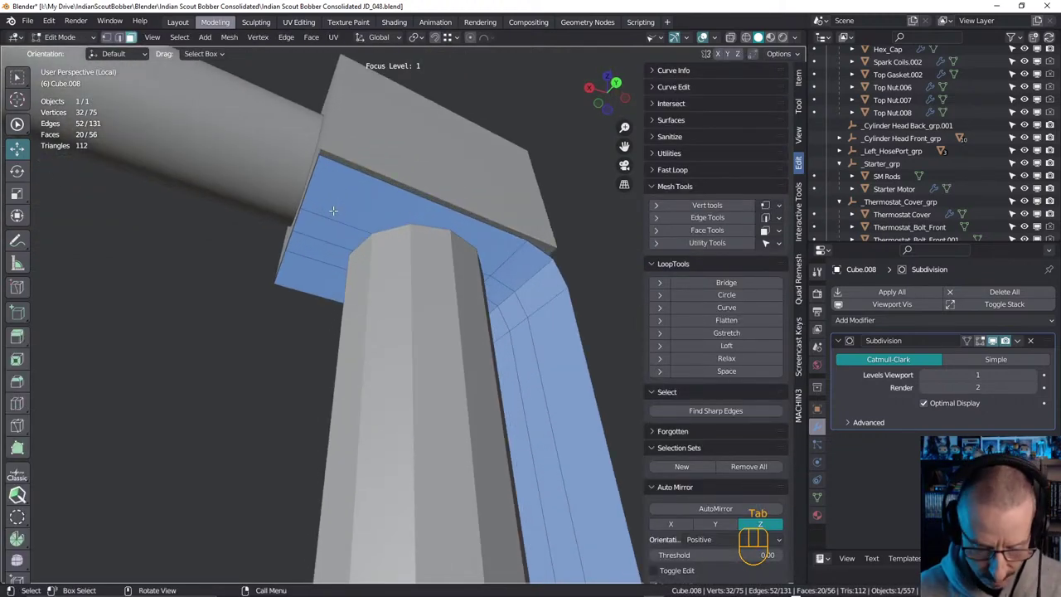
Cut a new edge loop across the strap's top strip near the upper bend
key(ctrl+r)
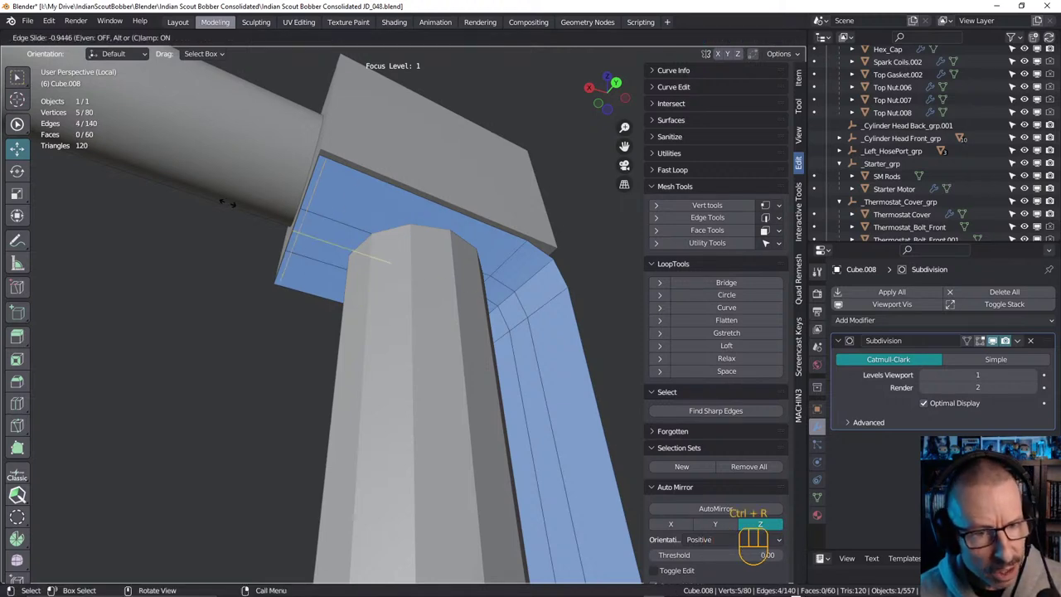
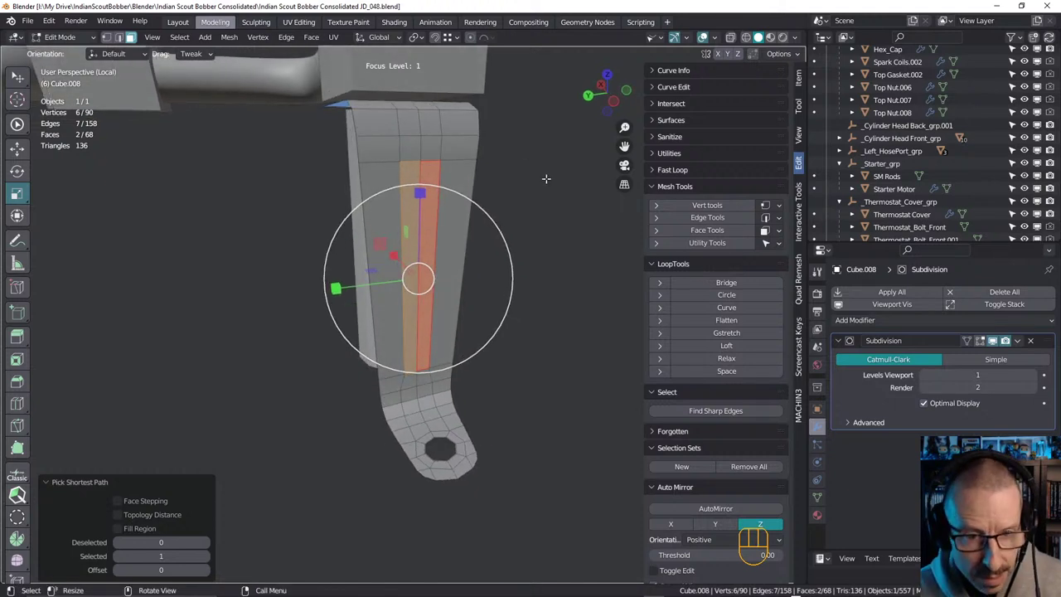
Extrude the two front face strips into a raised rib and add a cross loop over it
key(e)
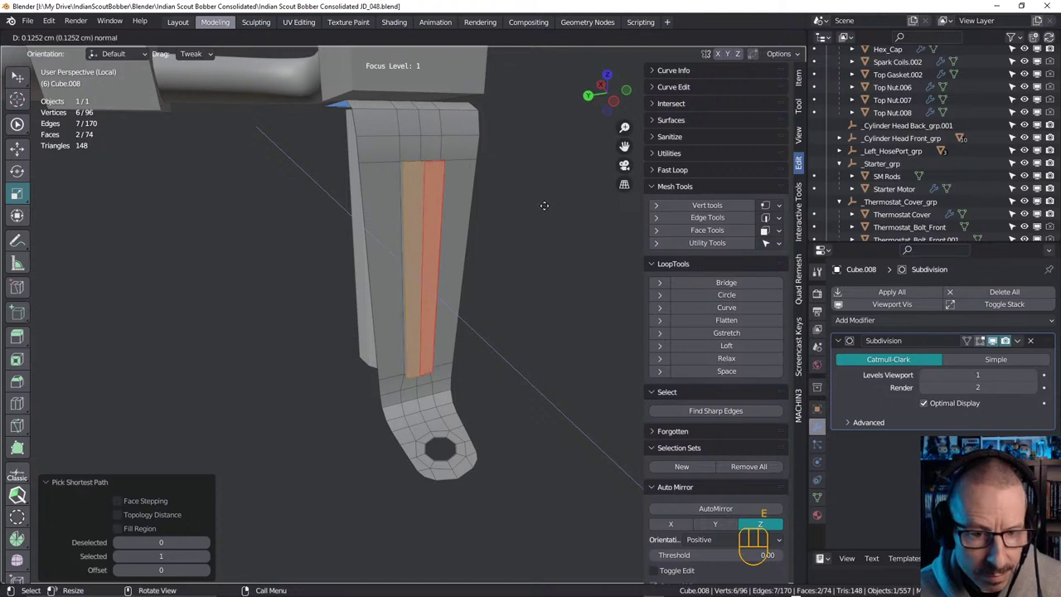
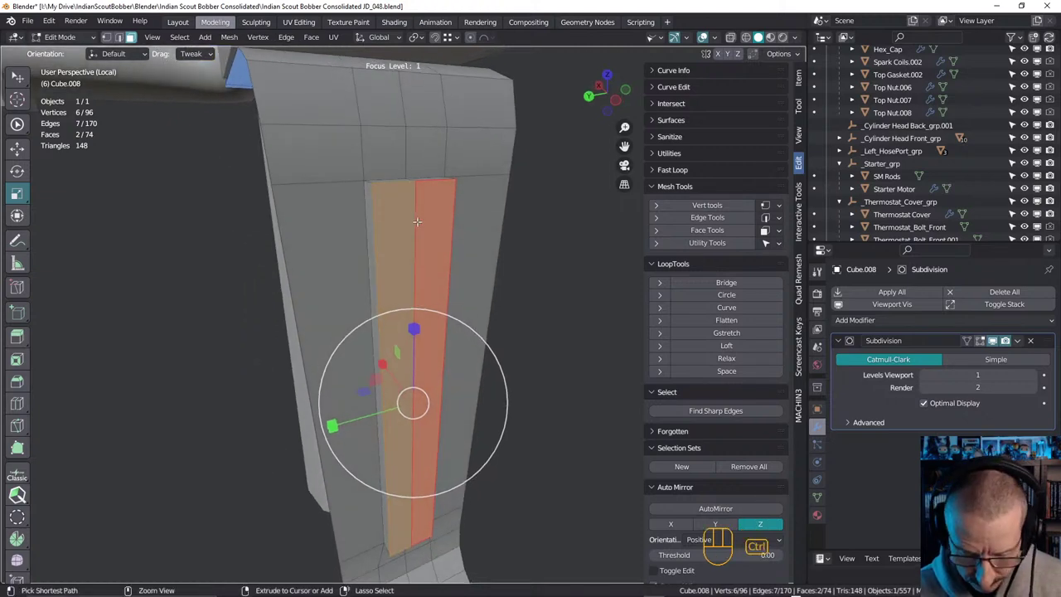
key(ctrl+r)
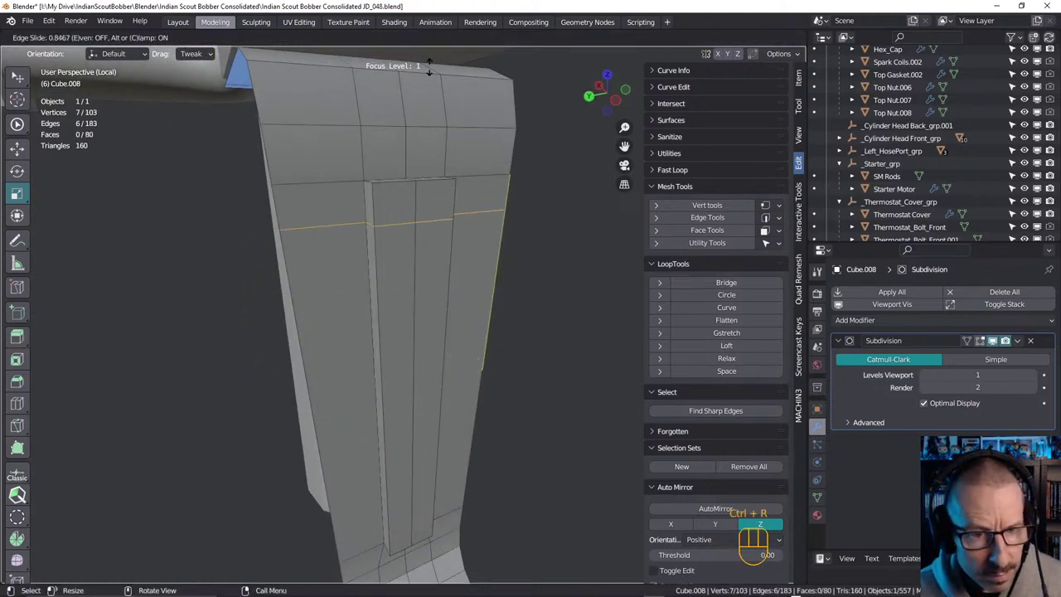
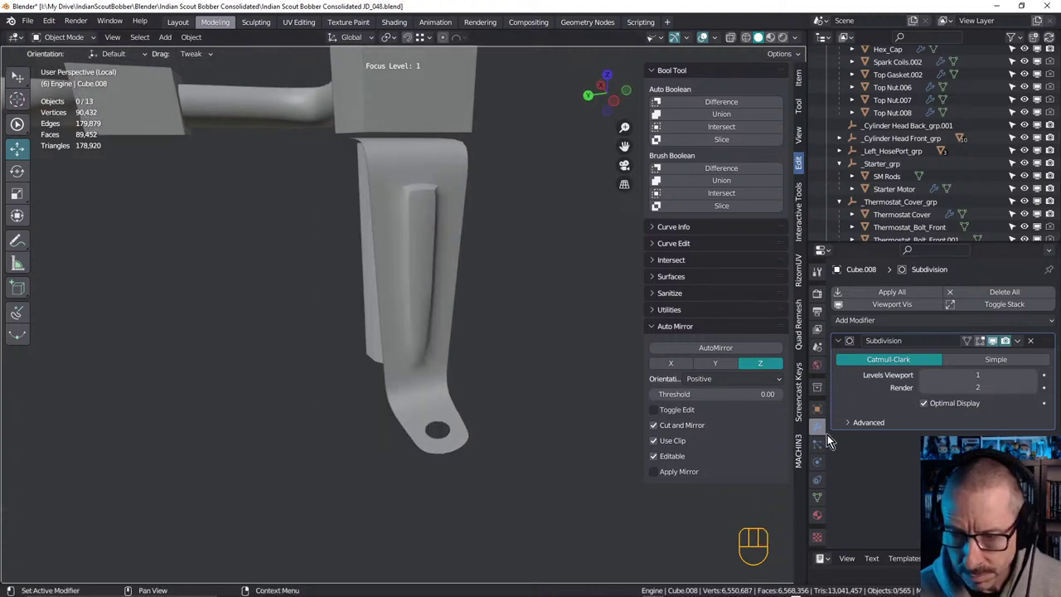
Undo a stray extrude of the rib's top edge and move its top vertices up along Z
click(825, 497)
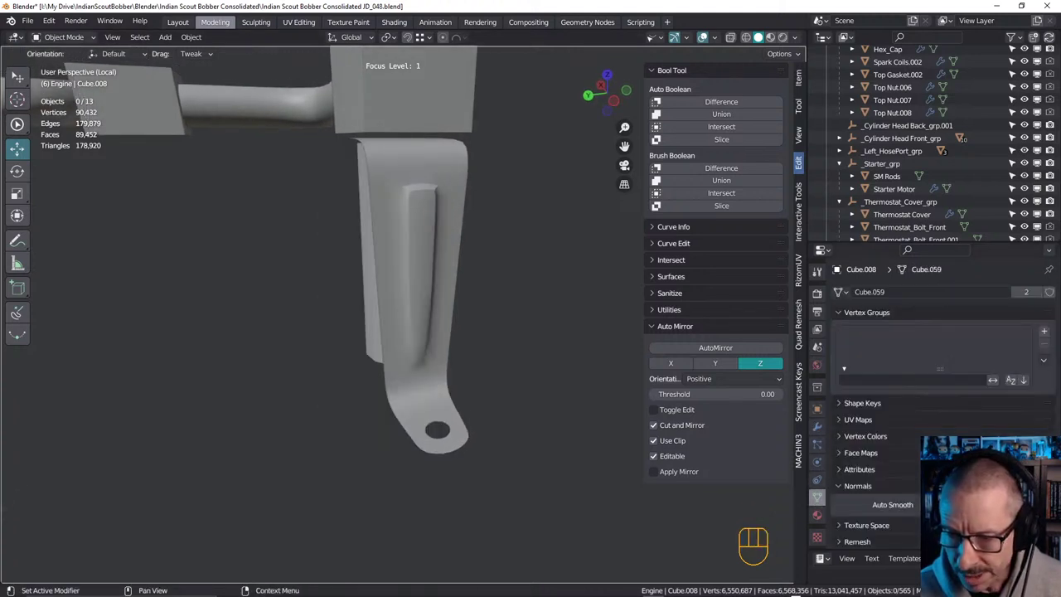
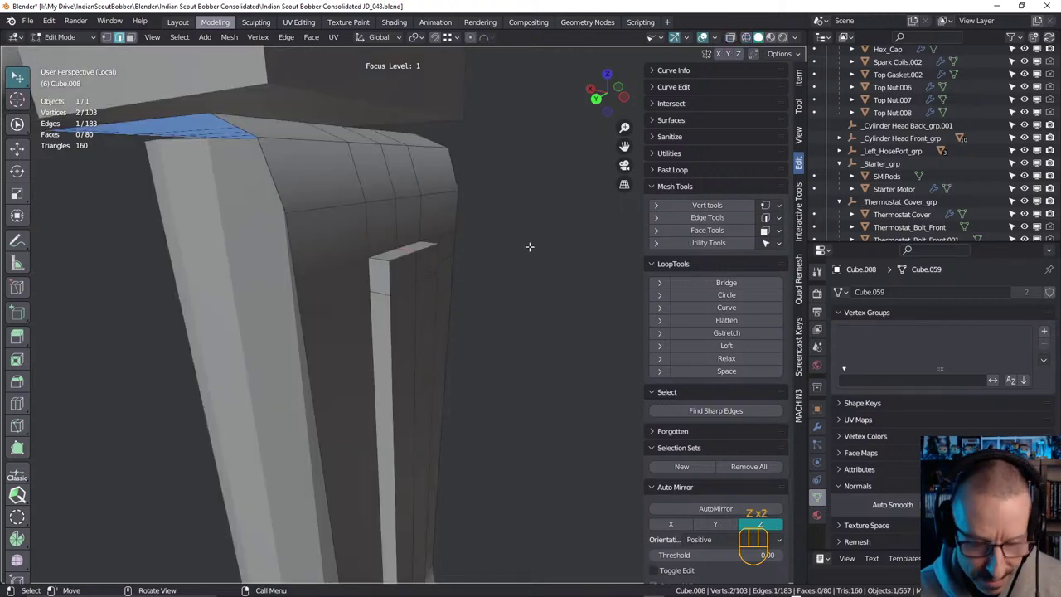
key(e)
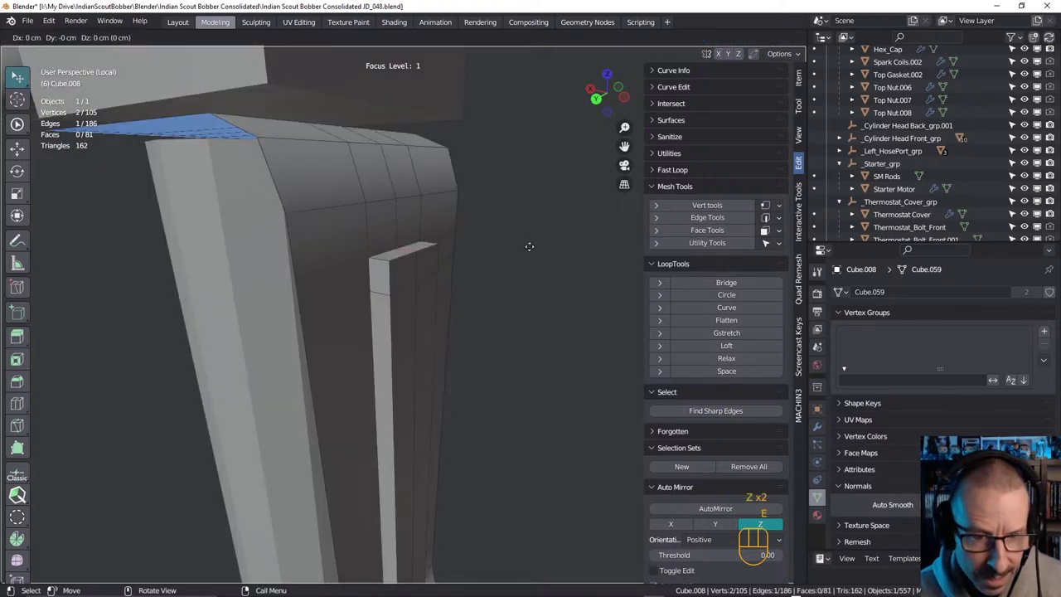
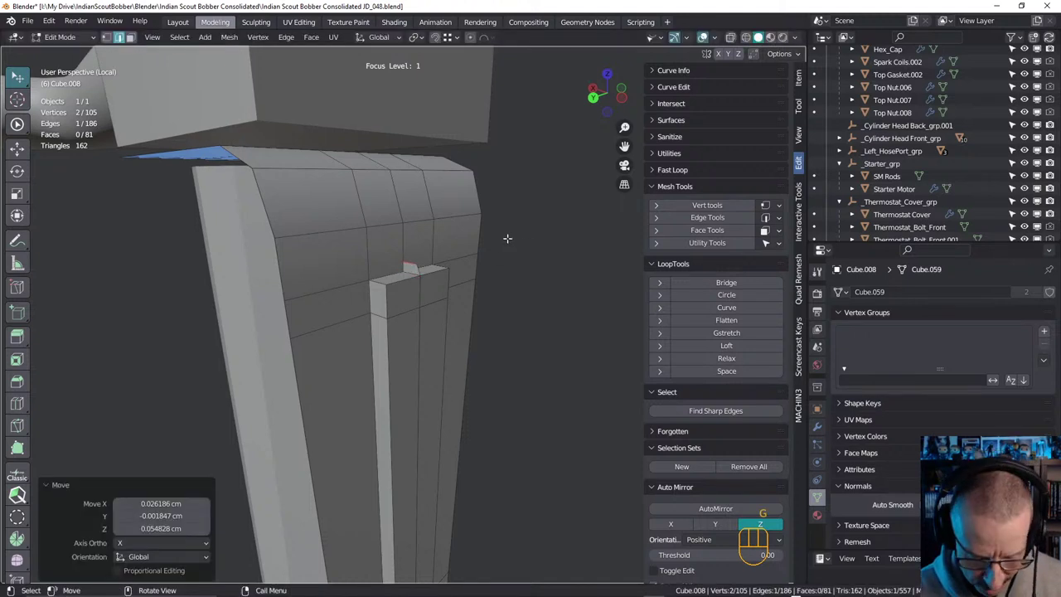
key(ctrl+z)
key(ctrl+z)
key(ctrl+z)
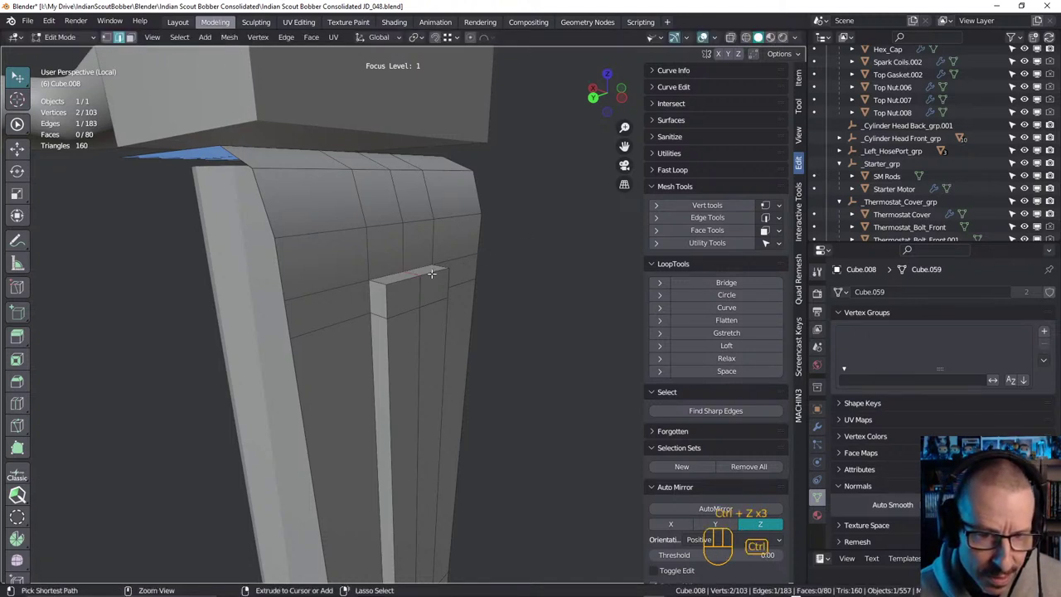
key(g)
key(z)
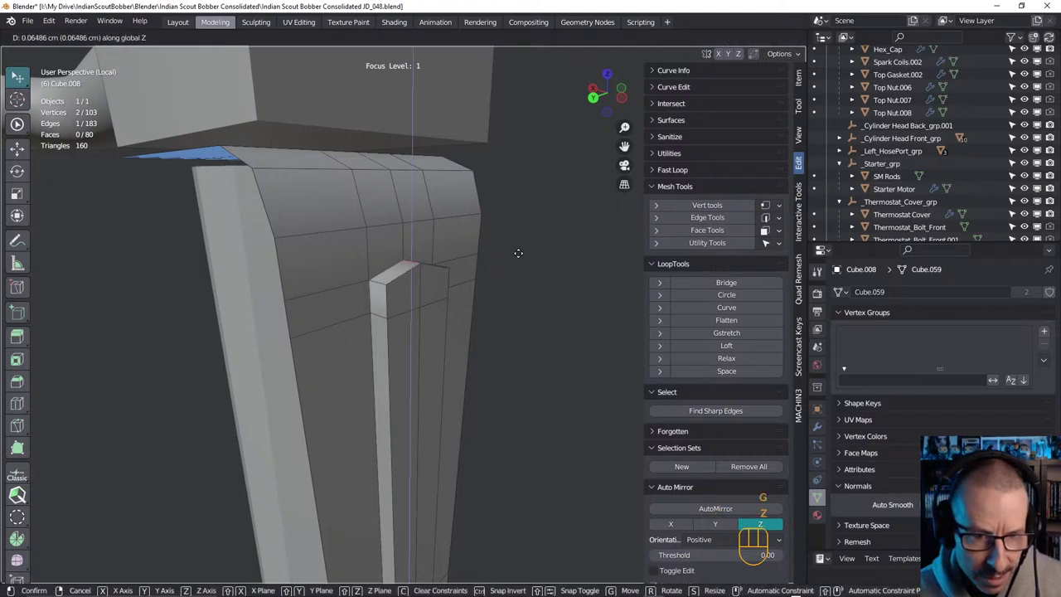
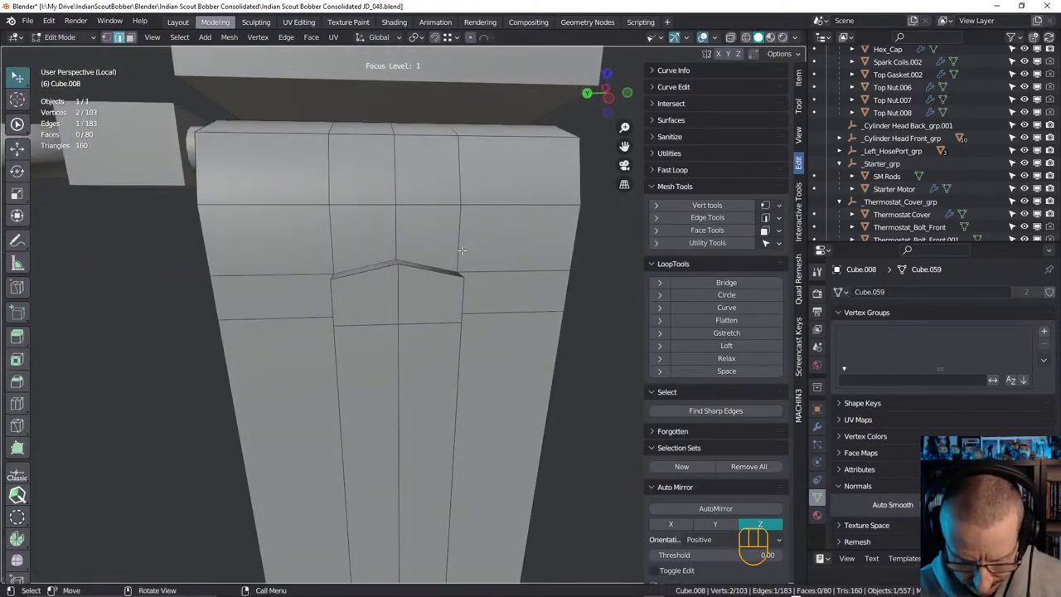
Move the rib's peak vertices vertically (G then Z) to sharpen the bracket's taper
key(g)
key(z)
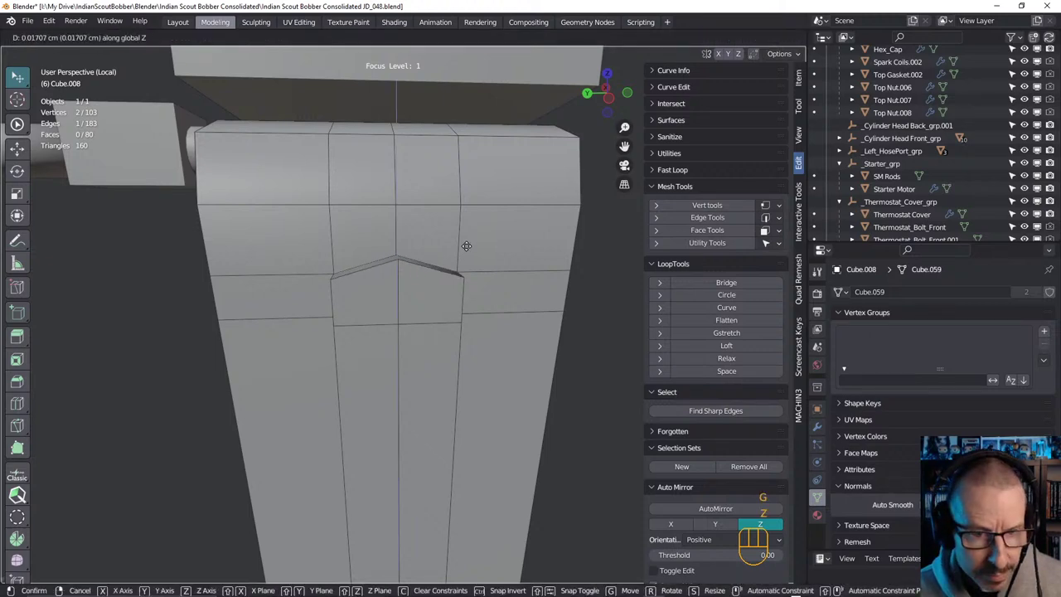
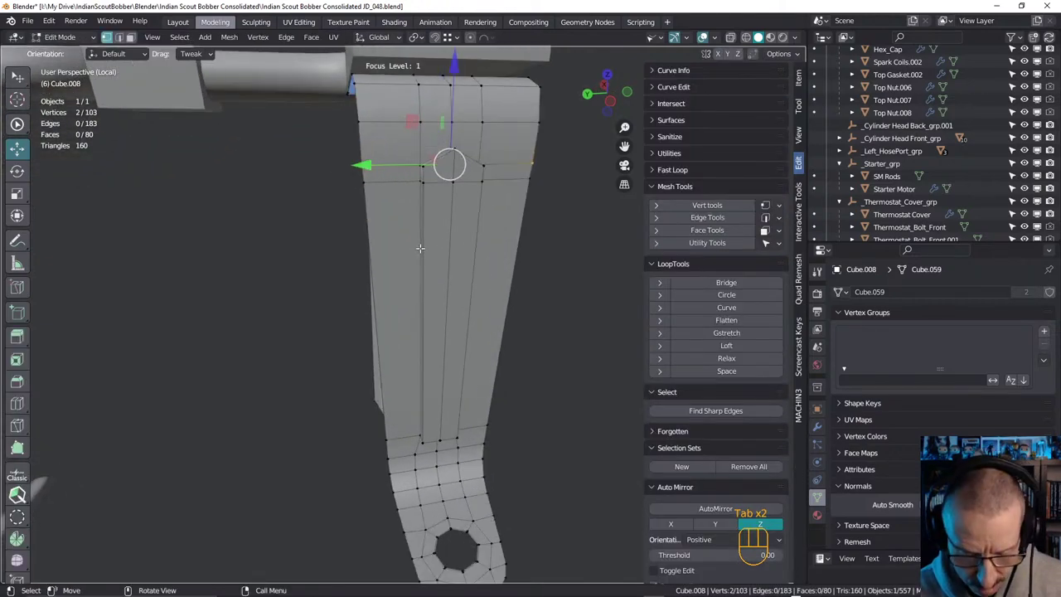
key(2)
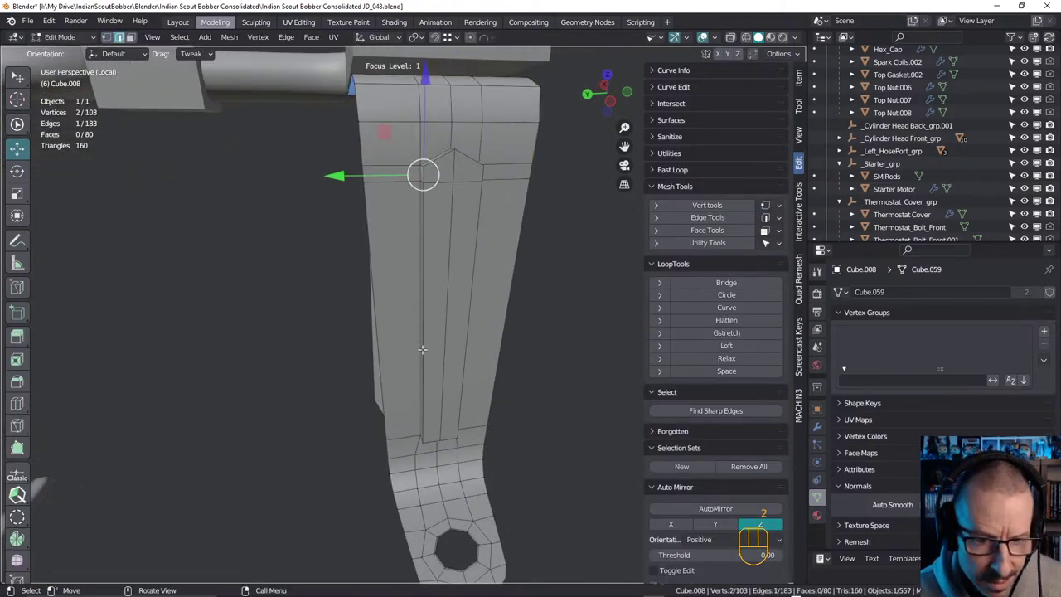
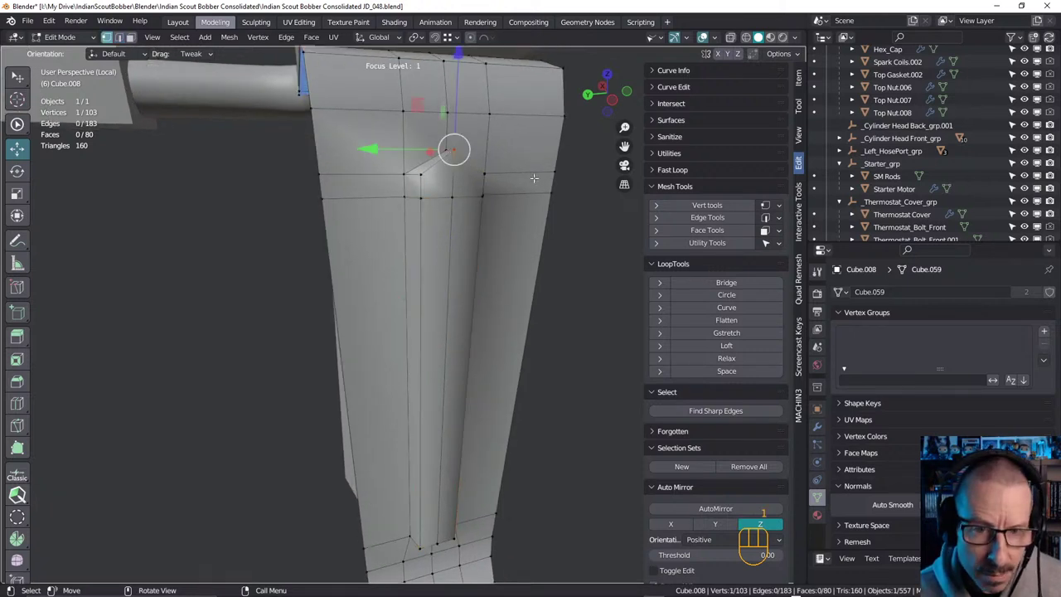
Slide the corner vertex along its edge (factor about 0.197) and return to Object Mode
key(g)
key(g)
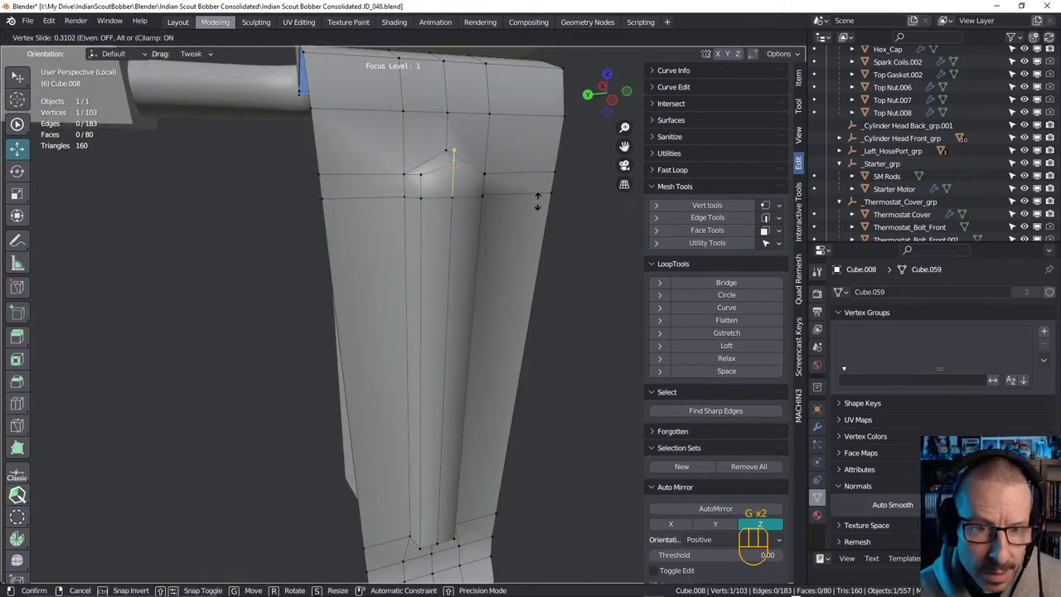
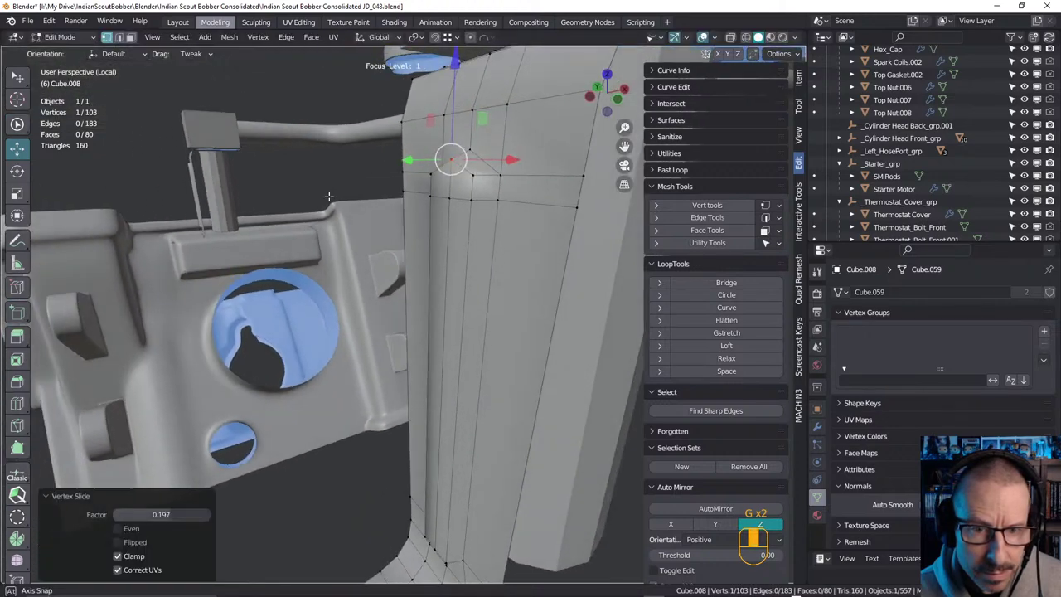
key(Tab)
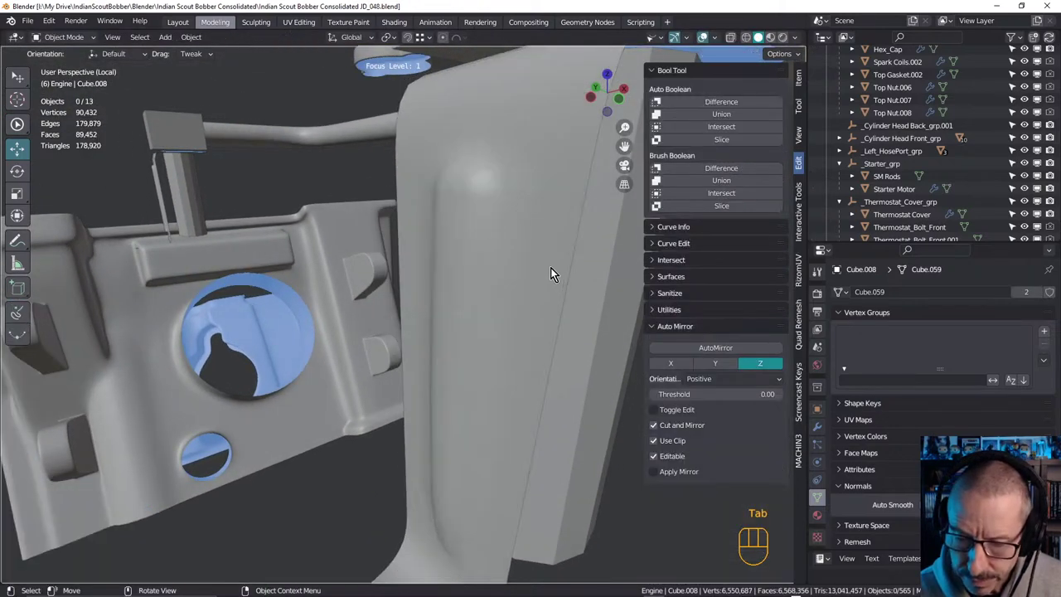
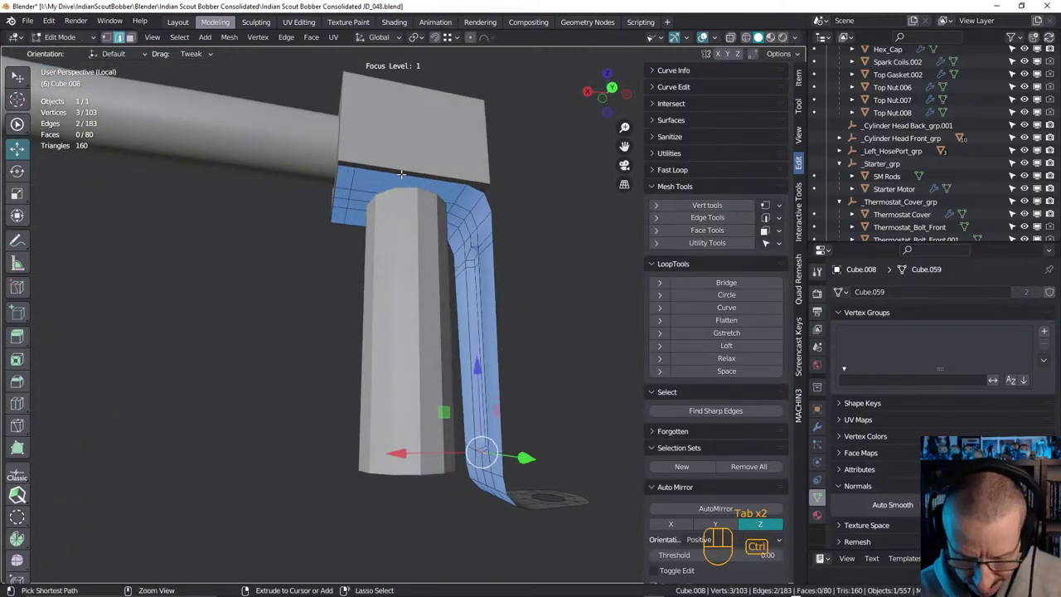
Insert a loop cut (Ctrl+R) across the bracket's top strip where it meets the block
key(ctrl+r)
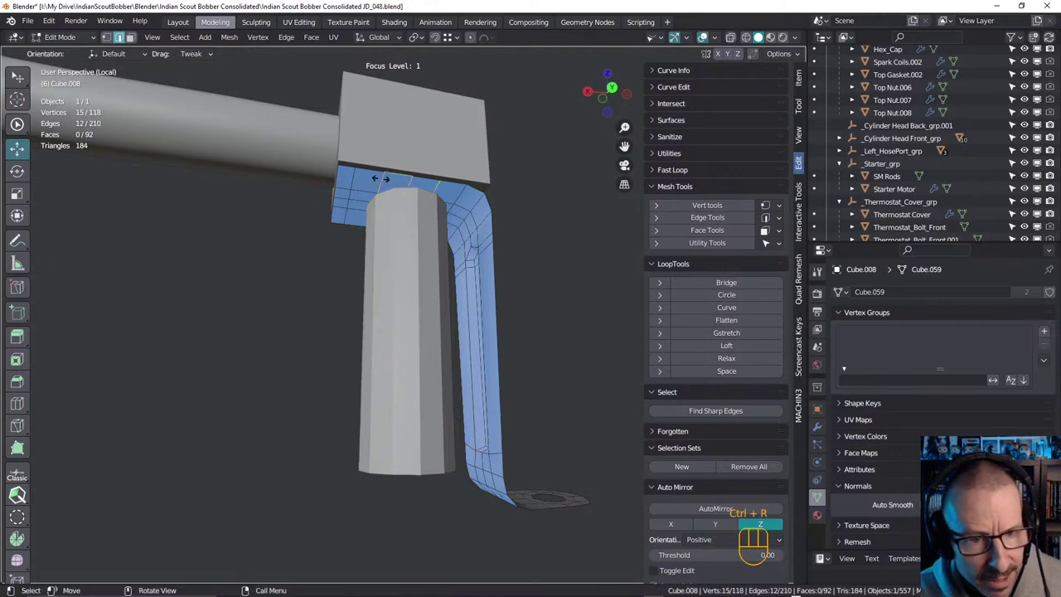
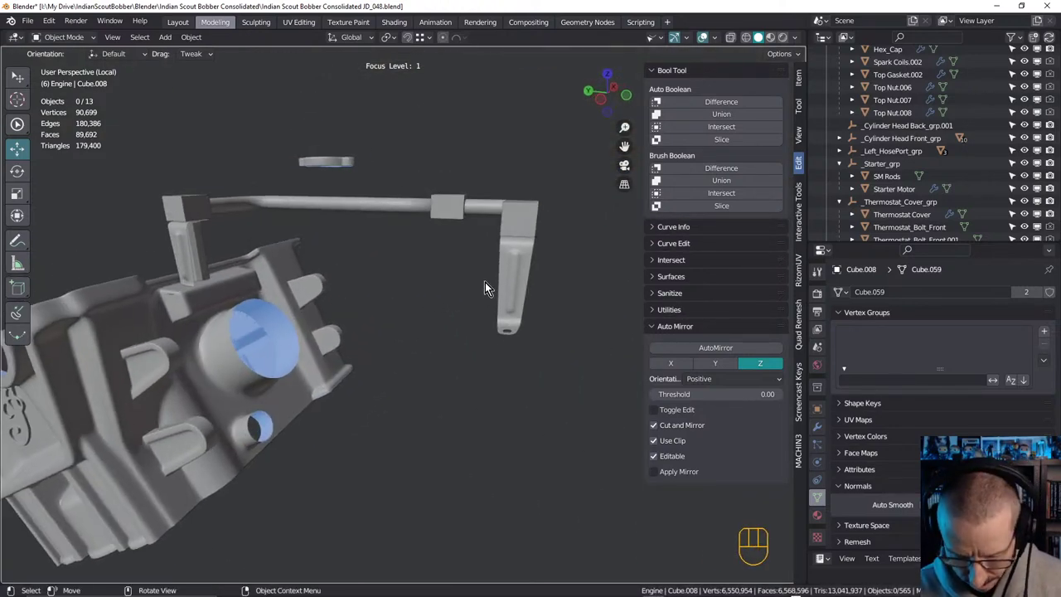
Bring the engine block into view with the bracket and orbit around them to inspect the fit
drag(524, 295, 548, 304)
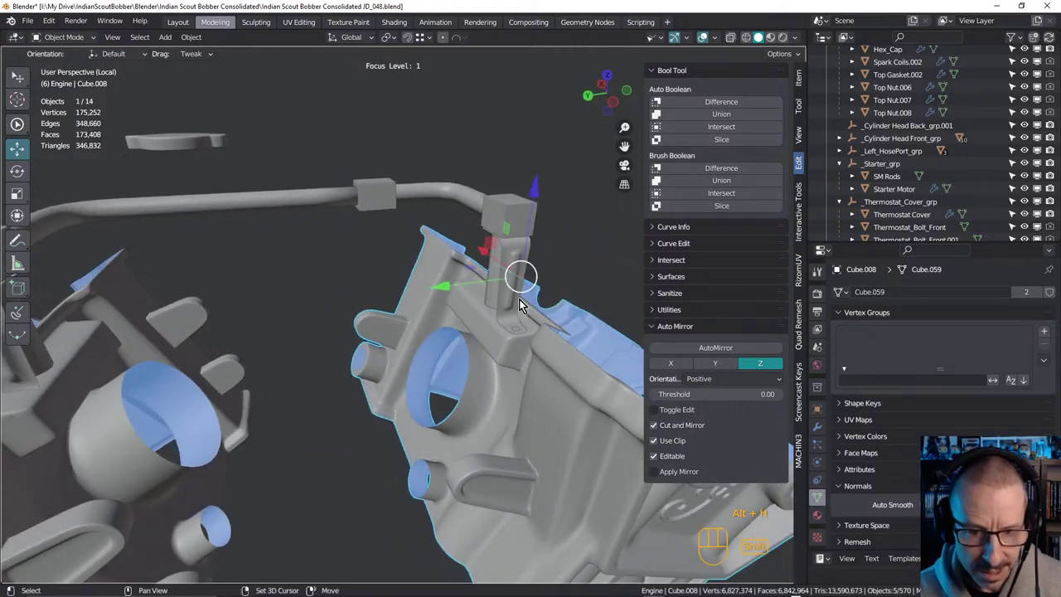
drag(503, 310, 488, 296)
drag(495, 310, 508, 293)
click(522, 163)
drag(506, 264, 496, 284)
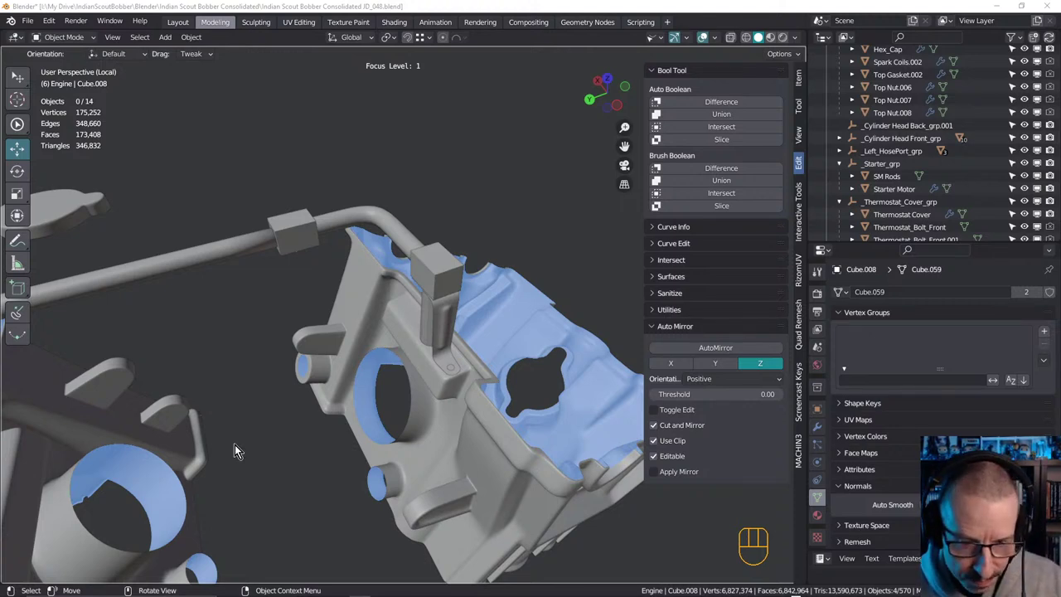
drag(405, 282, 518, 286)
middle_click(404, 285)
drag(395, 279, 443, 213)
drag(401, 255, 489, 286)
drag(475, 293, 433, 310)
drag(390, 327, 371, 339)
drag(351, 316, 318, 311)
drag(319, 318, 293, 317)
drag(527, 354, 425, 342)
drag(432, 340, 513, 322)
Select the clamp bracket, save the blend file, and move in close on the bracket's base
click(401, 341)
key(ctrl+s)
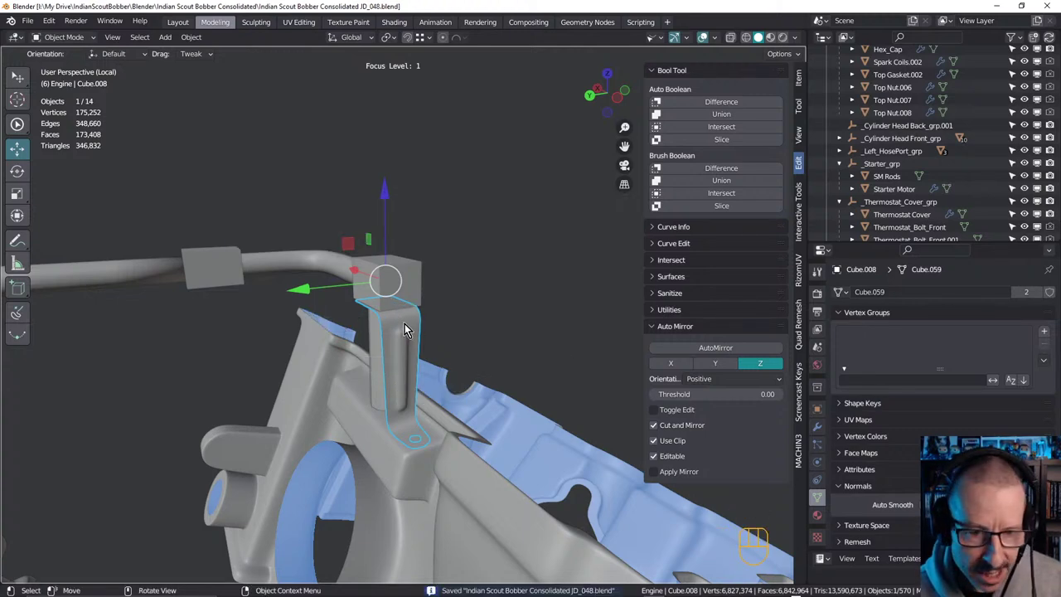
drag(420, 334, 441, 358)
middle_click(427, 319)
drag(397, 296, 411, 315)
drag(411, 269, 679, 345)
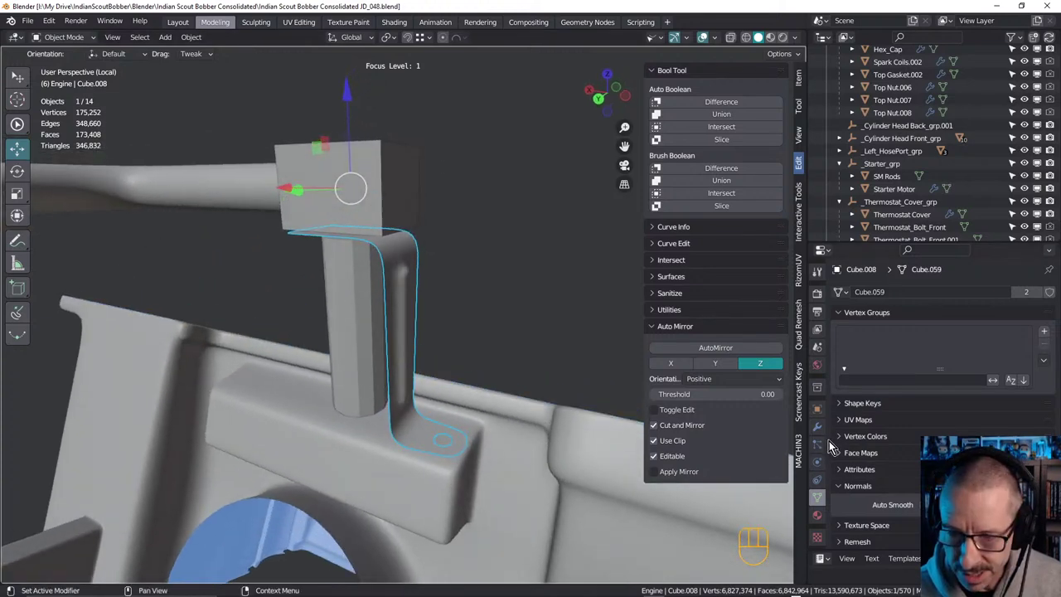
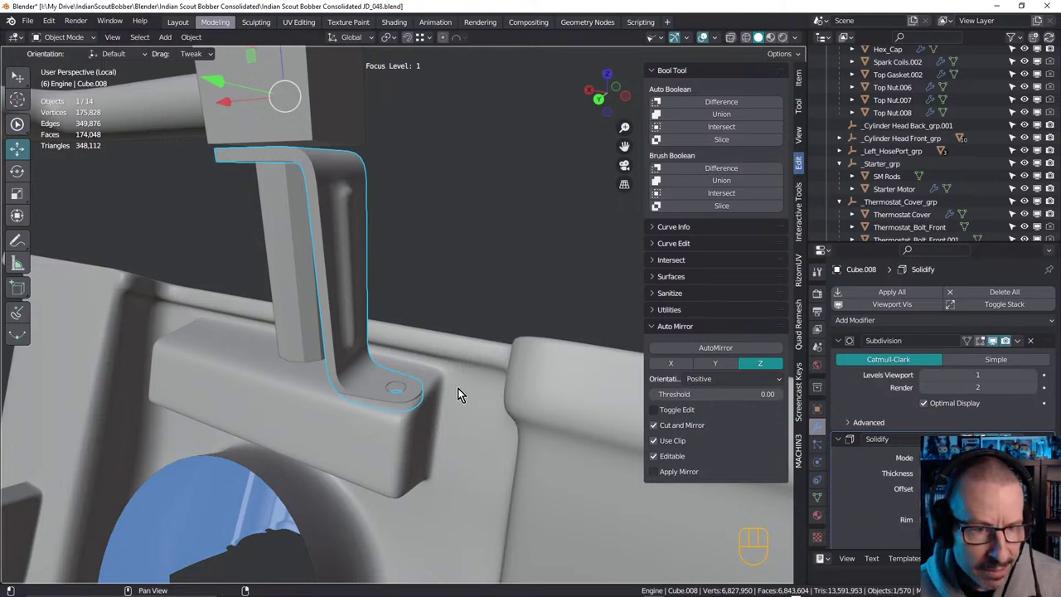
drag(366, 319, 355, 303)
drag(321, 281, 330, 279)
key(Tab)
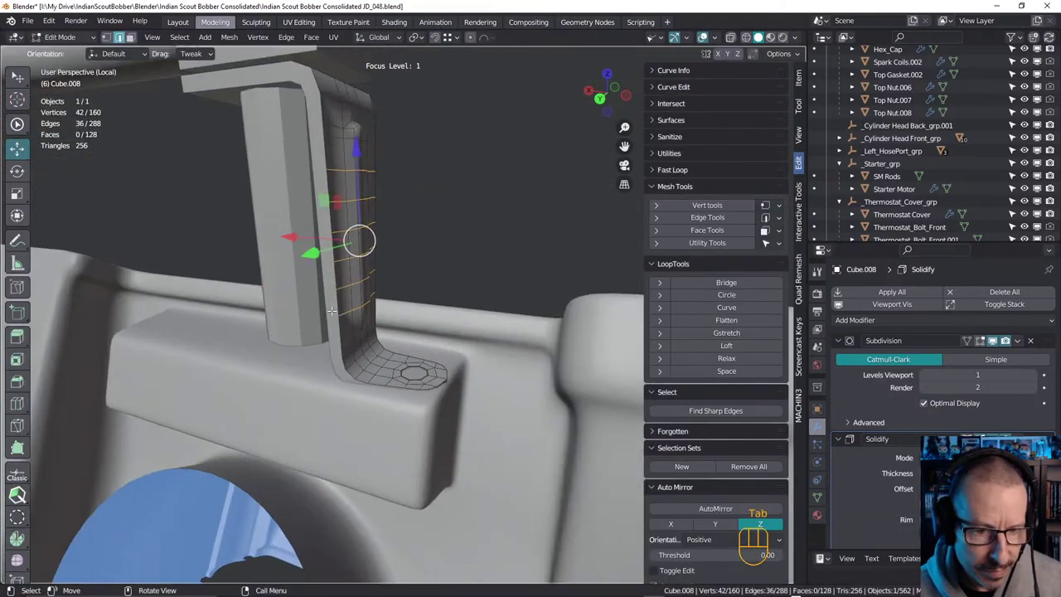
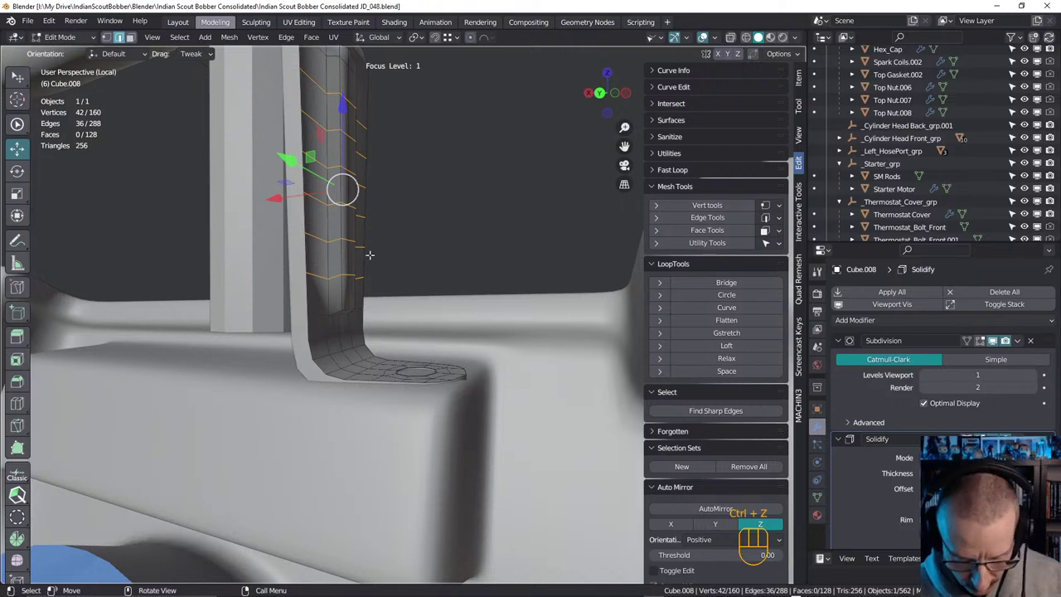
key(w)
key(w)
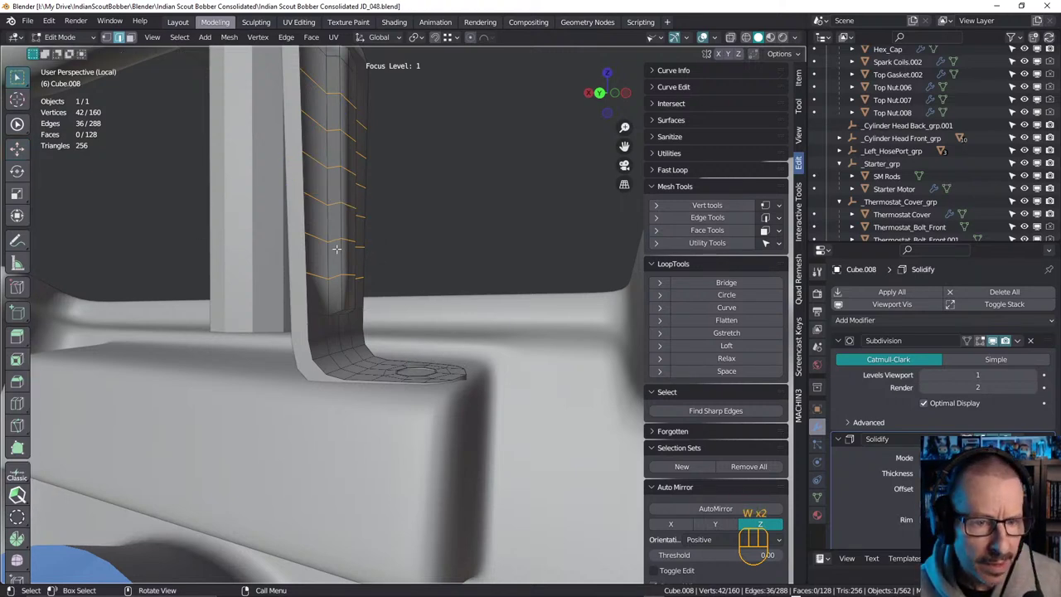
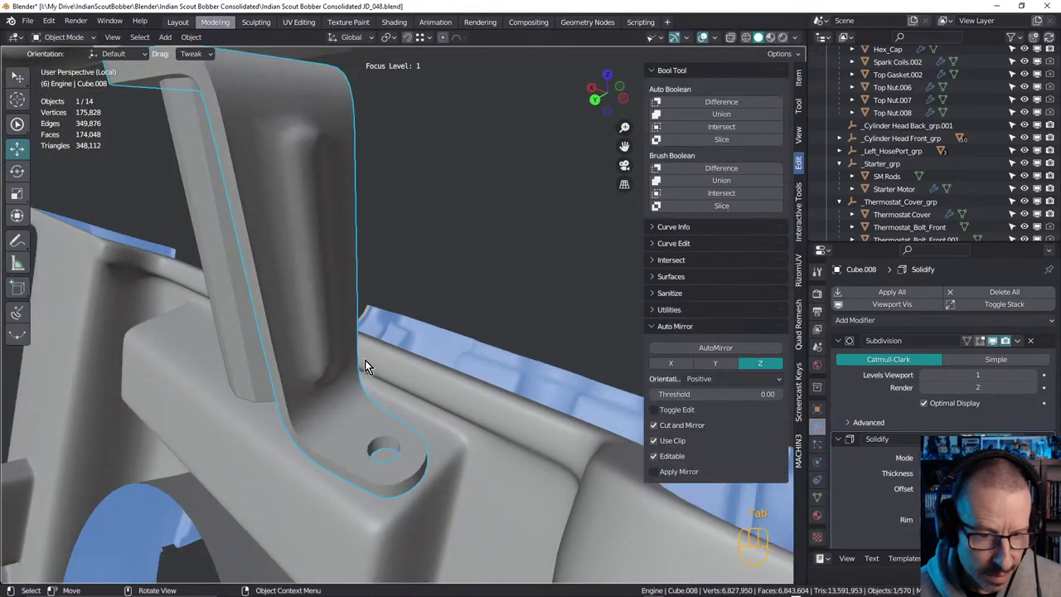
Pull back to see the whole bracket on the engine block, then move in on its top
drag(369, 370, 397, 336)
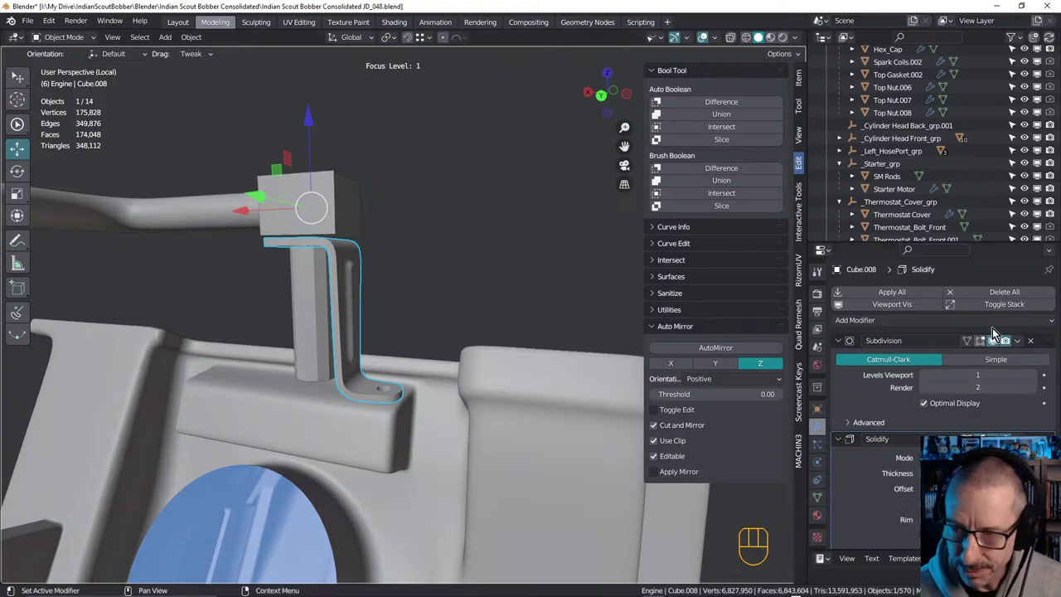
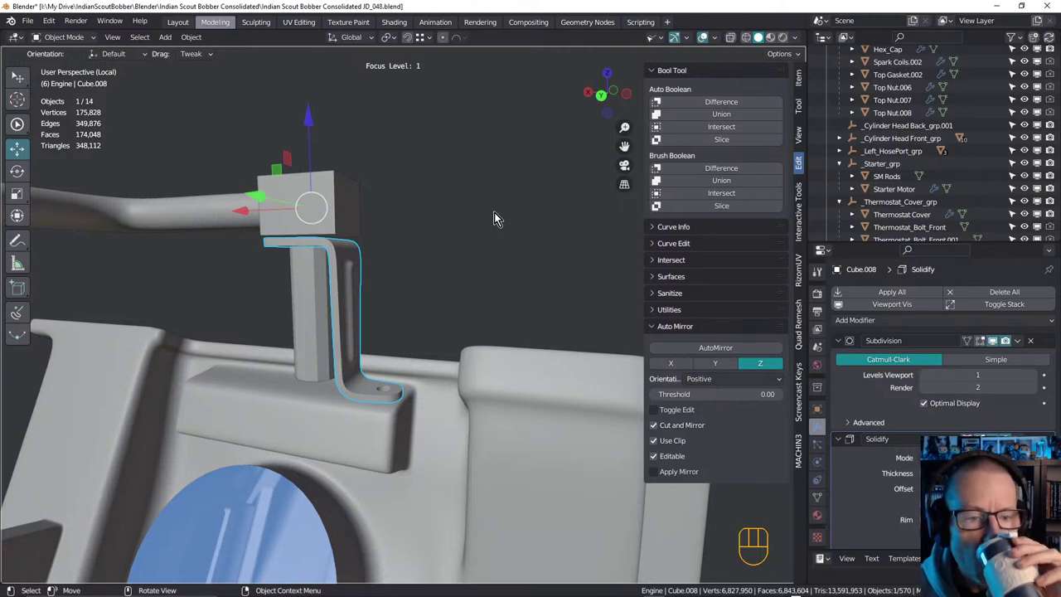
drag(356, 332, 341, 324)
middle_click(435, 307)
drag(434, 299, 403, 293)
drag(417, 268, 285, 287)
drag(207, 315, 151, 287)
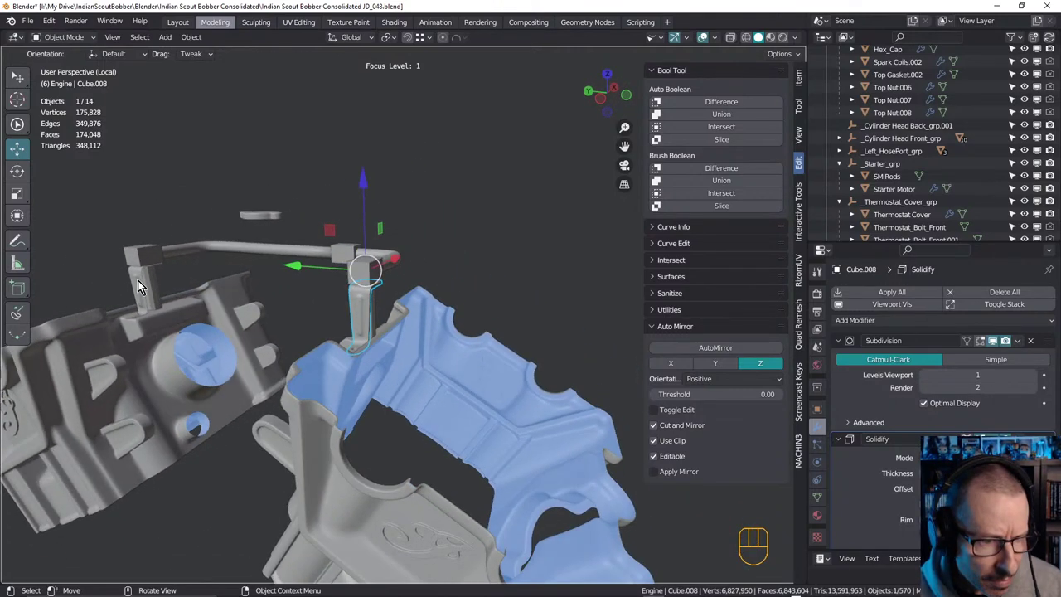
drag(295, 323, 285, 333)
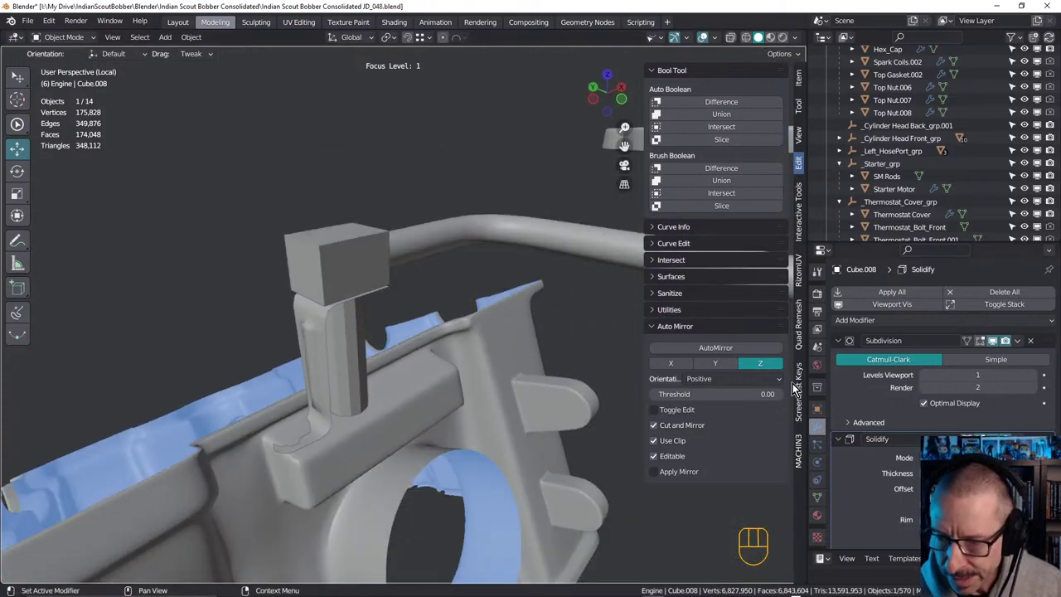
Apply the Subdivision modifier to the bracket mesh, keeping the 0.2 cm Solidify, and look it over
drag(1053, 424, 1051, 269)
drag(379, 308, 423, 310)
drag(417, 314, 254, 283)
drag(570, 297, 570, 288)
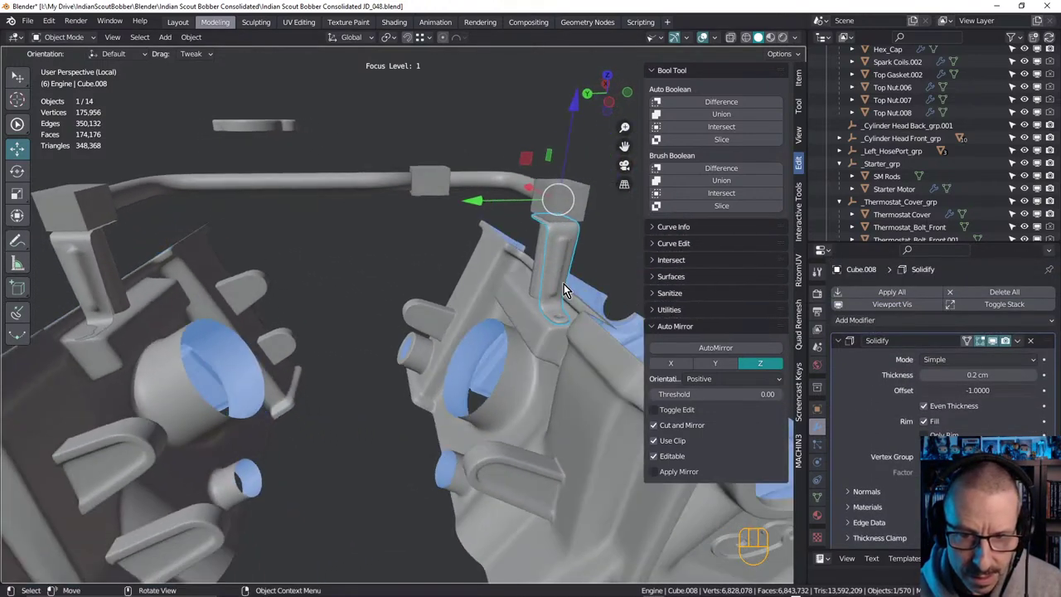
drag(560, 282, 533, 297)
middle_click(525, 292)
middle_click(539, 296)
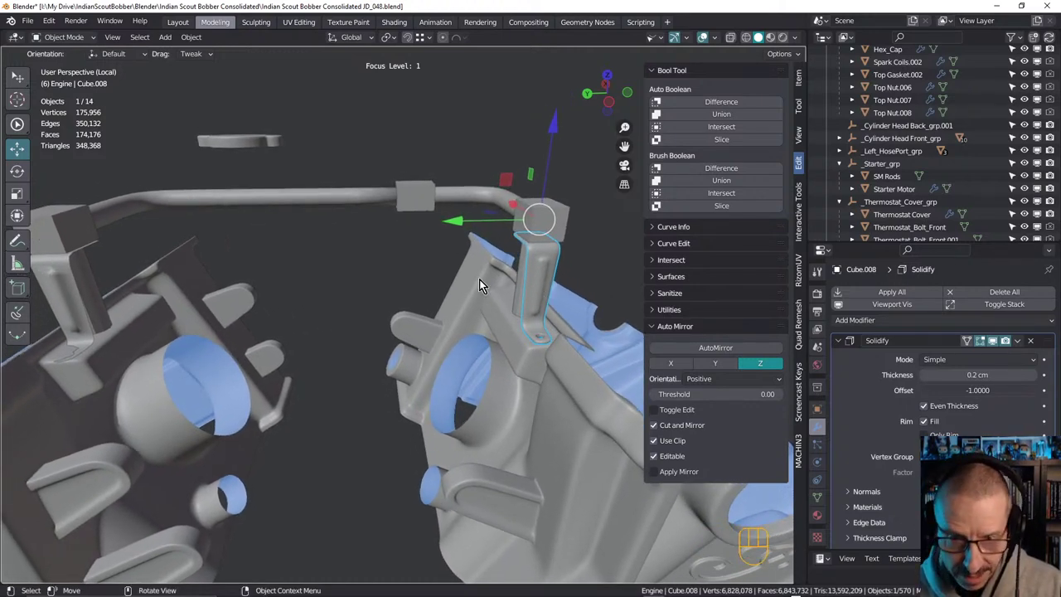
drag(493, 263, 479, 273)
drag(503, 279, 554, 148)
drag(574, 244, 562, 298)
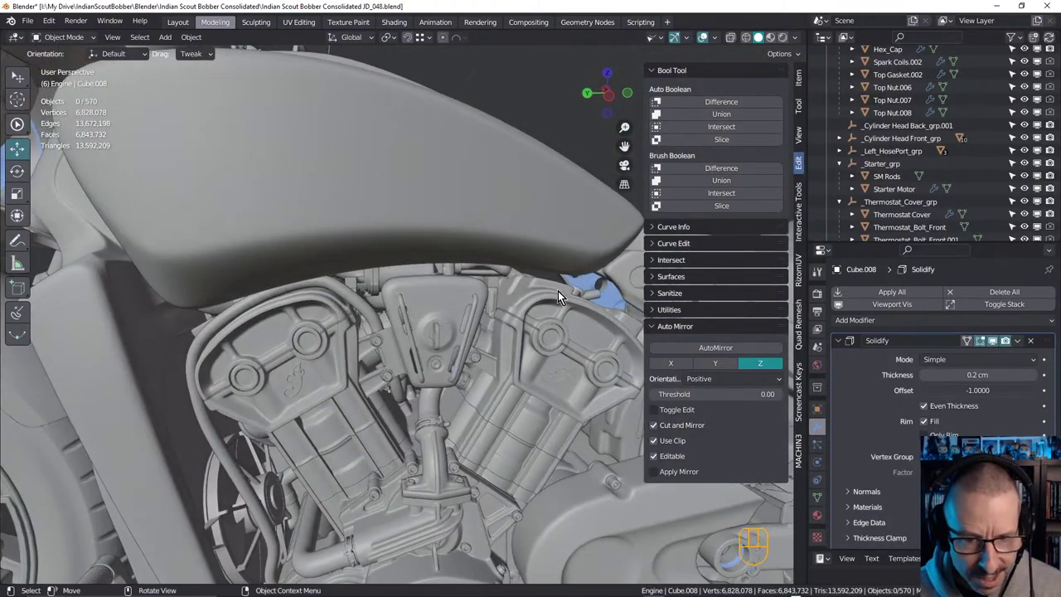
drag(506, 305, 495, 301)
click(495, 270)
drag(510, 282, 481, 275)
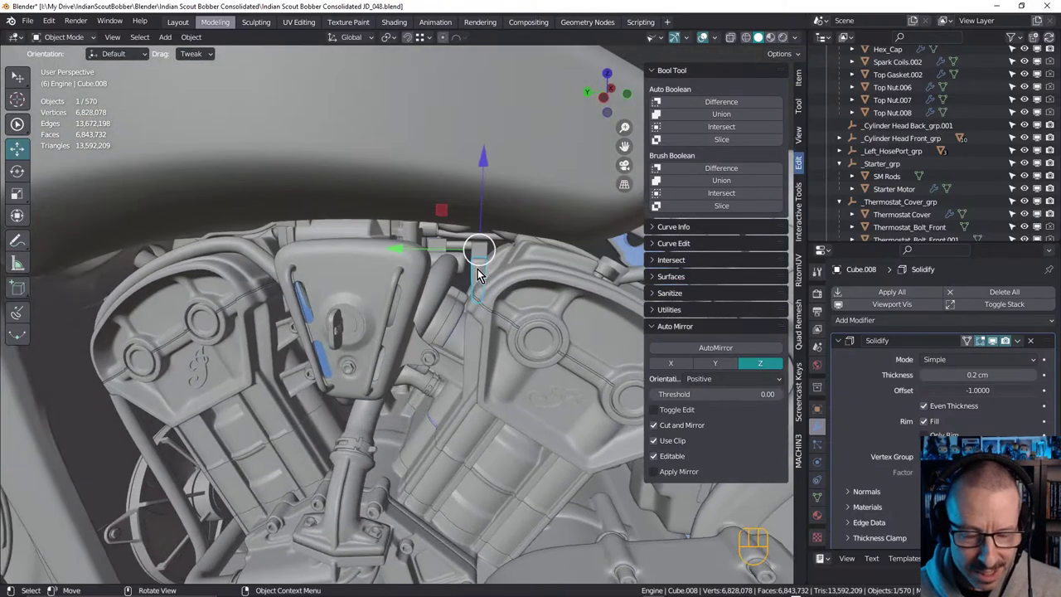
drag(486, 291, 525, 291)
drag(506, 287, 455, 243)
drag(437, 243, 414, 240)
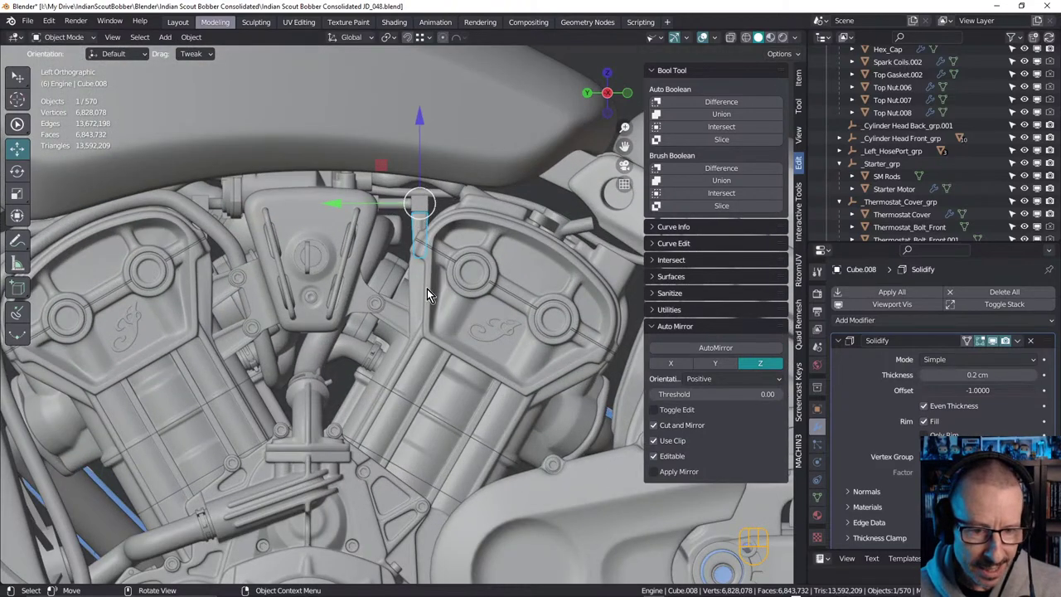
drag(438, 284, 448, 296)
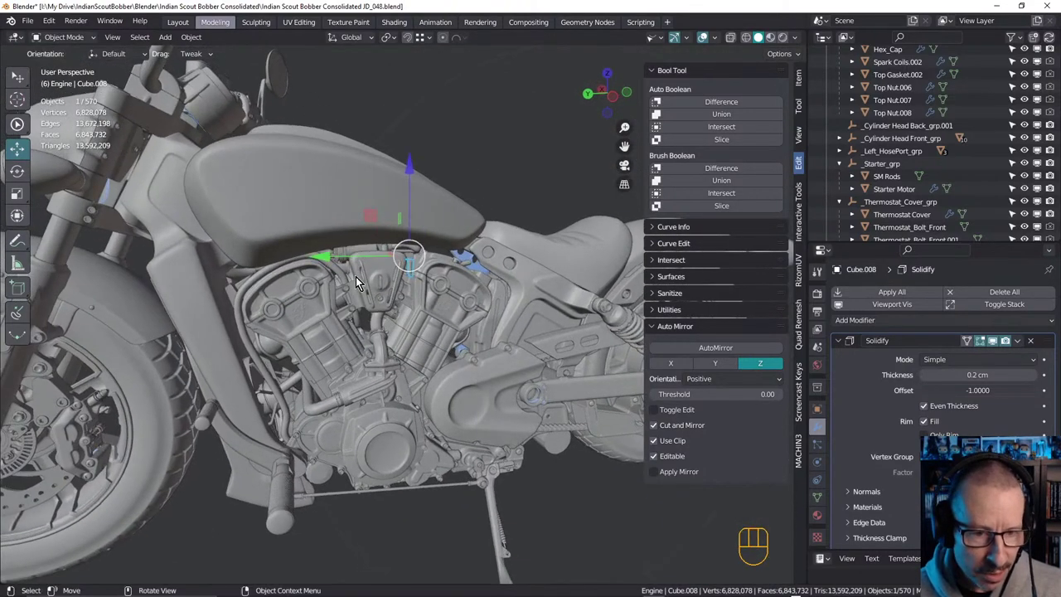
middle_click(376, 285)
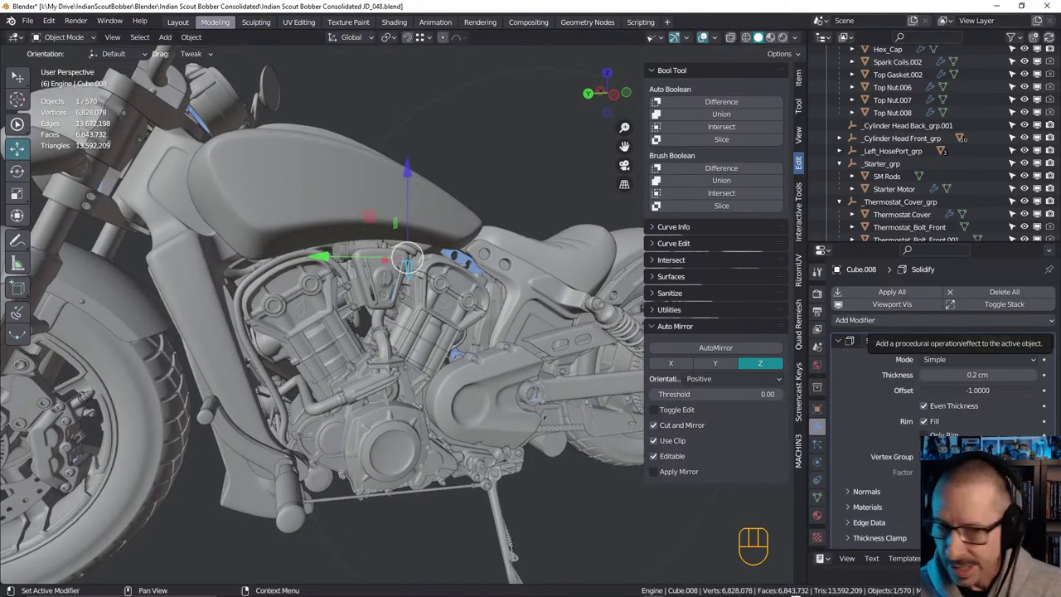
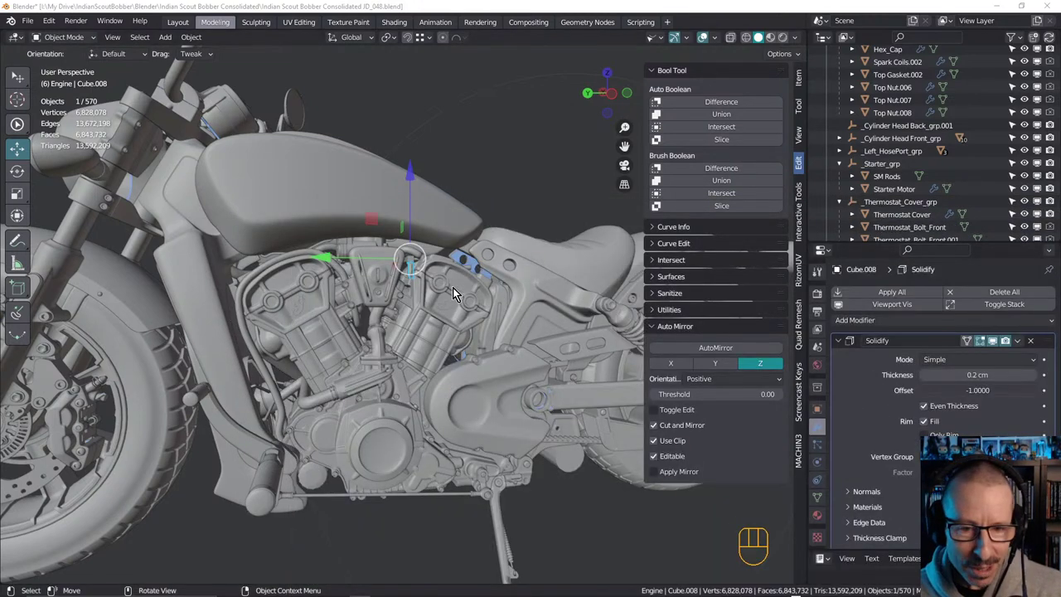
drag(476, 319, 430, 300)
drag(458, 314, 479, 286)
click(400, 240)
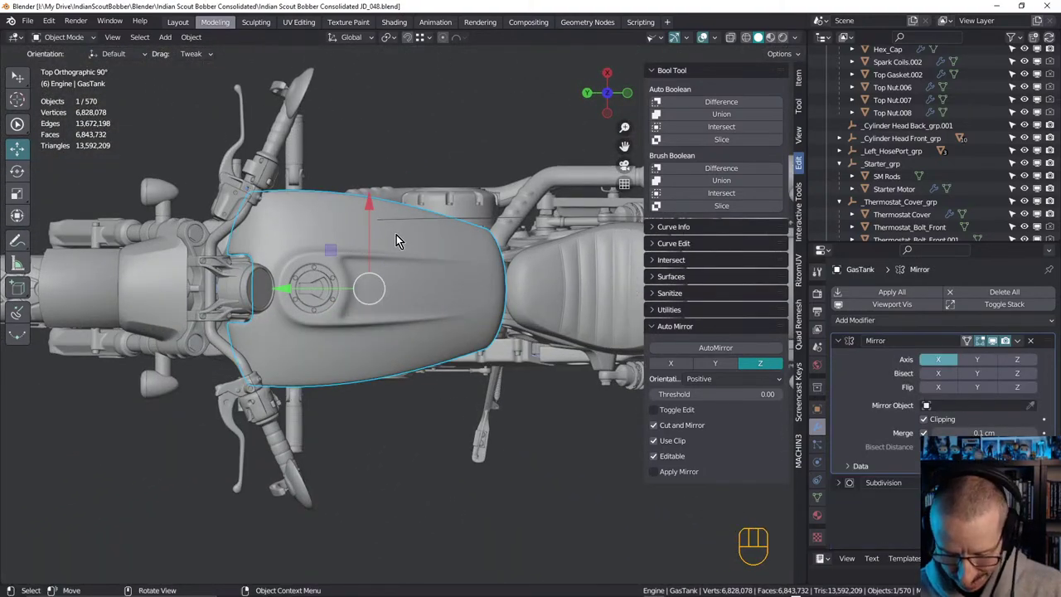
Hide the GasTank and zoom in on the exposed clamp bracket at the front cylinder
key(h)
drag(494, 312, 467, 412)
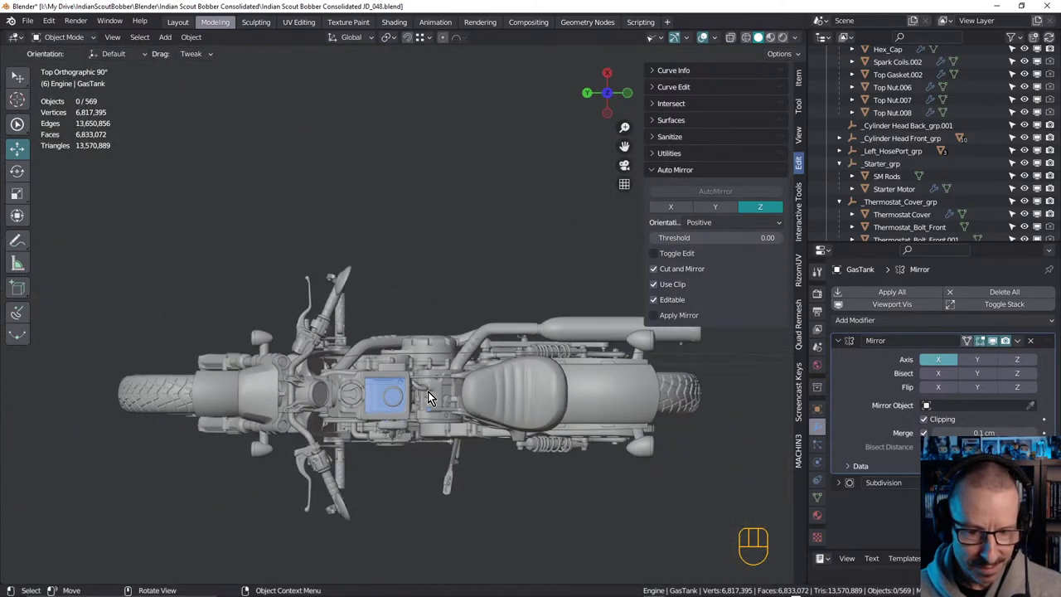
drag(462, 363, 434, 364)
drag(440, 320, 433, 262)
drag(432, 287, 395, 319)
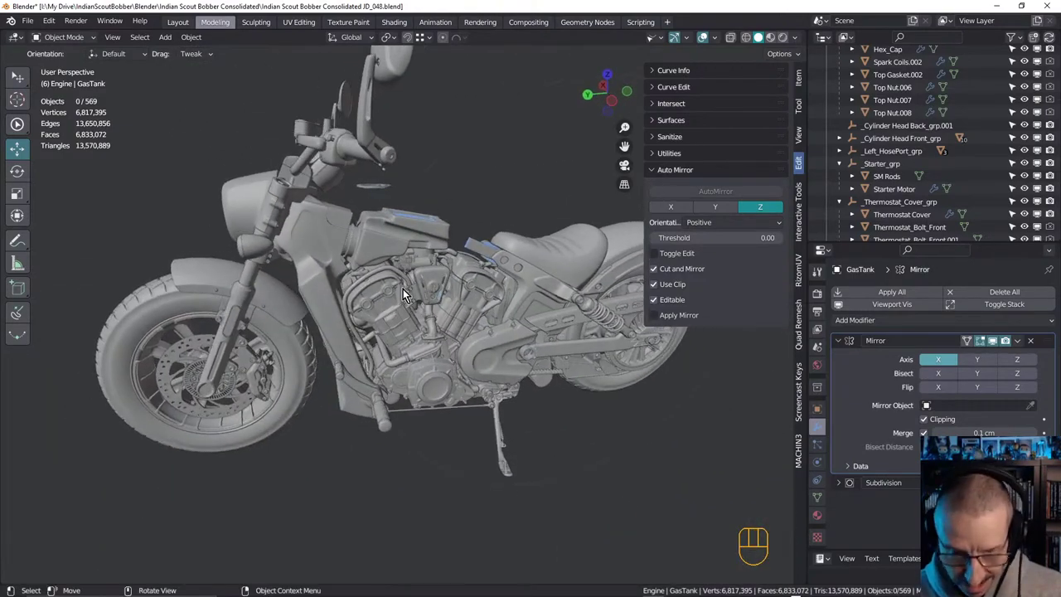
drag(399, 289, 486, 269)
drag(398, 271, 413, 270)
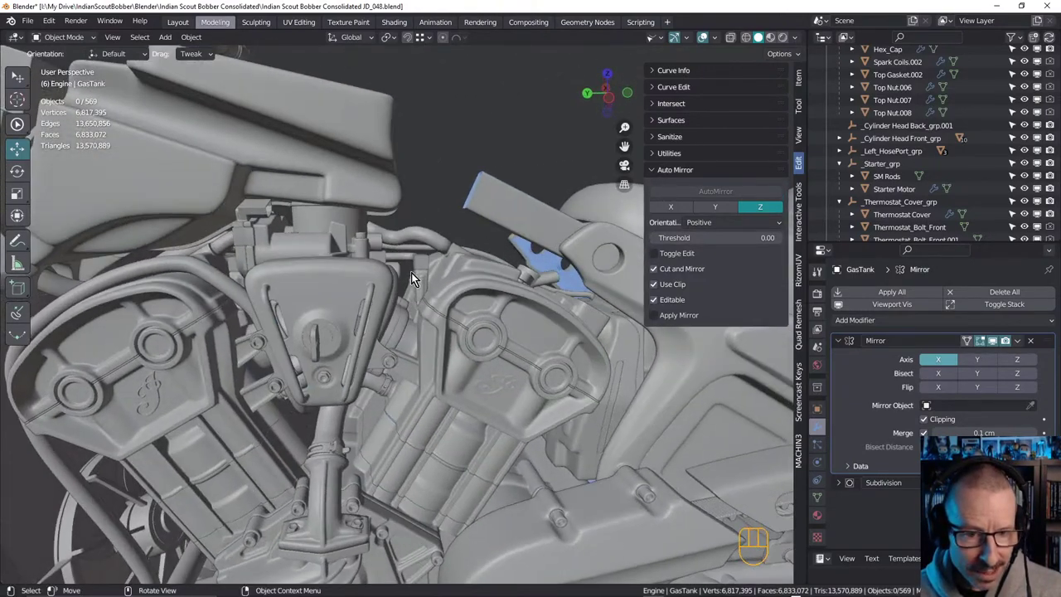
drag(428, 288, 438, 300)
drag(436, 300, 453, 346)
drag(447, 355, 441, 383)
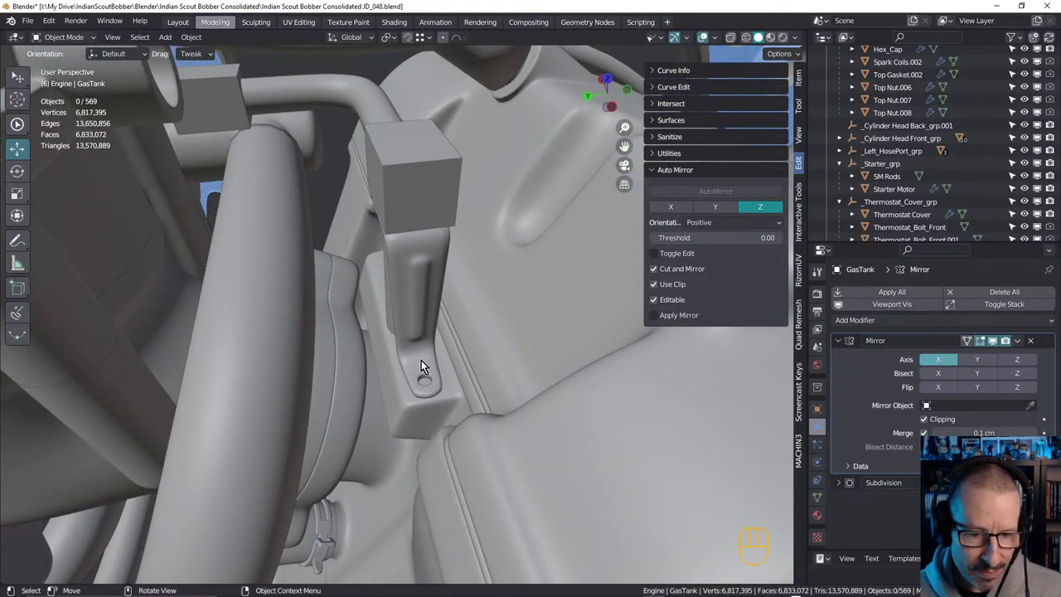
drag(430, 390, 432, 374)
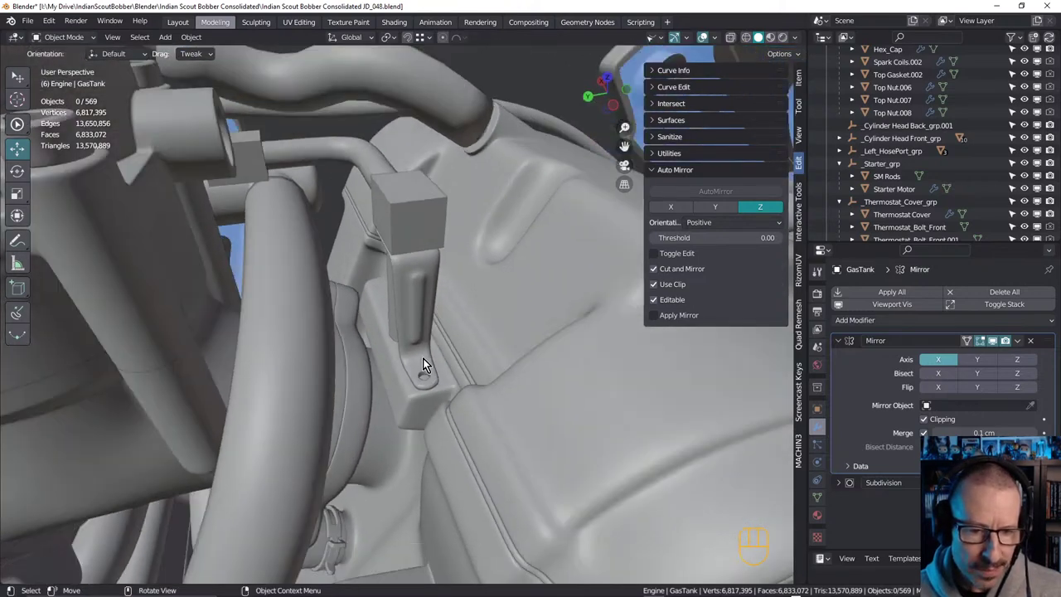
Pull back and orbit around the engine side to survey the hose and bracket area
drag(523, 322, 444, 351)
drag(433, 355, 436, 399)
drag(403, 353, 384, 320)
drag(391, 320, 471, 336)
drag(433, 324, 496, 325)
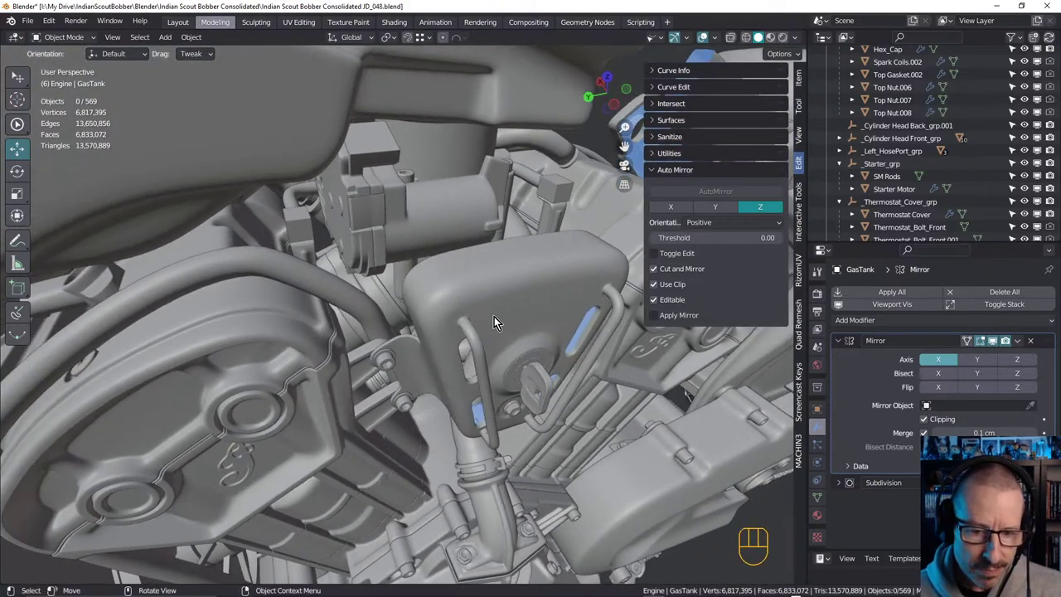
drag(459, 311, 434, 290)
drag(362, 268, 309, 327)
drag(351, 326, 388, 317)
drag(399, 309, 432, 307)
drag(269, 327, 277, 316)
drag(287, 314, 214, 329)
Select six engine parts including the air-box hose, clamp bracket and Cylinder Head Mid.010
click(193, 332)
click(188, 351)
drag(236, 354, 207, 374)
click(128, 375)
click(139, 378)
drag(182, 379, 165, 390)
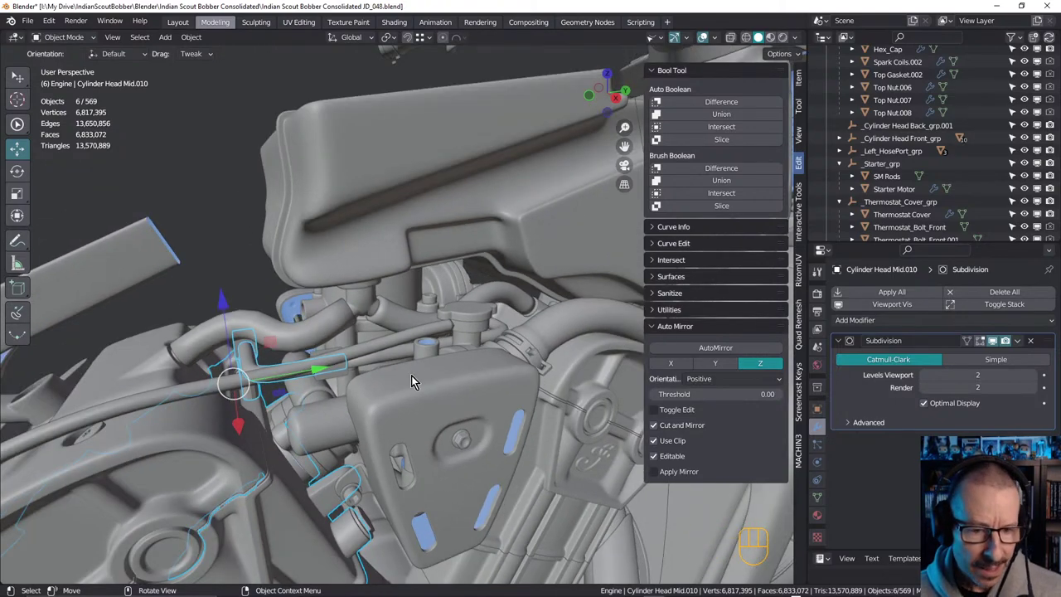
Select the bent hose pipe and add the nearby engine parts beneath it to the selection
drag(416, 375, 355, 366)
drag(373, 364, 379, 363)
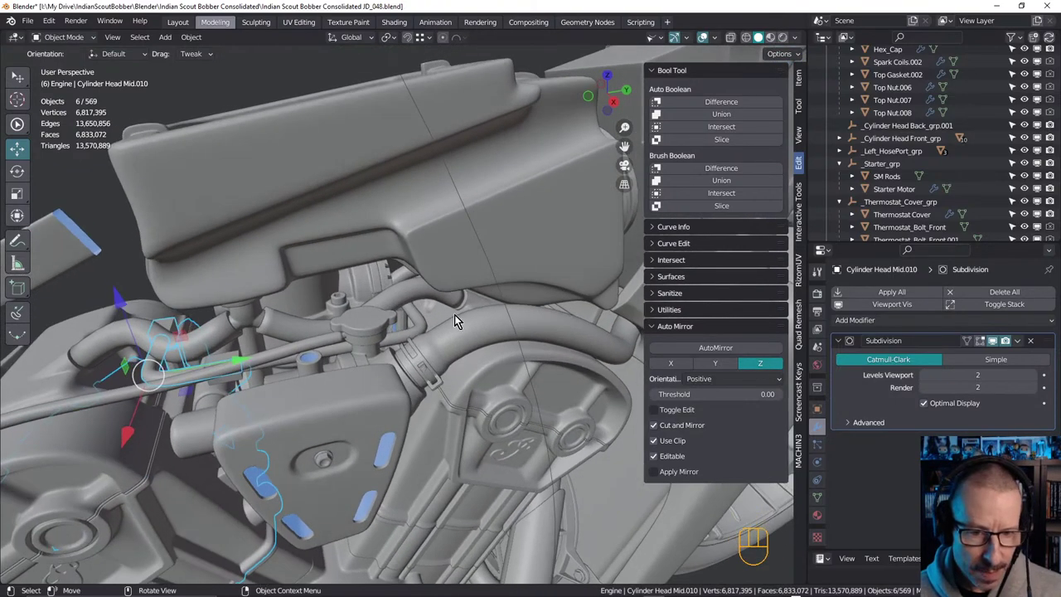
drag(399, 311, 394, 301)
click(390, 305)
middle_click(416, 342)
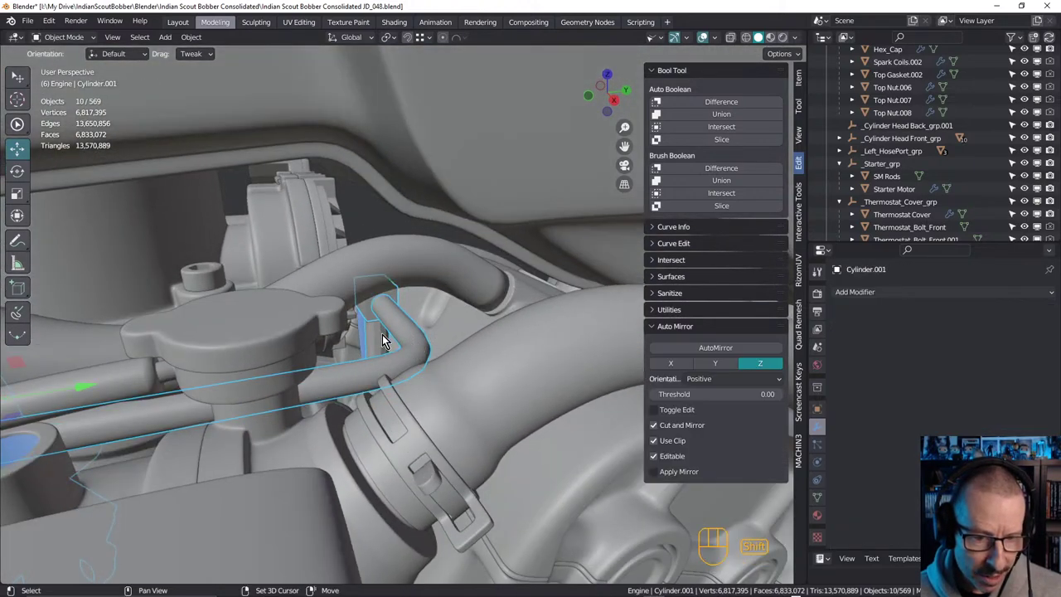
middle_click(405, 357)
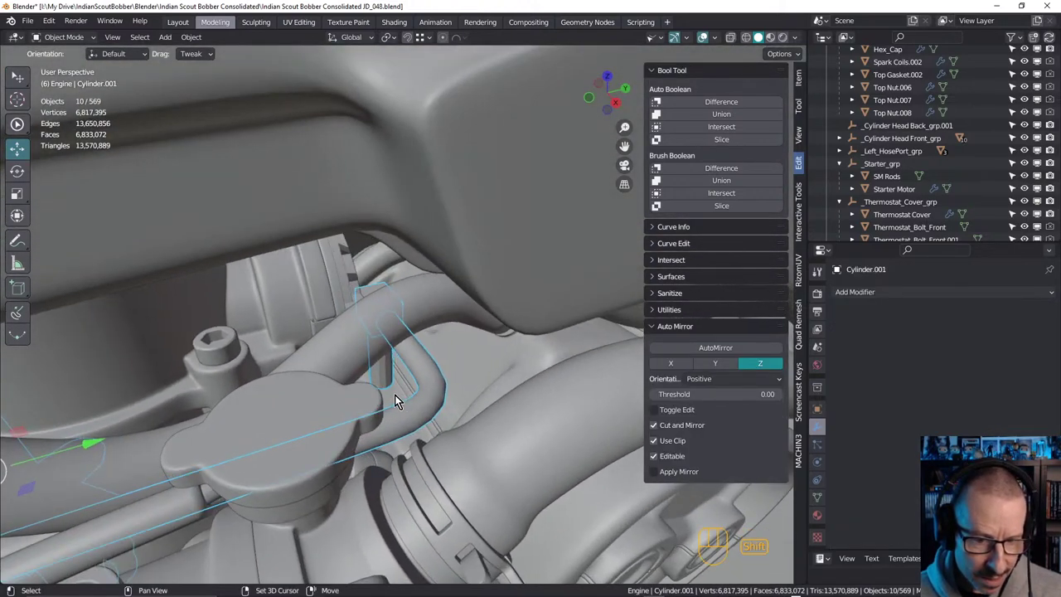
click(400, 400)
Add the remaining clamp pieces and cylinder heads so twelve parts are isolated, Cube.001 active
drag(369, 349, 524, 344)
drag(366, 333, 333, 322)
drag(356, 329, 384, 376)
middle_click(385, 364)
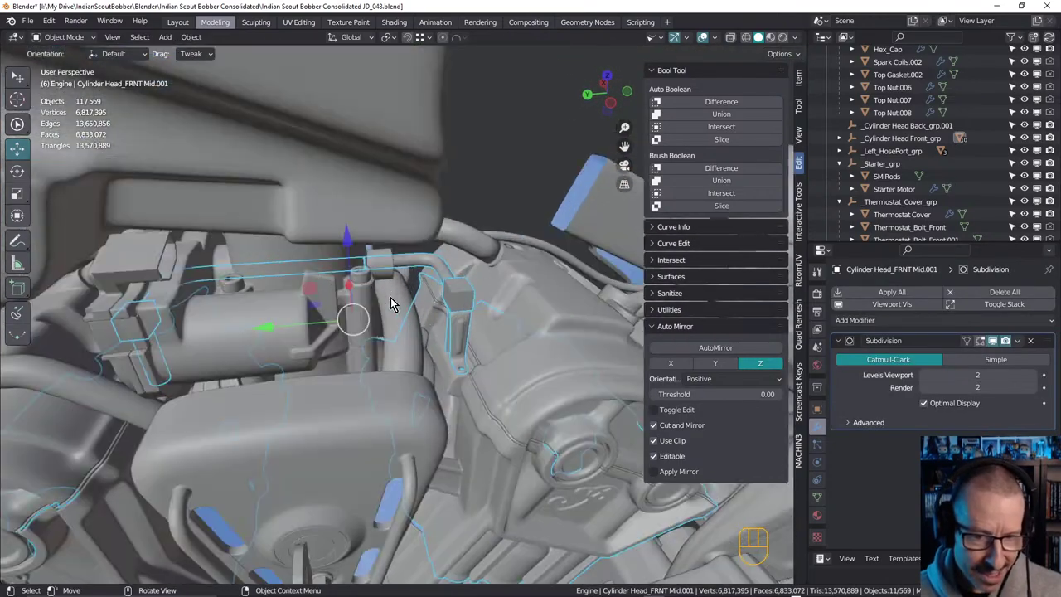
middle_click(418, 290)
drag(300, 280, 104, 292)
click(348, 428)
drag(360, 351, 352, 328)
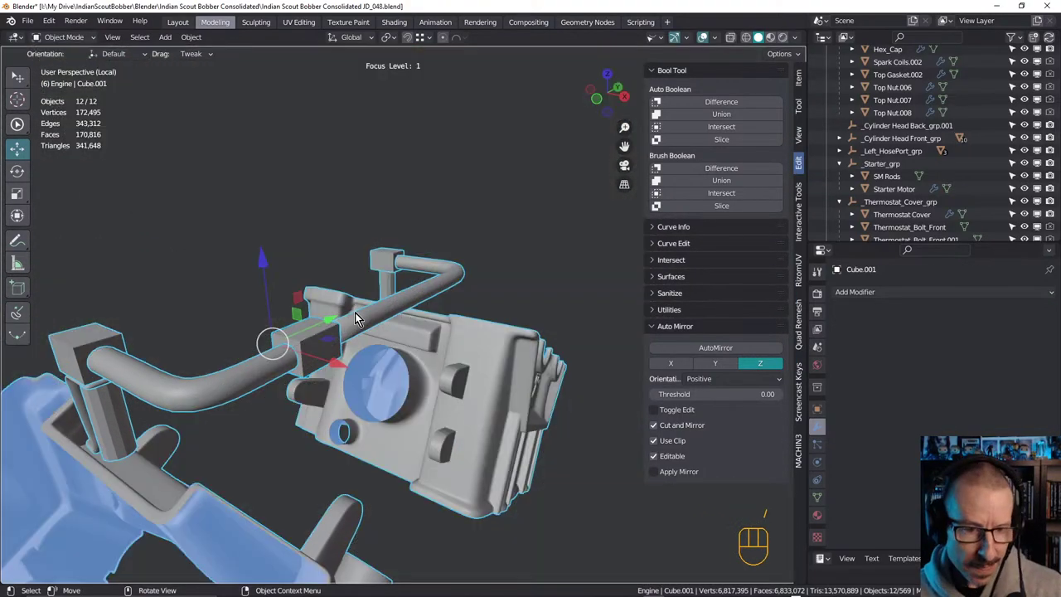
Toggle the sidebar, orbit in around the clamp bracket and select the bent bracket Cube.008
drag(351, 333, 295, 357)
click(390, 184)
drag(354, 308, 385, 295)
key(n)
drag(441, 267, 363, 284)
drag(361, 340, 377, 340)
drag(528, 299, 434, 314)
drag(580, 357, 351, 320)
drag(529, 299, 502, 298)
click(582, 260)
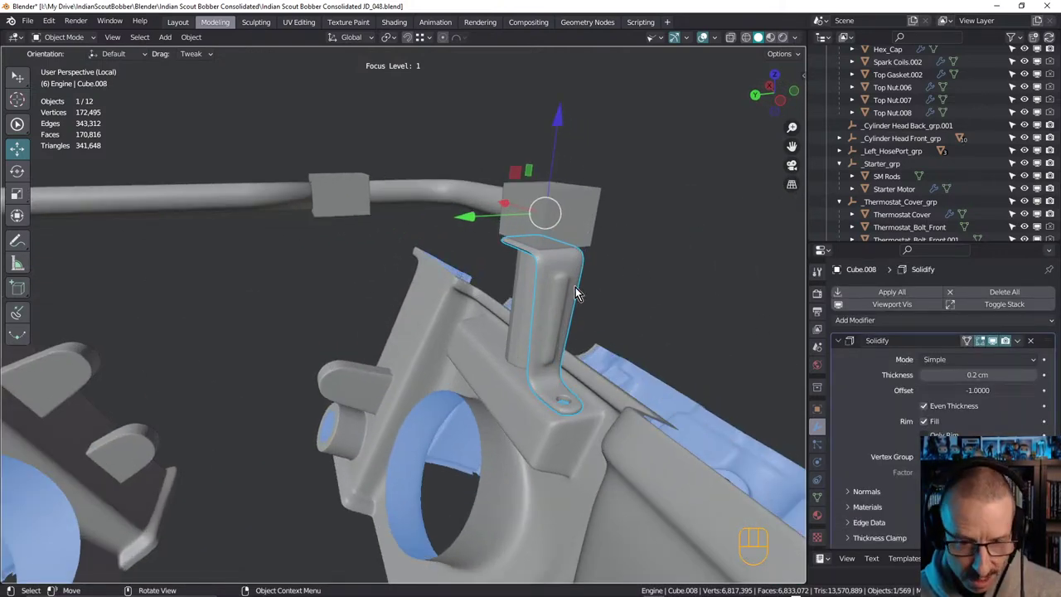
Save the file, maximize the viewport, zoom to the bracket's foot and enter Edit Mode
key(ctrl+s)
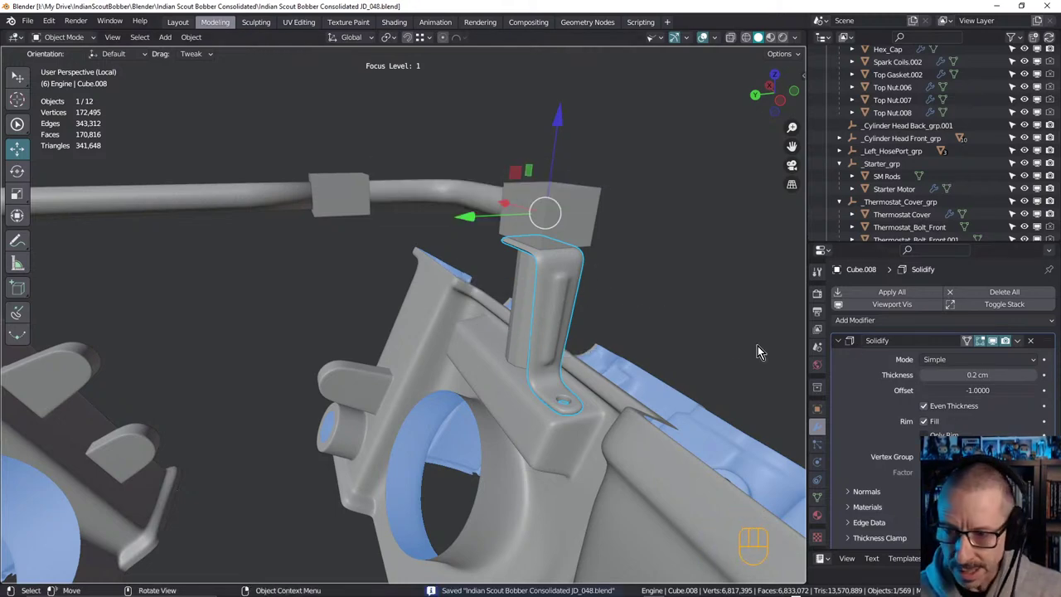
key(shift+space)
drag(588, 281, 594, 275)
drag(544, 251, 529, 275)
key(Tab)
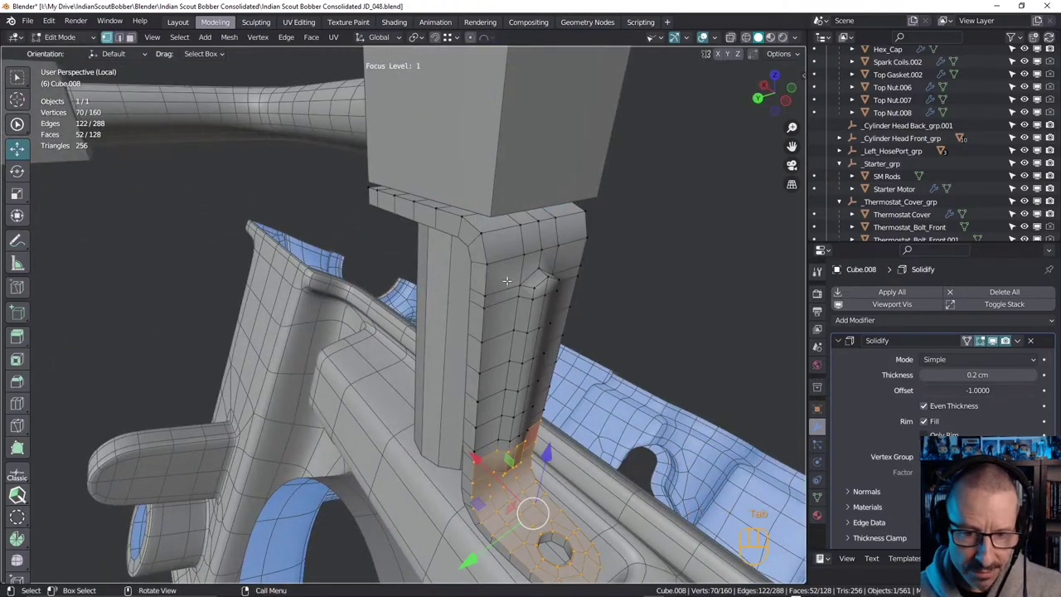
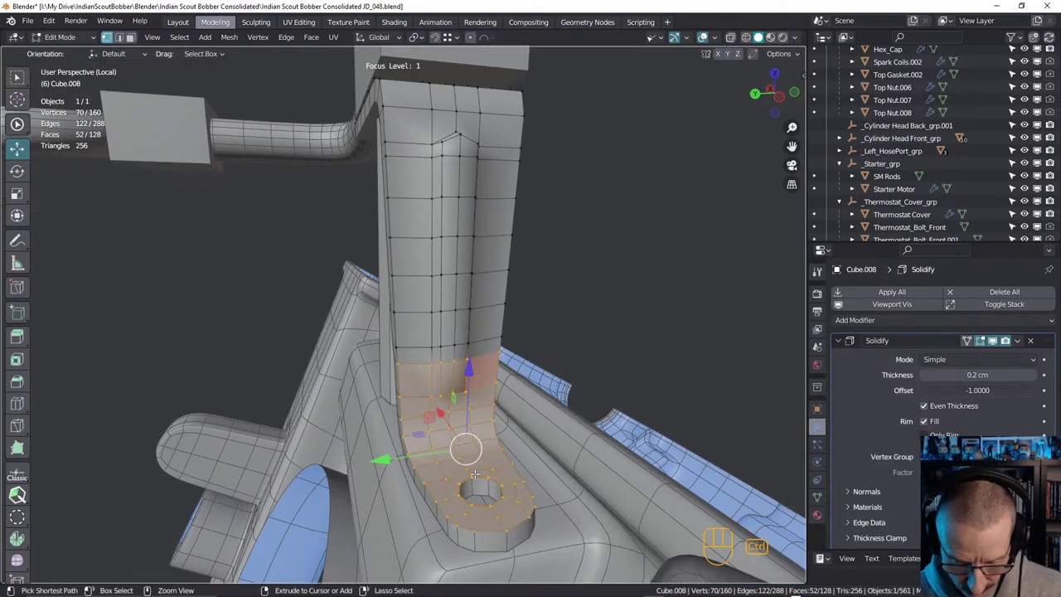
key(ctrl+r)
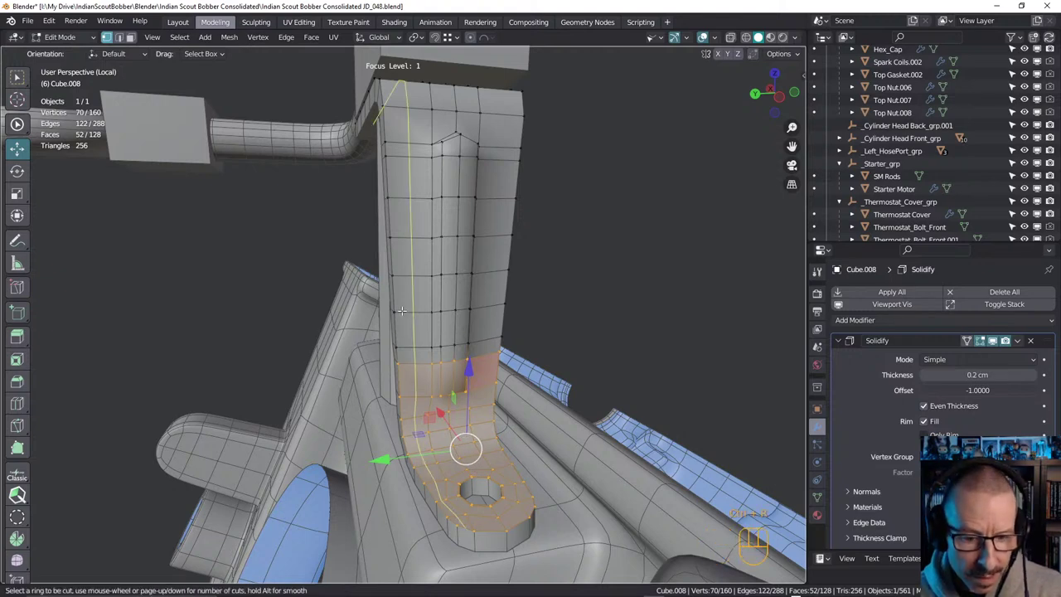
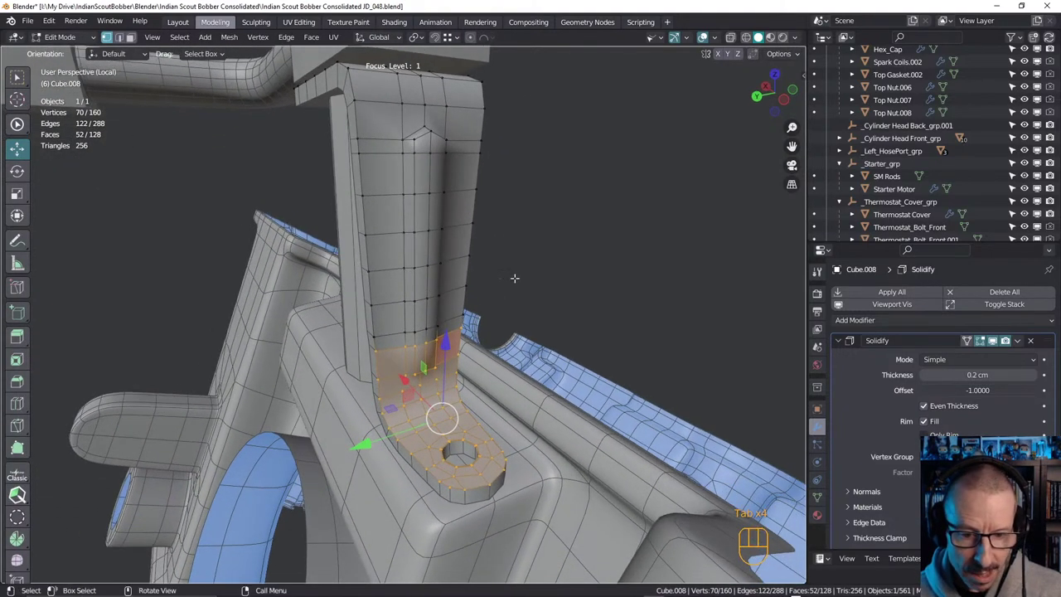
Leave mesh editing, widen the viewport and select the first crankcase parts by the bracket
key(Tab)
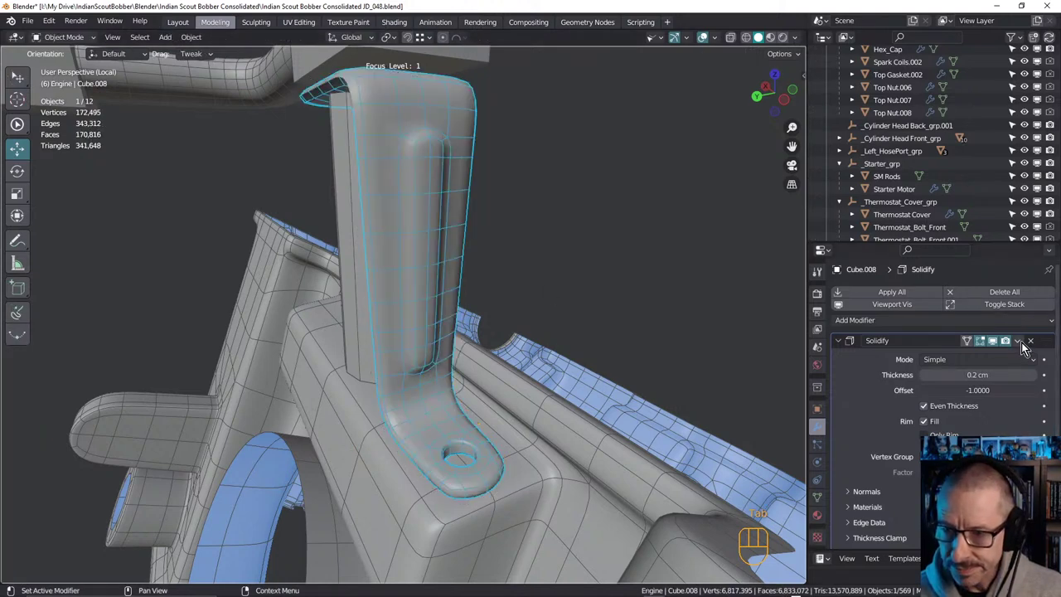
drag(1026, 341, 733, 349)
click(388, 255)
click(460, 144)
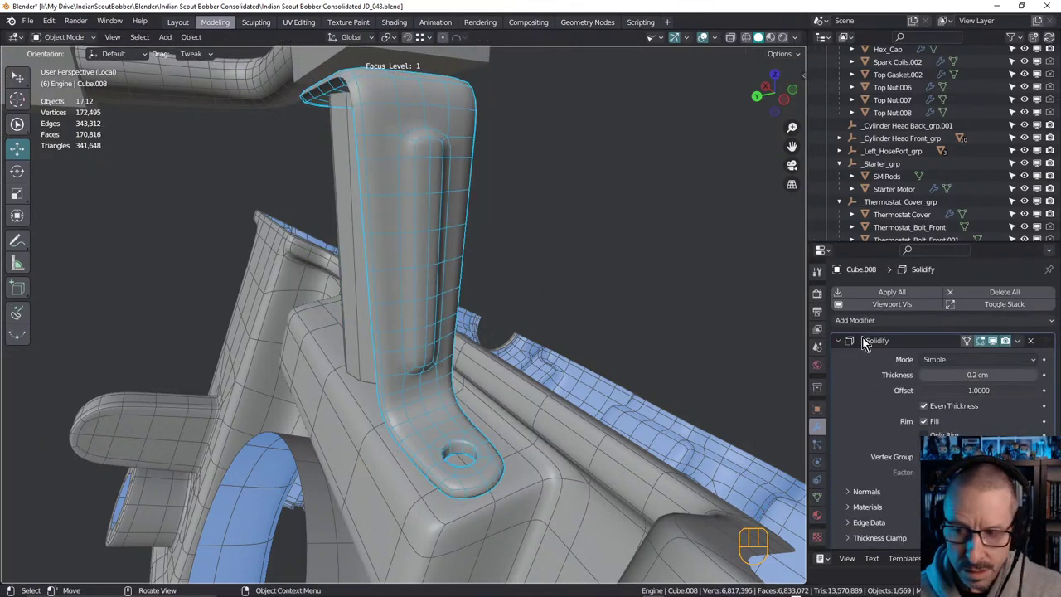
drag(1025, 346, 605, 311)
drag(495, 301, 428, 297)
middle_click(702, 308)
middle_click(467, 296)
Zoom out and add the rod and its square blocks to the selection
drag(282, 279, 286, 297)
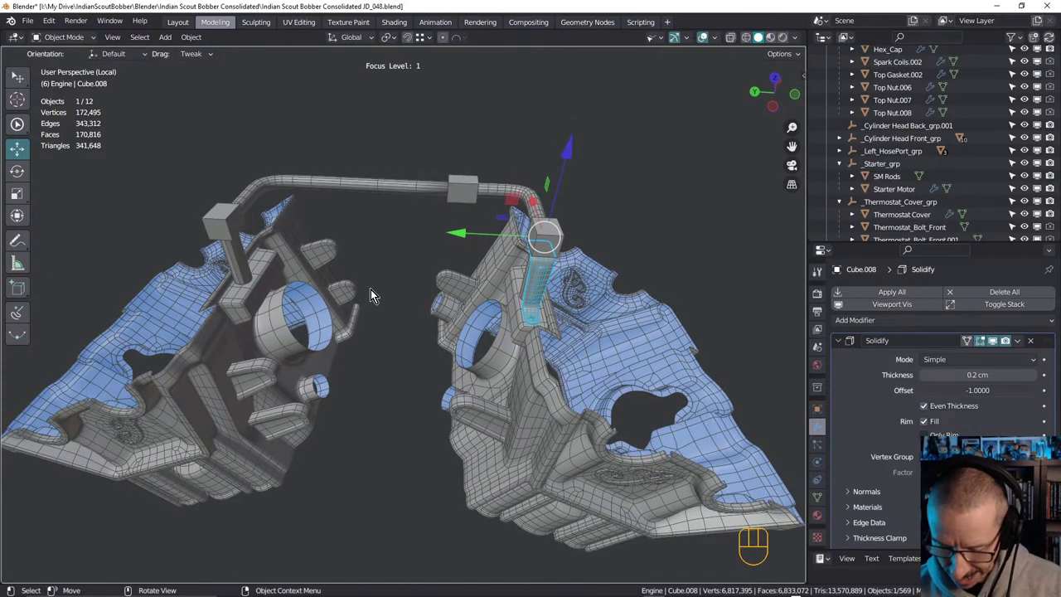
drag(308, 258, 328, 241)
drag(353, 237, 394, 247)
drag(335, 242, 313, 271)
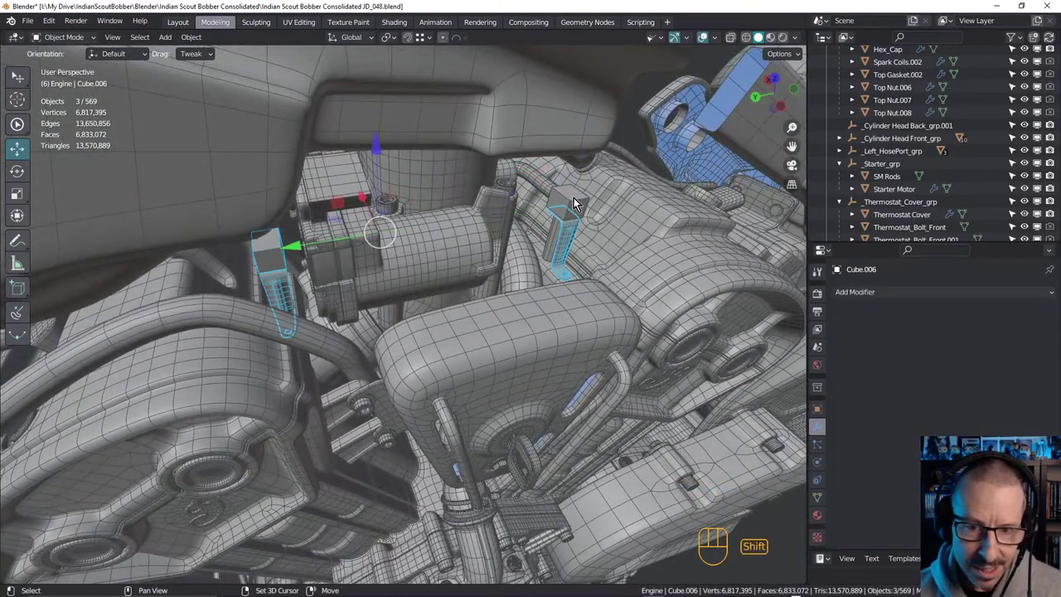
click(557, 241)
click(554, 276)
drag(550, 280, 526, 288)
drag(303, 326, 308, 305)
click(300, 356)
Orbit around the hose and clamp assembly to check which parts are shown
drag(418, 302, 647, 269)
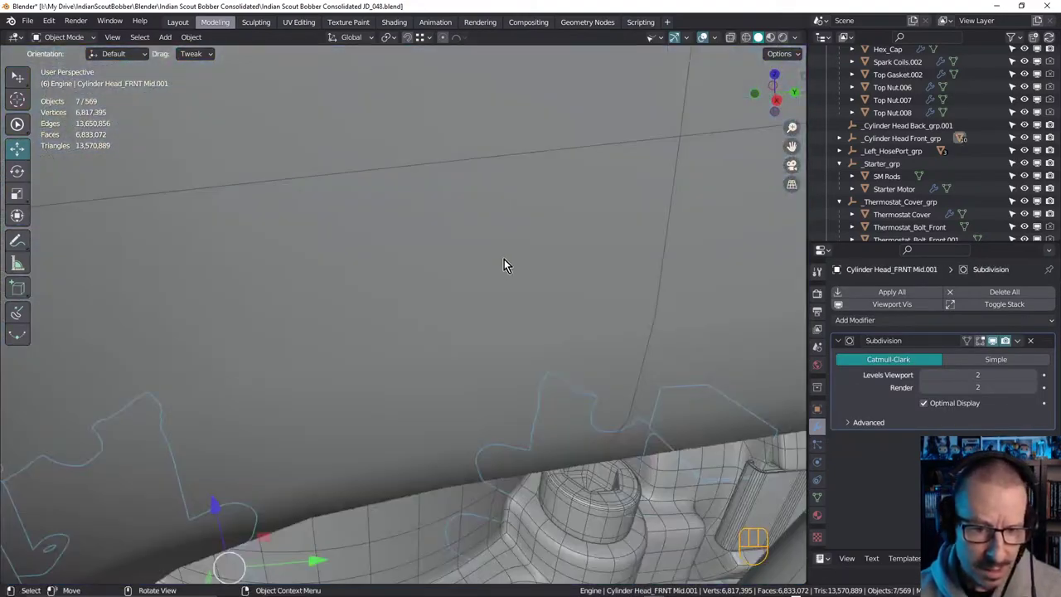
drag(497, 291, 405, 259)
drag(381, 267, 374, 280)
drag(395, 275, 455, 266)
drag(449, 263, 445, 262)
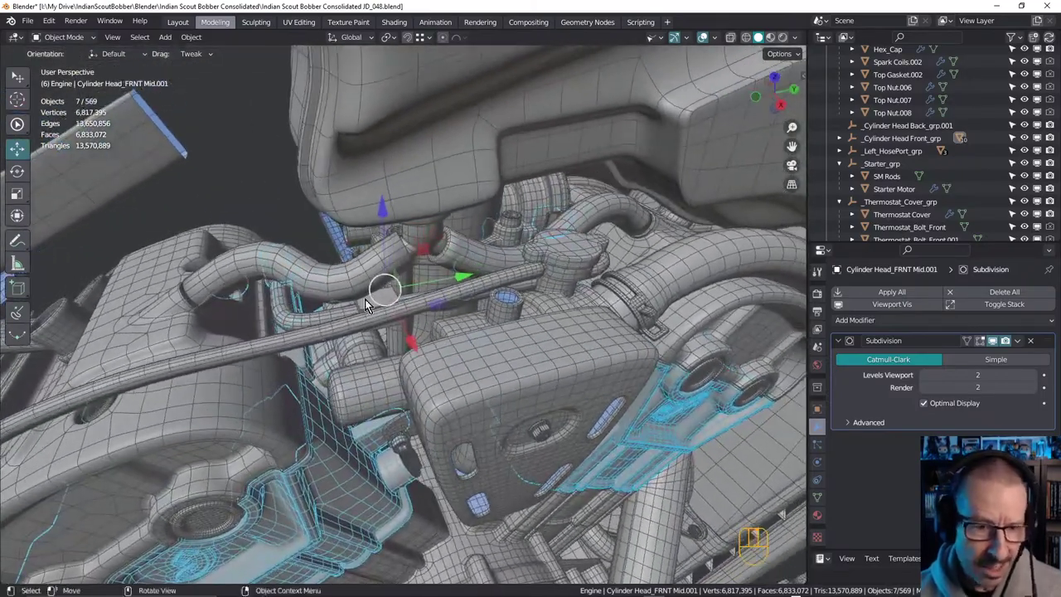
drag(367, 301, 389, 284)
drag(335, 255, 330, 246)
drag(326, 288, 348, 298)
Select the clamp block under the hose and neighbouring pieces, leaving Cylinder.001 active among thirteen parts
click(445, 275)
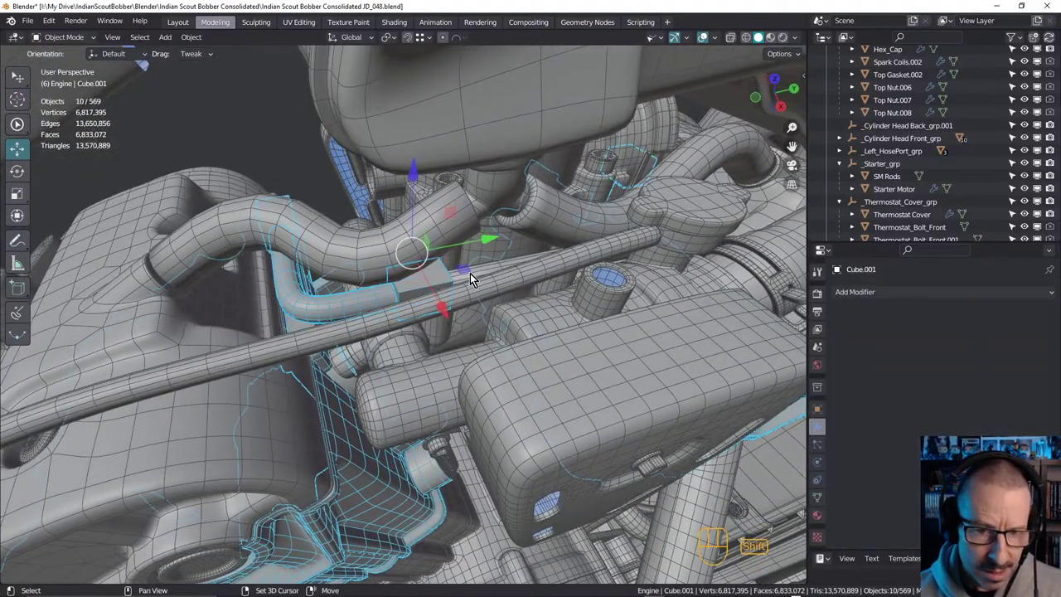
click(473, 279)
drag(551, 264, 528, 274)
middle_click(432, 287)
drag(566, 252, 656, 288)
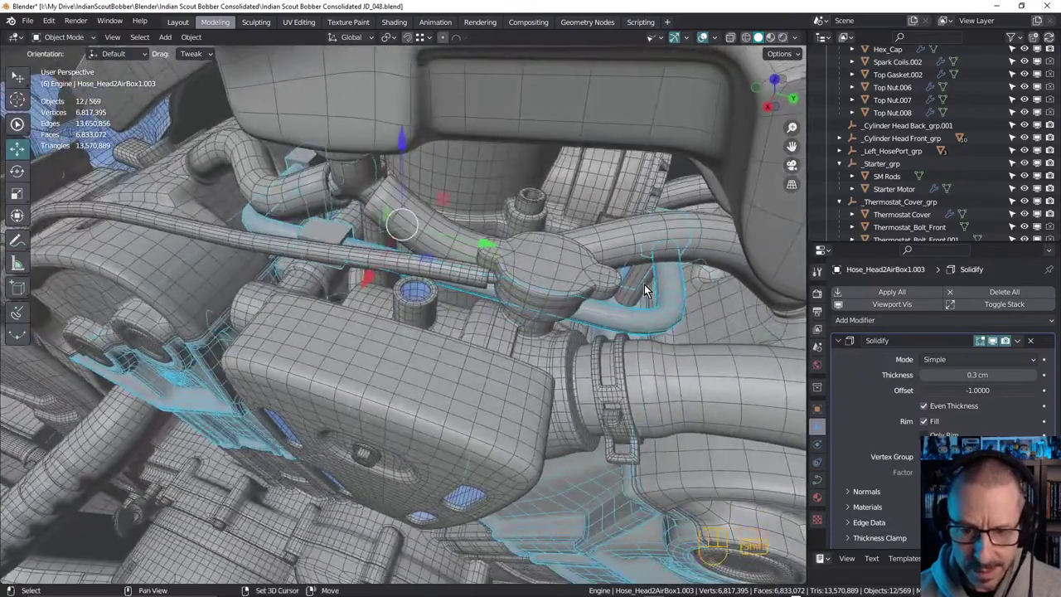
click(637, 301)
drag(646, 319, 655, 281)
drag(442, 259, 651, 263)
Orbit around the two isolated crankcase halves with the Bool Tool and Auto Mirror sidebar shown
click(479, 160)
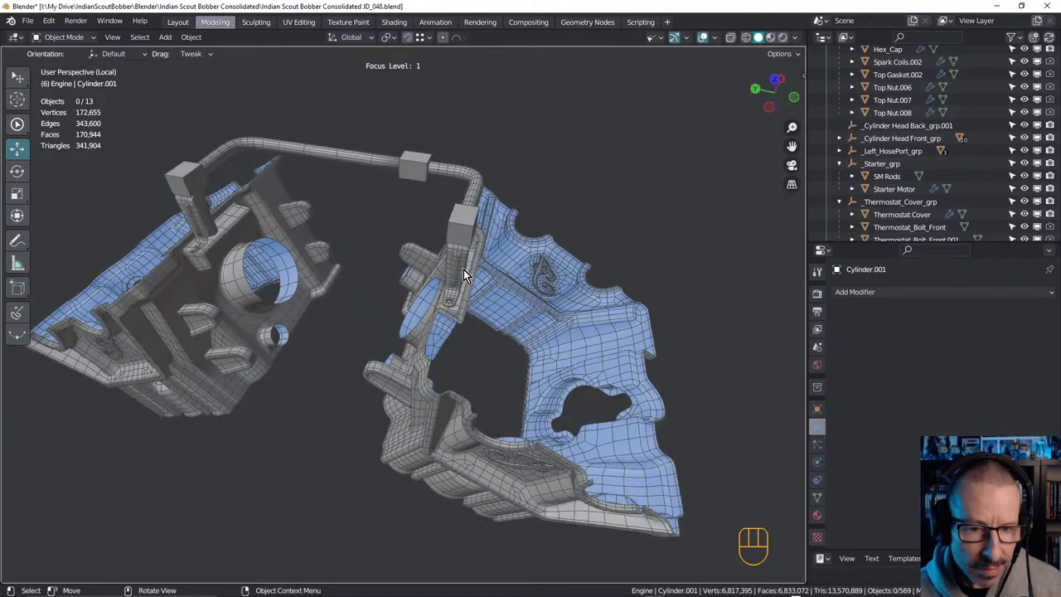
drag(474, 273, 523, 265)
drag(524, 264, 578, 230)
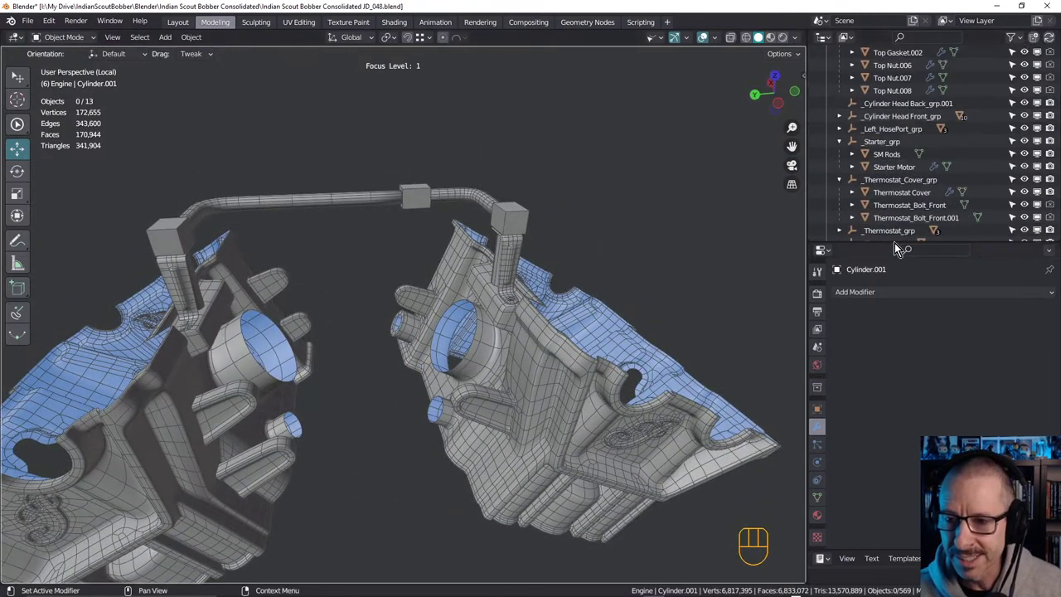
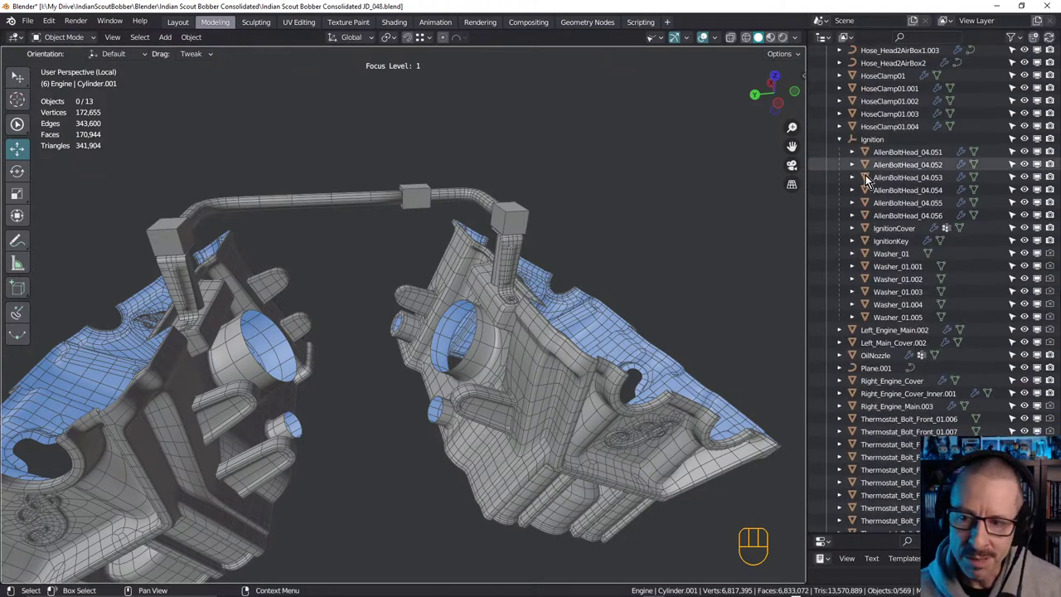
drag(523, 309, 541, 281)
drag(536, 283, 568, 273)
drag(562, 281, 555, 292)
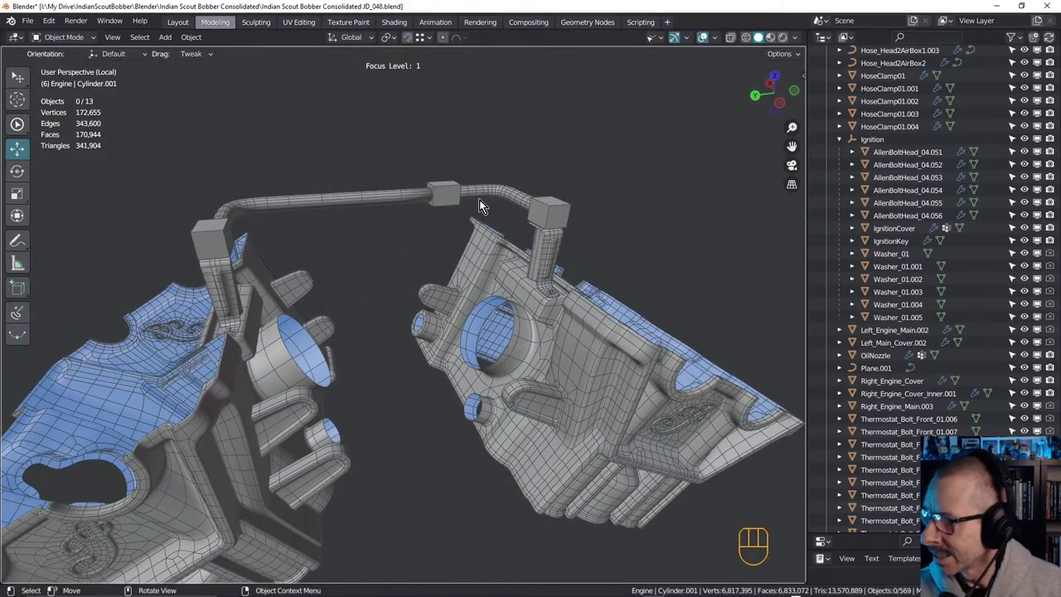
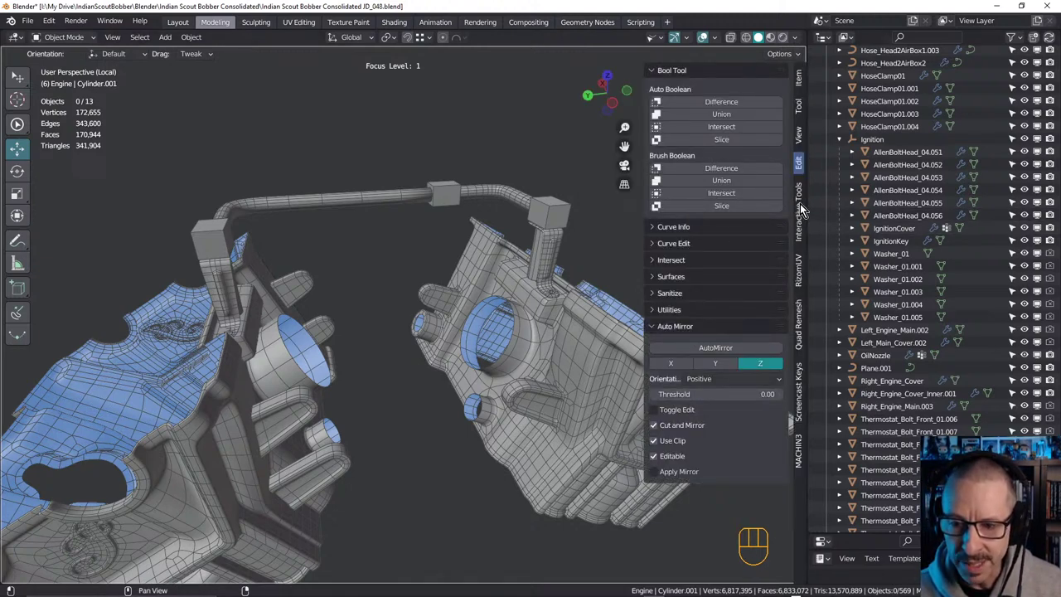
Glance at the Interactive Tools tab, then collapse the Bool Tool and Auto Mirror panels on the Edit tab
click(804, 229)
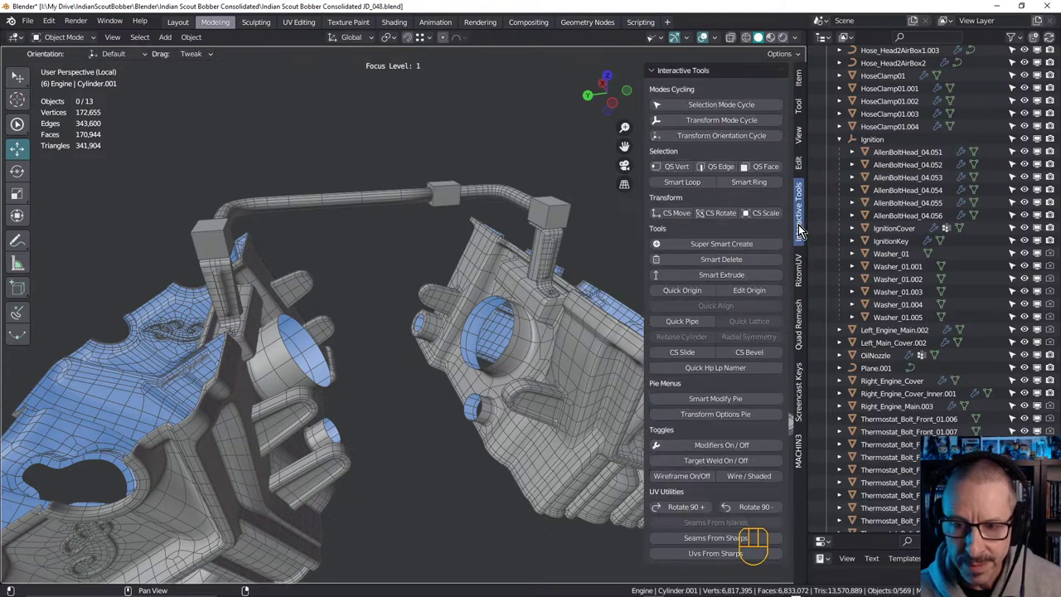
click(800, 171)
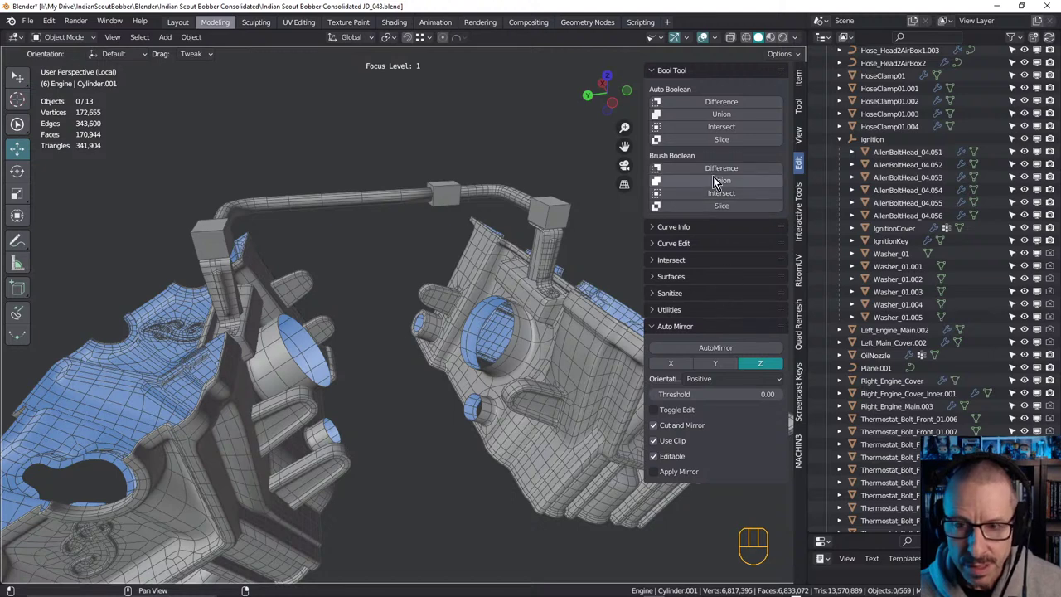
click(659, 72)
click(656, 189)
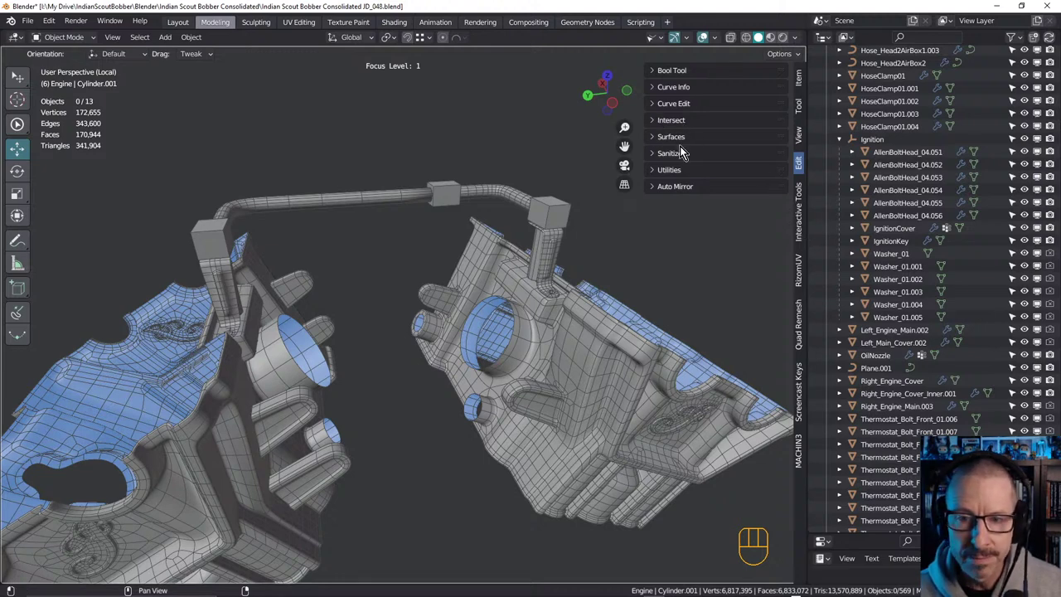
Hop in and out of Edit Mode on the Cylinder.001 block twice
key(Tab)
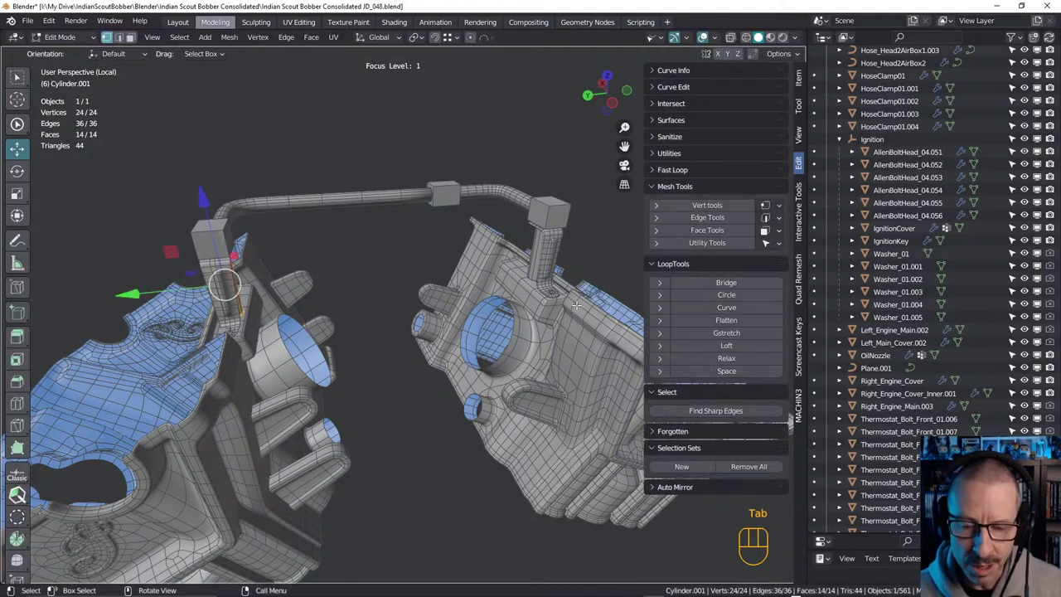
key(Tab)
key(Tab)
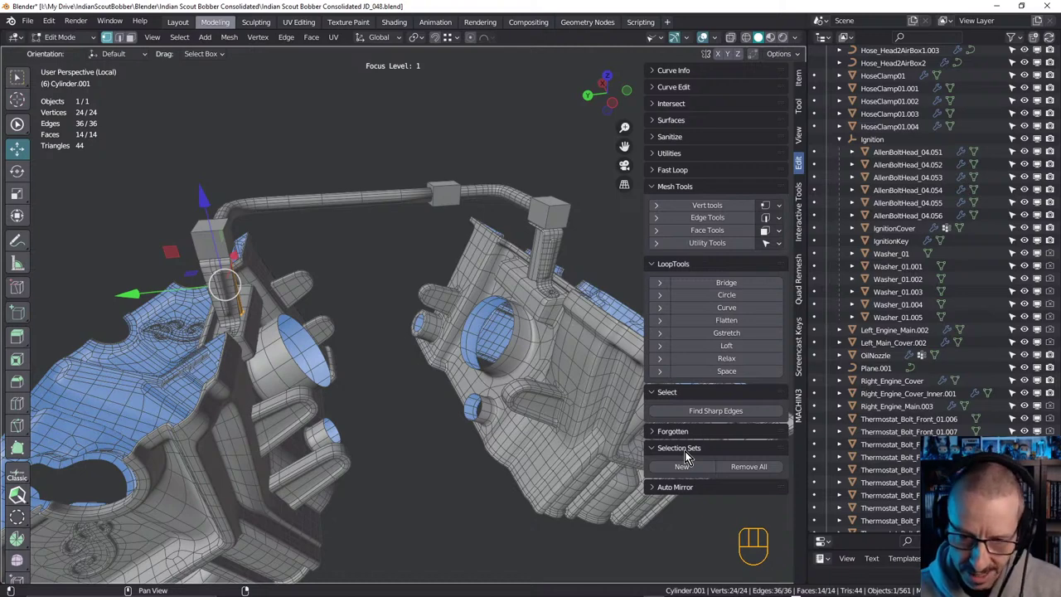
key(Tab)
Zoom in beneath the right block and select the L-shaped clamp bracket Cube.008
drag(490, 293, 644, 295)
drag(463, 281, 382, 286)
drag(392, 288, 406, 277)
drag(507, 263, 400, 262)
drag(350, 251, 608, 221)
click(608, 220)
drag(384, 339, 422, 277)
drag(420, 310, 452, 307)
click(390, 316)
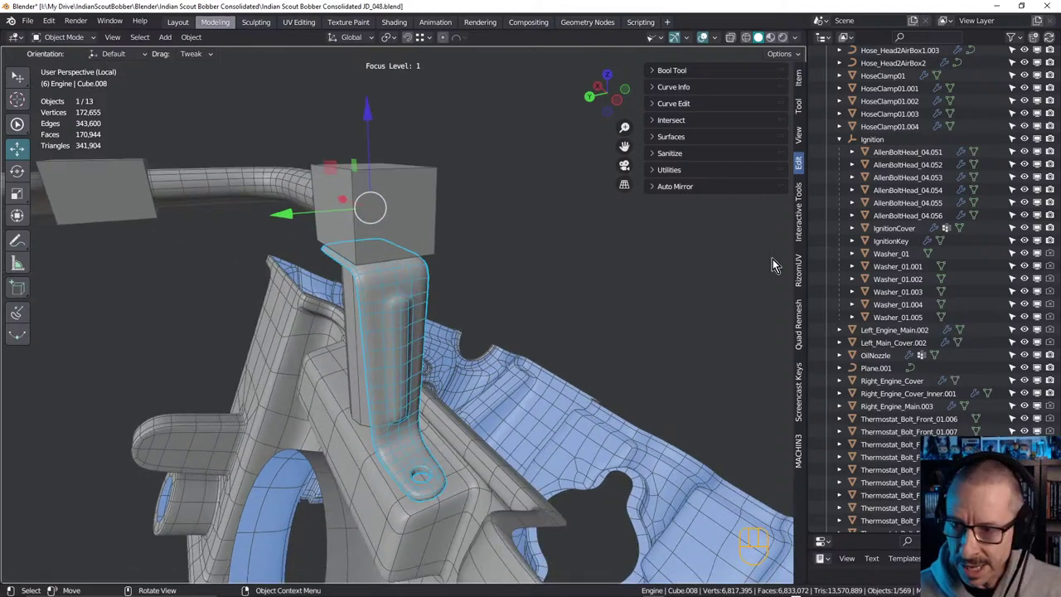
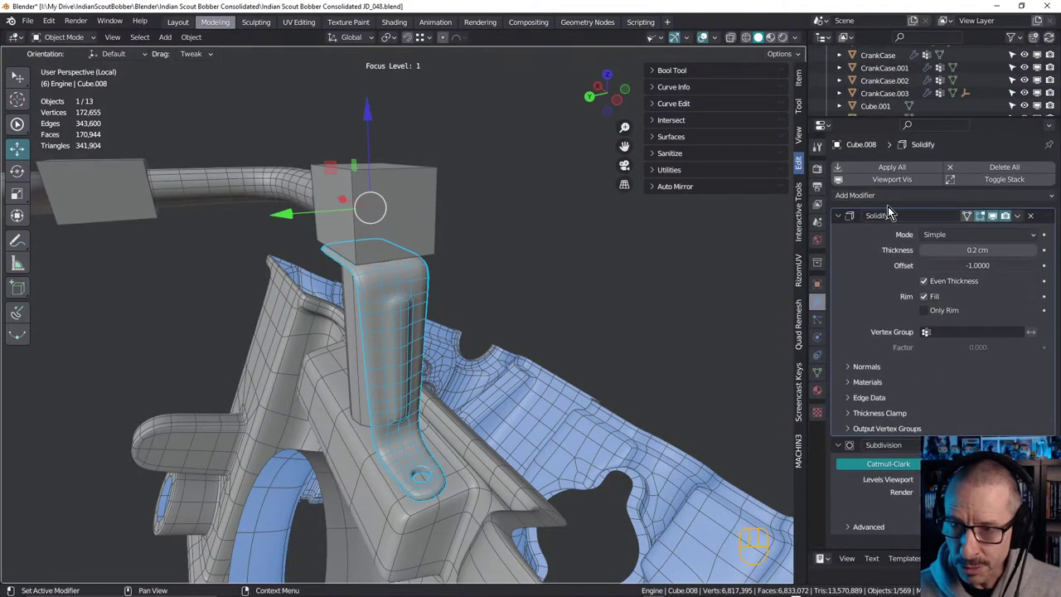
Show Cube.008's modifier stack and expand the 0.2 cm Solidify's extra options
drag(1024, 219, 568, 292)
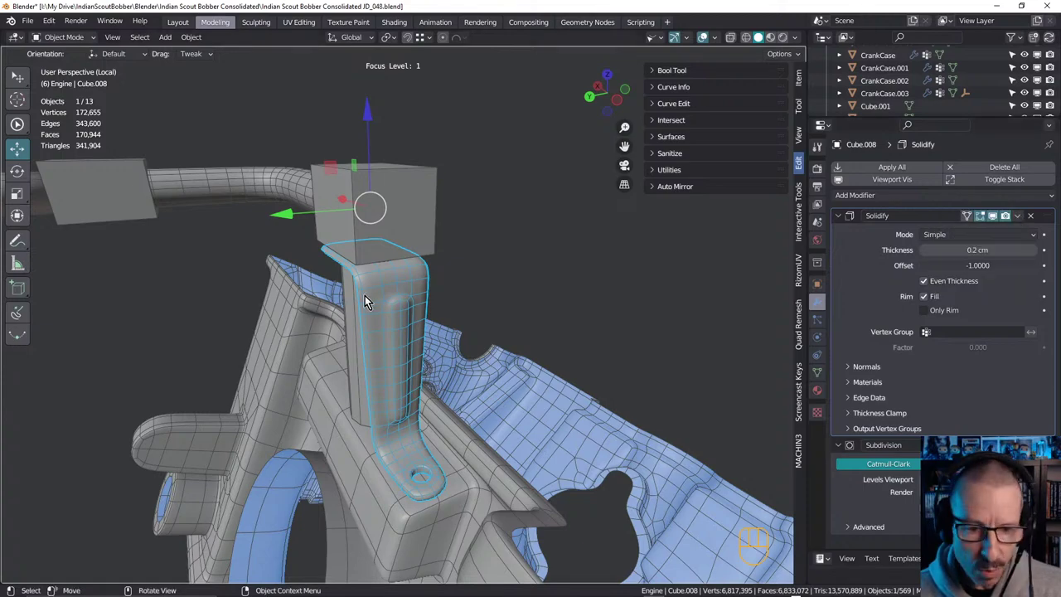
drag(287, 275, 406, 265)
drag(178, 301, 130, 306)
drag(199, 296, 177, 310)
click(139, 336)
Orbit and zoom around the bracket to inspect it from several sides
drag(507, 321, 567, 322)
drag(519, 338, 379, 335)
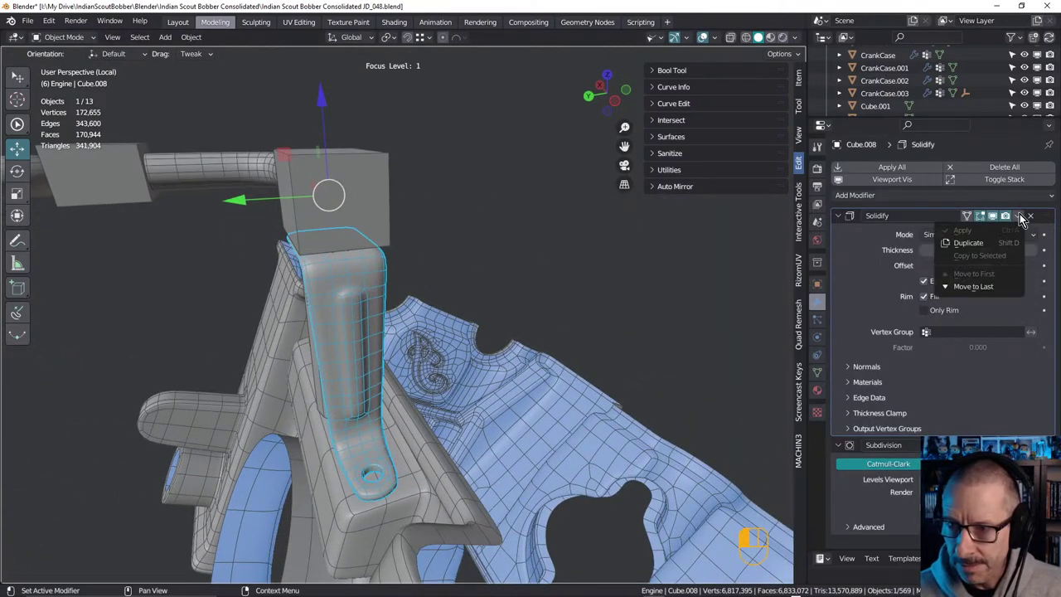
drag(998, 240, 538, 298)
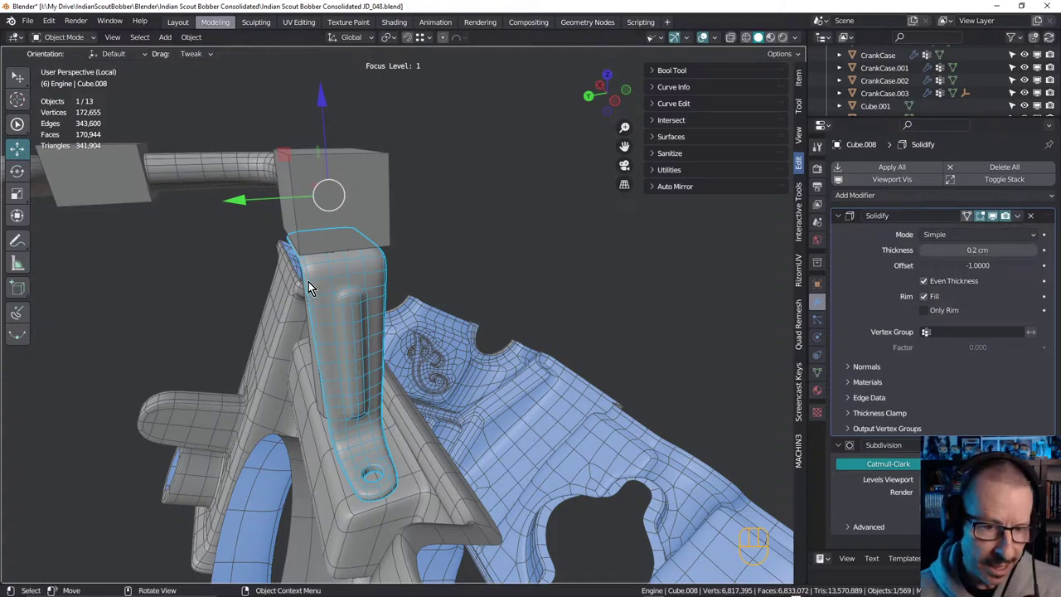
drag(339, 280, 351, 354)
middle_click(357, 339)
middle_click(351, 306)
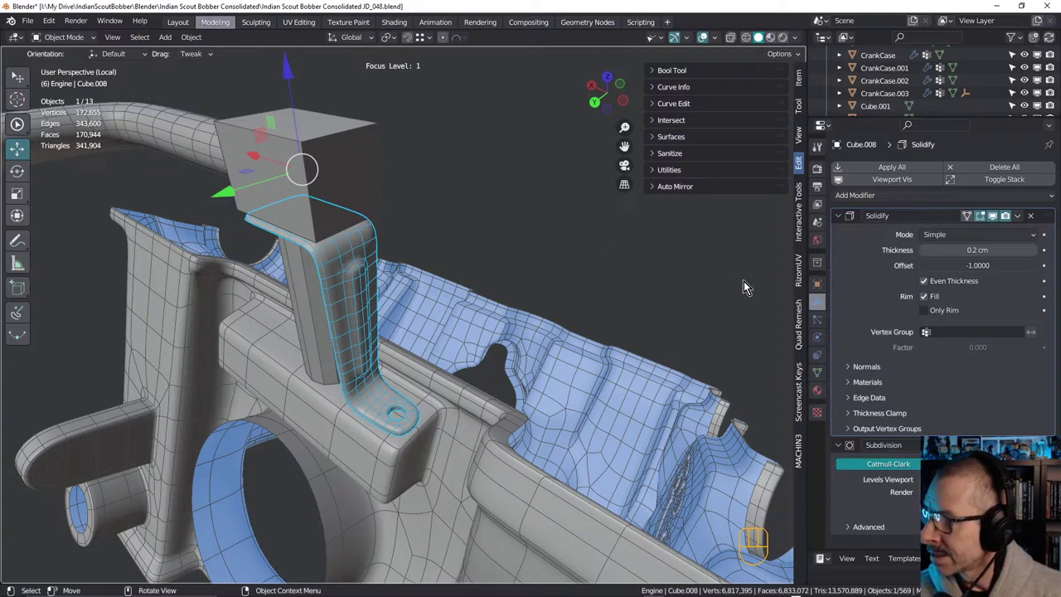
drag(454, 271, 329, 261)
drag(244, 251, 257, 265)
drag(256, 262, 533, 275)
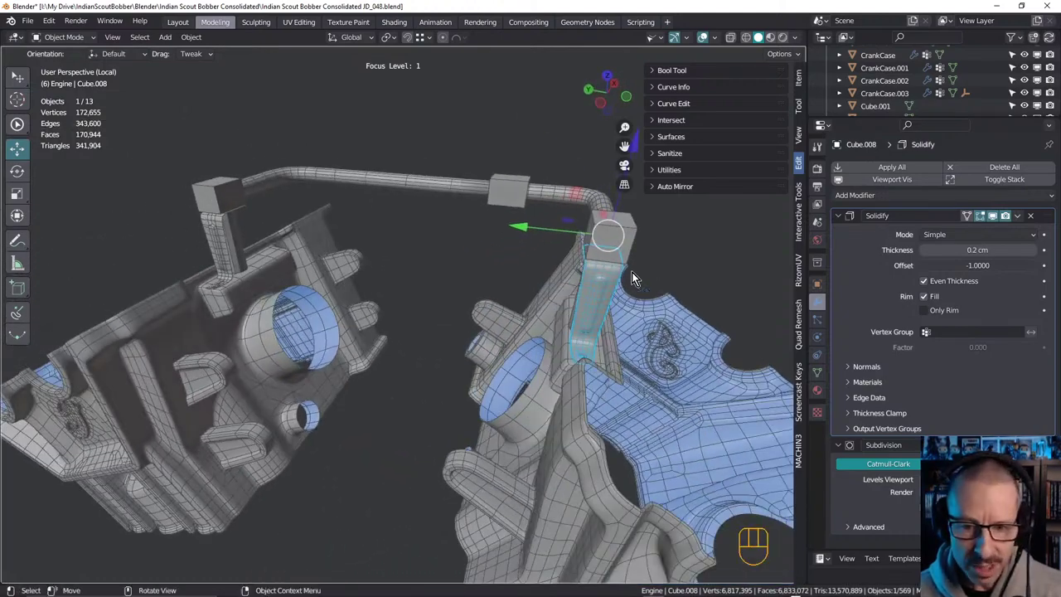
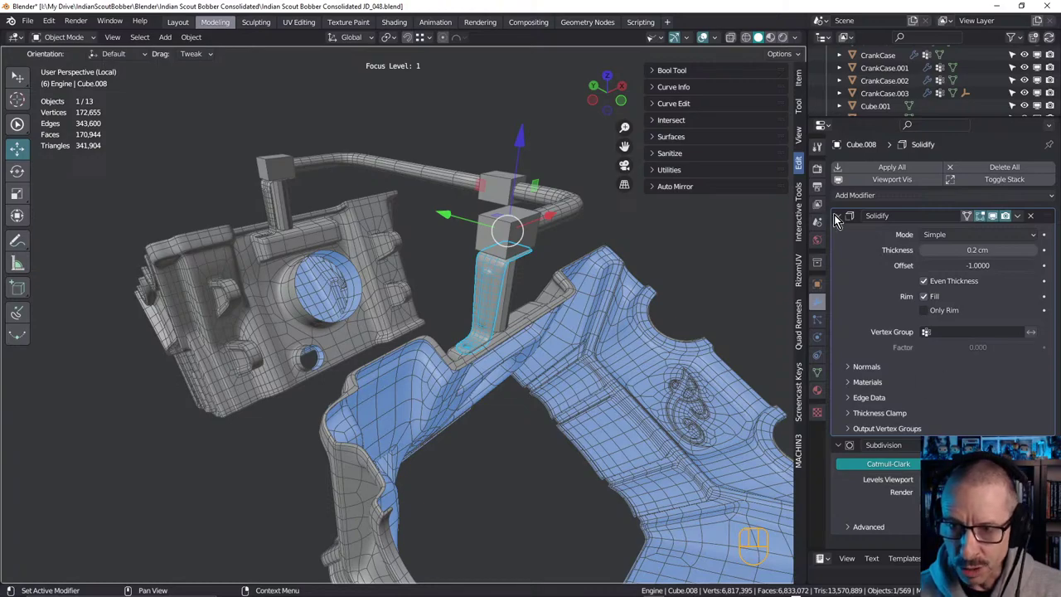
Collapse the Solidify modifier panel and orbit over to the matching bracket Cube.009
click(842, 221)
drag(555, 293, 527, 321)
middle_click(511, 319)
drag(250, 270, 260, 261)
drag(234, 277, 206, 300)
drag(212, 293, 167, 306)
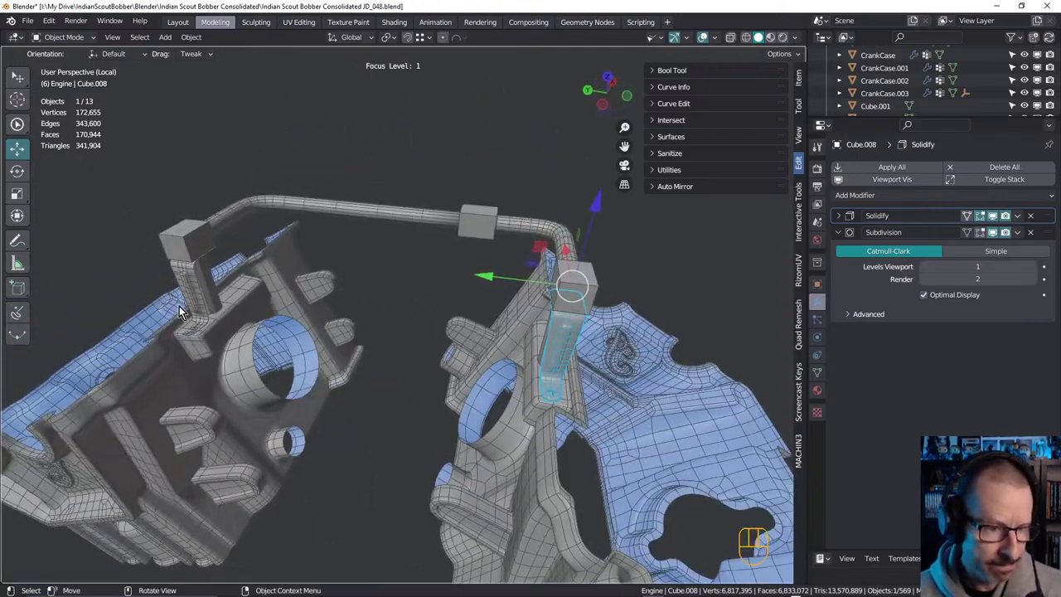
drag(193, 282, 322, 286)
drag(580, 291, 475, 297)
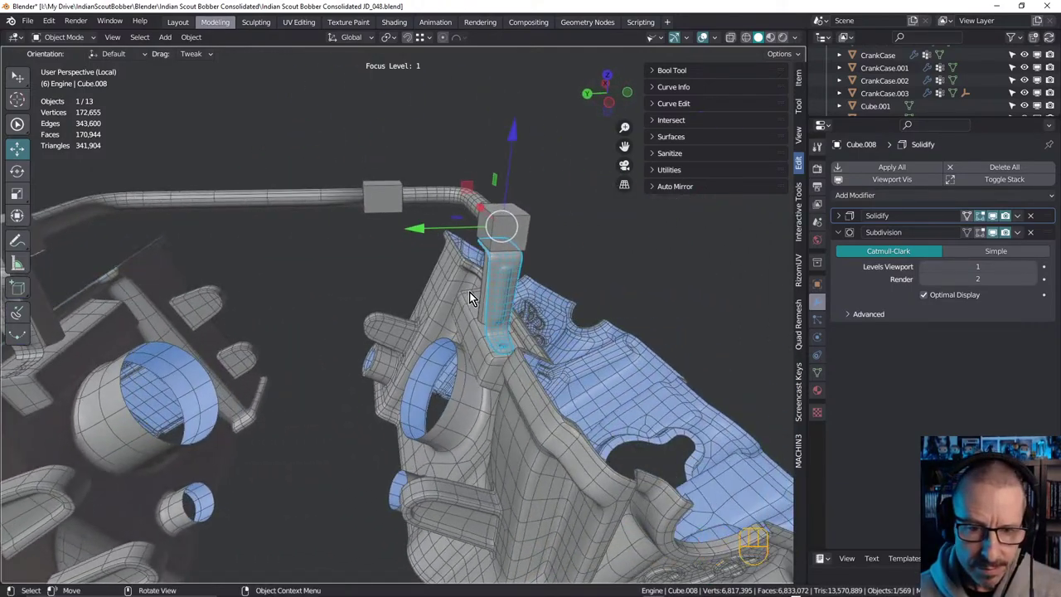
drag(199, 292, 252, 287)
Compare the brackets Cube.009 and Cube.008, undoing an accidental outliner drag
click(167, 292)
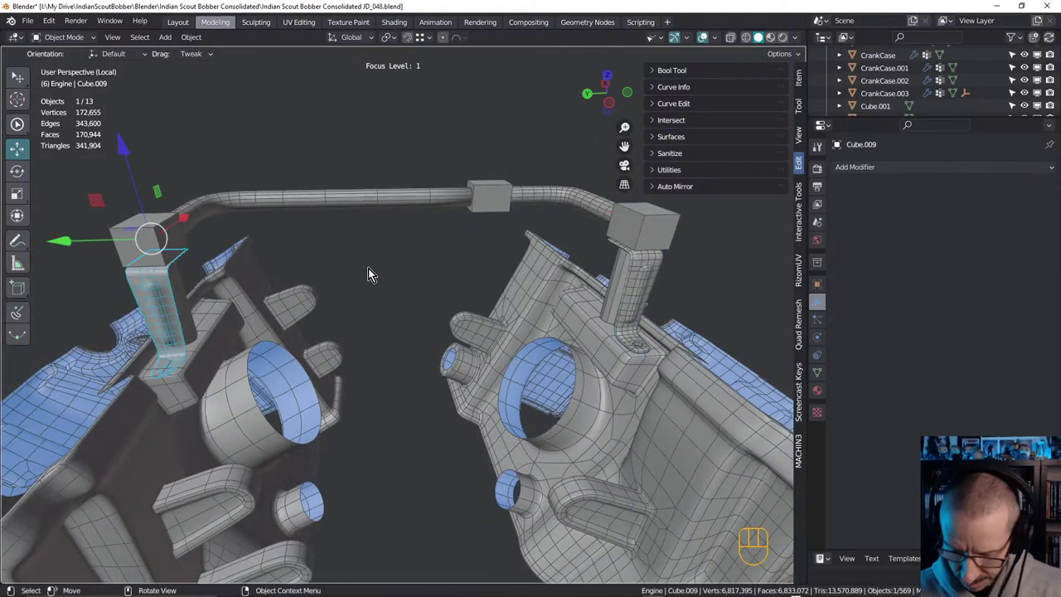
click(648, 269)
drag(1024, 215, 977, 91)
key(ctrl+z)
key(ctrl+z)
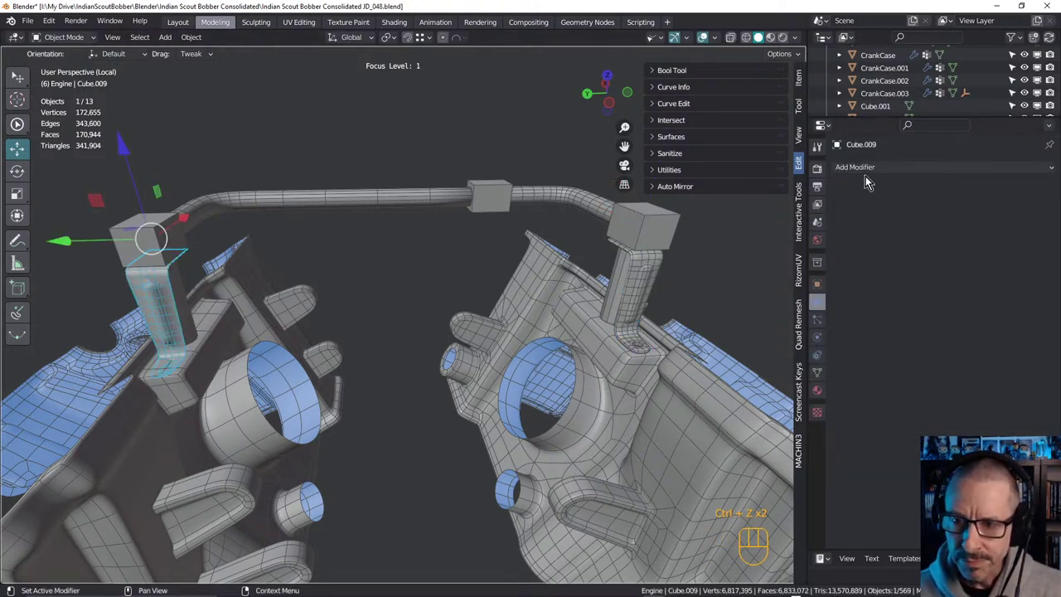
Check Cube.008's modifier dropdown, then delete the modifier-less bracket Cube.009
click(641, 270)
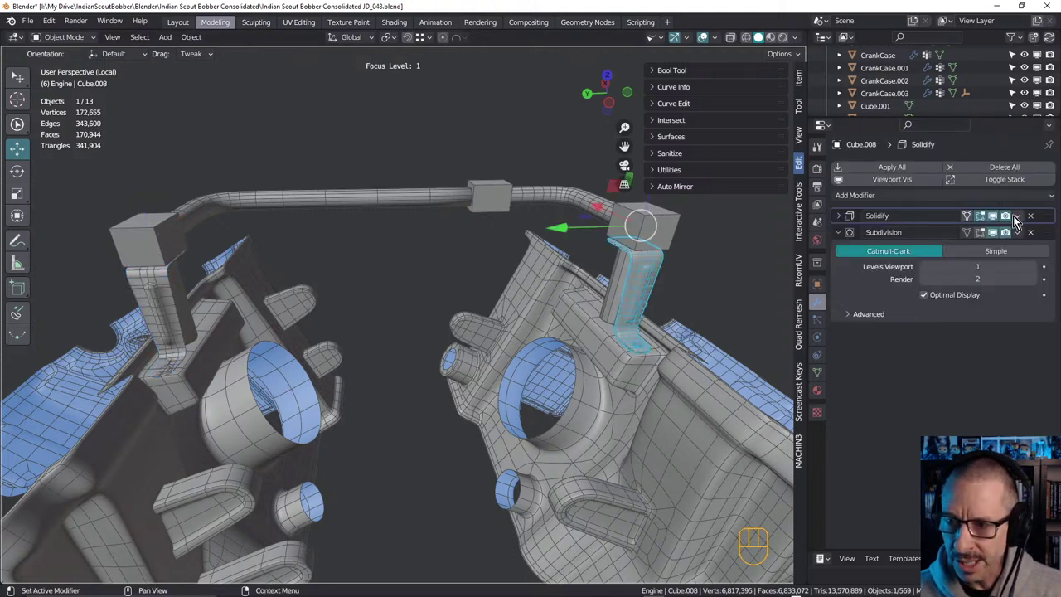
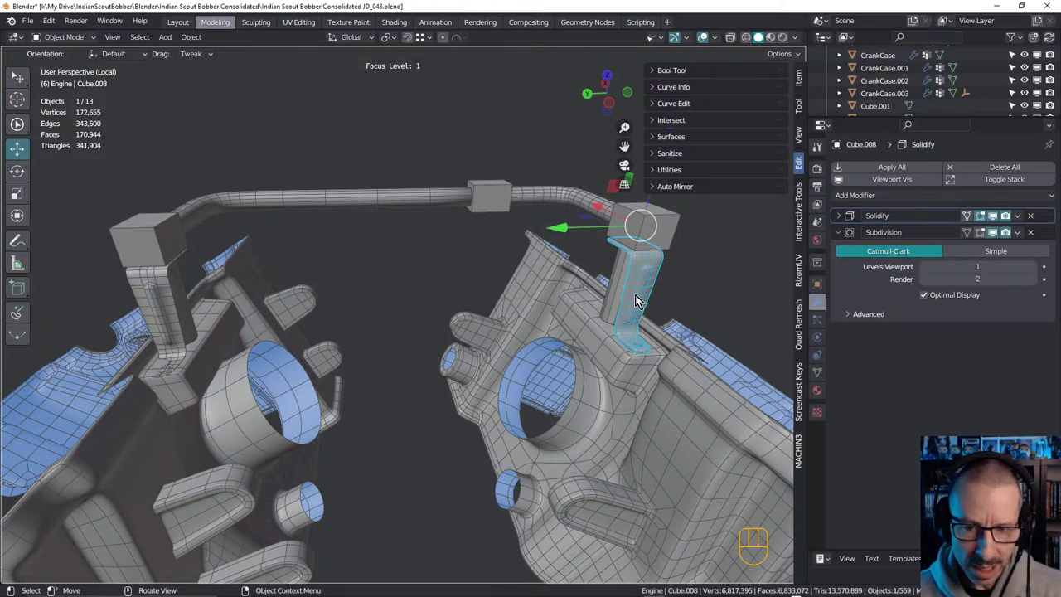
click(974, 377)
click(163, 283)
key(Delete)
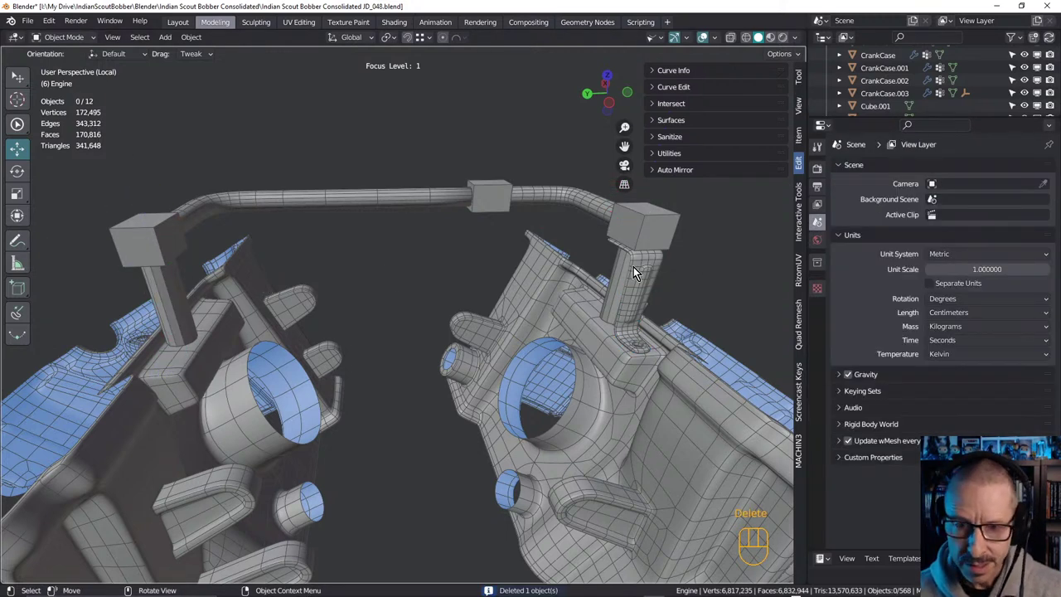
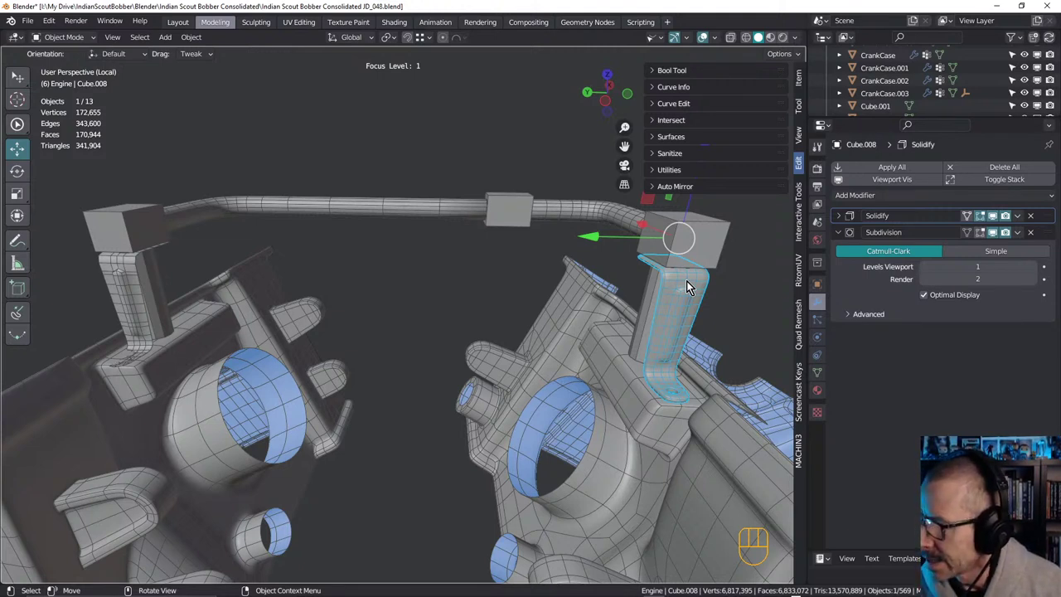
Apply the Solidify thickness to the right clamp bracket Cube.008 after viewing both brackets
middle_click(154, 320)
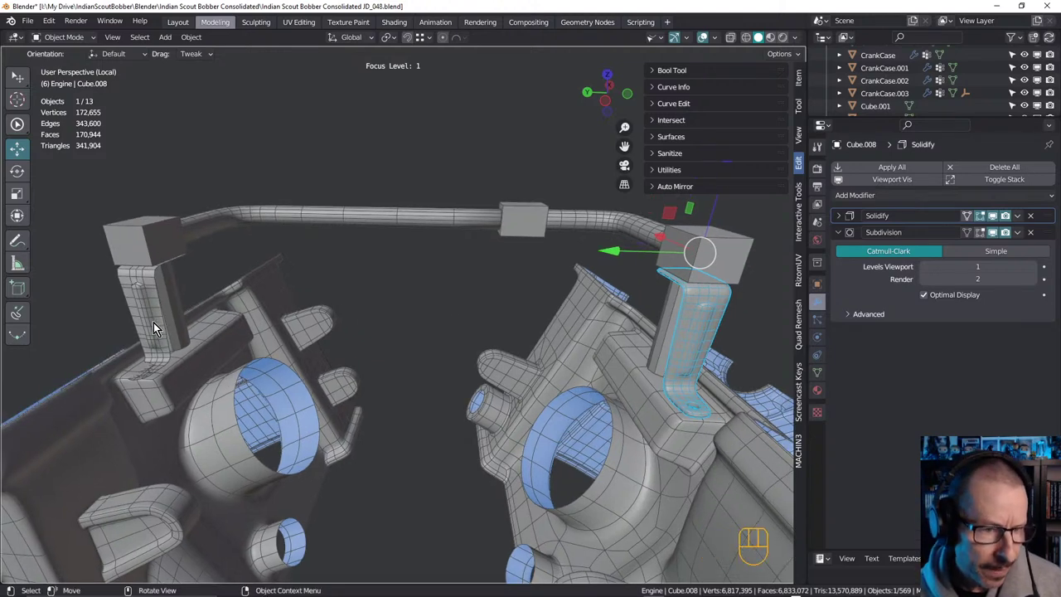
drag(156, 322, 336, 316)
drag(693, 351, 619, 335)
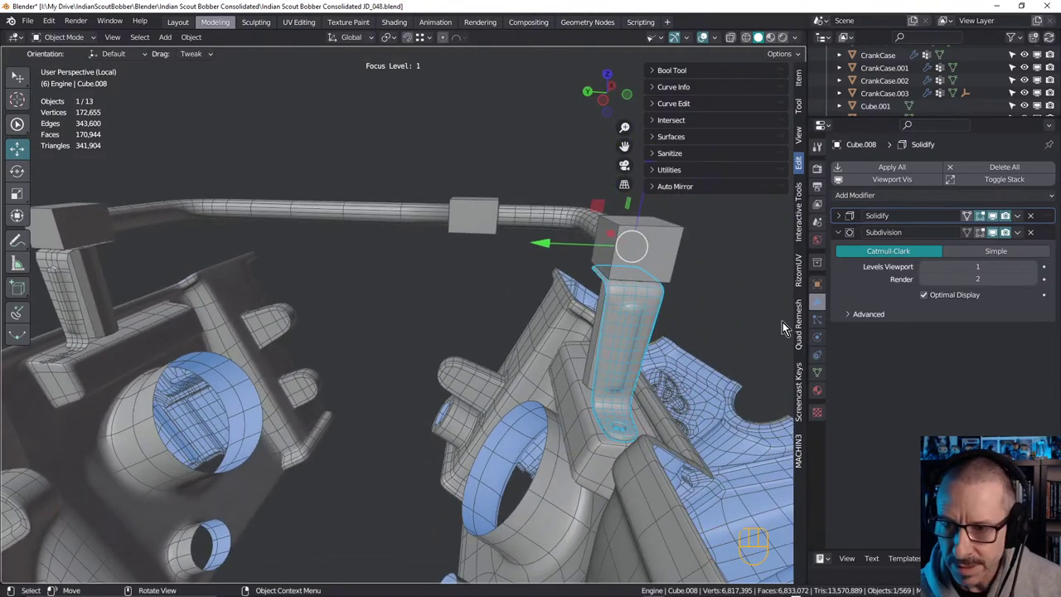
middle_click(213, 287)
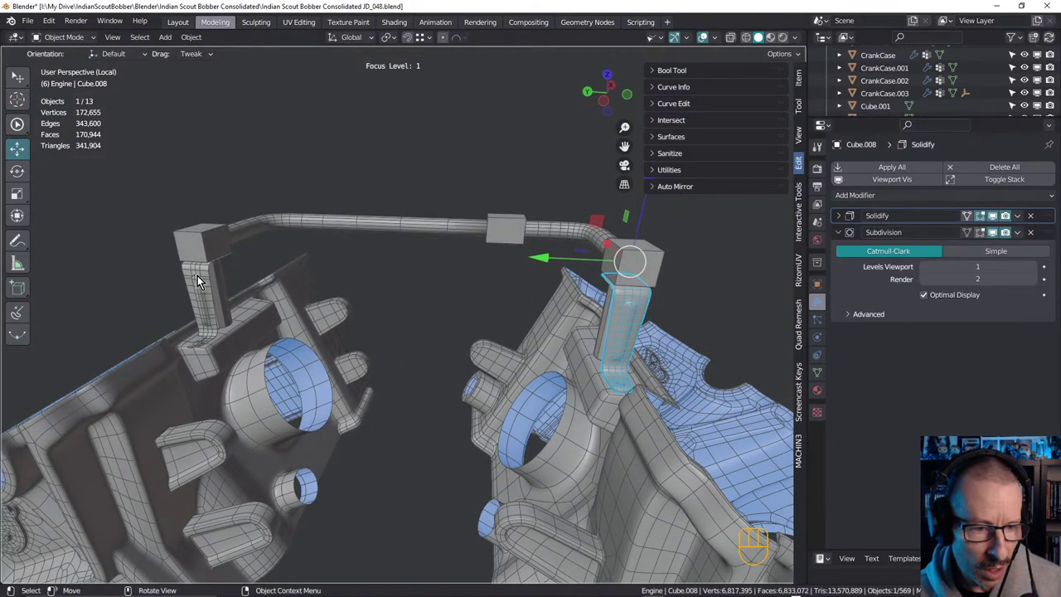
drag(208, 289, 265, 291)
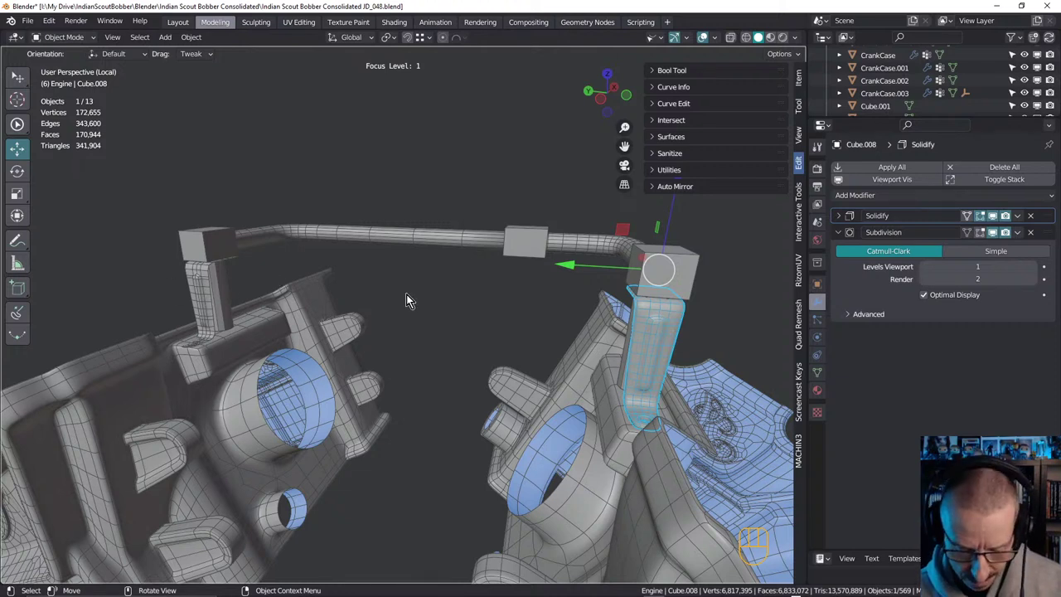
key(ctrl+s)
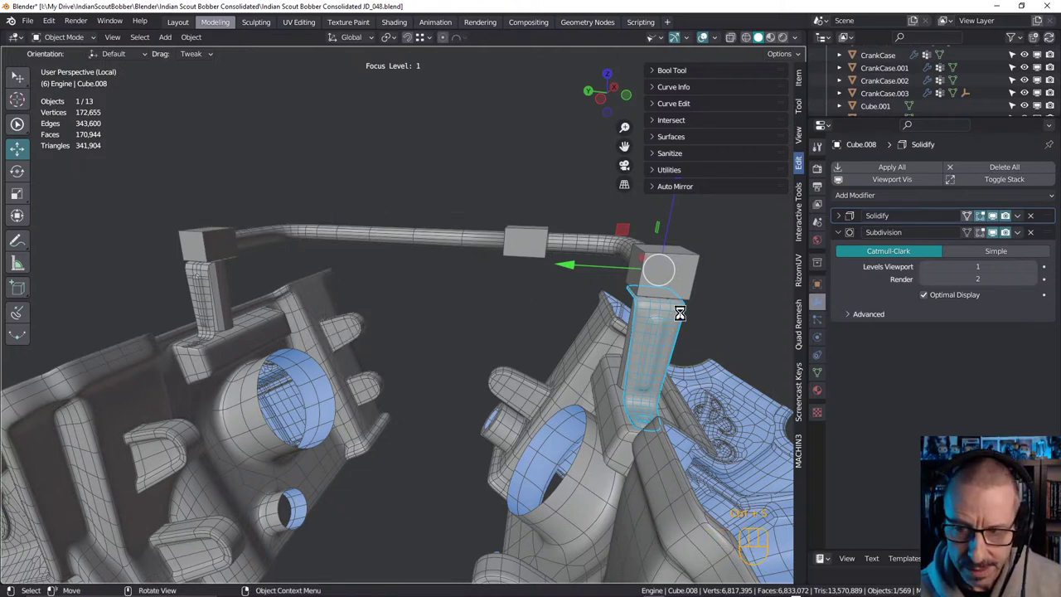
Delete the spare left bracket object and turn the view back to Cube.008
drag(1026, 221, 971, 201)
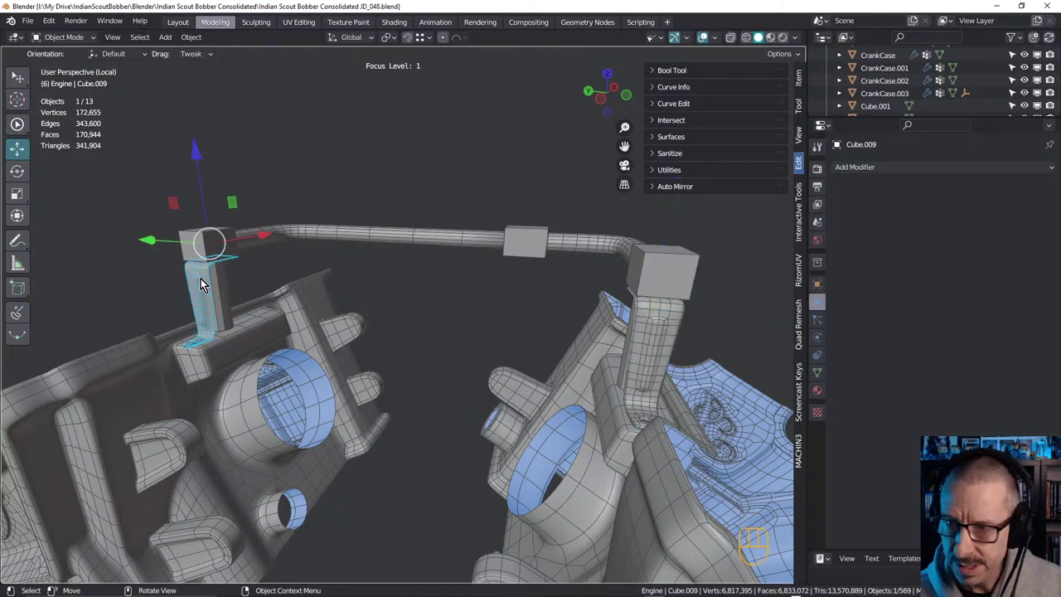
key(Delete)
drag(1021, 216, 995, 237)
middle_click(637, 335)
In Edit Mode, try loop cuts along the bracket's bend and side, undoing the last one
key(Tab)
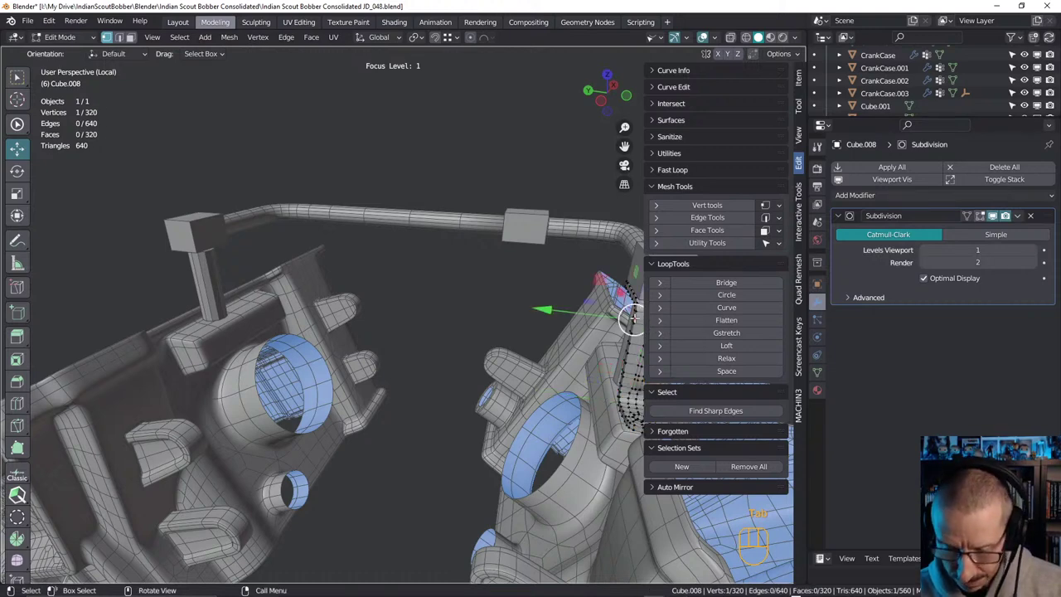
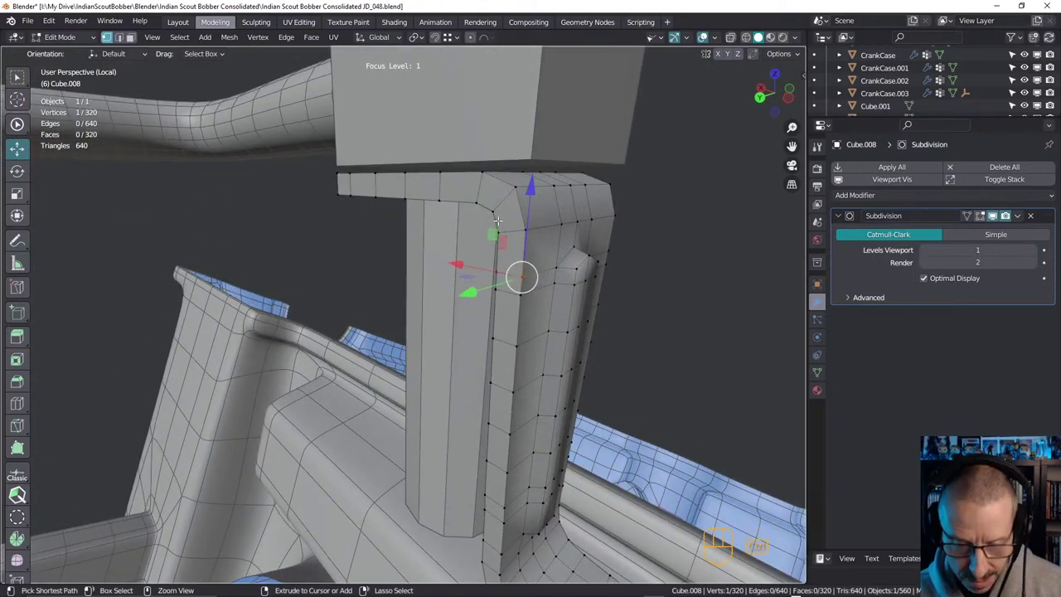
key(ctrl+r)
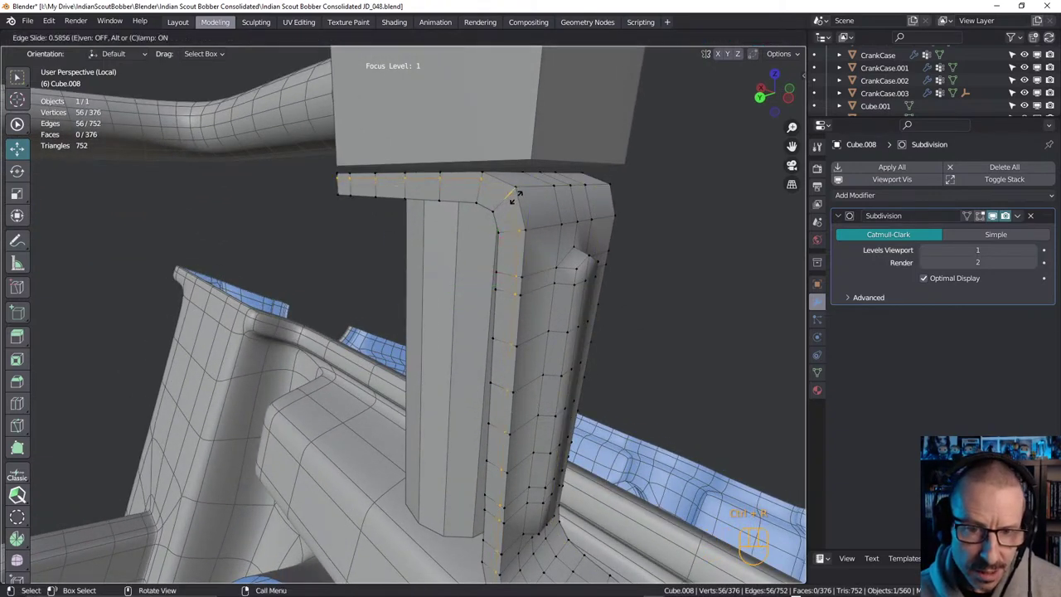
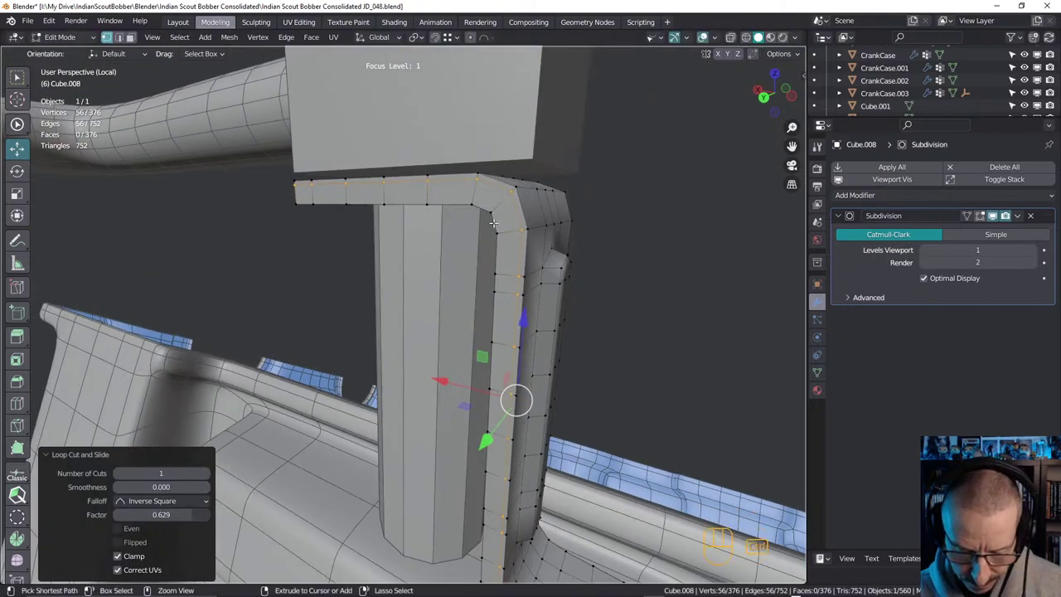
key(ctrl+r)
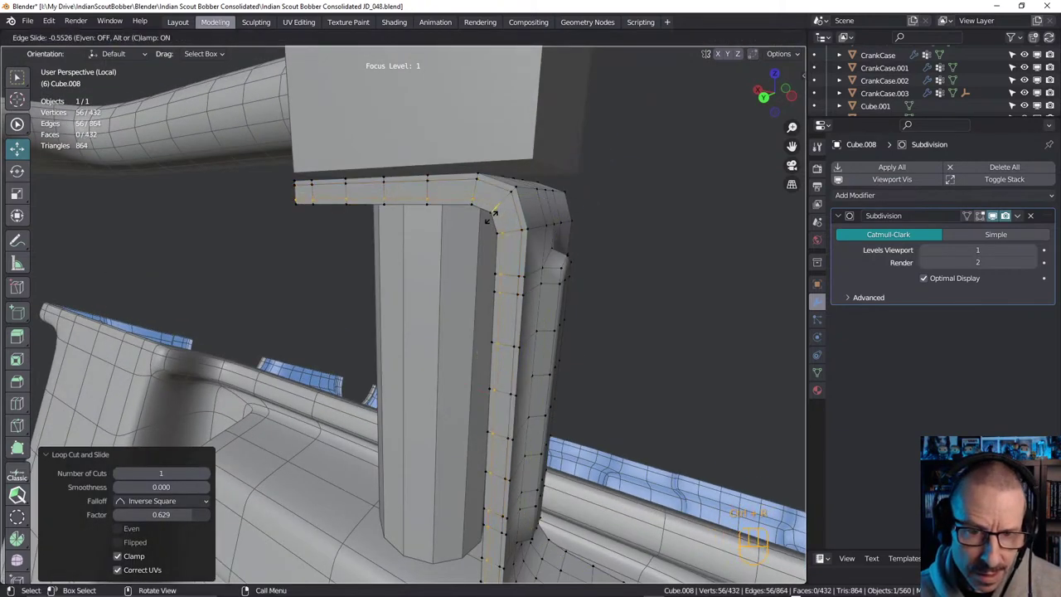
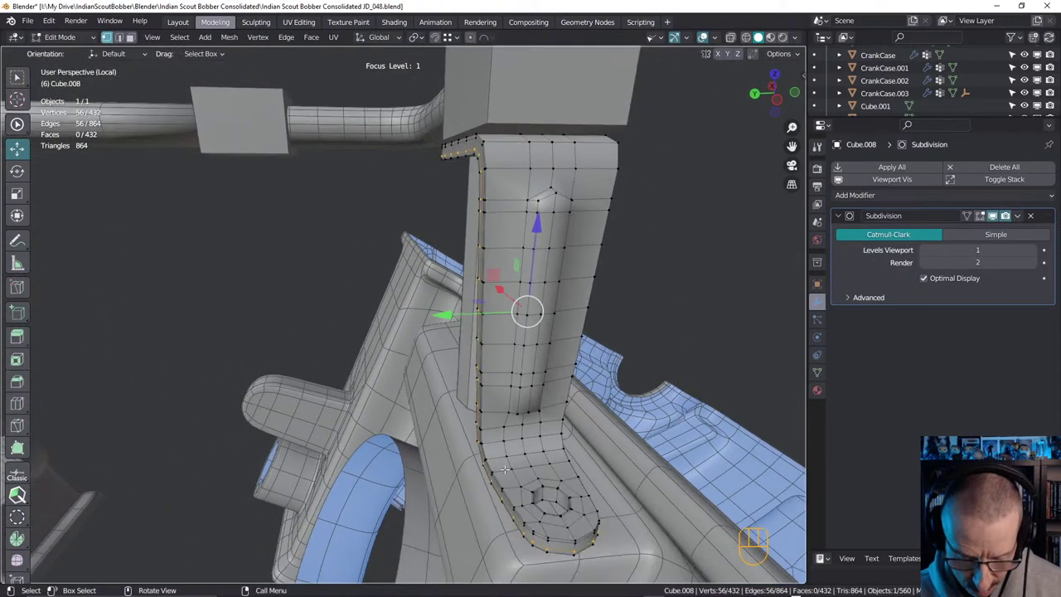
key(ctrl+r)
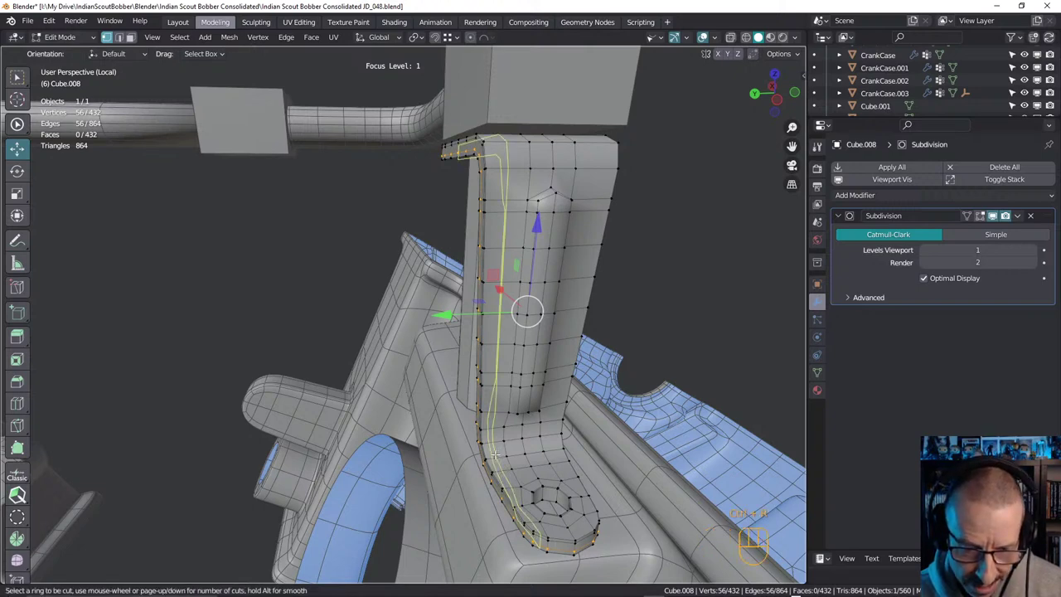
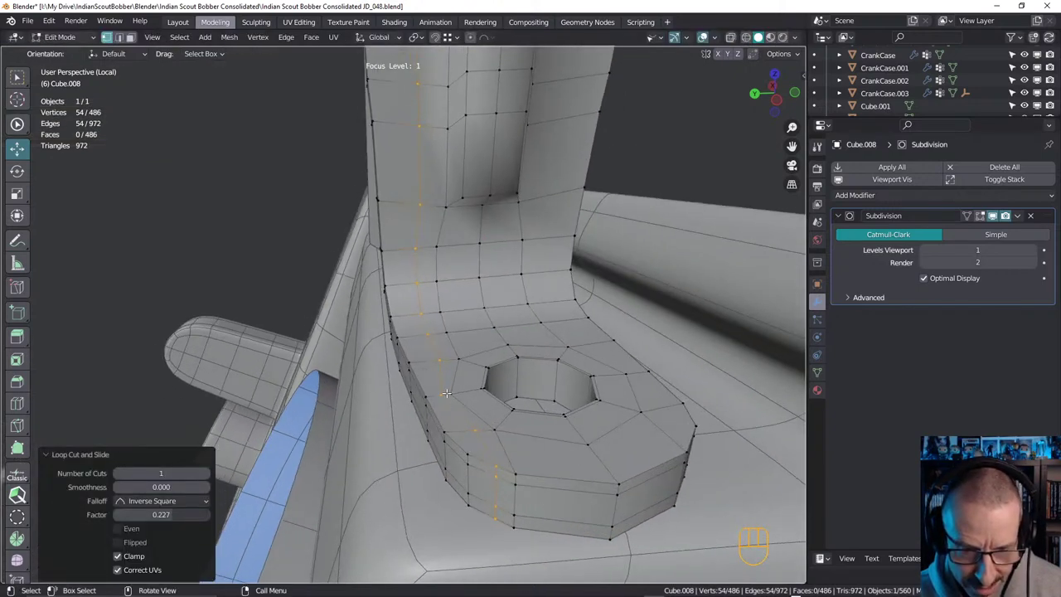
key(ctrl+z)
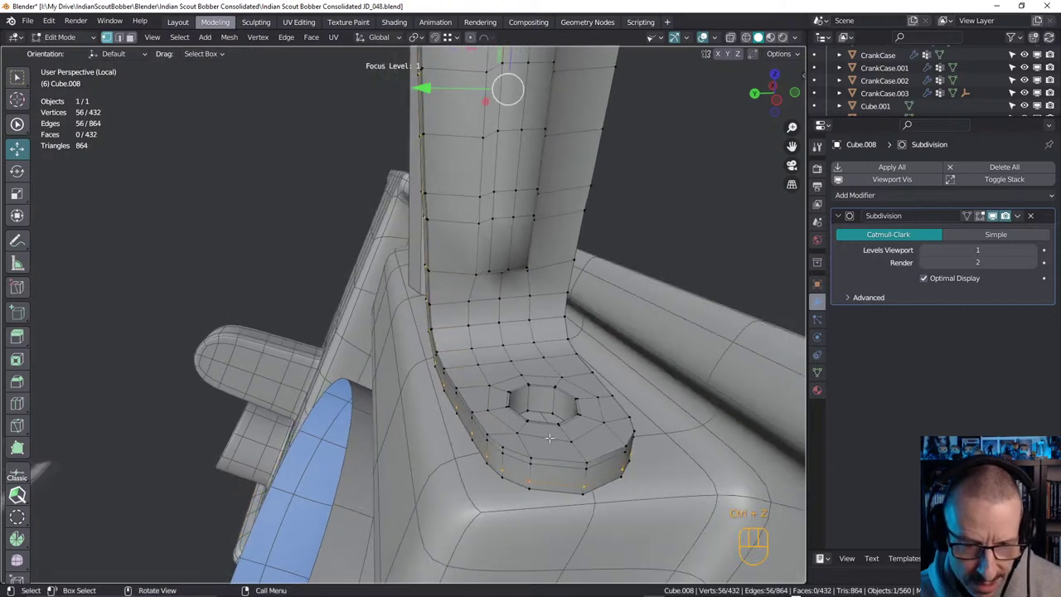
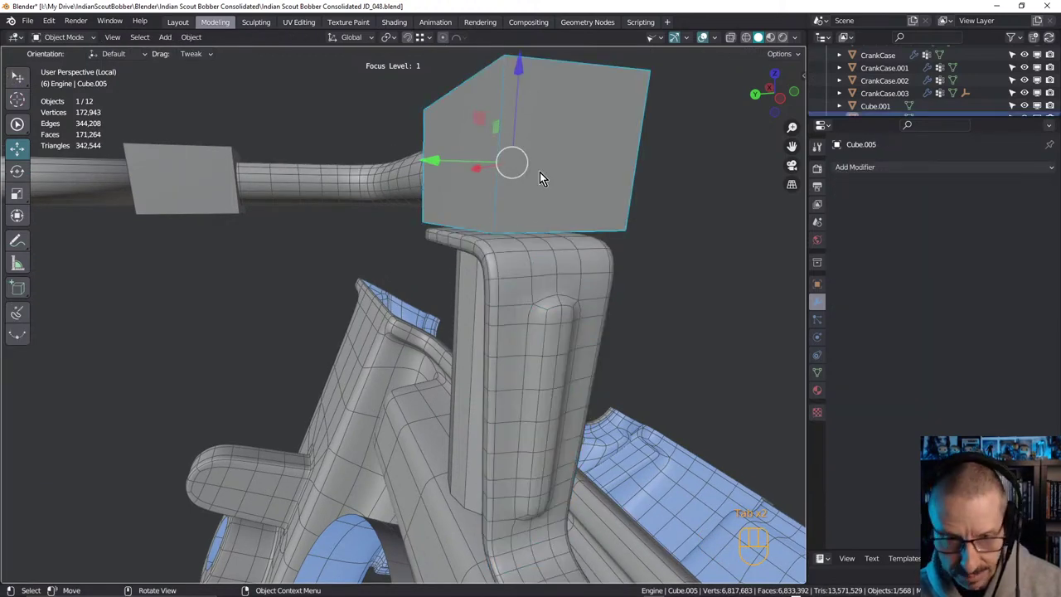
Re-enter Edit Mode on the bracket and select its outline edge loop at the foot
drag(560, 206, 559, 242)
key(Tab)
key(Tab)
click(510, 275)
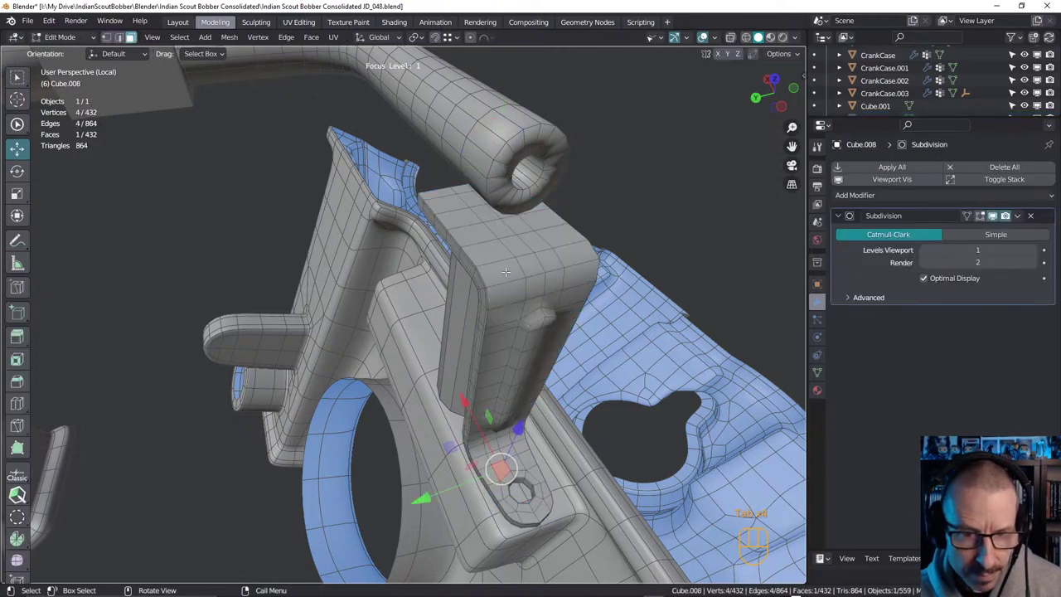
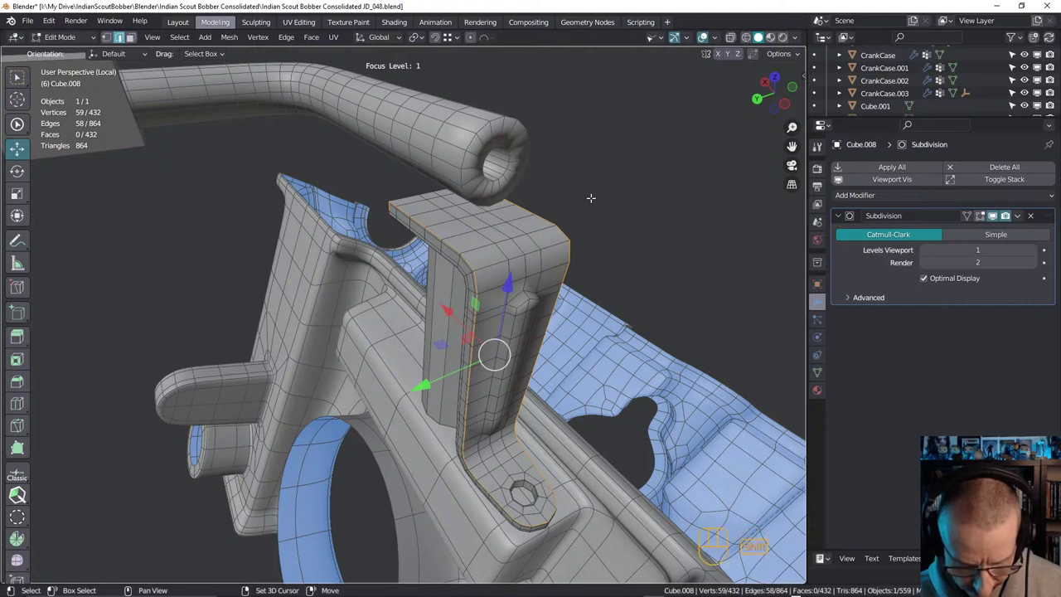
Run Offset Edge Loops Slide to insert a loop around the bracket outline, raising it to 490 faces
key(shift+alt+s)
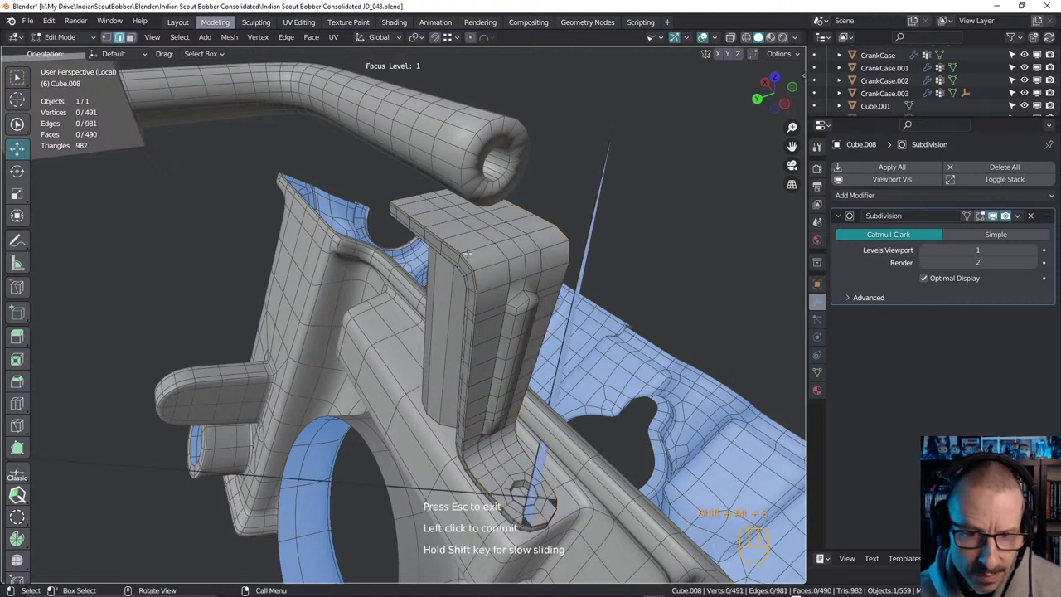
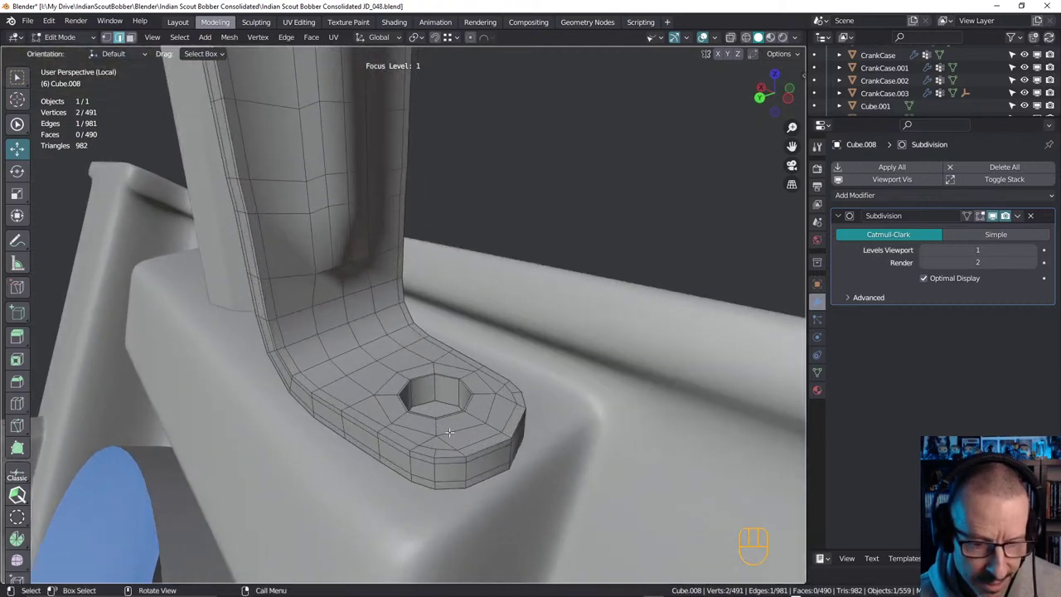
Undo the added outline loops, dropping the clamp bracket mesh back to 432 faces
key(ctrl+z)
key(ctrl+z)
key(ctrl+z)
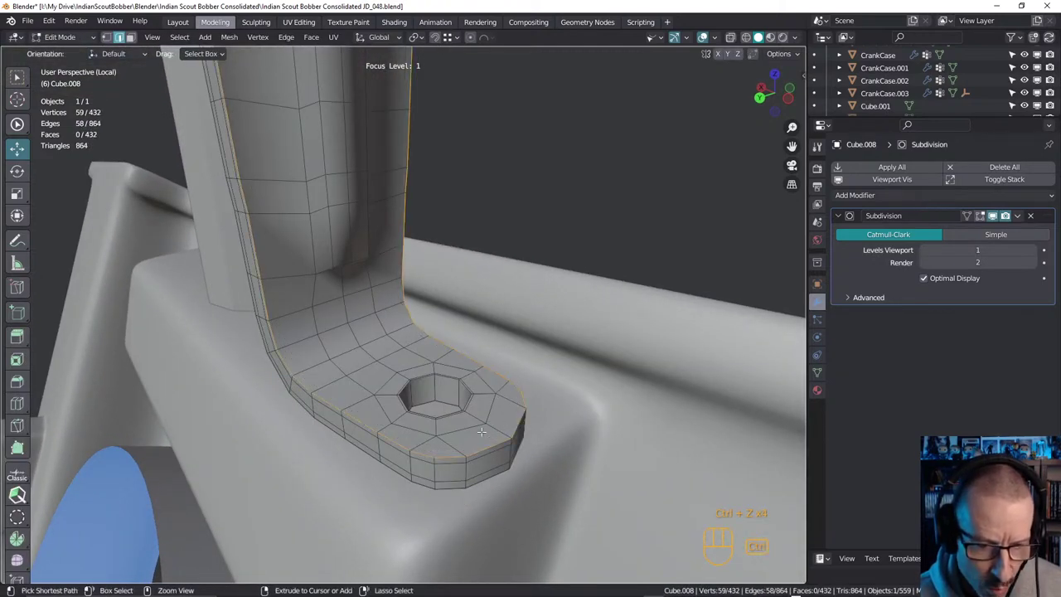
key(ctrl+z)
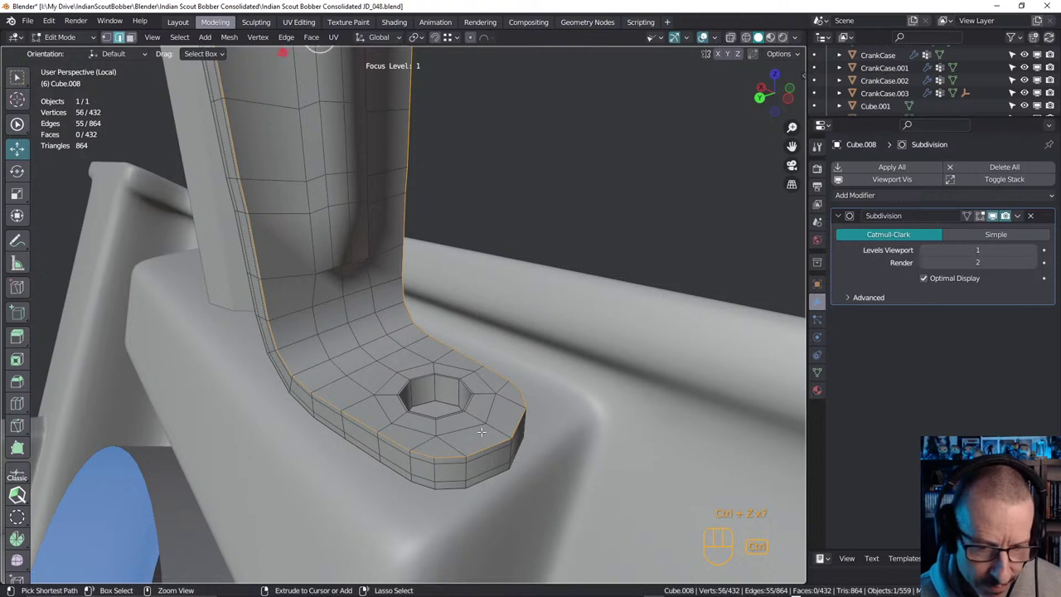
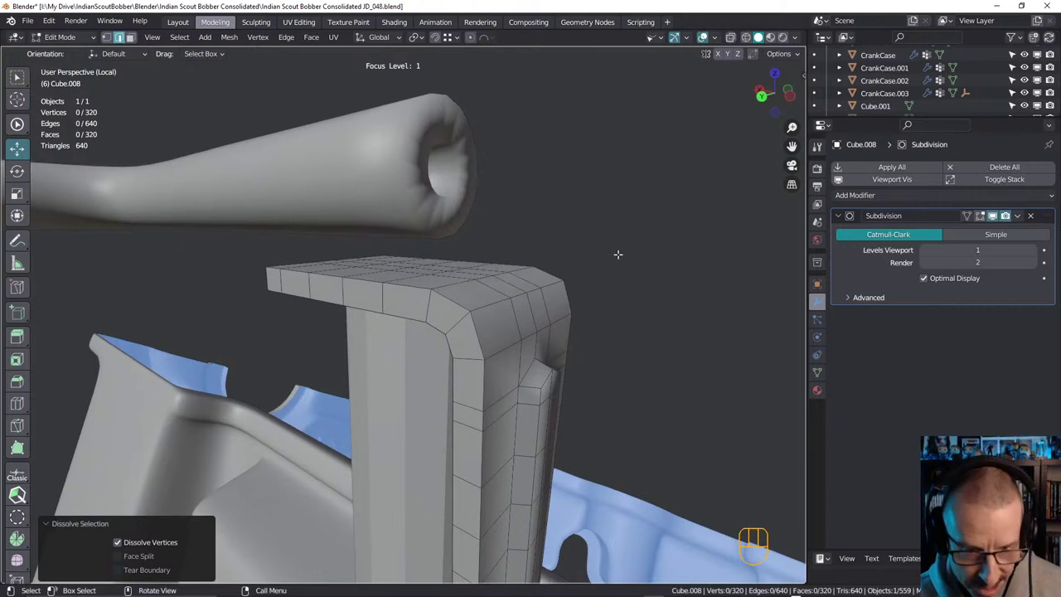
Search for a command by name in the command search
key(space)
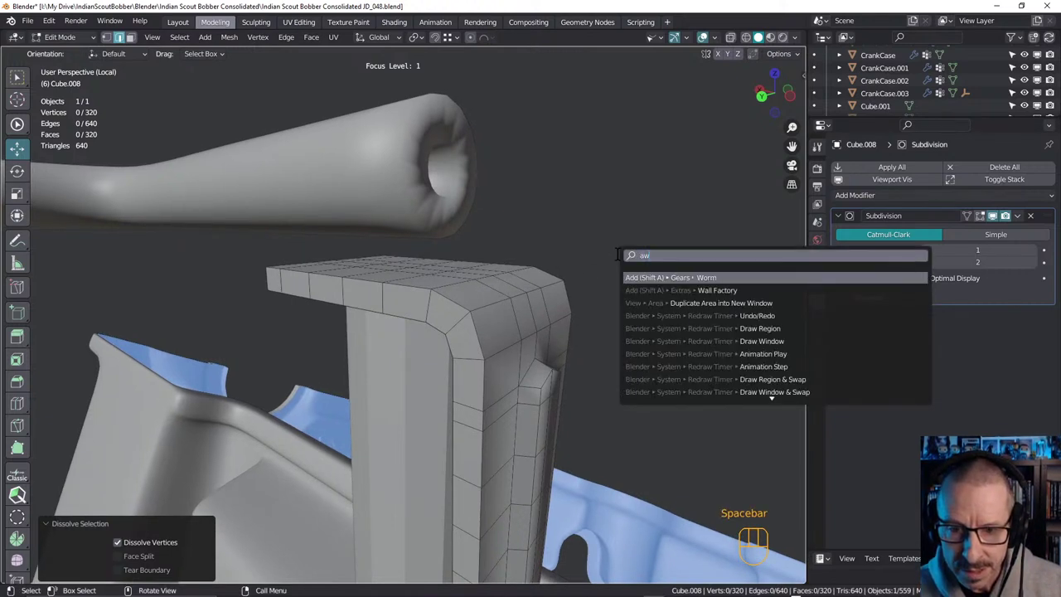
key(BackSpace)
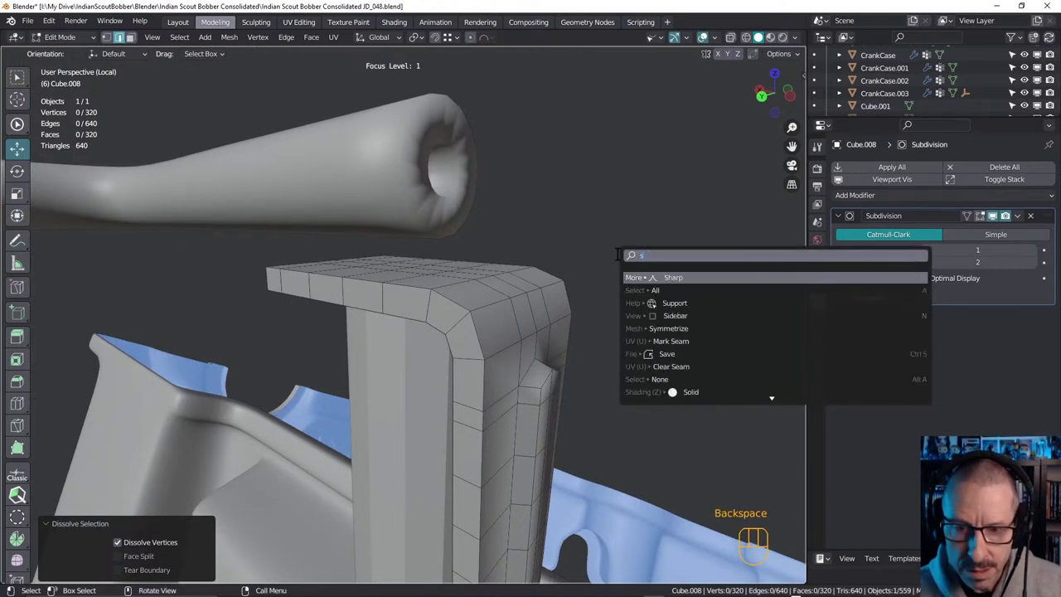
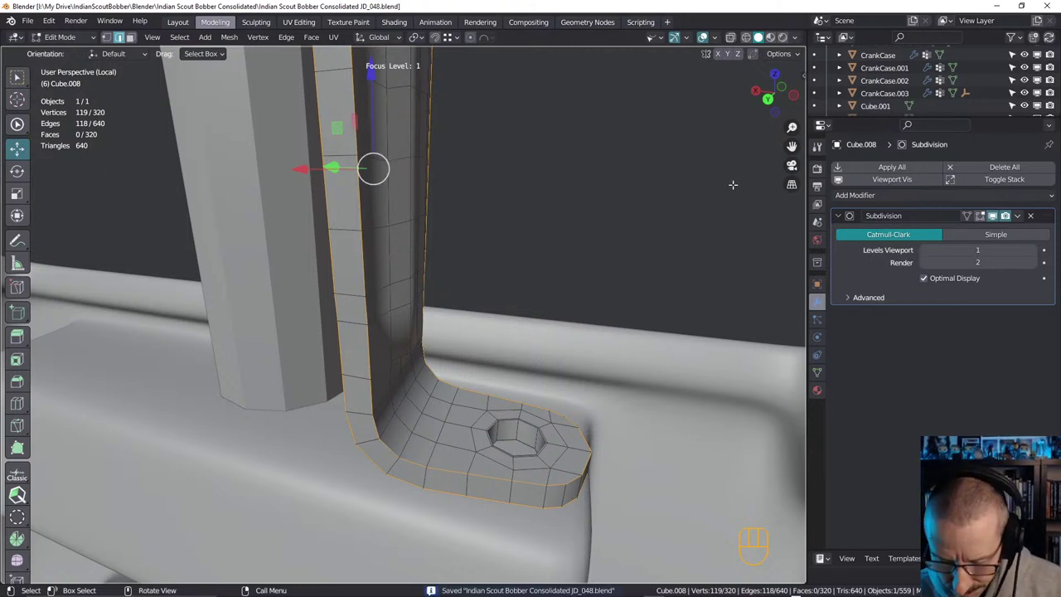
Cut eight edge loops down the clamp arm and preview how the bolt hole smooths
key(n)
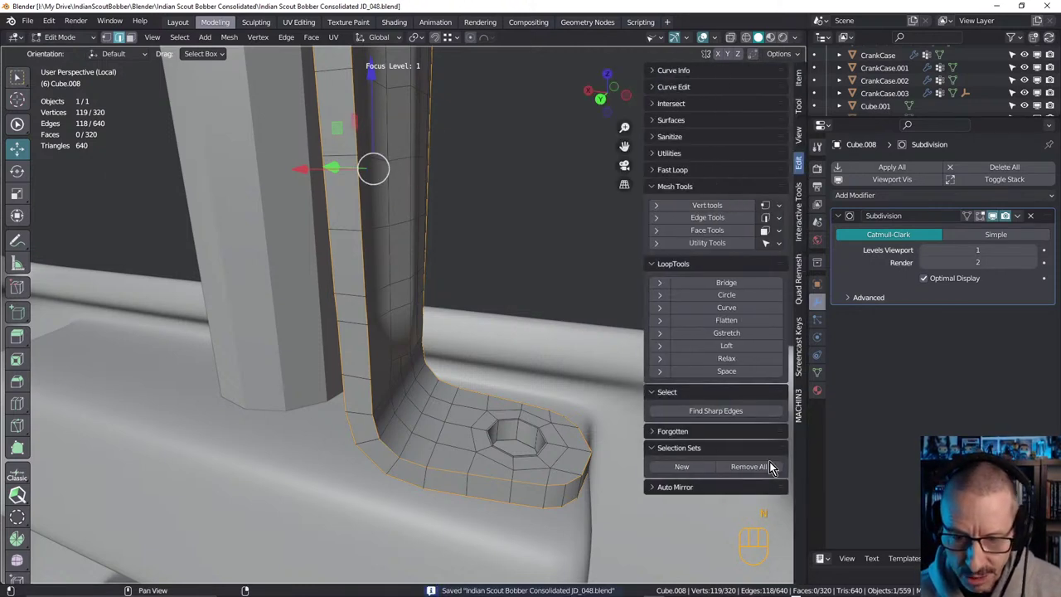
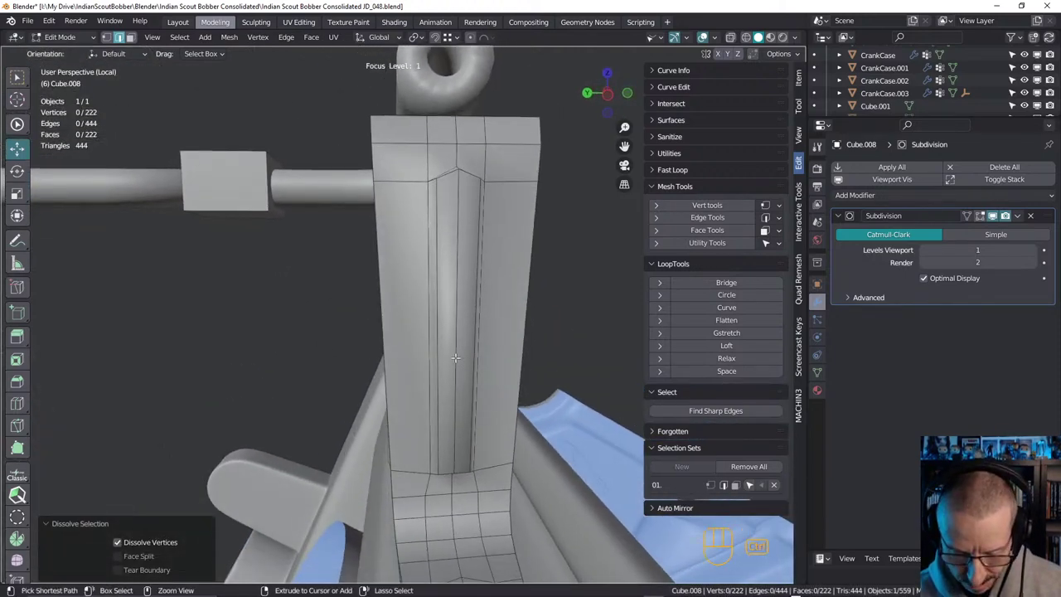
key(ctrl+b)
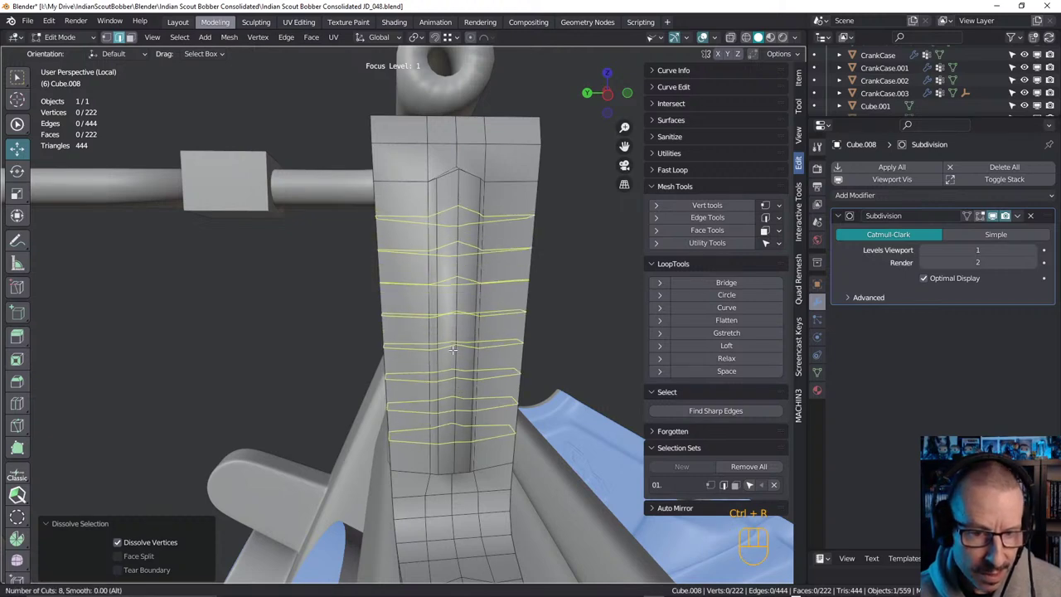
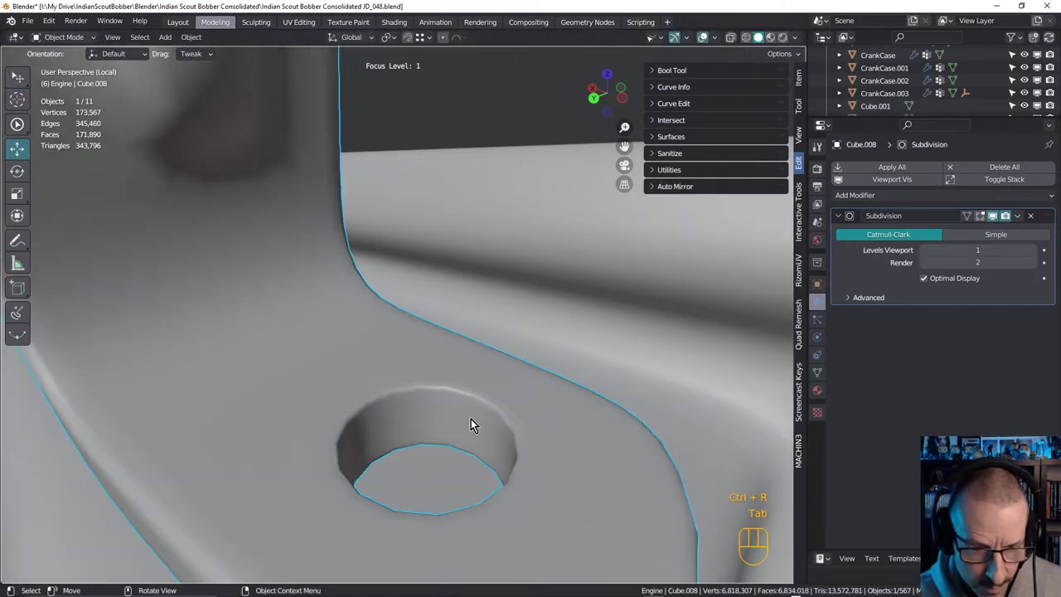
drag(447, 393, 496, 451)
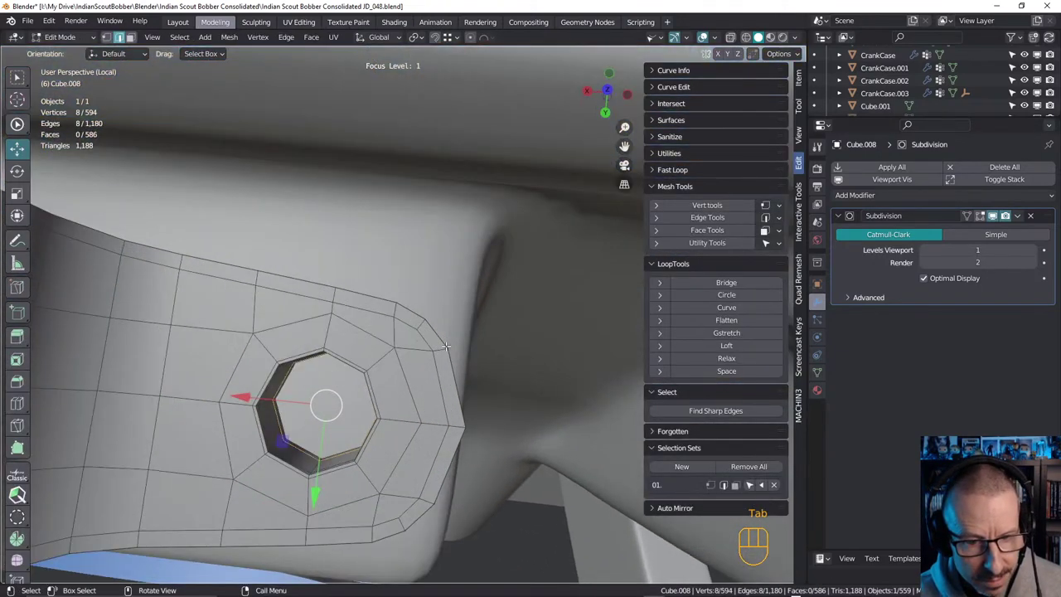
key(Tab)
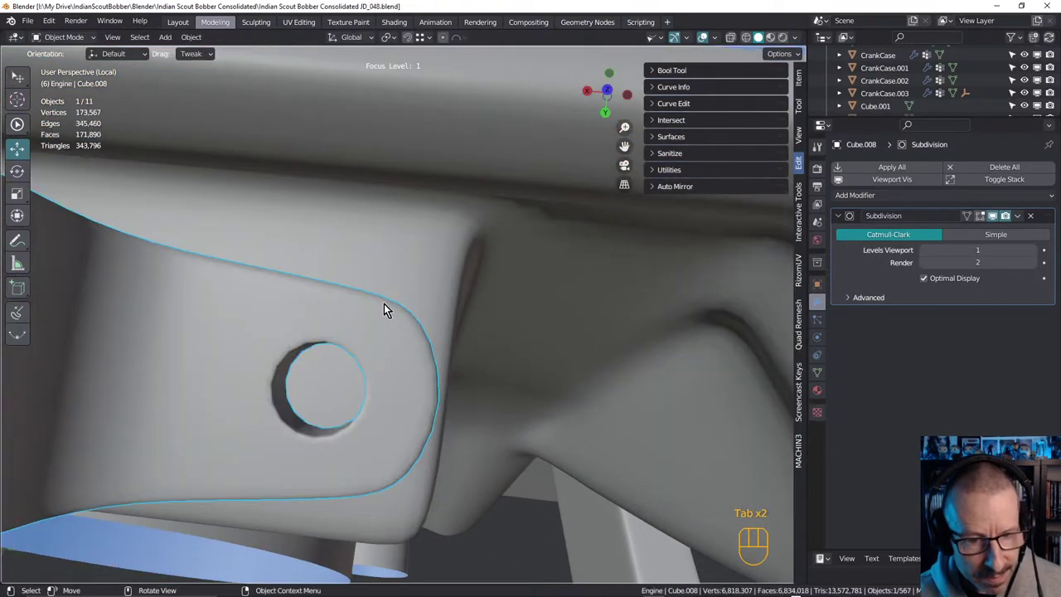
key(Tab)
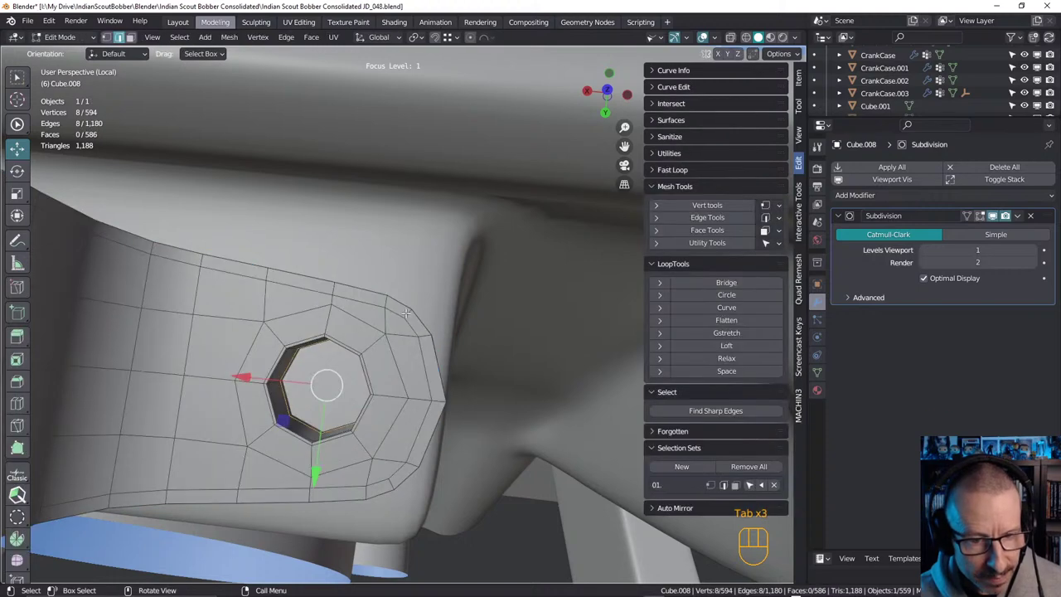
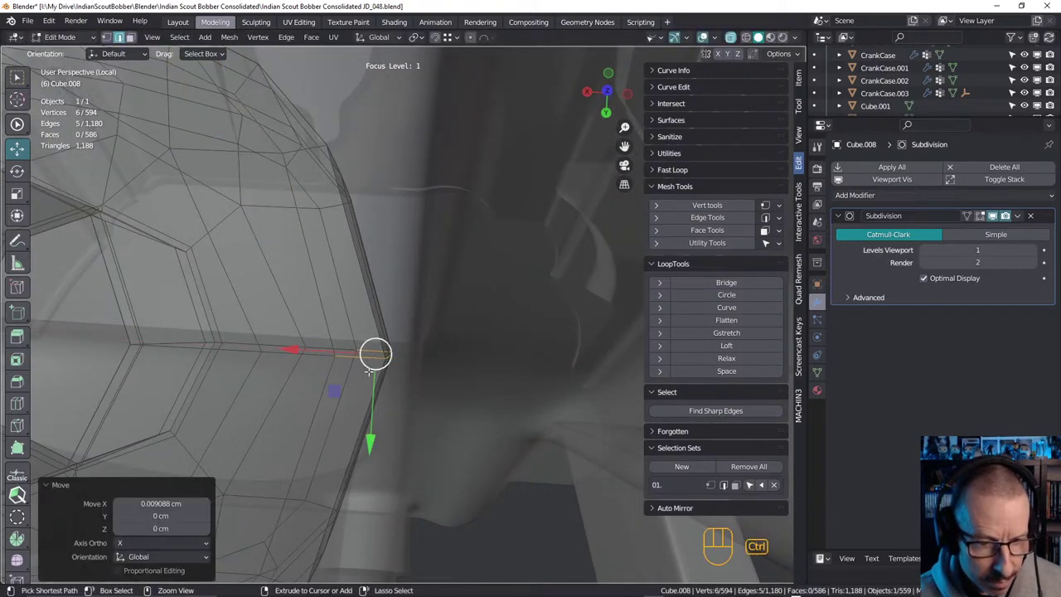
Adjust the rim vertices and orbit around the clamp to check the tab
key(ctrl+z)
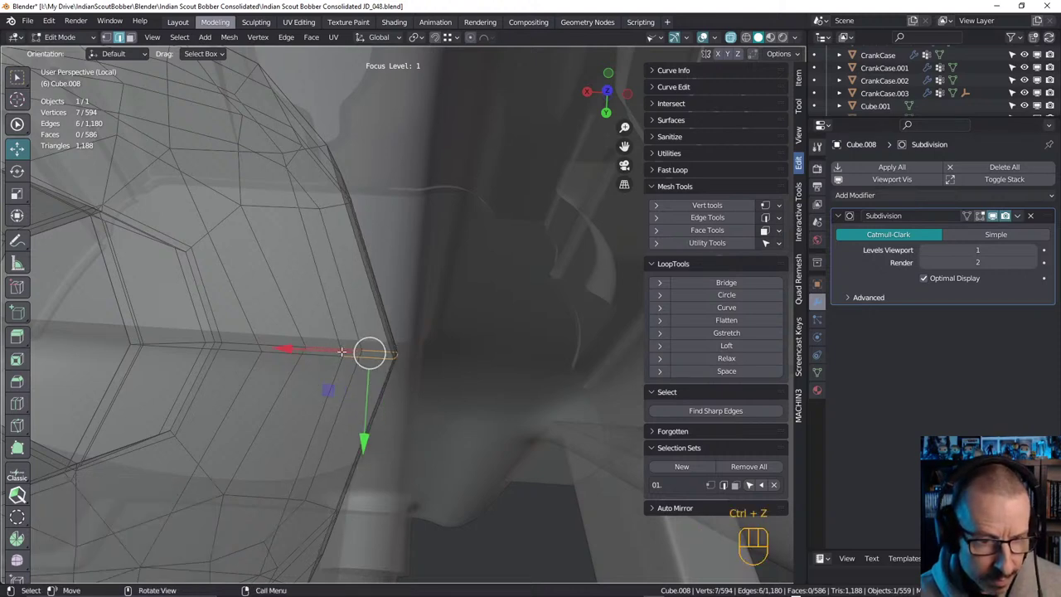
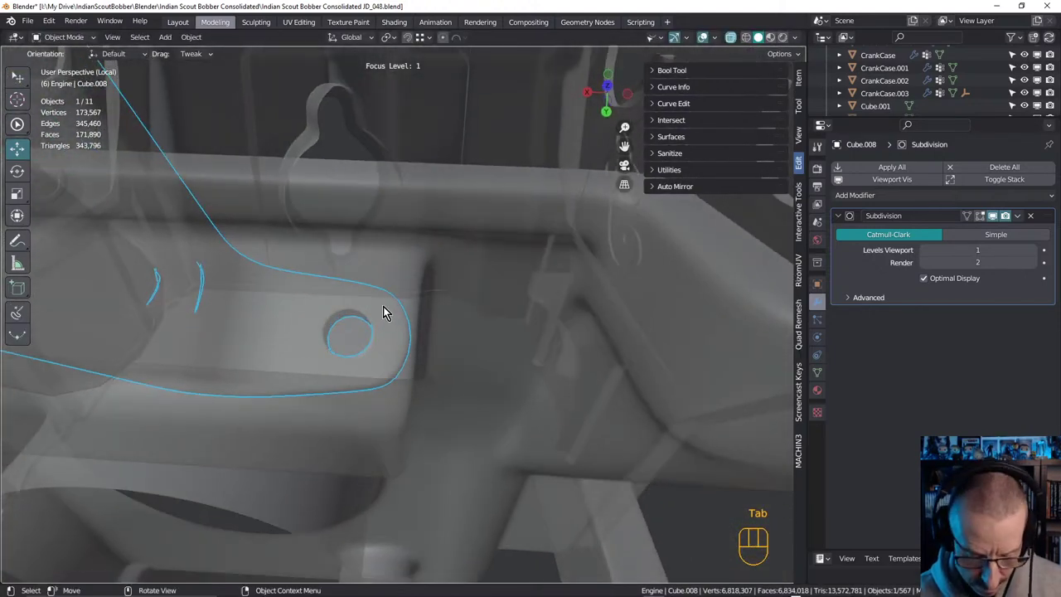
key(alt+z)
drag(371, 306, 369, 286)
middle_click(464, 349)
drag(418, 288, 401, 298)
drag(458, 278, 512, 264)
drag(496, 265, 448, 283)
drag(491, 289, 532, 285)
drag(532, 264, 544, 274)
Duplicate the small cylinder atop the clamp in place as Cylinder.002
click(547, 271)
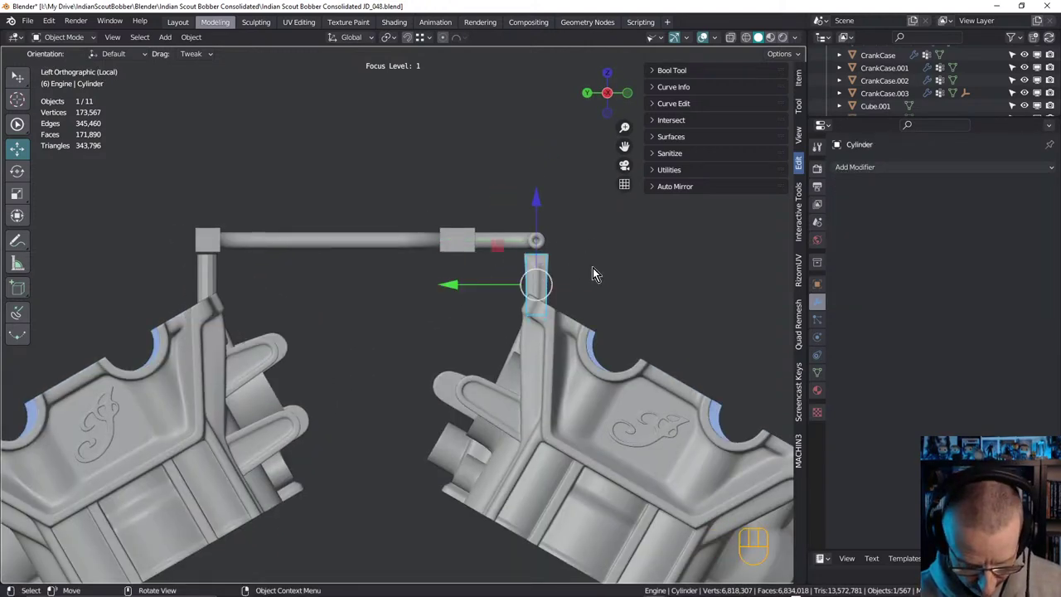
right_click(597, 270)
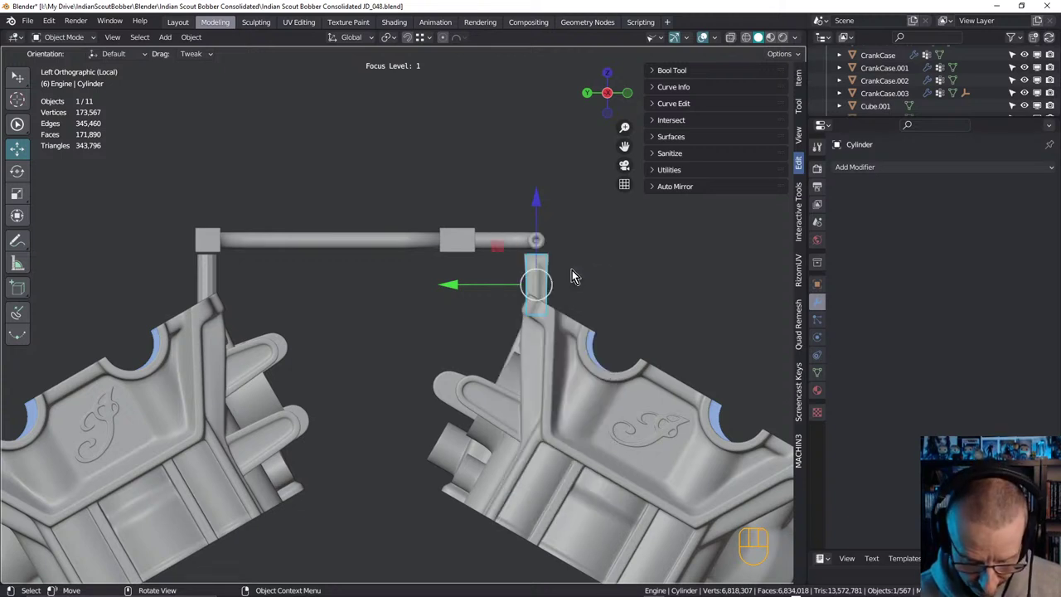
key(shift+d)
Remove the extra cylinder copy and select the clamp block Cube.009
right_click(552, 276)
middle_click(562, 291)
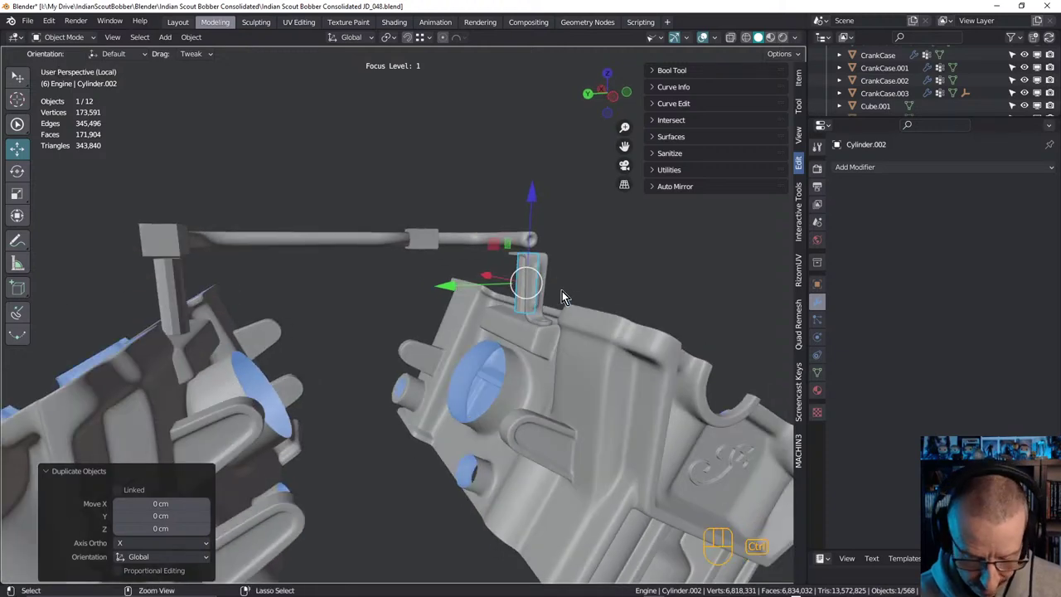
key(ctrl+z)
click(575, 270)
click(545, 269)
drag(539, 280, 544, 275)
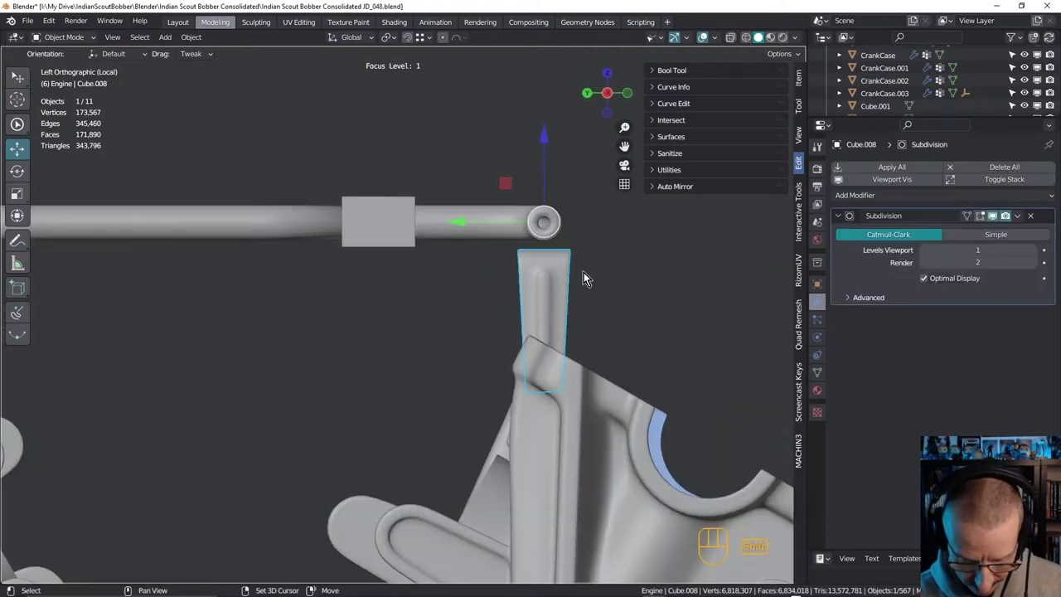
click(589, 274)
middle_click(554, 275)
drag(570, 283, 558, 274)
click(511, 239)
Slide the clamp block copy 13.84 cm along Y under the opposite crankcase half and unhide everything
drag(443, 267, 416, 267)
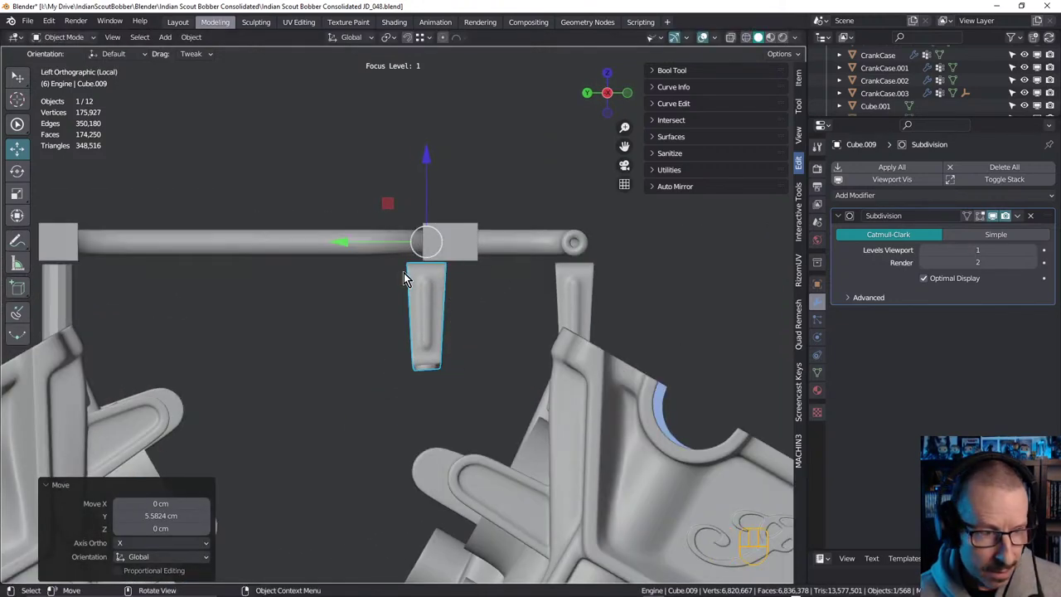
middle_click(500, 278)
drag(471, 248, 103, 281)
drag(136, 312, 163, 351)
drag(210, 349, 311, 373)
drag(310, 362, 289, 352)
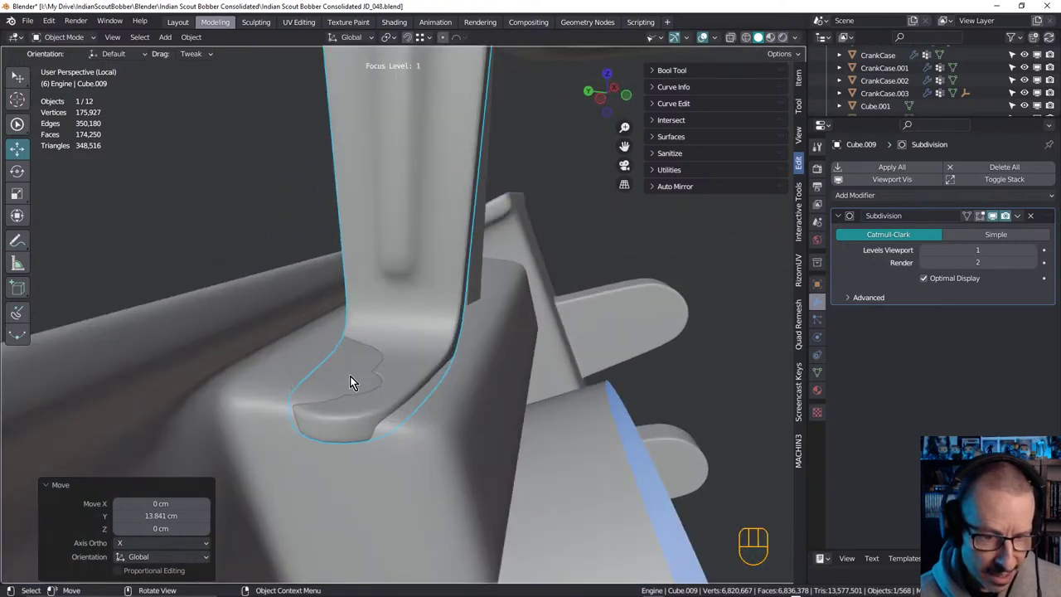
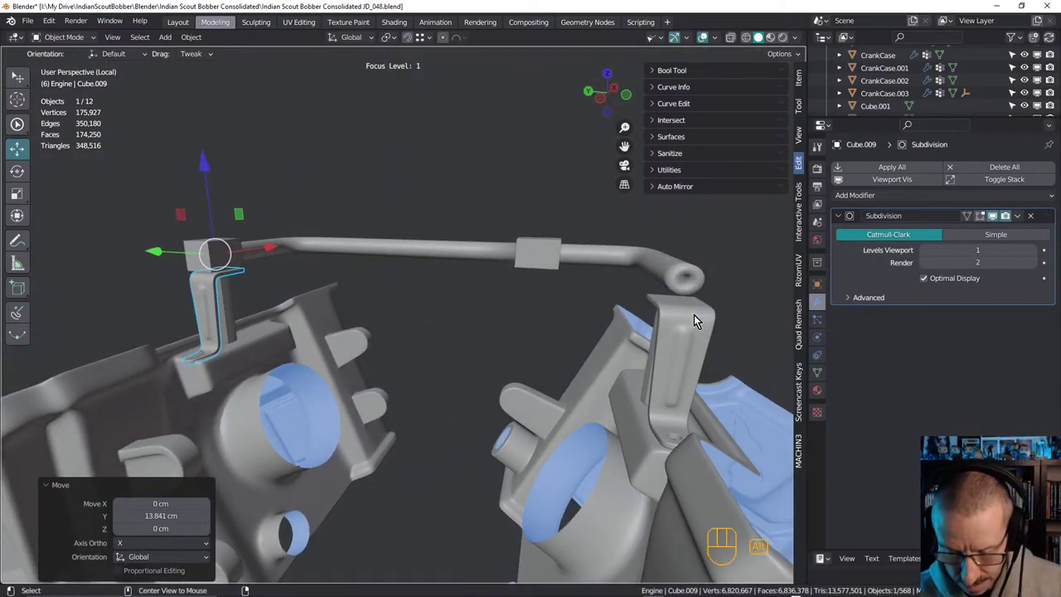
key(alt+h)
drag(669, 345, 712, 358)
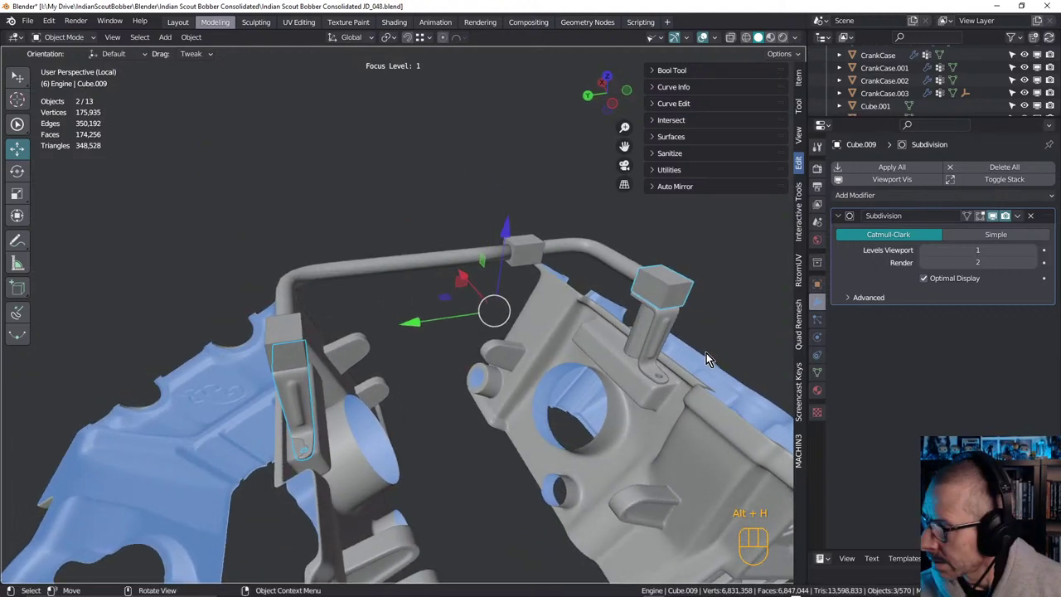
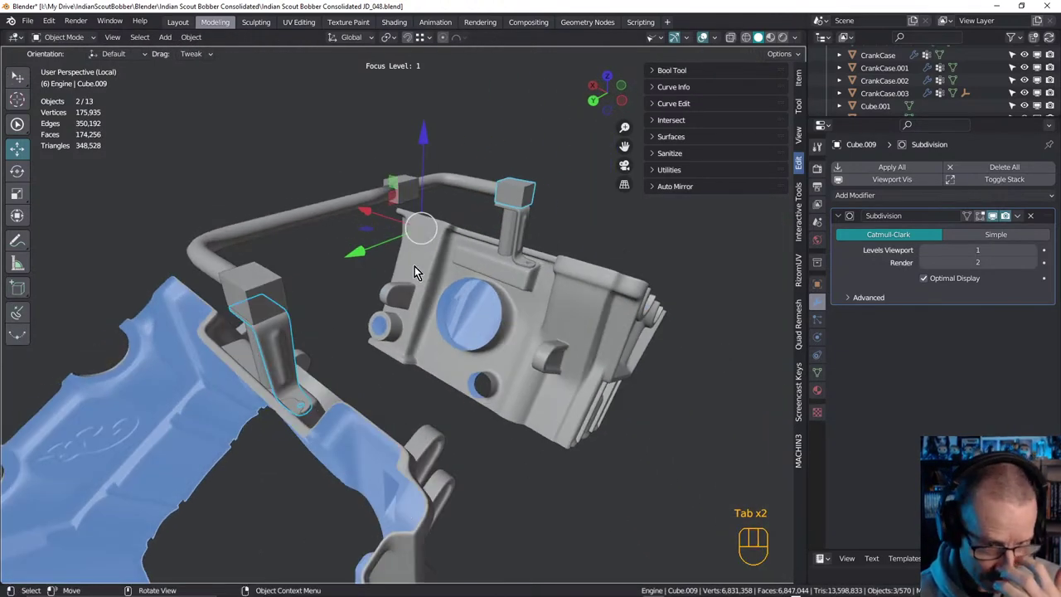
drag(341, 319, 407, 326)
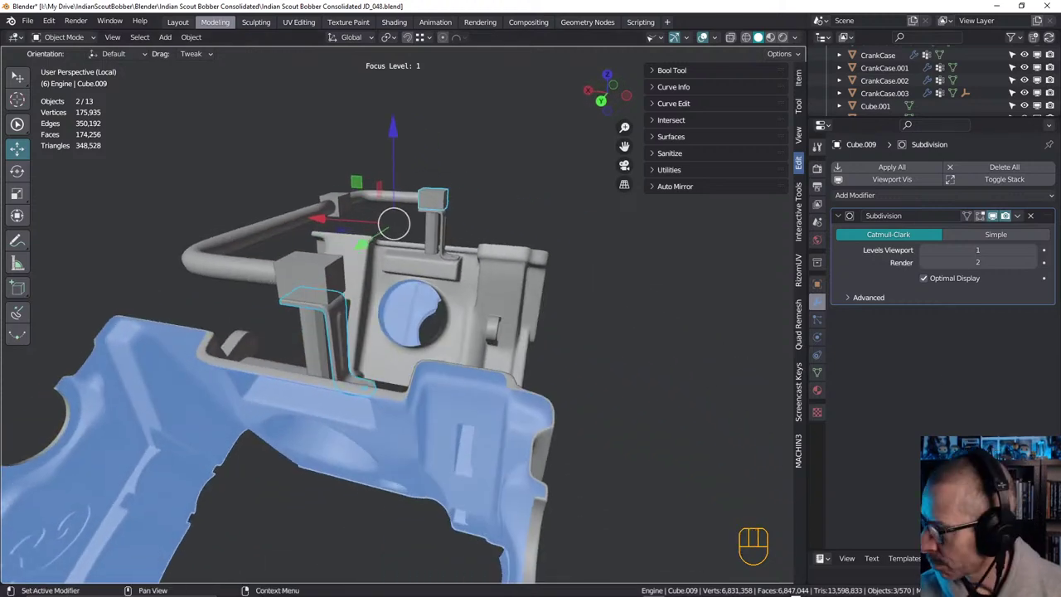
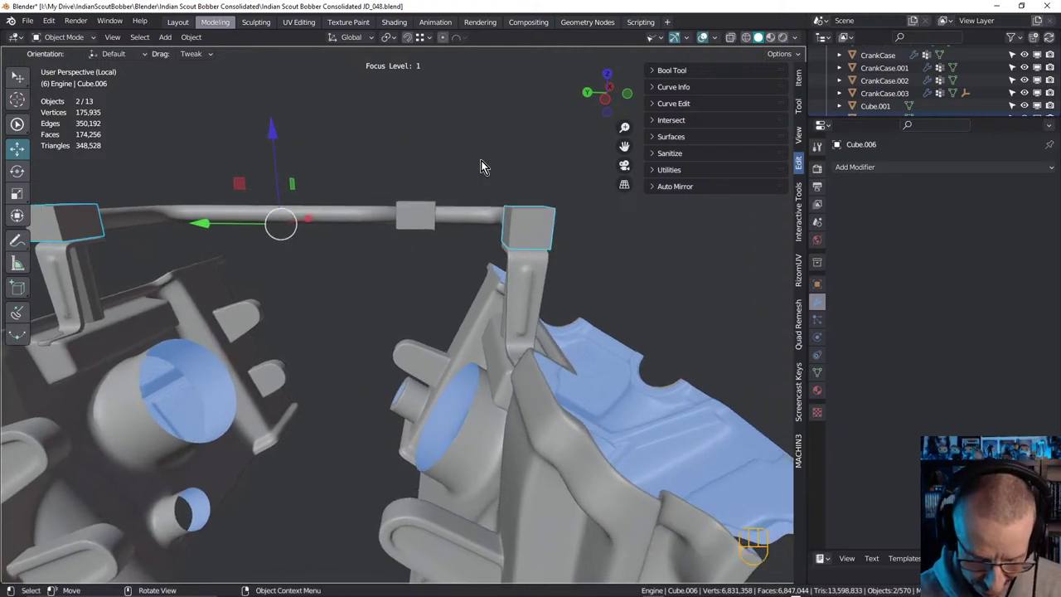
Scale the two square hose blocks down to about 0.902
key(s)
click(411, 210)
key(ctrl+z)
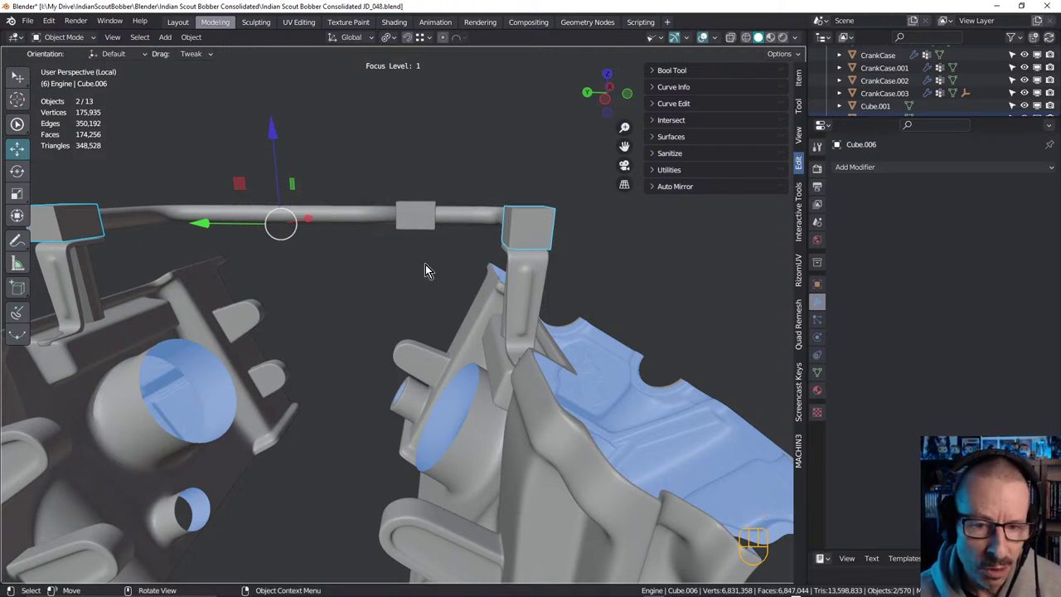
drag(461, 279, 538, 258)
key(s)
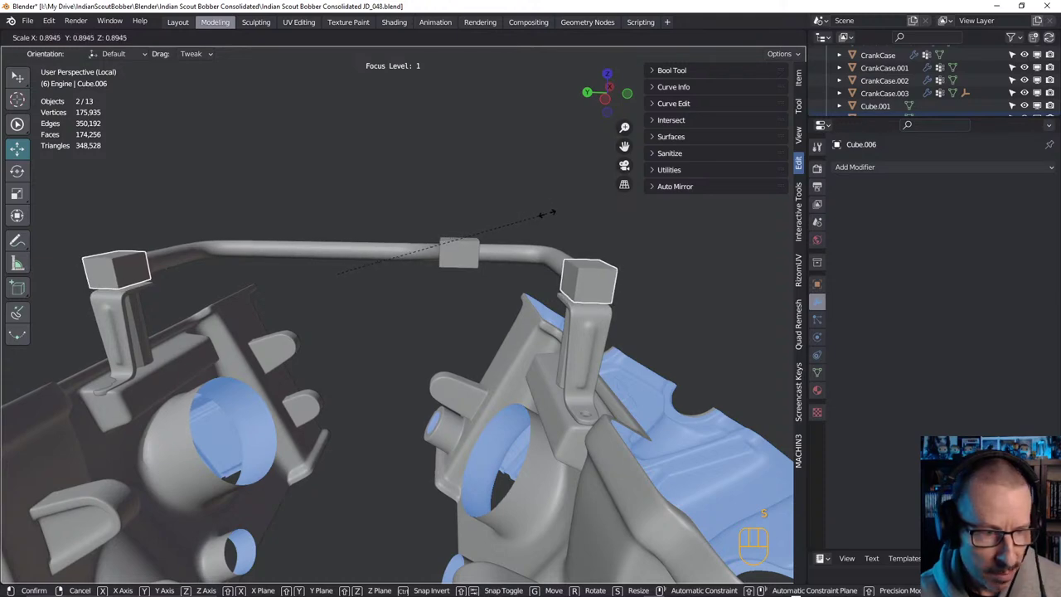
click(555, 215)
drag(585, 288, 570, 282)
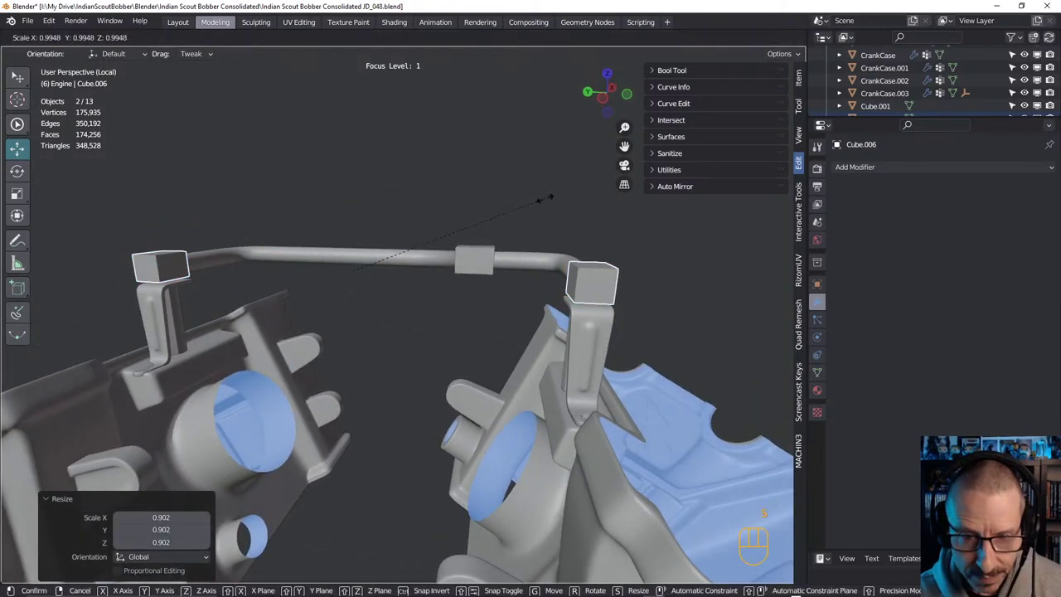
key(s)
click(546, 207)
Raise the blocks about 0.04 cm along Z so they sit centred on the hose
drag(562, 264, 505, 262)
drag(495, 262, 514, 277)
drag(479, 286, 355, 295)
drag(374, 288, 426, 271)
middle_click(401, 299)
drag(468, 273, 522, 268)
drag(463, 212, 467, 221)
drag(484, 265, 487, 269)
middle_click(505, 283)
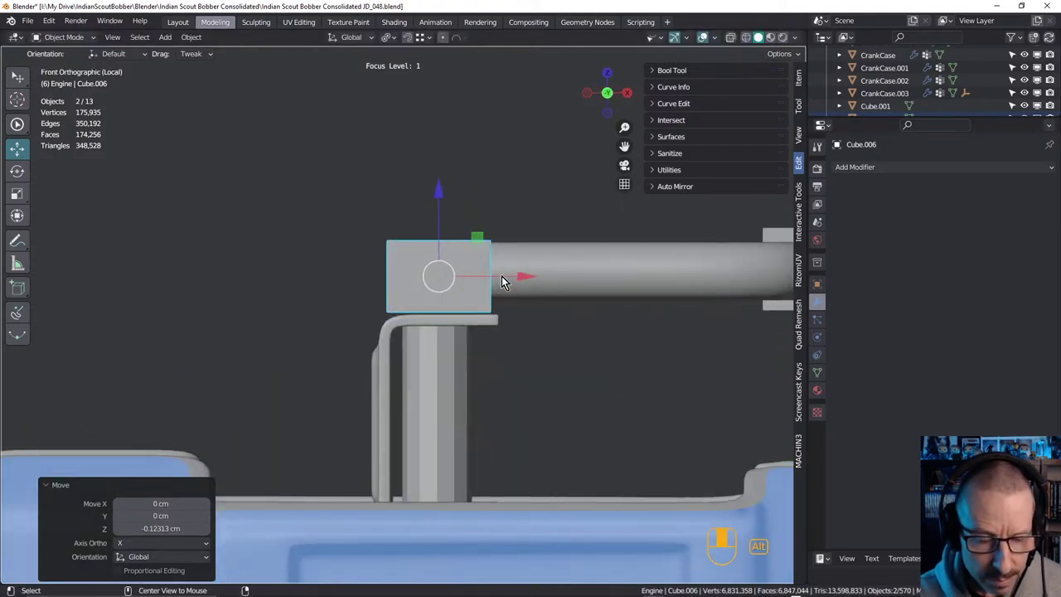
drag(443, 221, 456, 245)
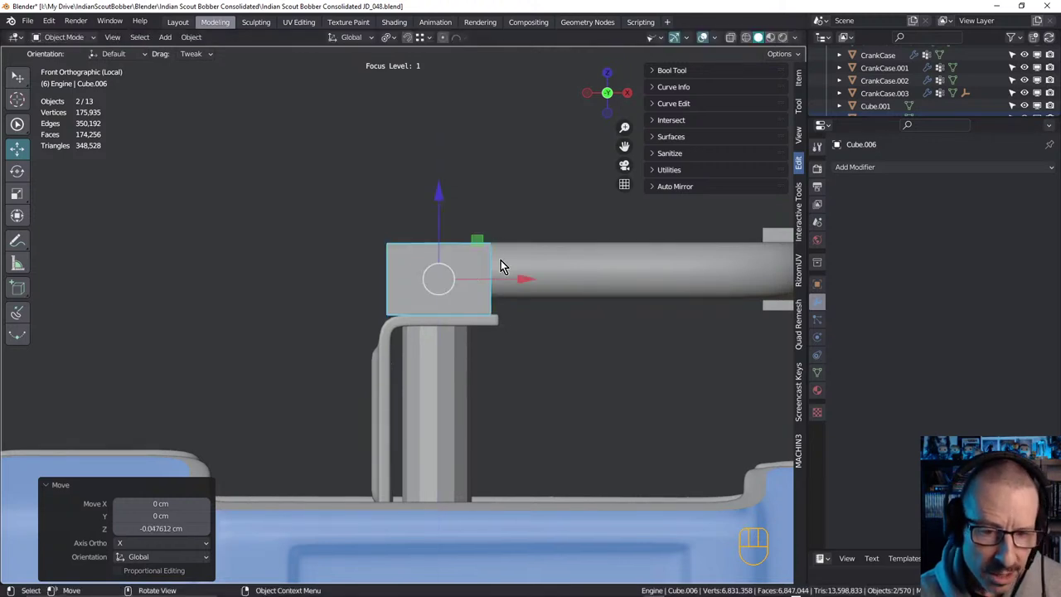
drag(445, 232, 446, 225)
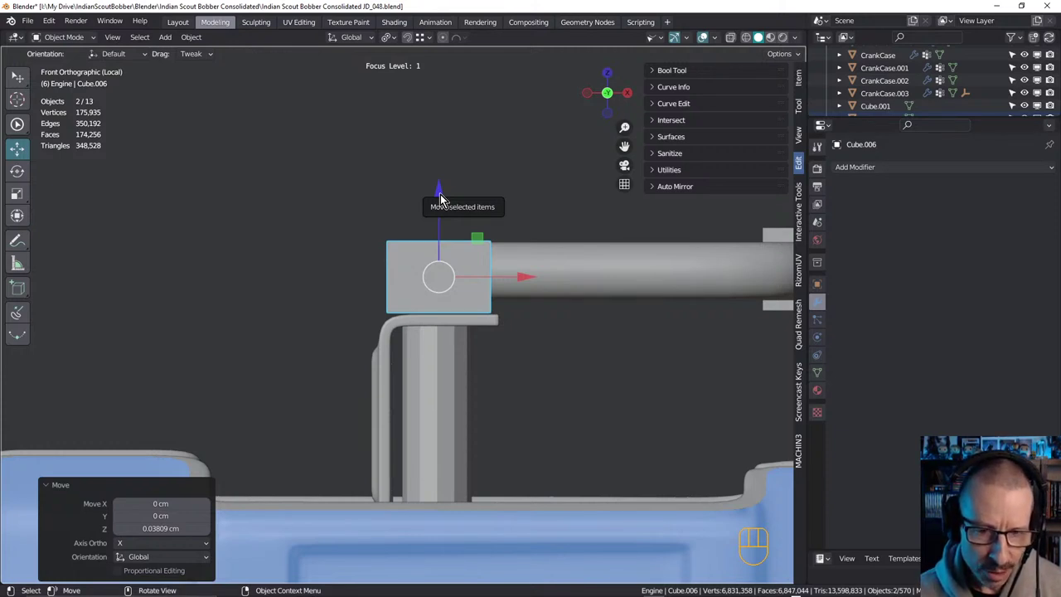
drag(522, 198, 521, 210)
drag(371, 249, 394, 273)
drag(416, 274, 325, 289)
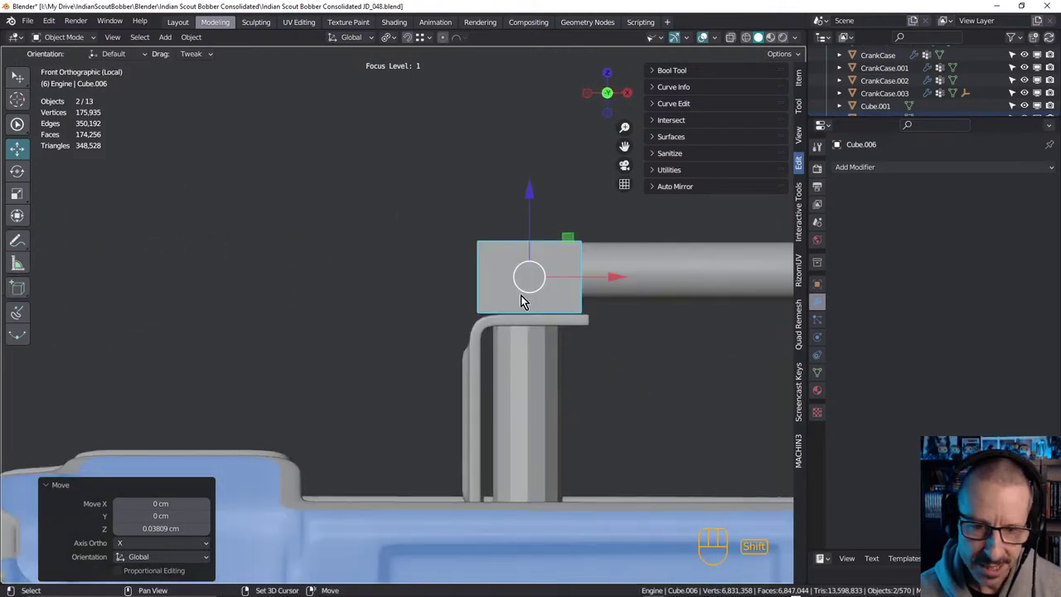
Bring the hose end into view and select the air-box hose tube
drag(405, 300, 500, 287)
drag(507, 294, 509, 393)
drag(477, 253, 500, 178)
drag(467, 275, 442, 273)
click(474, 274)
drag(528, 286, 531, 284)
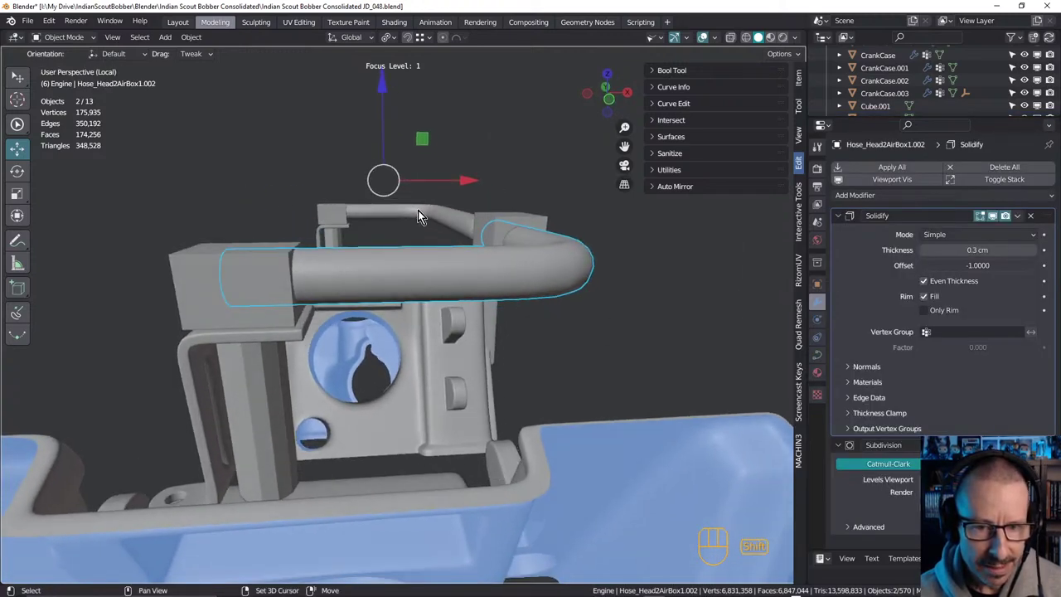
drag(505, 251, 560, 219)
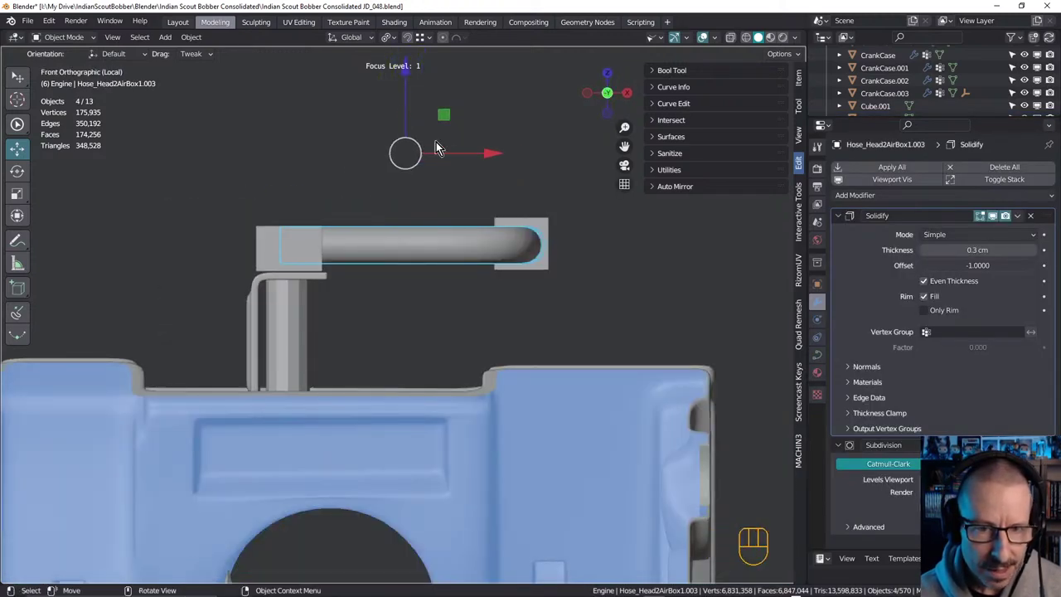
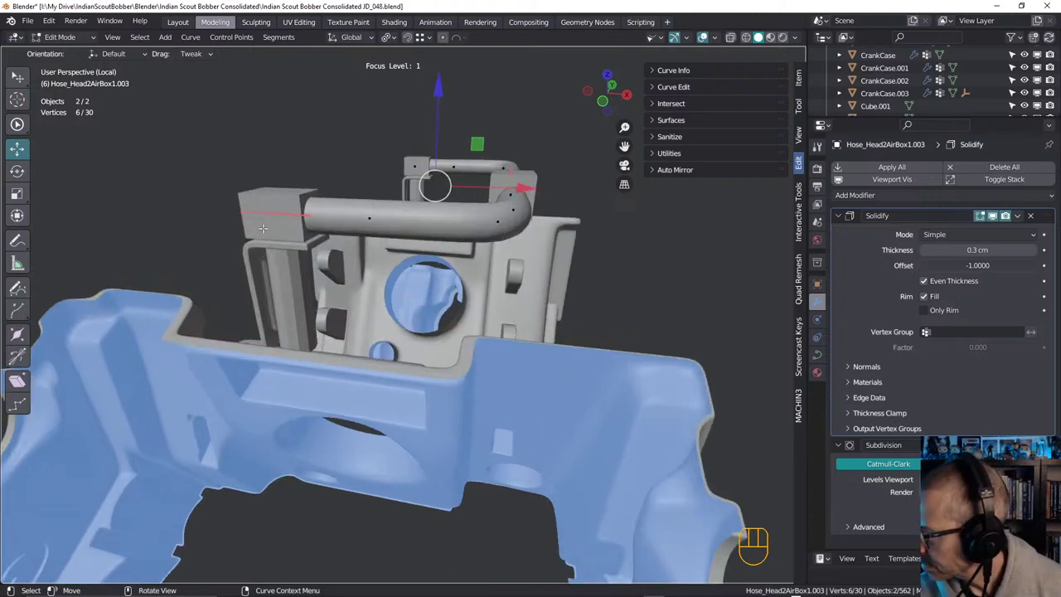
key(Tab)
click(292, 268)
drag(294, 258, 304, 255)
drag(311, 252, 421, 251)
drag(442, 252, 383, 265)
middle_click(455, 279)
drag(474, 278, 448, 276)
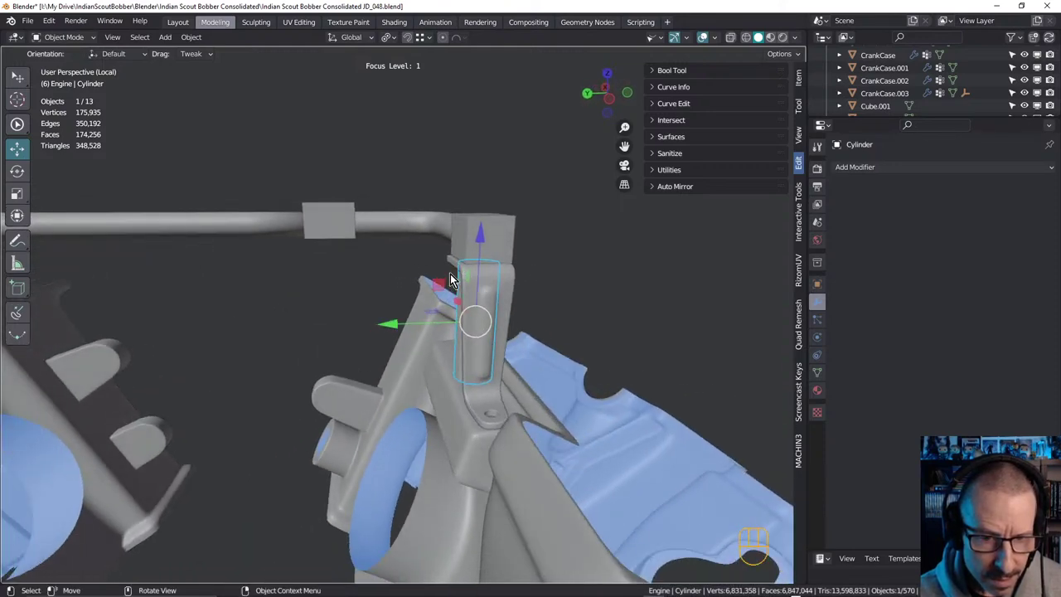
Duplicate the cylinder post as Cylinder.002 scaled to 0.87, then reselect the original post
middle_click(513, 284)
drag(540, 297, 569, 295)
drag(534, 287, 583, 280)
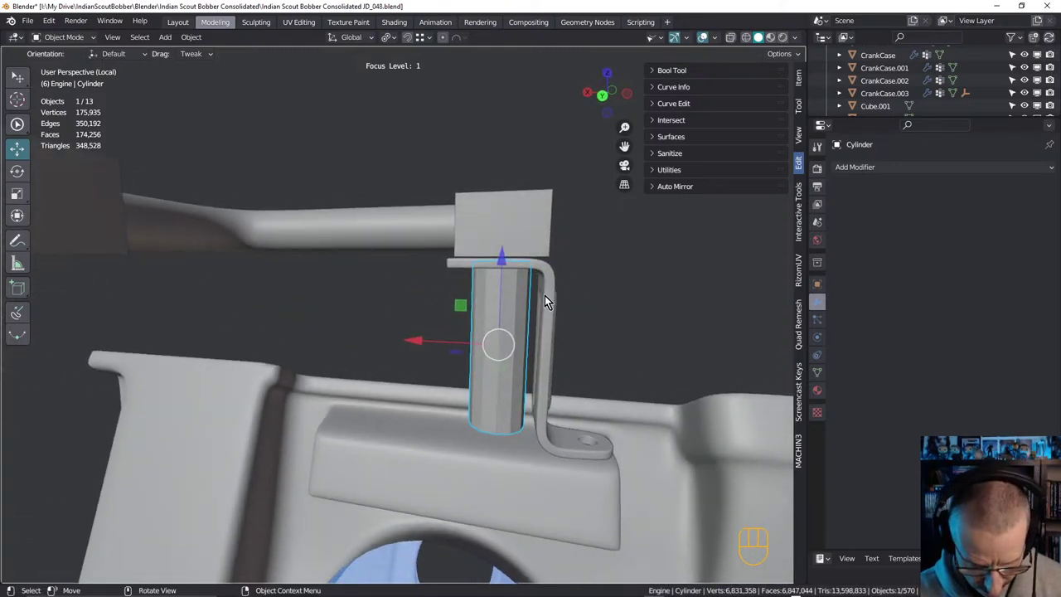
drag(517, 313, 526, 308)
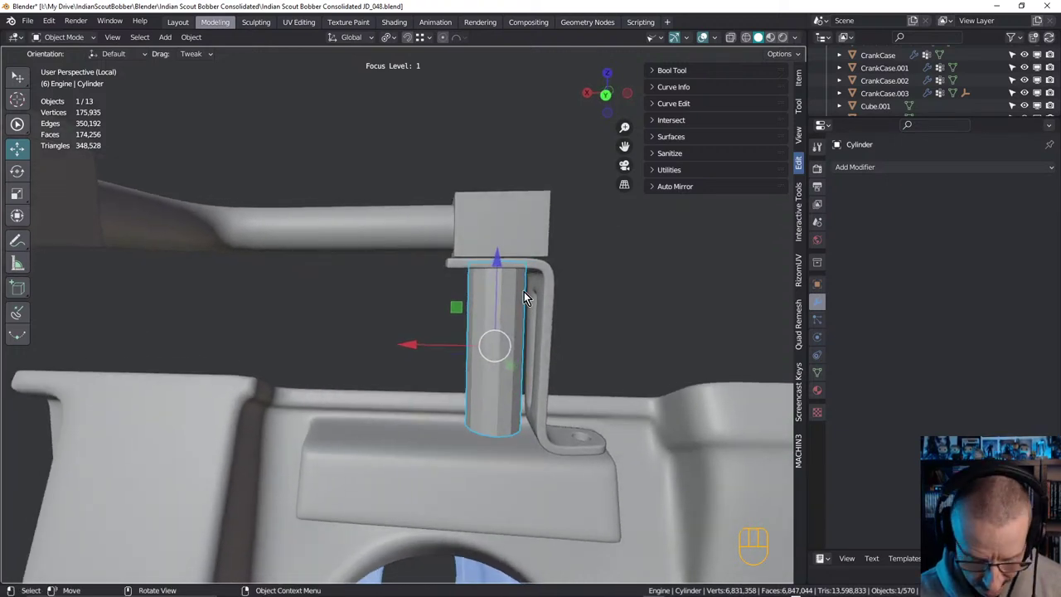
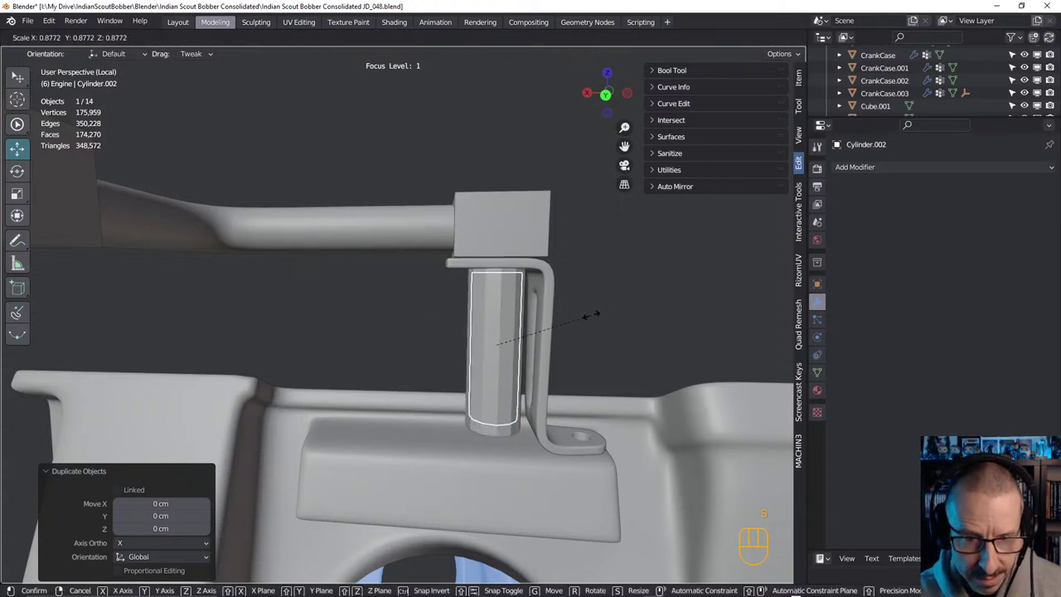
key(s)
click(596, 318)
drag(488, 306, 492, 295)
click(516, 276)
click(499, 291)
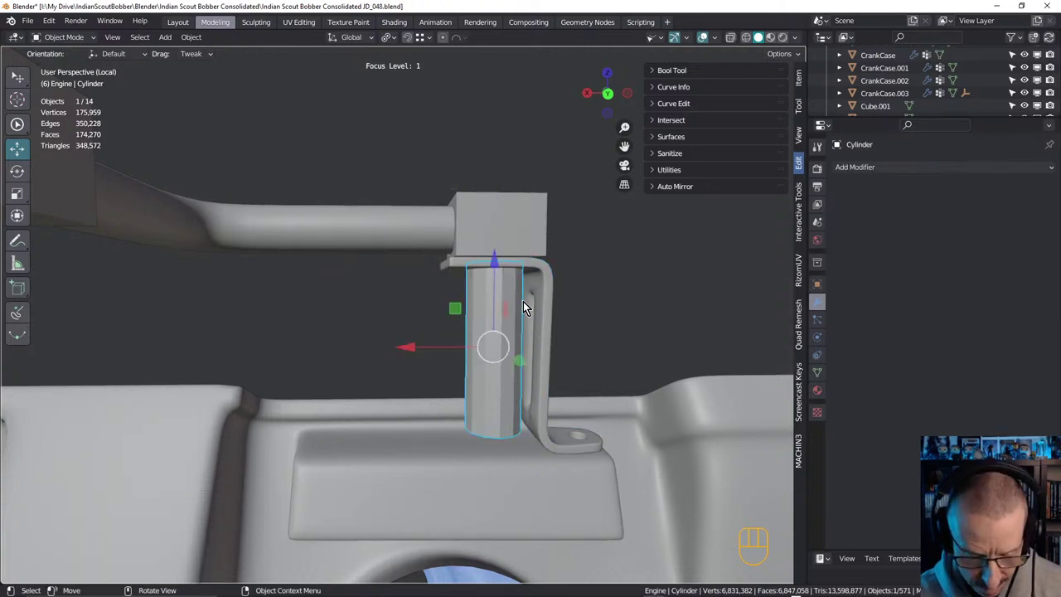
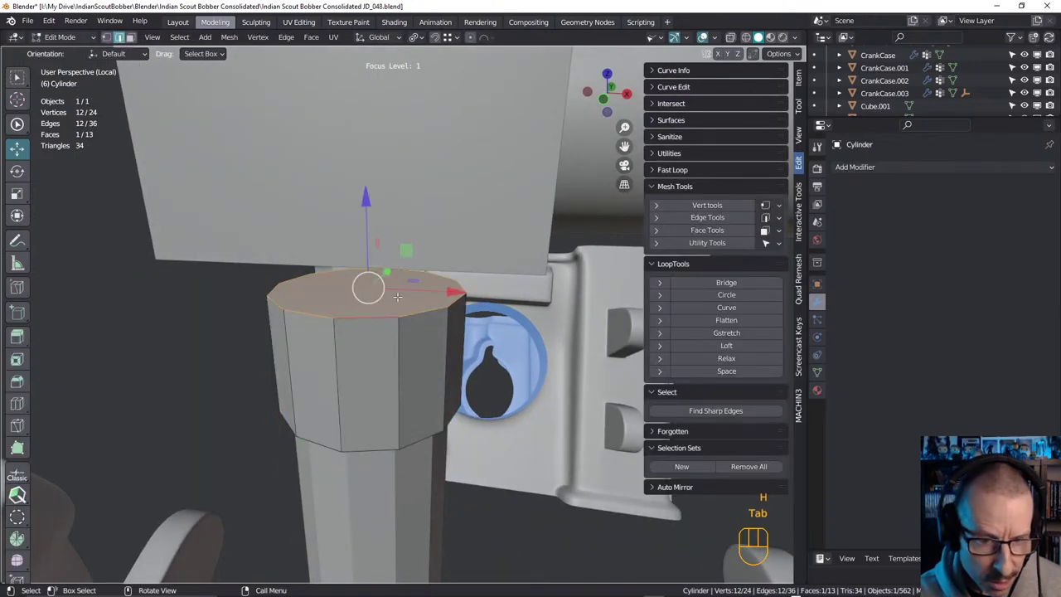
Inset the fitting head's top face, delete its centre and add a loop around the head
key(i)
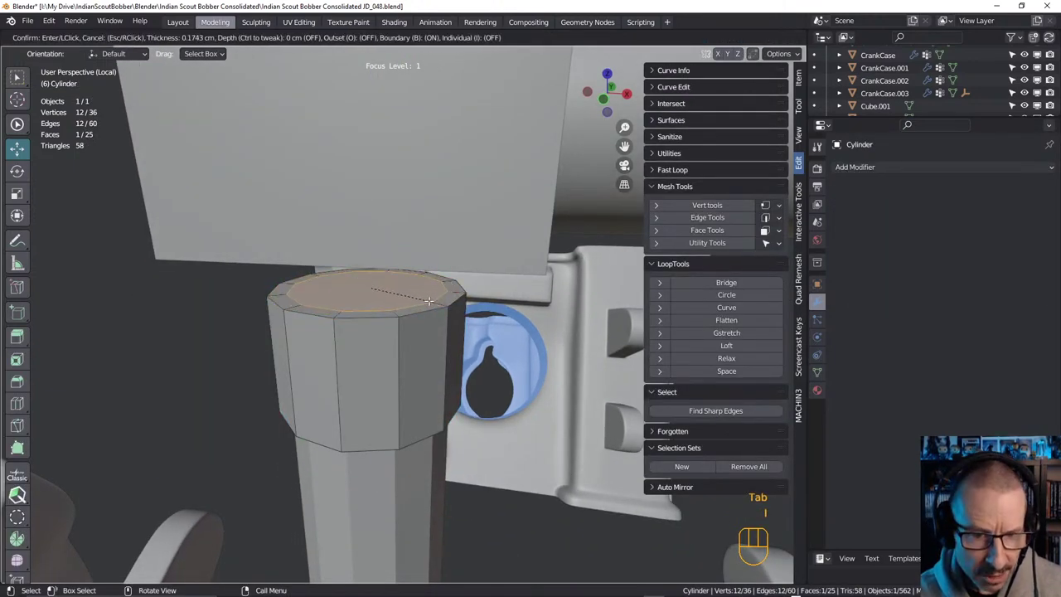
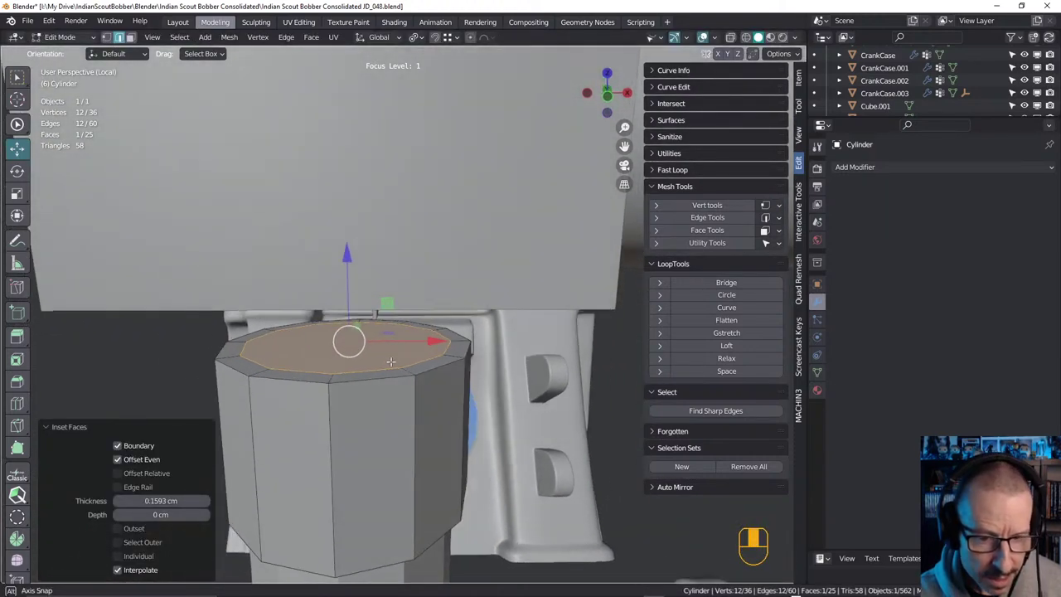
key(x)
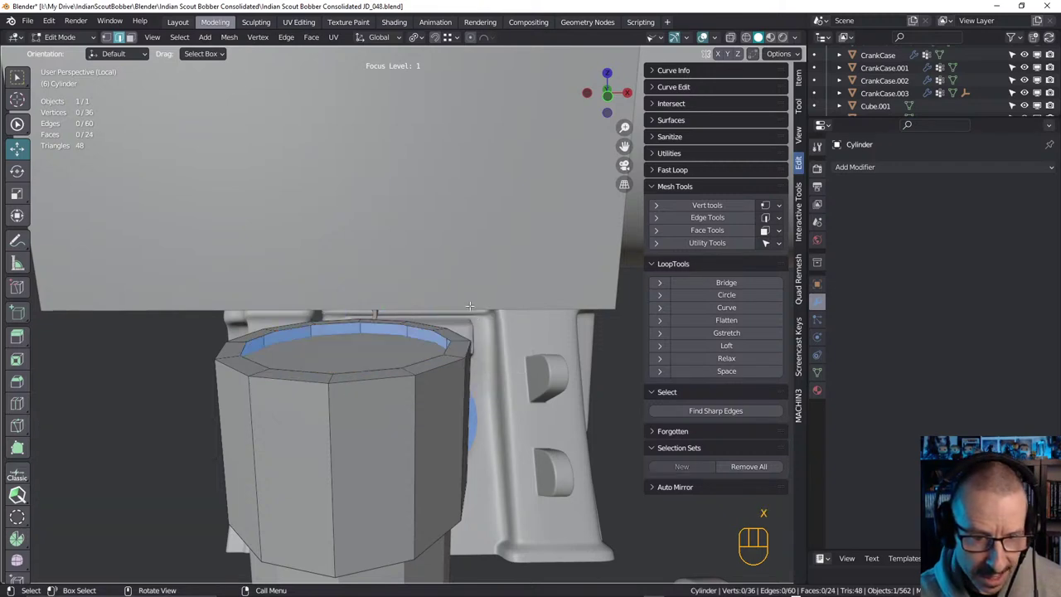
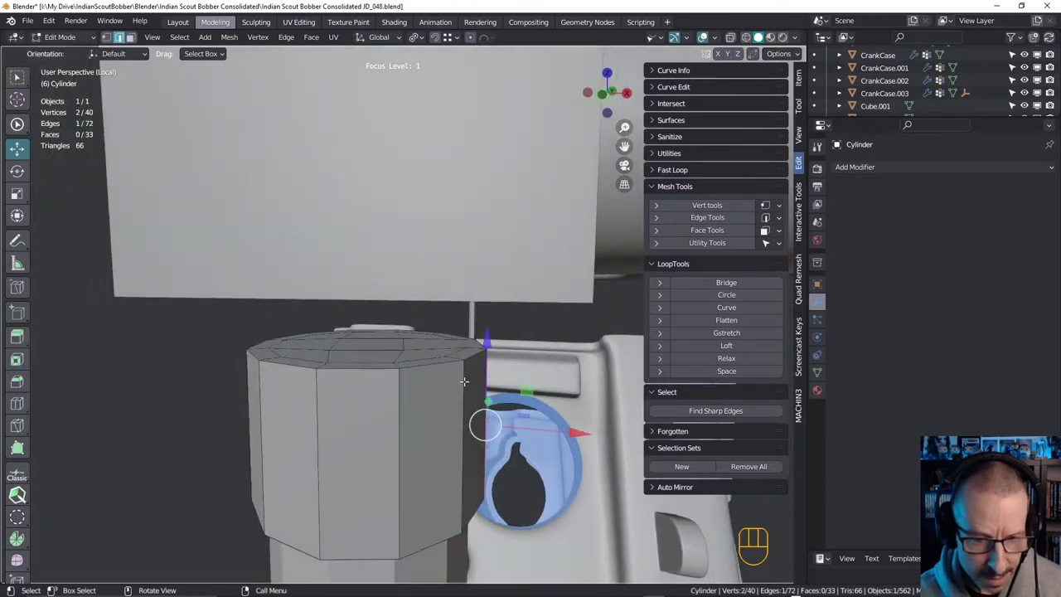
key(ctrl+r)
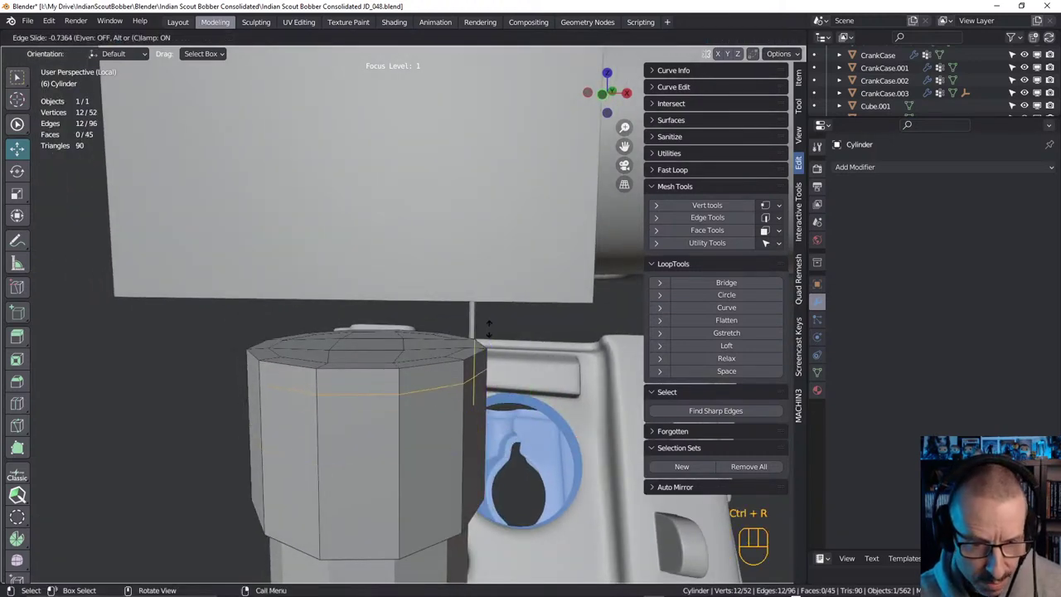
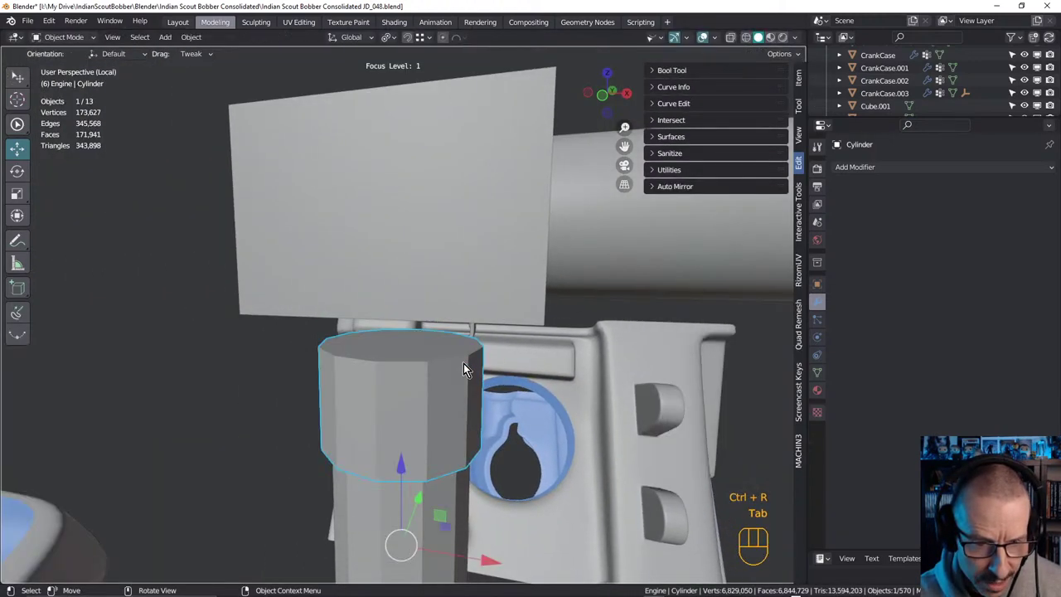
Select the lower shaft's lip loop and start a two-segment bevel along it
middle_click(457, 370)
click(454, 376)
key(Tab)
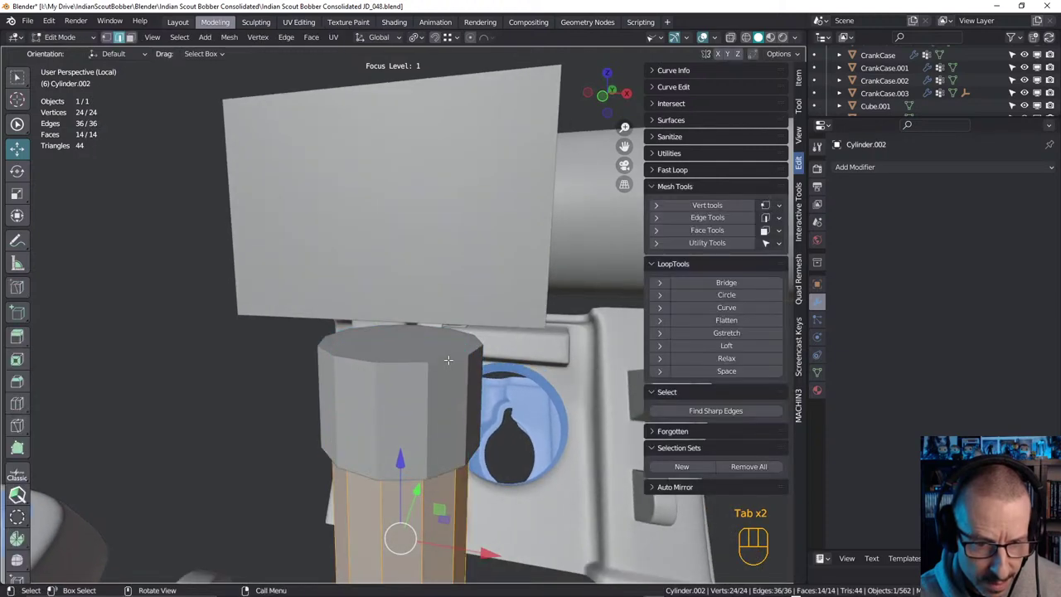
key(Tab)
click(453, 369)
middle_click(446, 341)
drag(429, 321, 456, 376)
click(448, 393)
key(Tab)
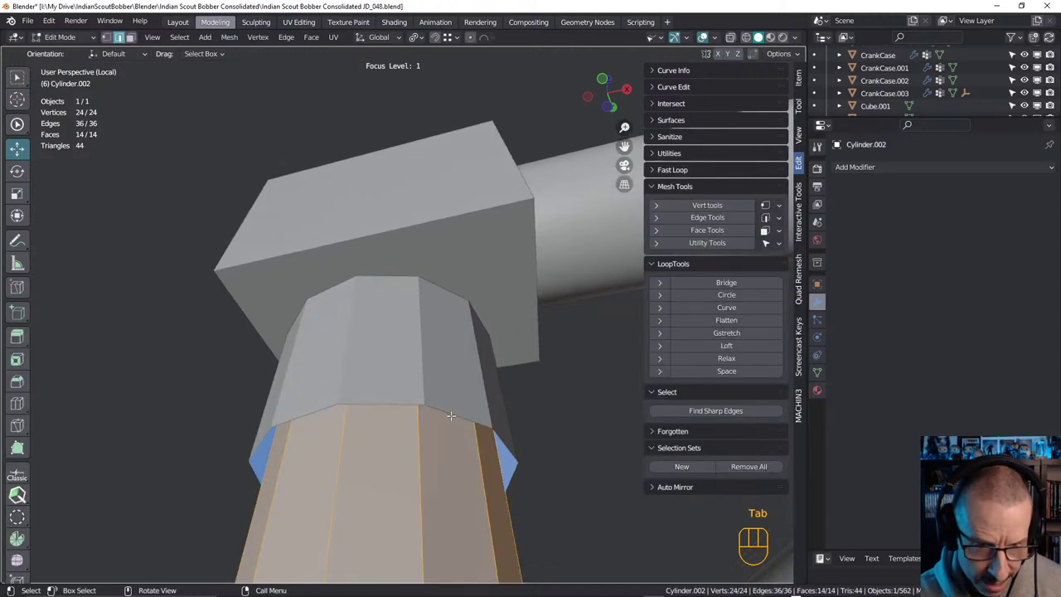
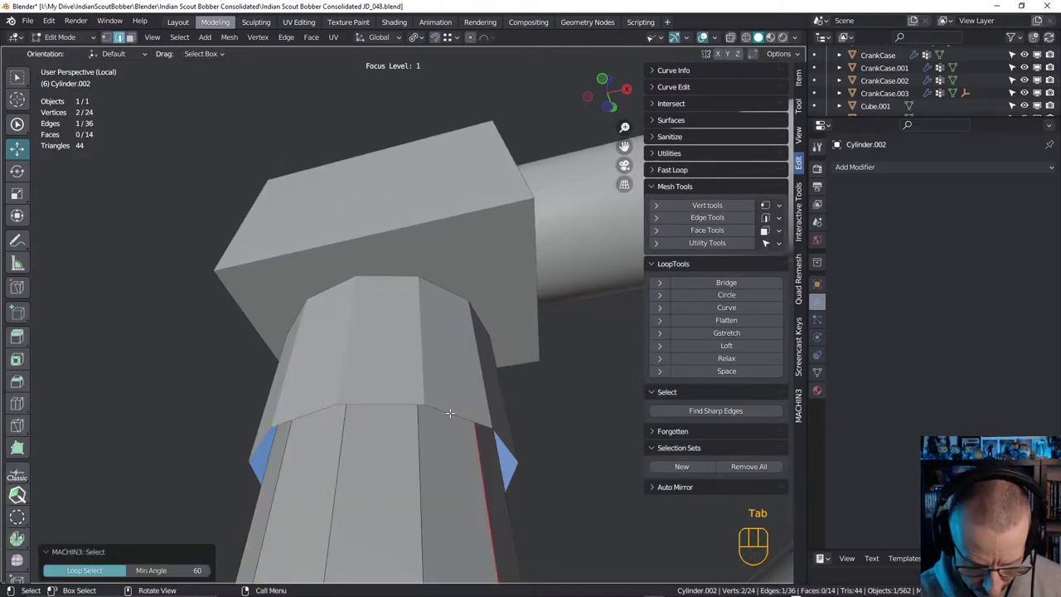
key(Tab)
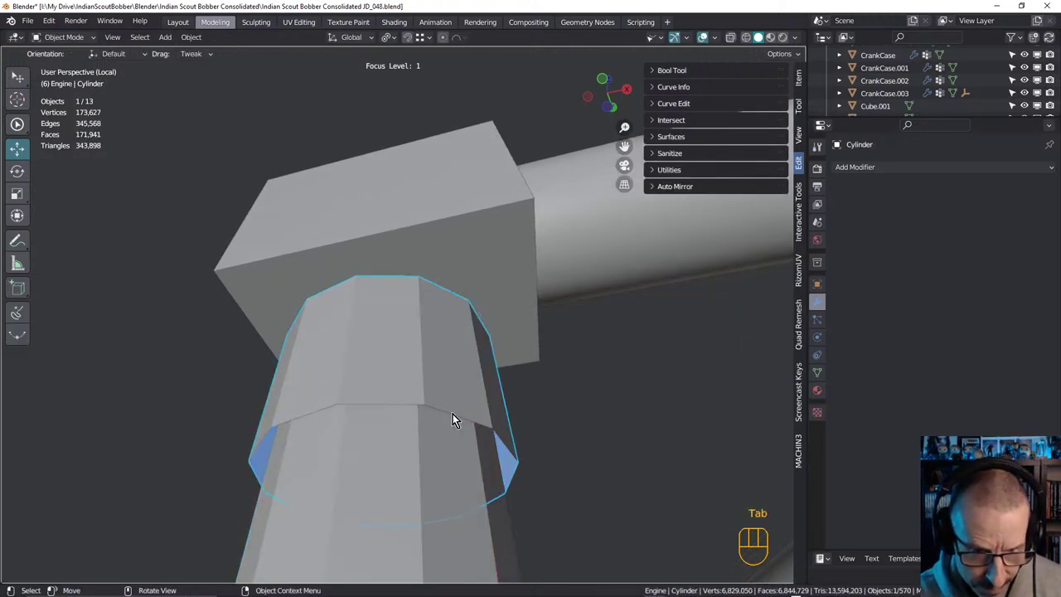
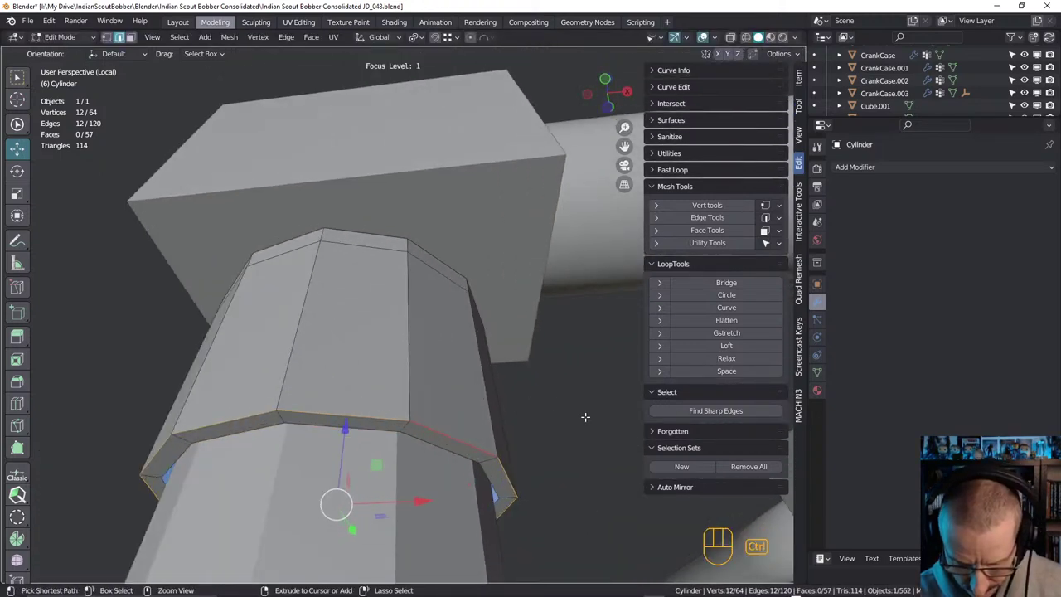
key(ctrl+b)
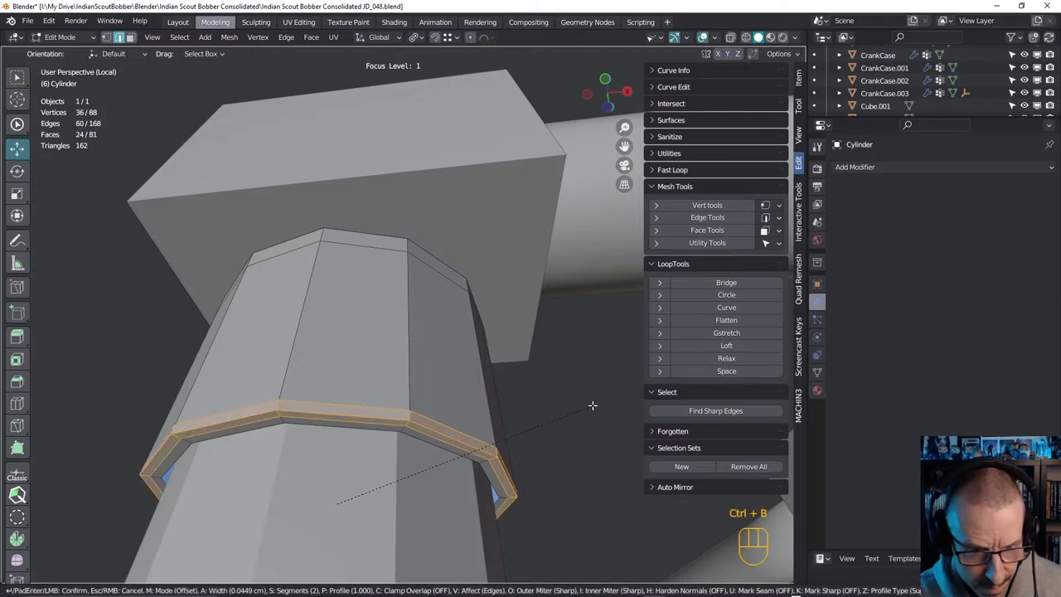
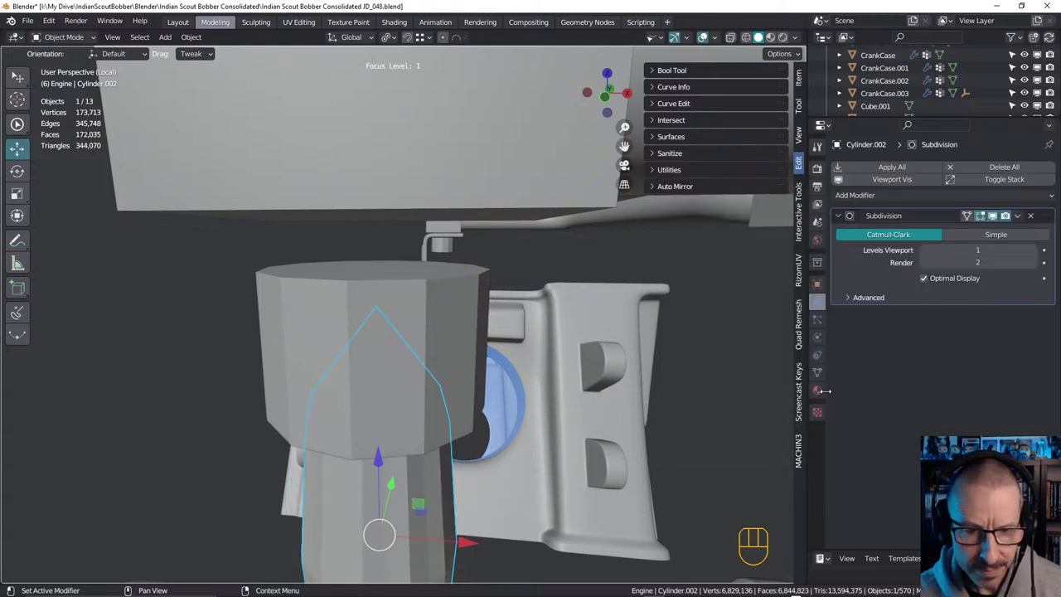
Give the fitting head the shaft's Subdivision modifier and shade it smooth
key(ctrl+z)
click(440, 298)
drag(879, 175, 838, 394)
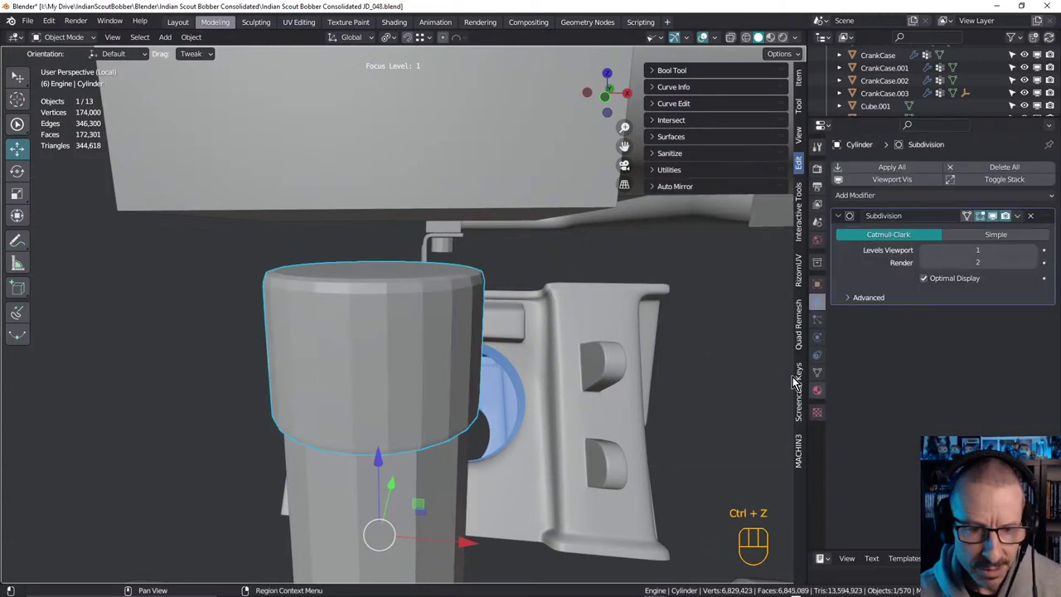
drag(432, 317, 419, 310)
right_click(406, 302)
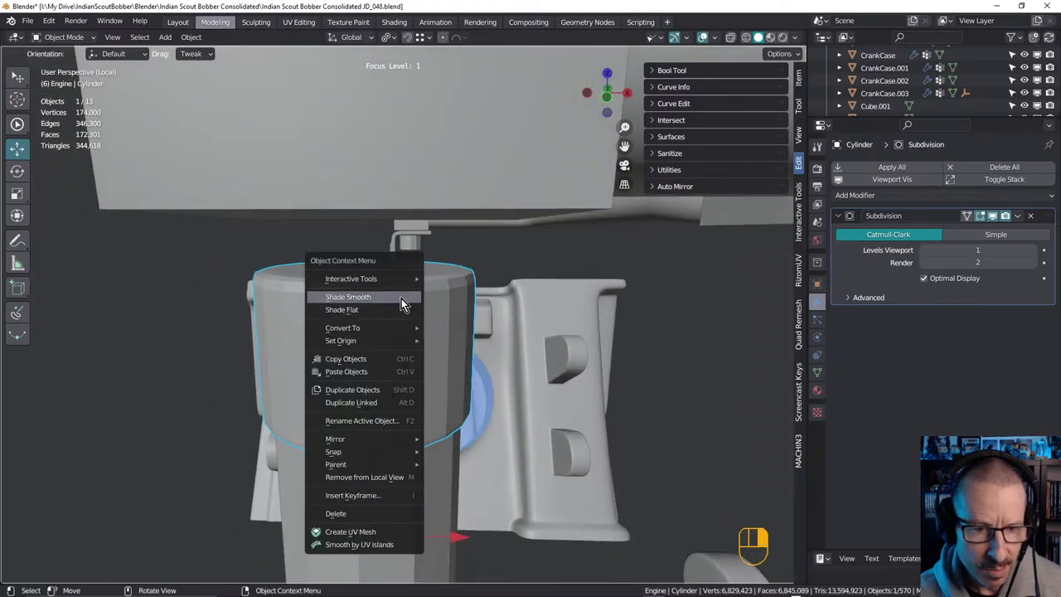
drag(453, 308, 428, 296)
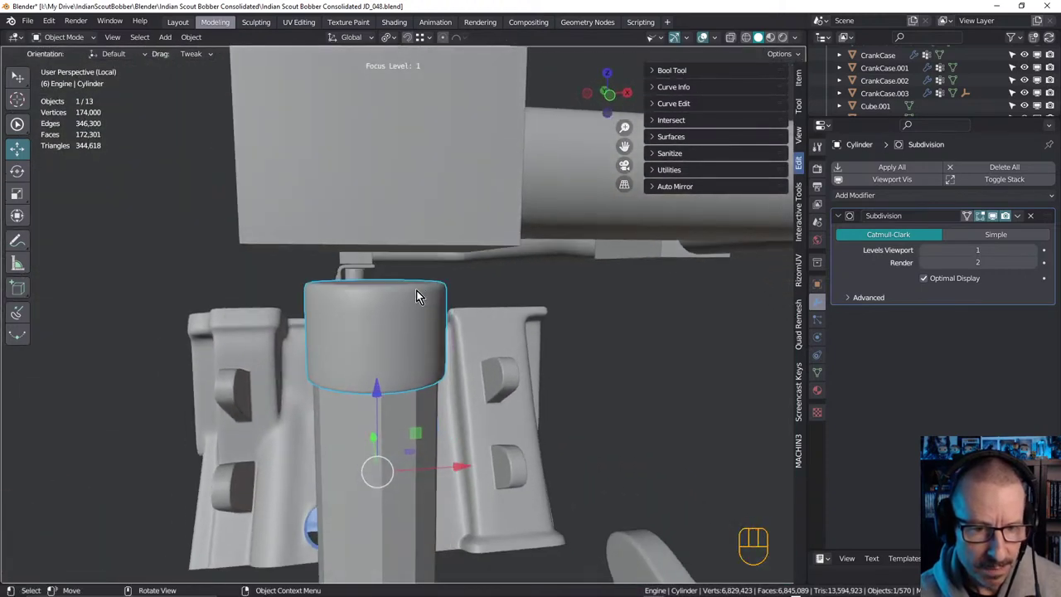
Unhide all objects and orbit out around the whole engine block
key(alt+h)
drag(428, 263, 433, 278)
click(587, 320)
drag(406, 296, 399, 276)
drag(386, 280, 360, 273)
drag(337, 286, 81, 283)
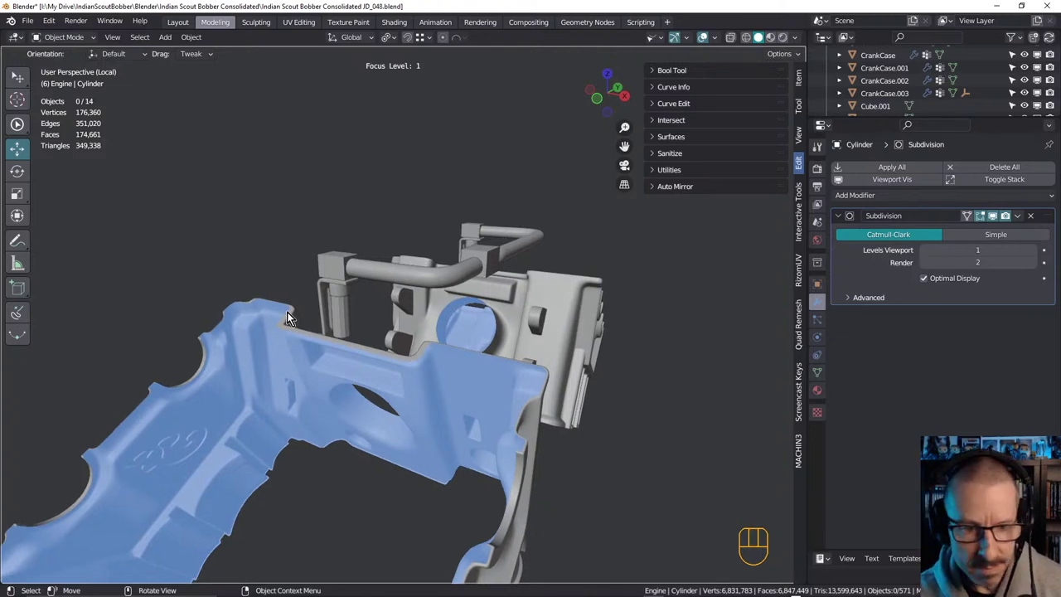
middle_click(364, 290)
Extrude the post's lower face band and scale it out about 1.10 into a flared collar
key(Tab)
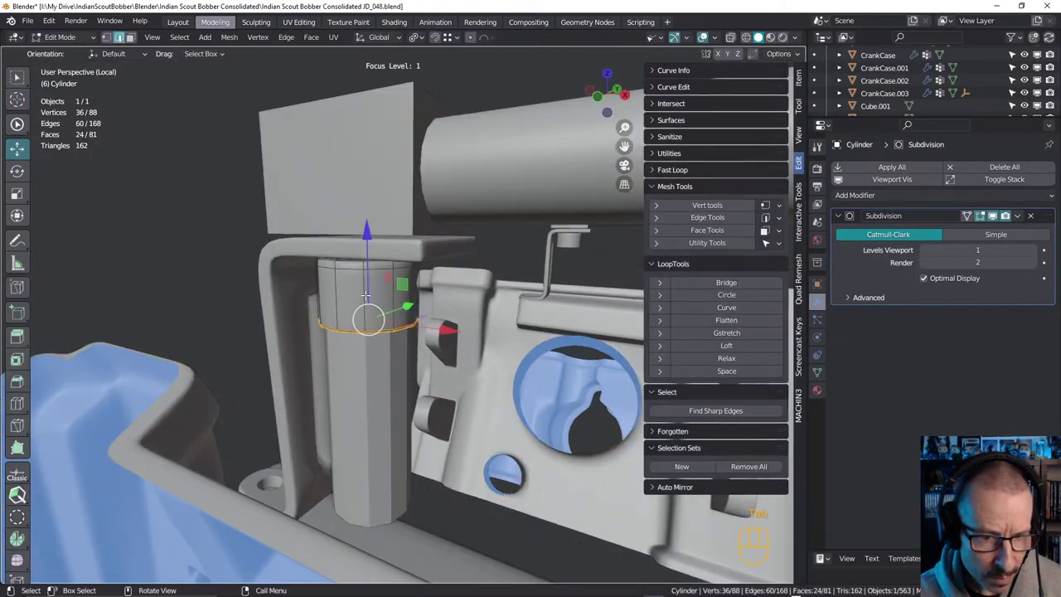
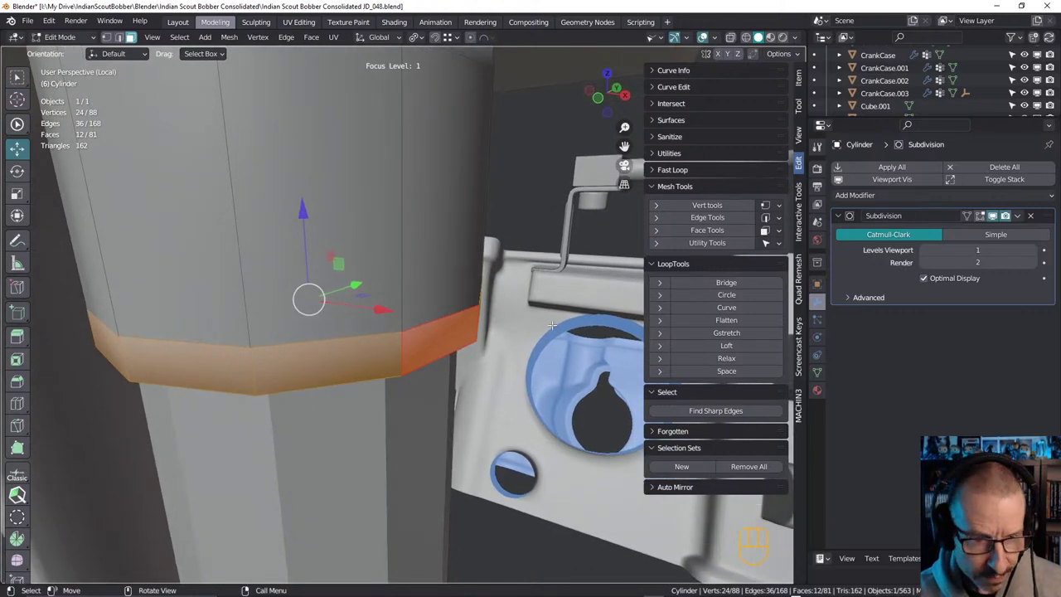
key(e)
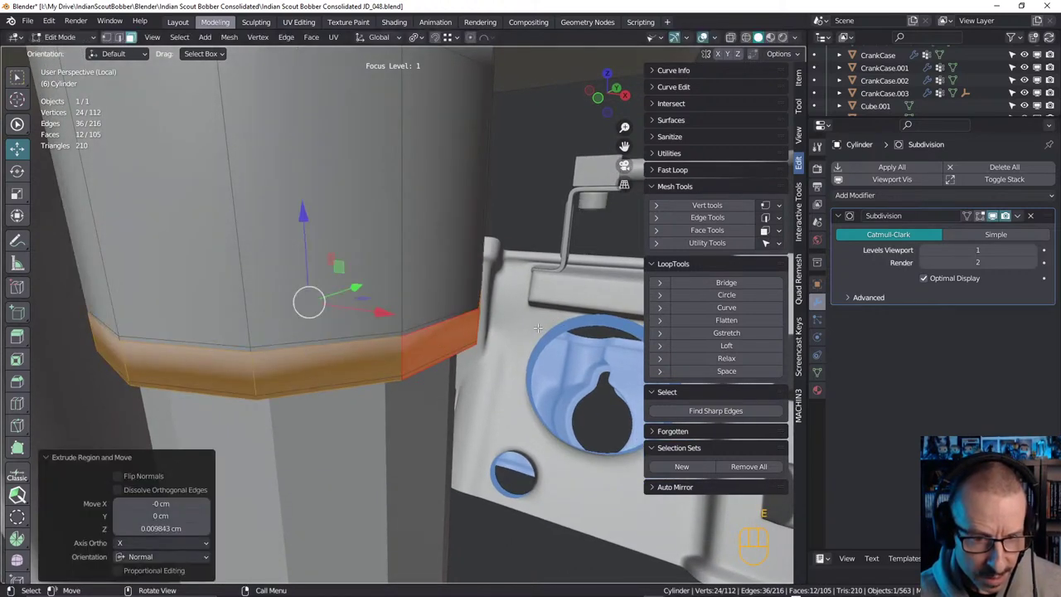
key(ctrl+z)
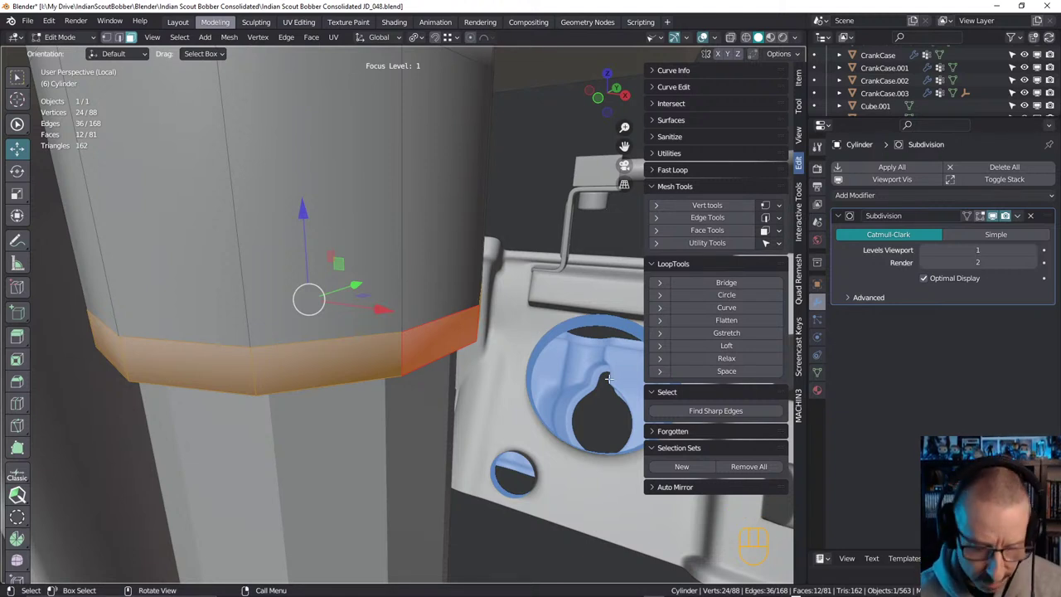
key(s)
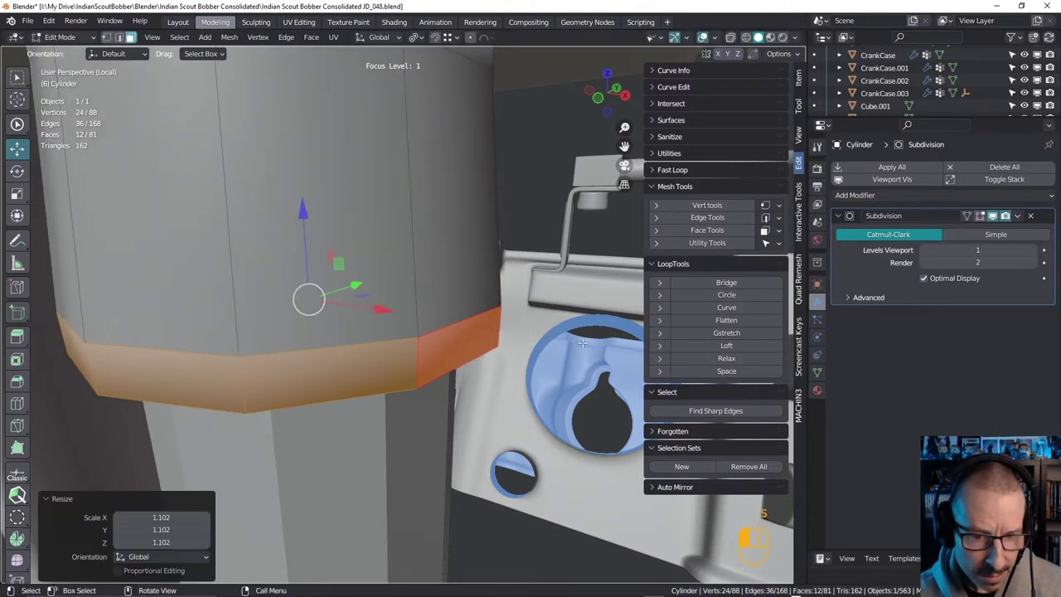
key(ctrl+z)
key(e)
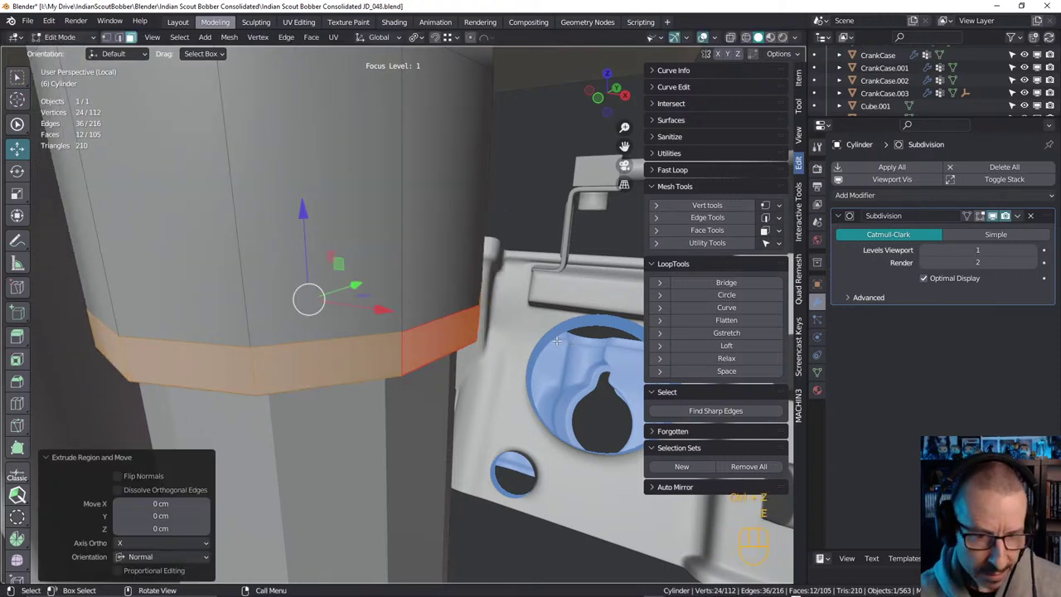
key(s)
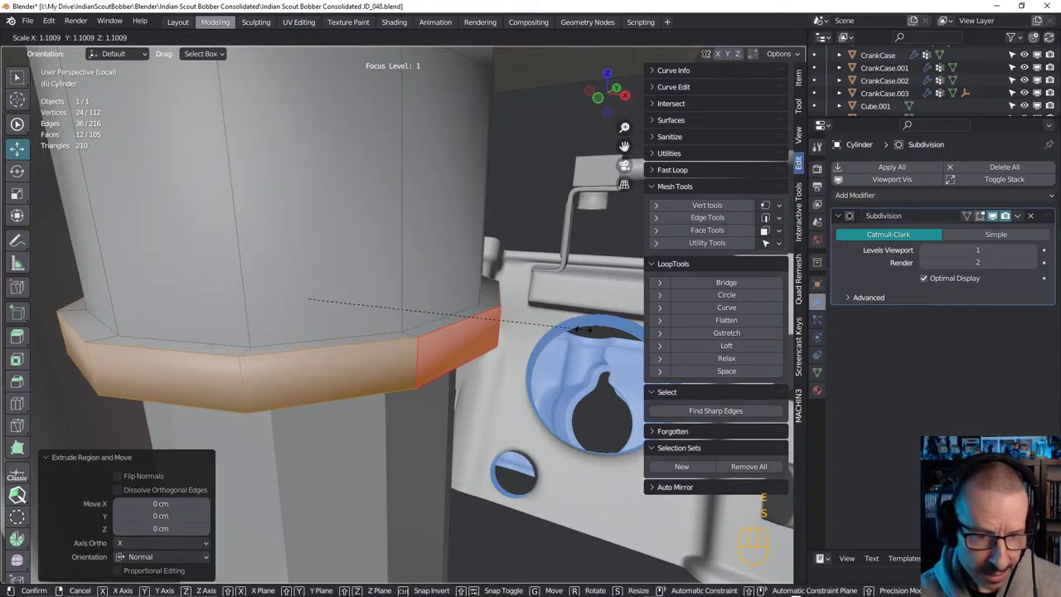
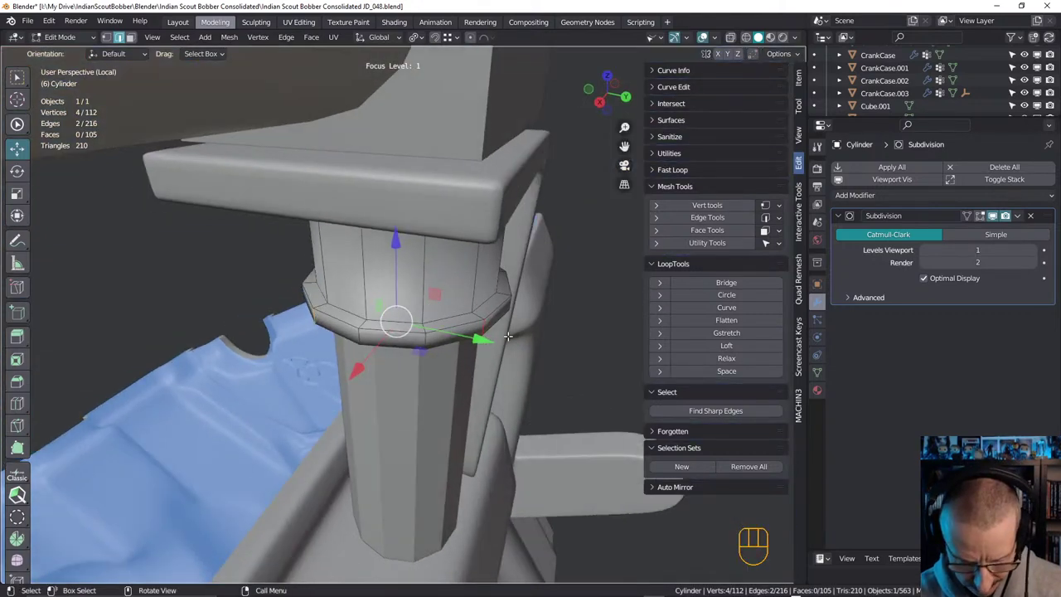
Scale the collar's rim edges along Y by about 1.15
key(s)
key(y)
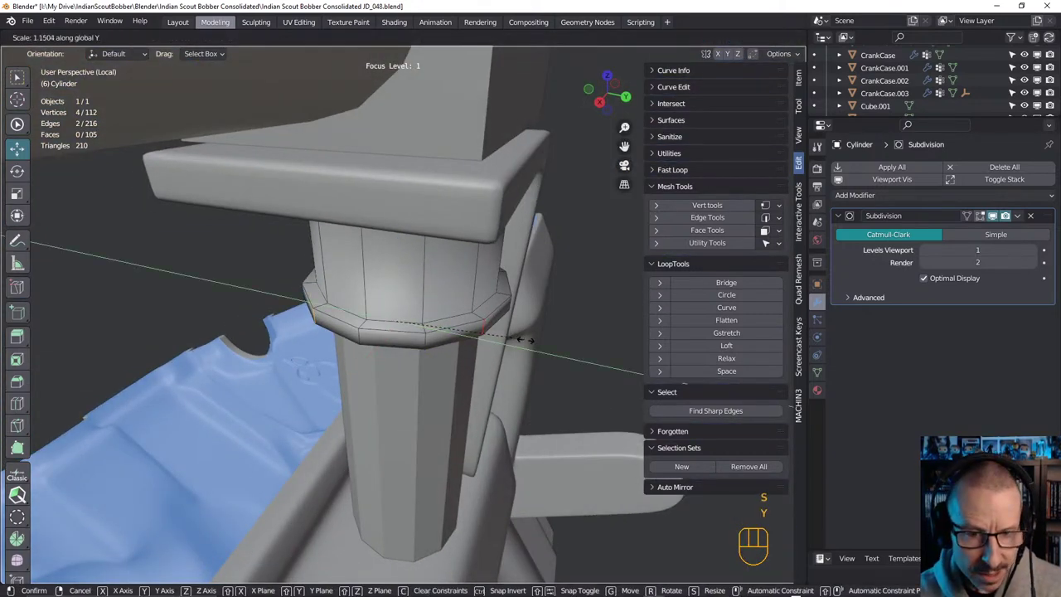
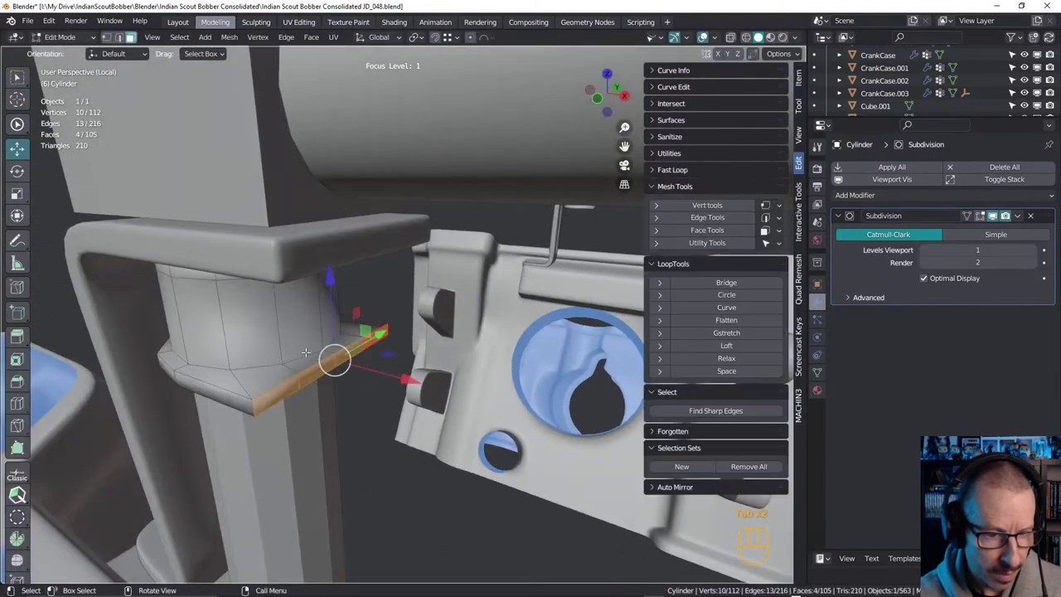
Save the file, then bevel the collar plate's rim edges about 0.131 cm with two segments
key(ctrl+s)
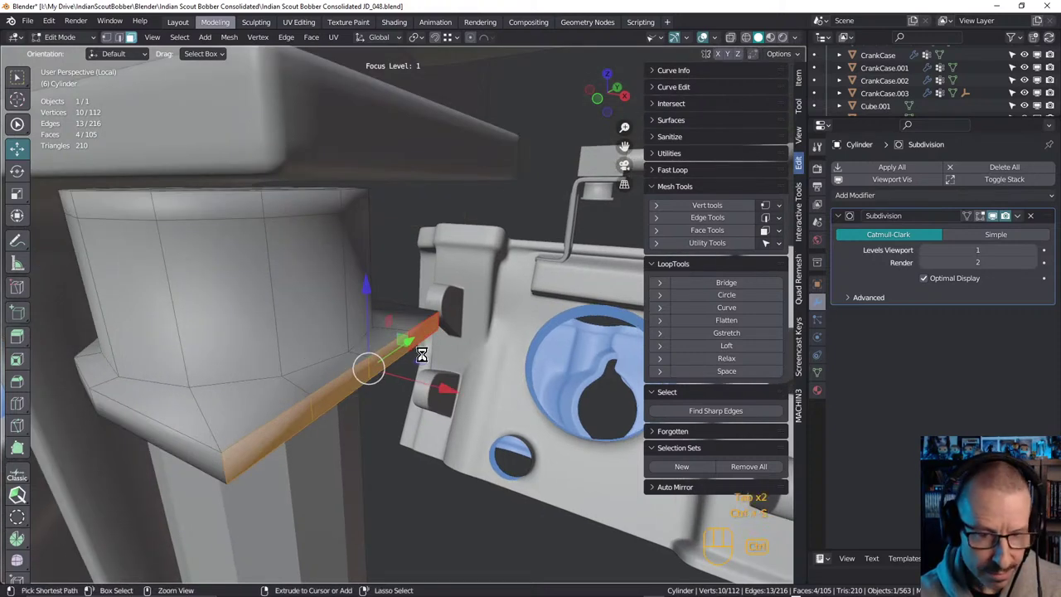
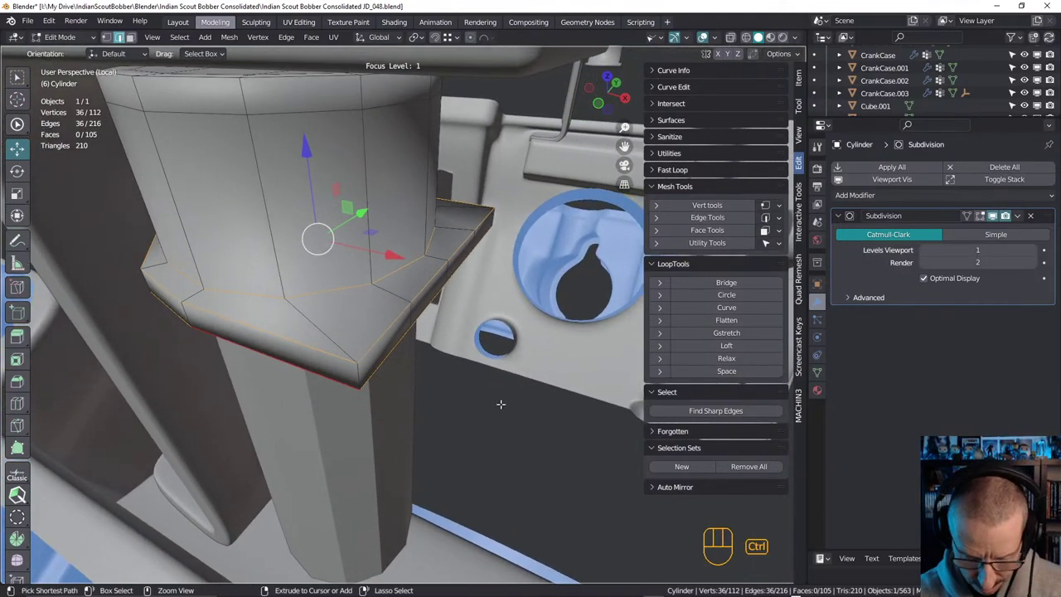
key(ctrl+b)
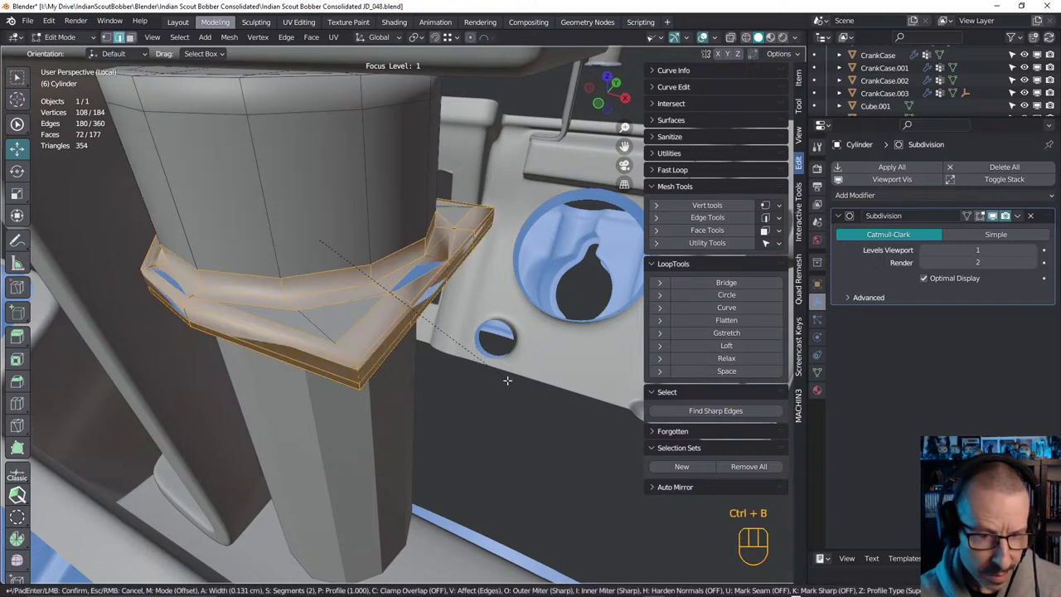
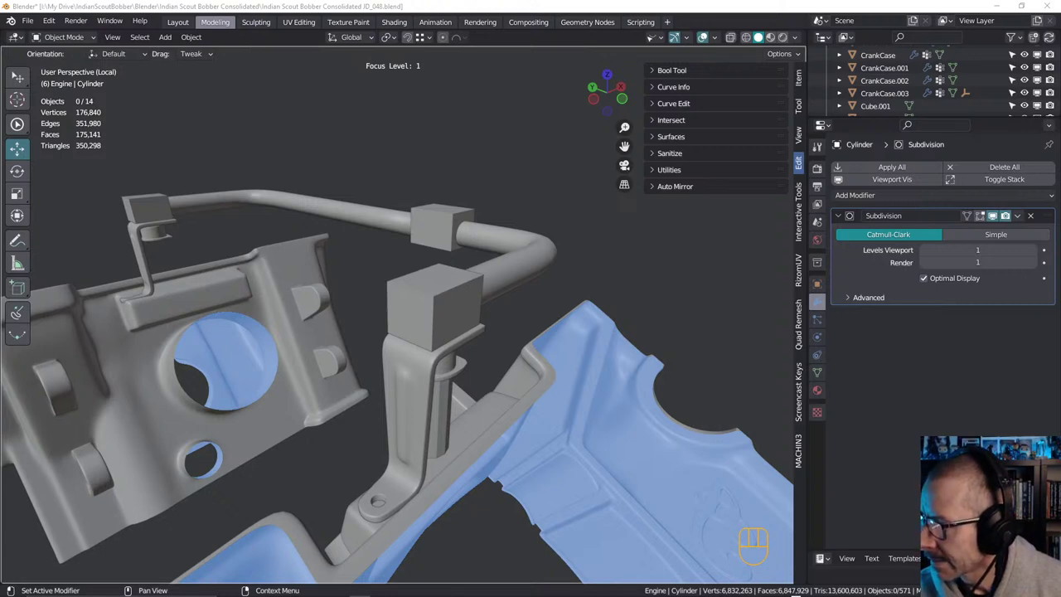
drag(423, 316, 392, 301)
drag(370, 317, 367, 335)
drag(372, 333, 380, 380)
drag(391, 354, 438, 325)
middle_click(440, 299)
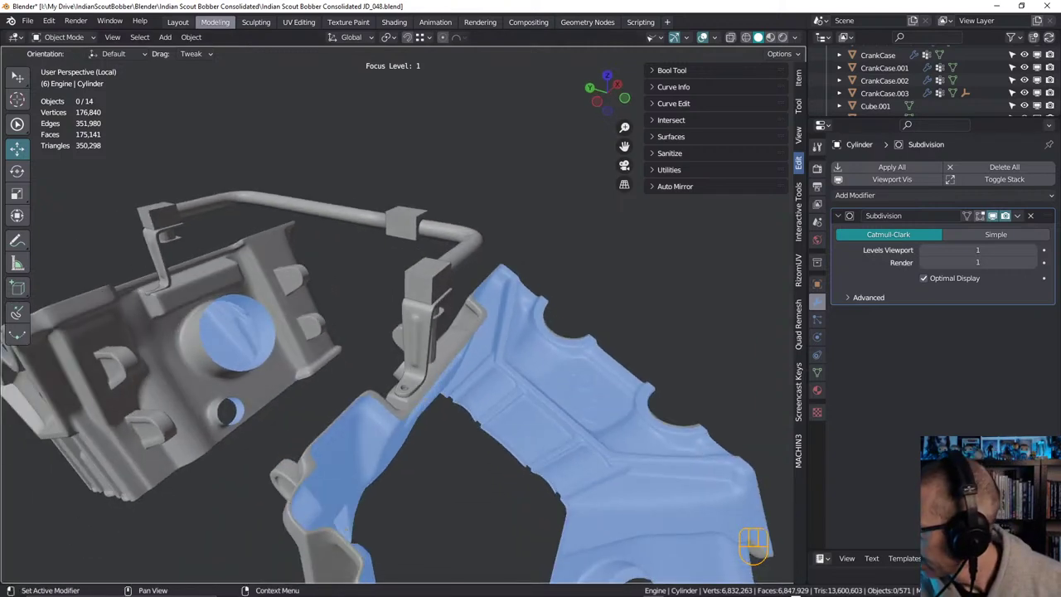
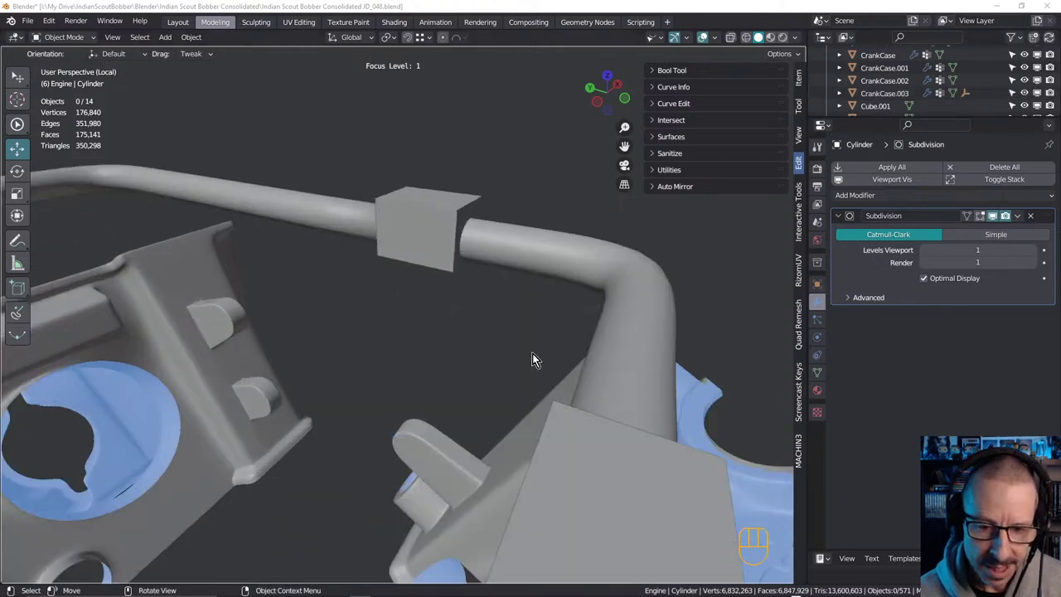
Bevel all edges of the tube's clamp blocks and adjust their subdivision smoothing
drag(250, 286, 249, 290)
click(230, 298)
key(Tab)
key(a)
key(ctrl+b)
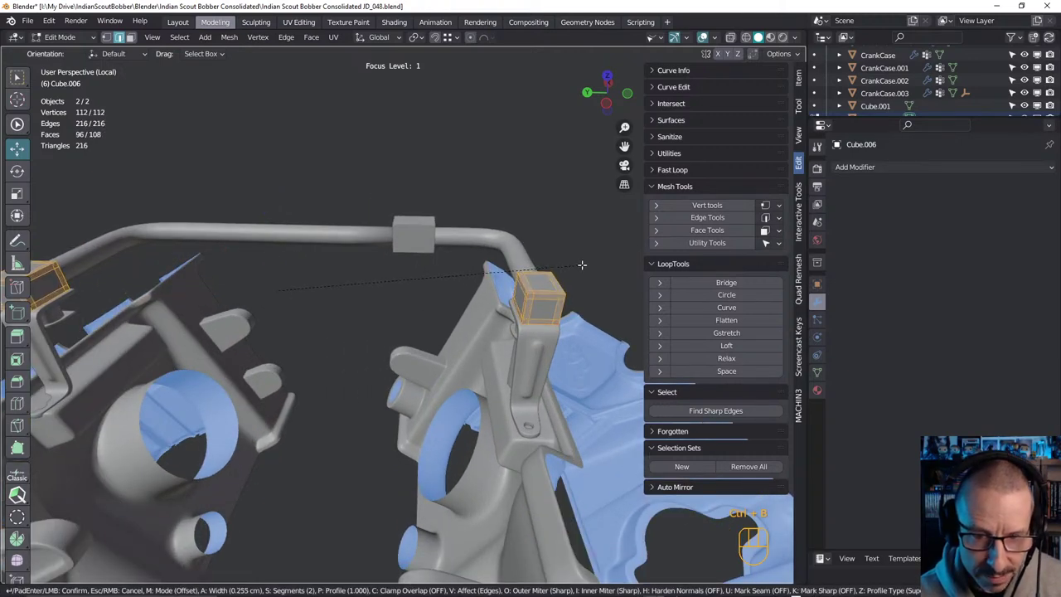
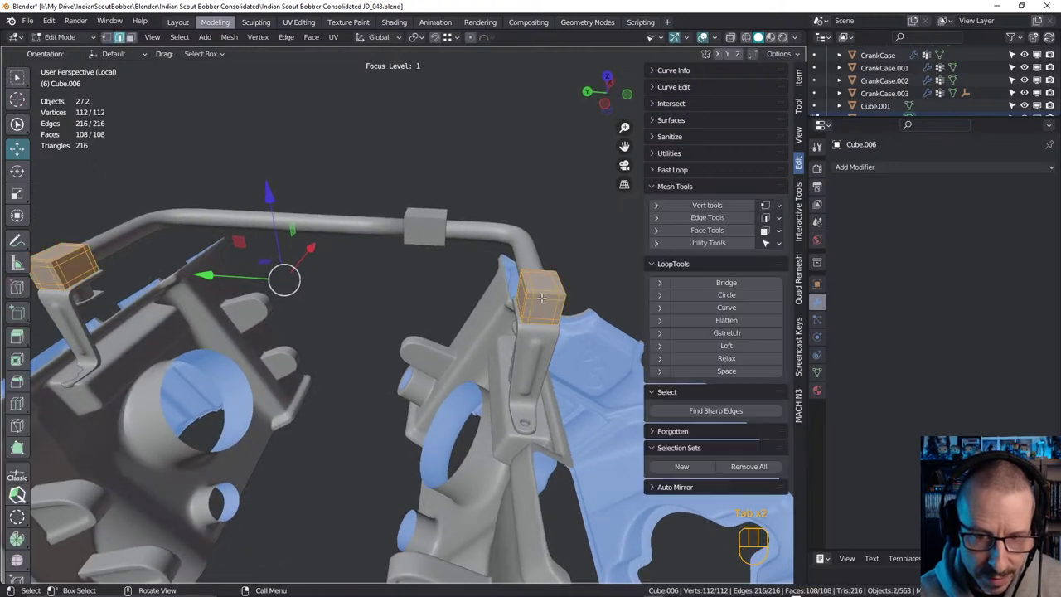
drag(896, 171, 819, 401)
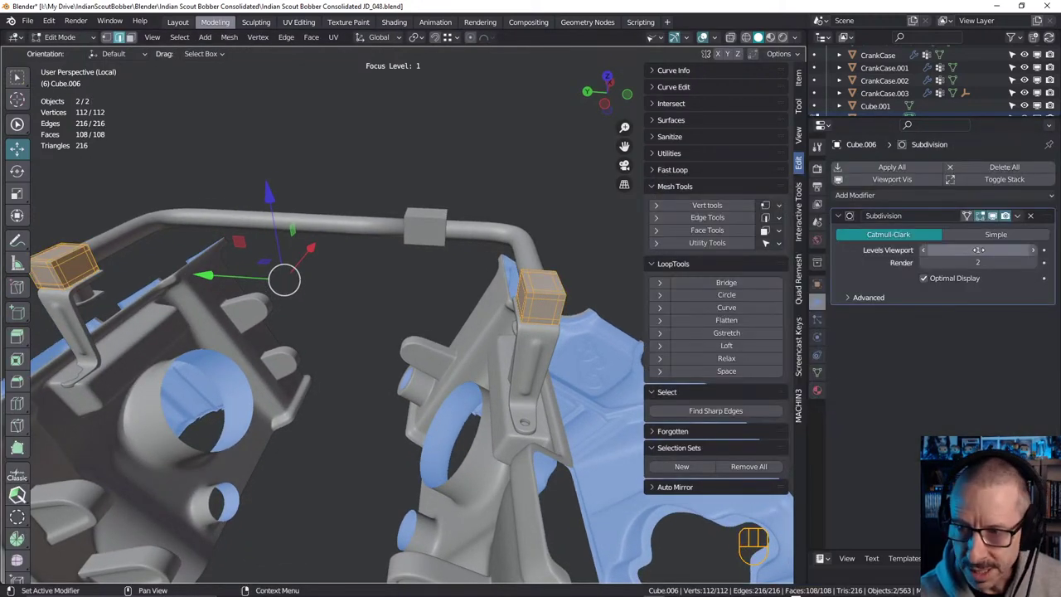
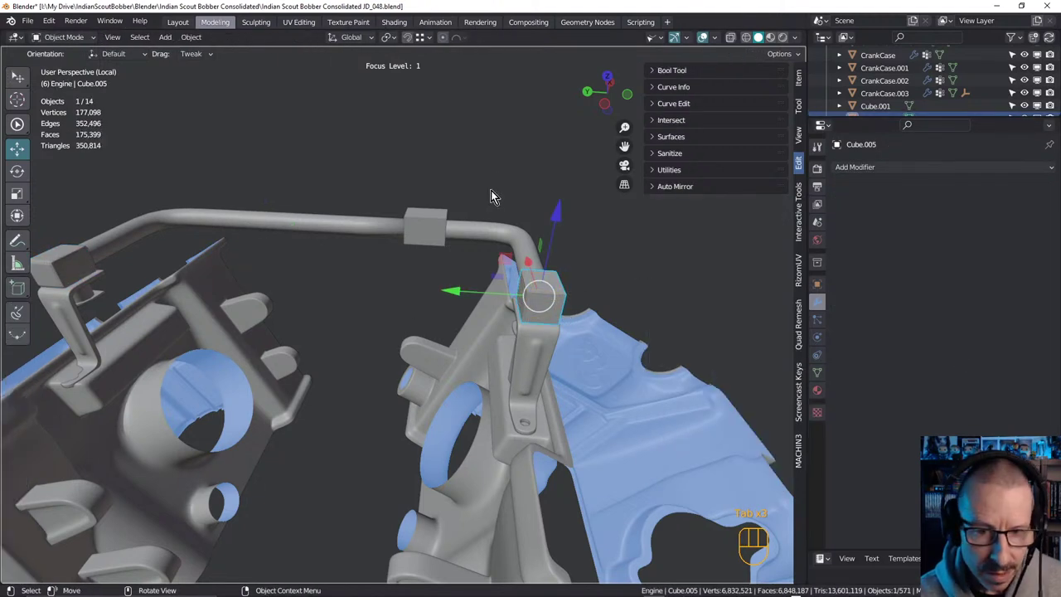
key(Tab)
Select the hexagonal fitting on the tube and orbit to view it and both engine halves
click(545, 309)
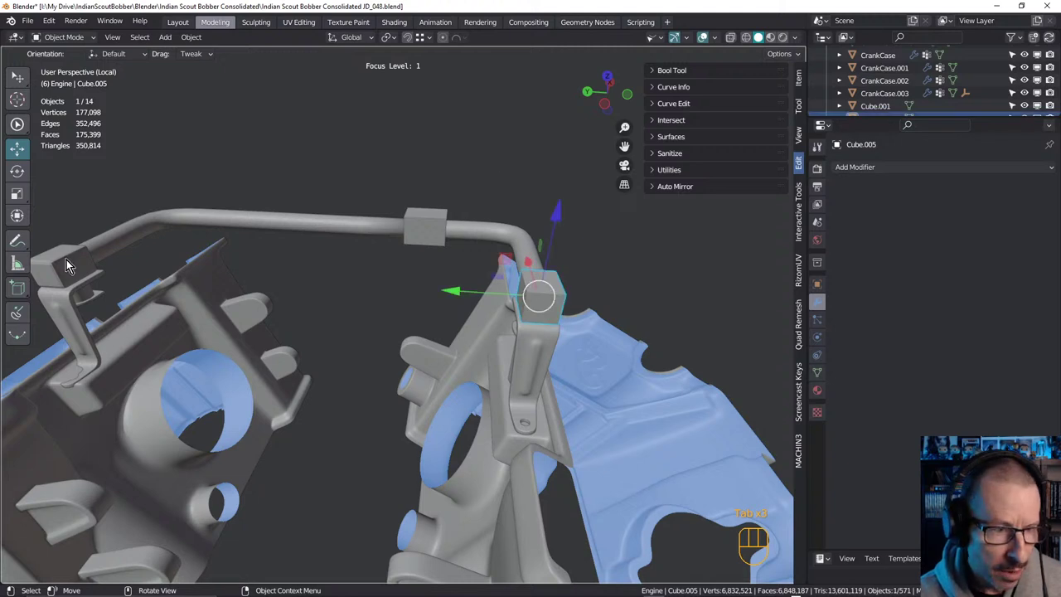
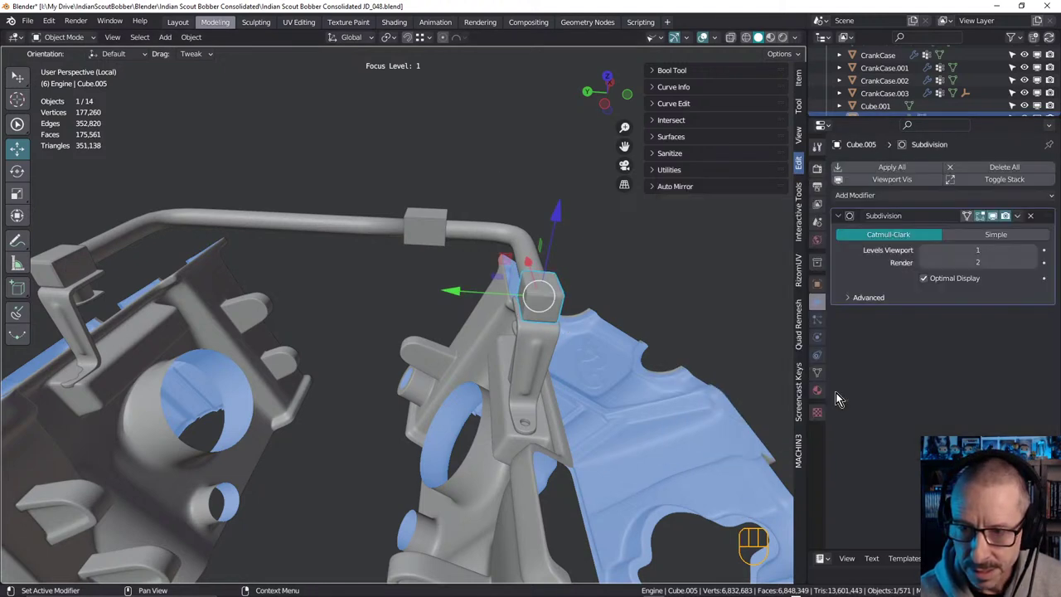
drag(544, 269, 544, 296)
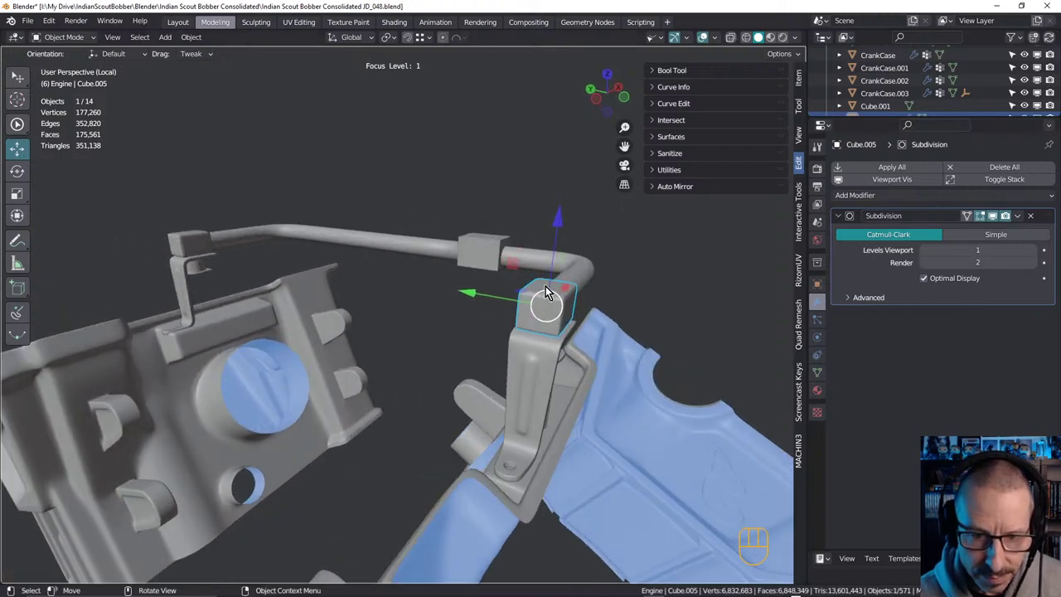
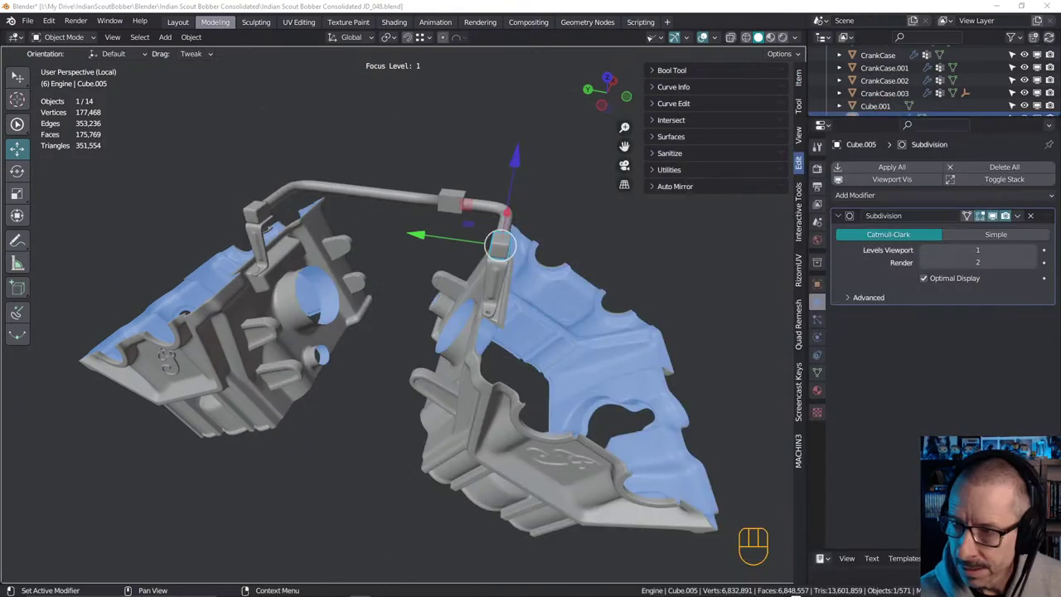
drag(389, 279, 411, 272)
drag(433, 228, 425, 267)
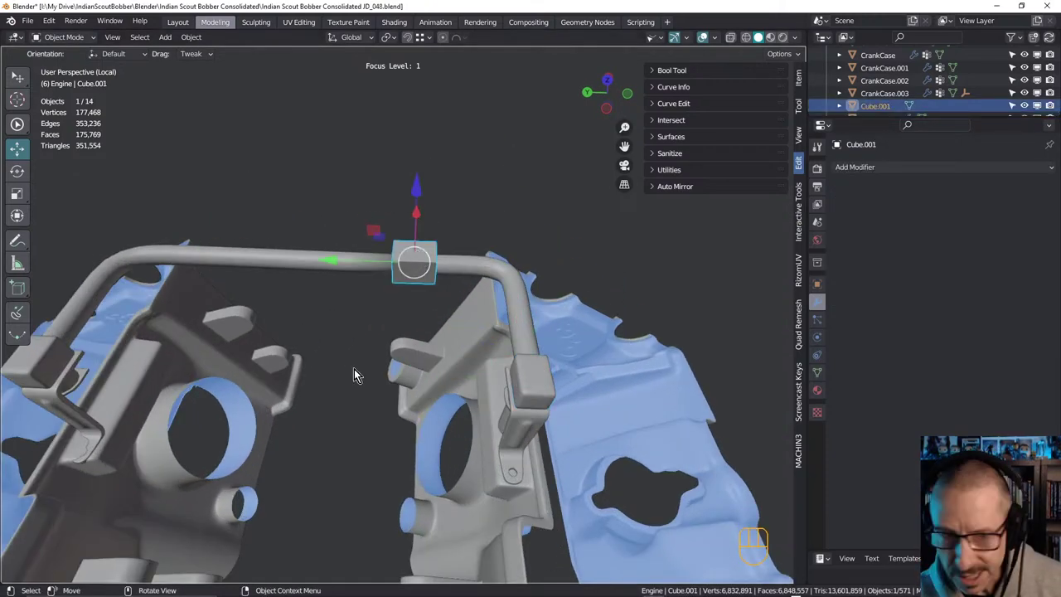
Bevel the middle clamp block's edges about 0.234 cm in two segments and bring up Quick Favorites
drag(451, 253, 672, 236)
middle_click(355, 308)
drag(372, 304, 485, 259)
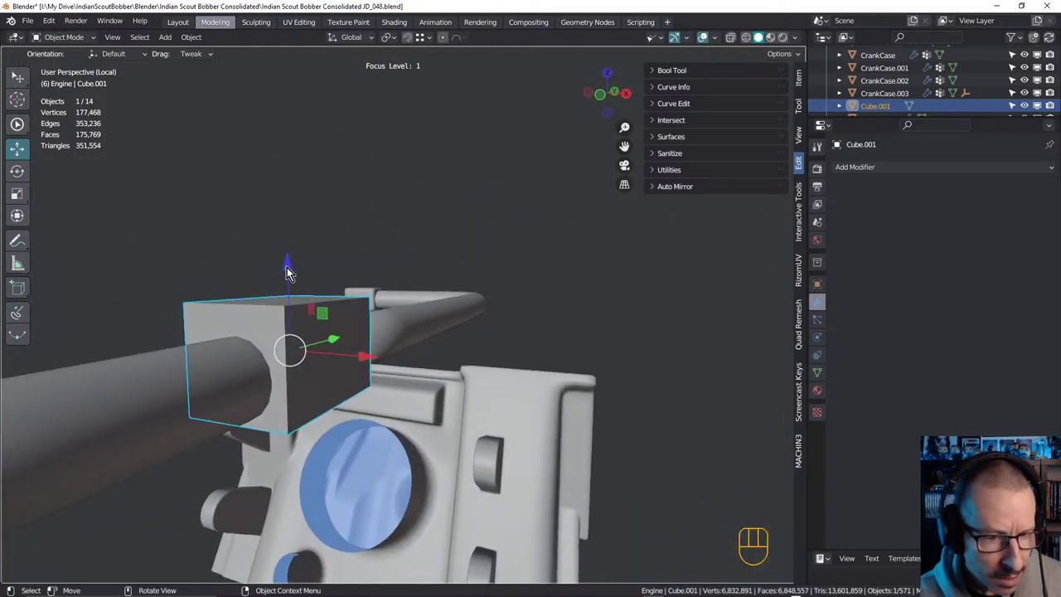
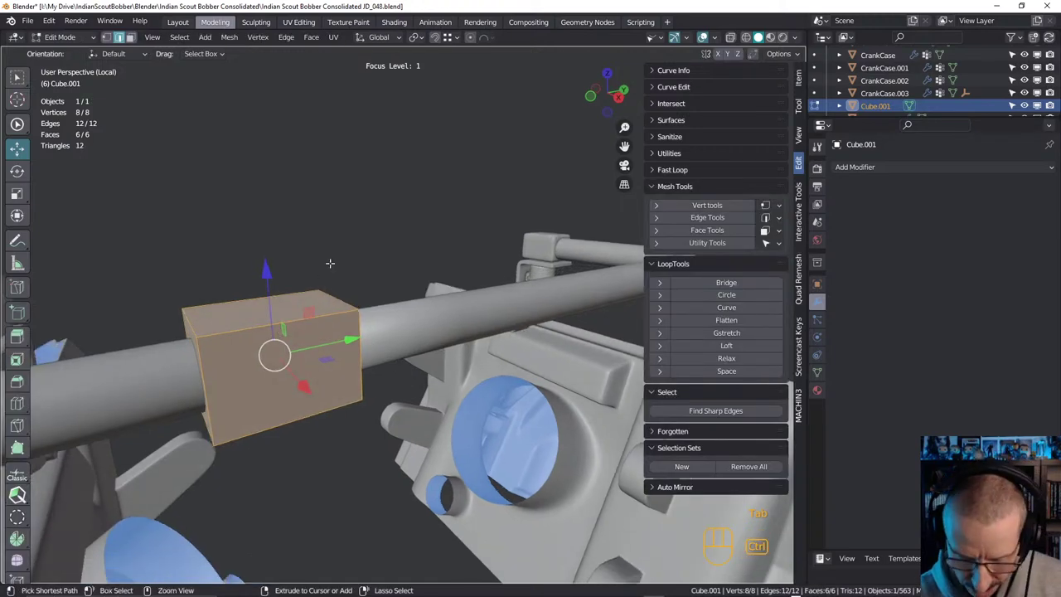
key(ctrl+b)
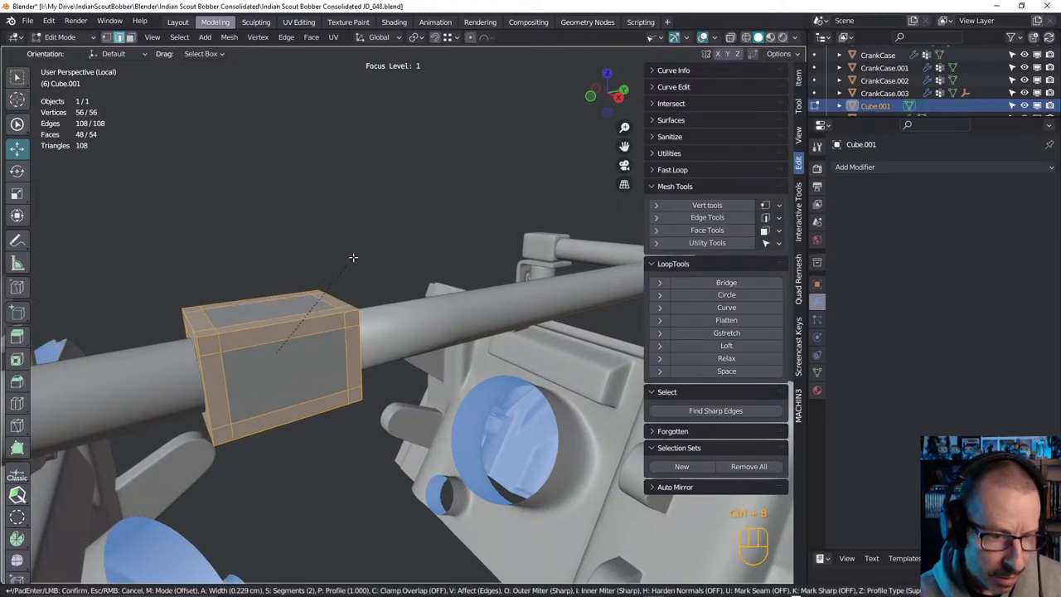
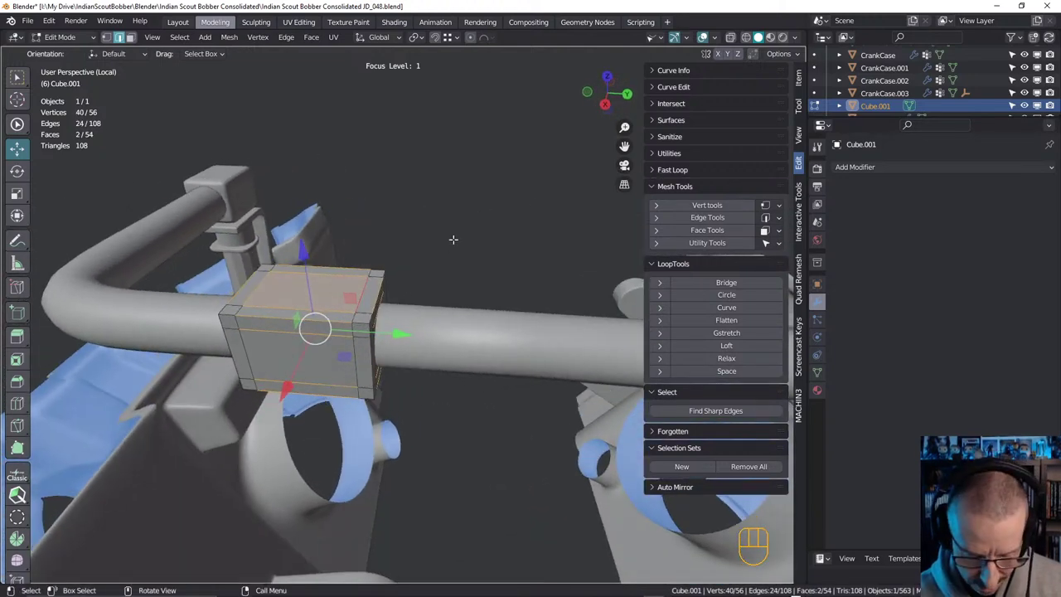
key(q)
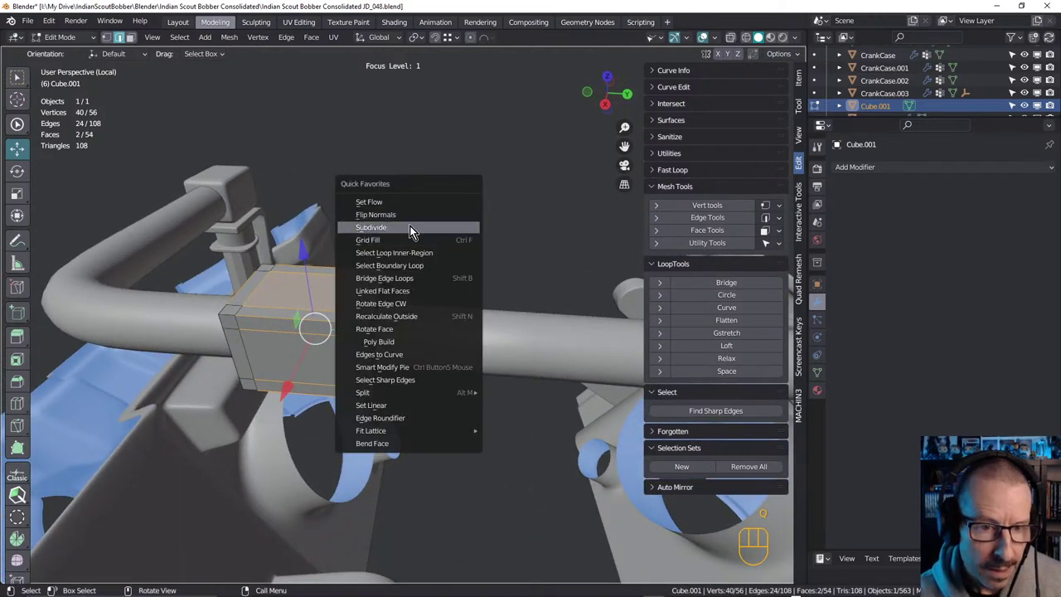
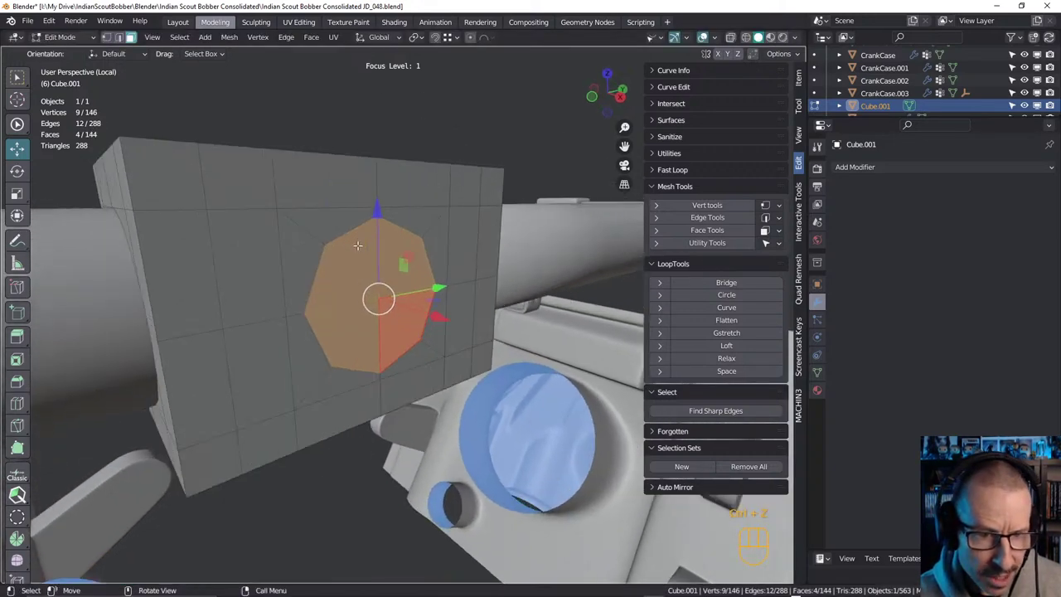
Inset the octagon, extrude the nipple along X, fatten its nut band and slide a new edge loop
key(ctrl+z)
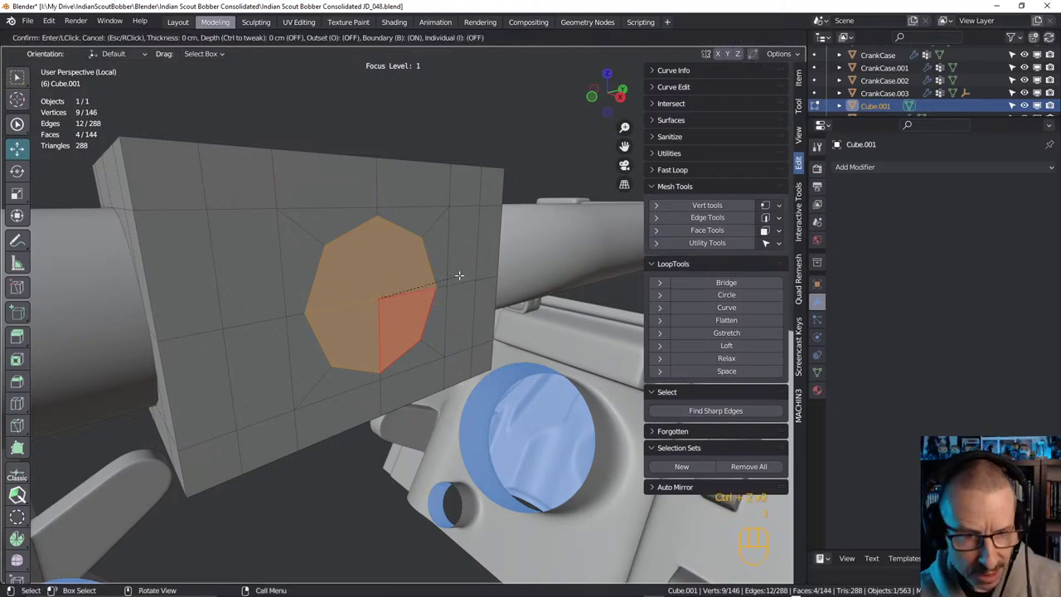
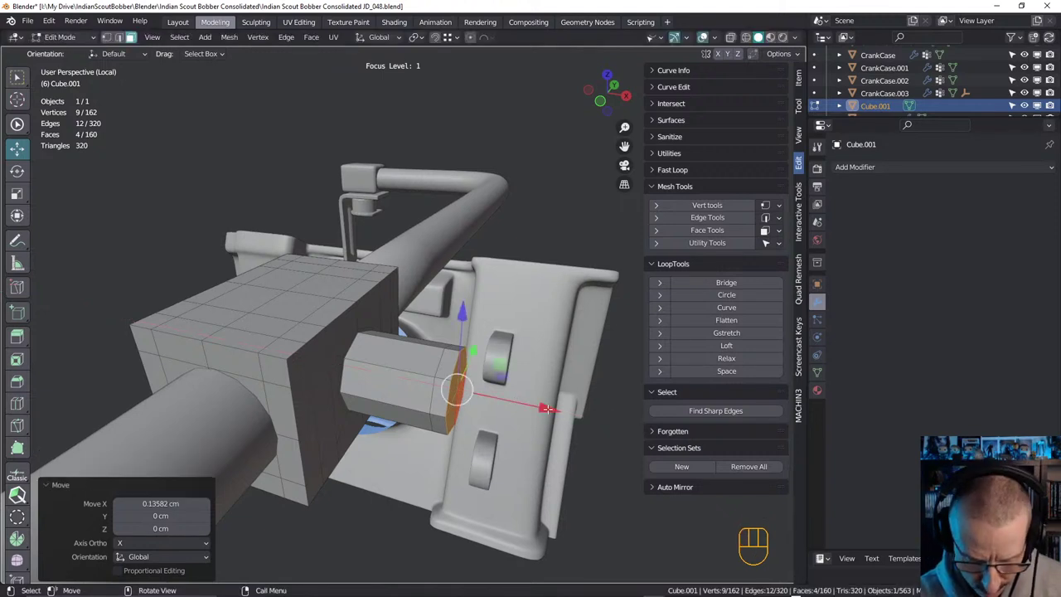
key(shift+r)
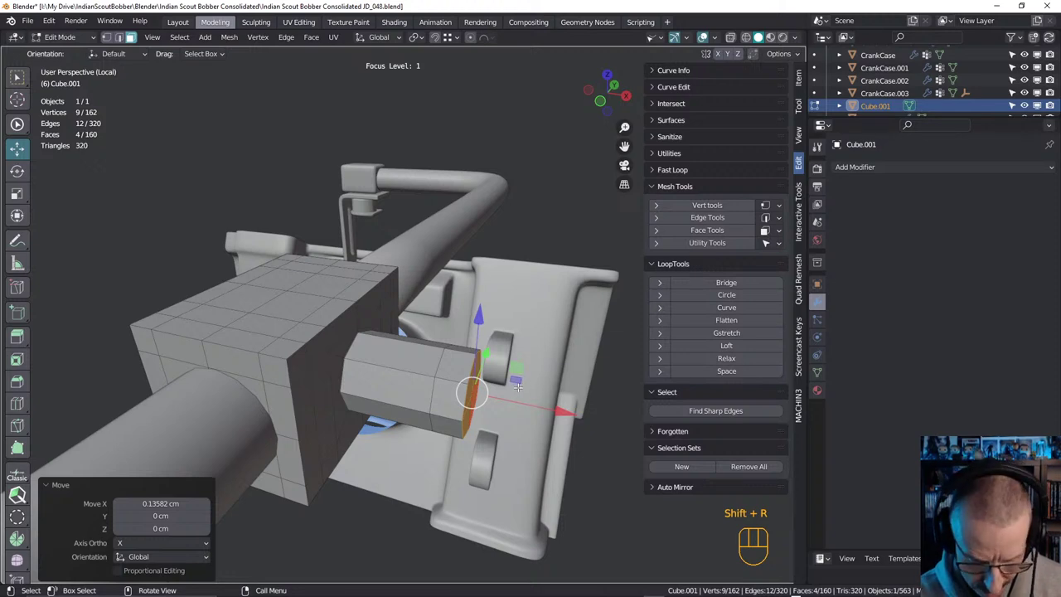
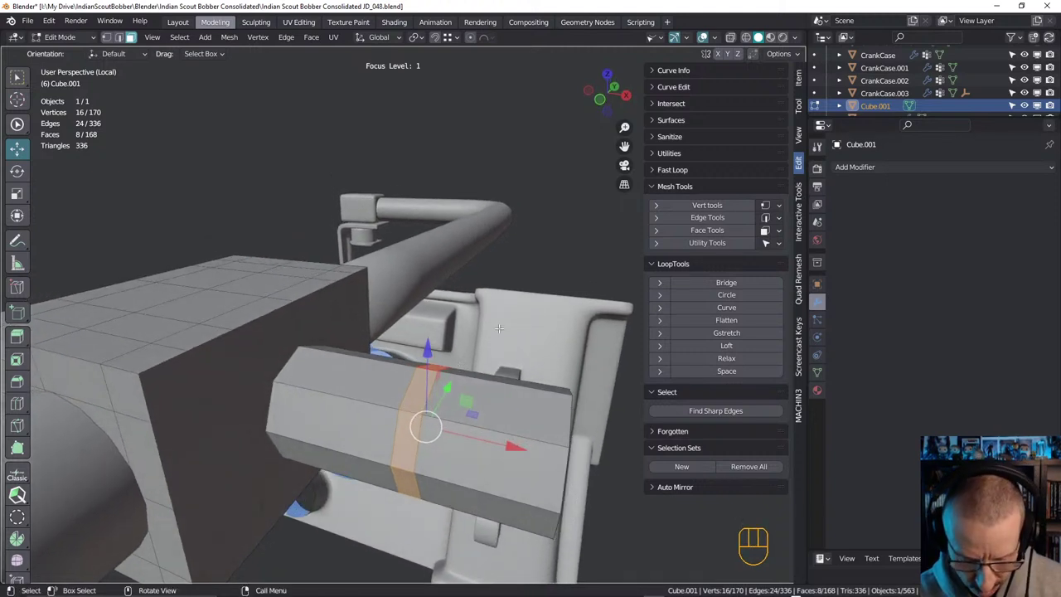
key(alt+e)
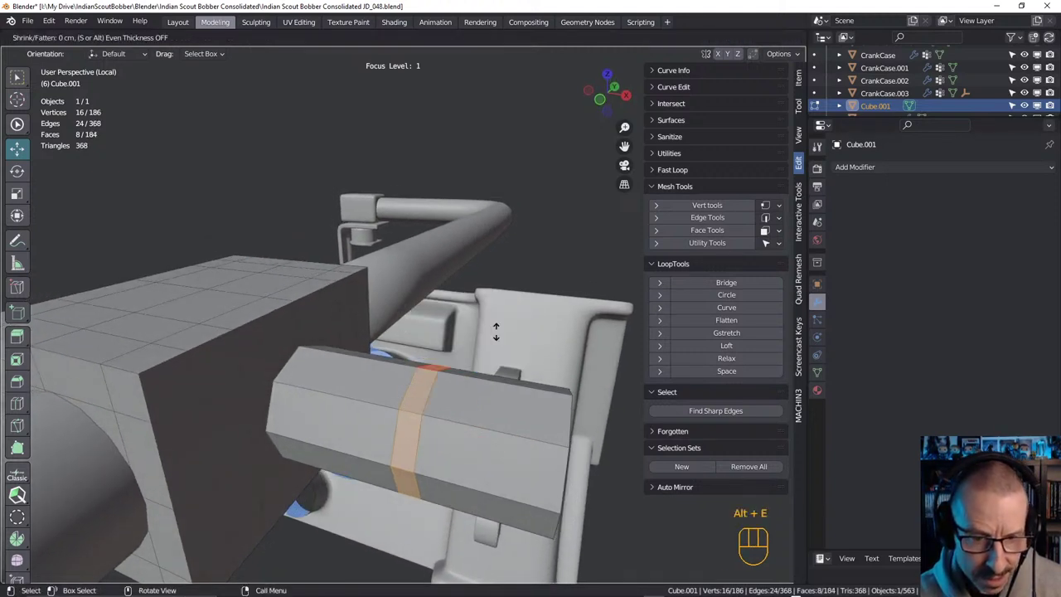
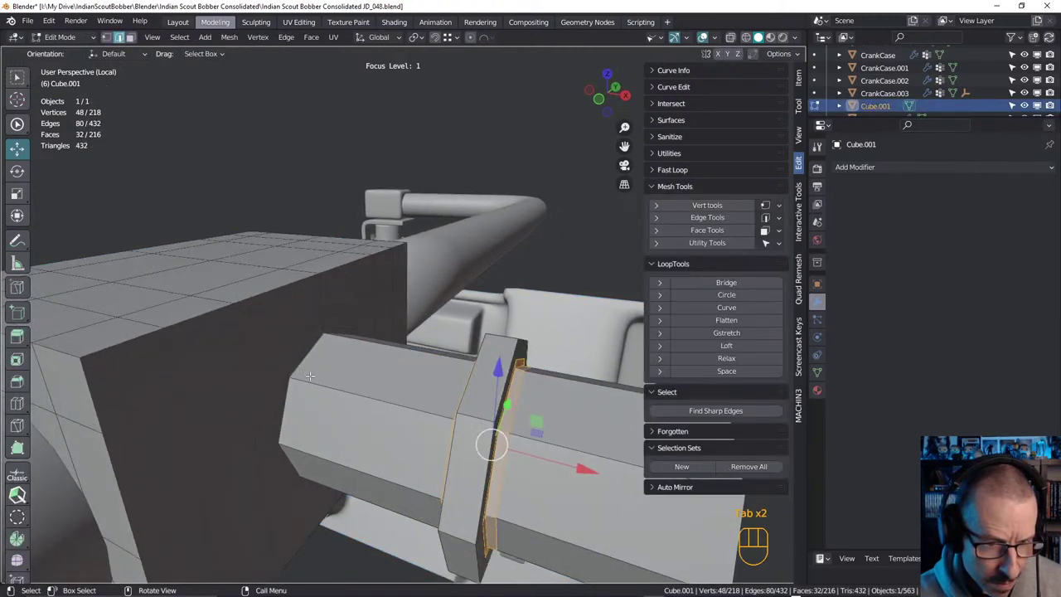
key(ctrl+r)
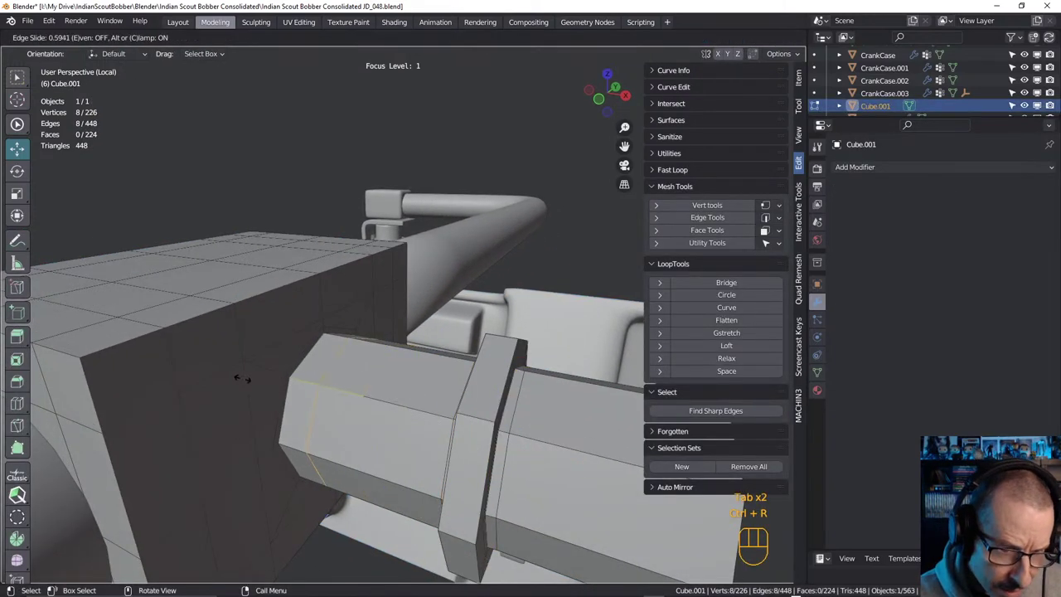
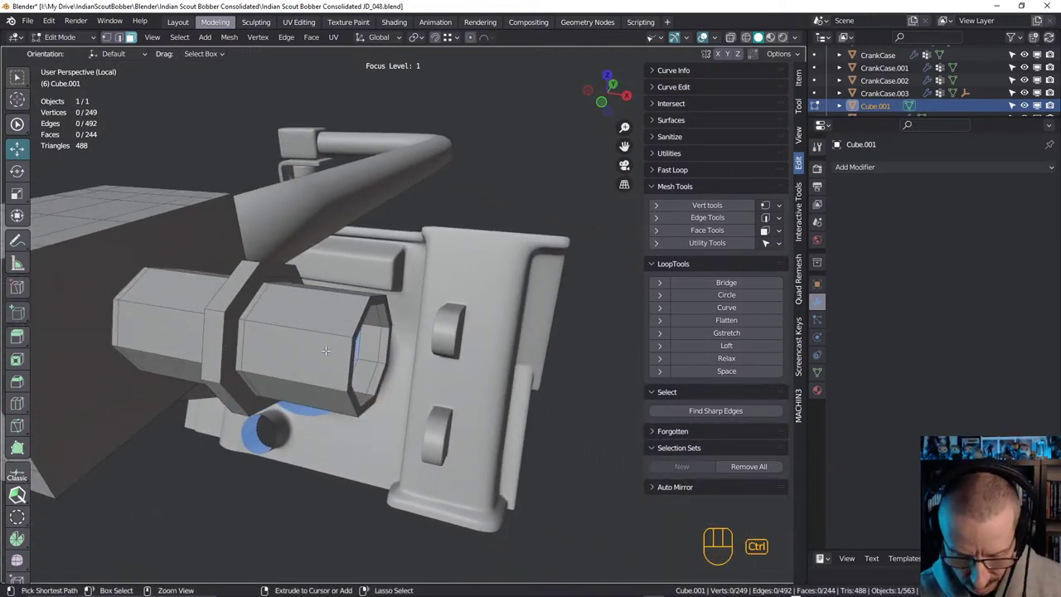
Slide an edge loop toward the nipple's end, then deselect the smoothed clamp block
key(ctrl+r)
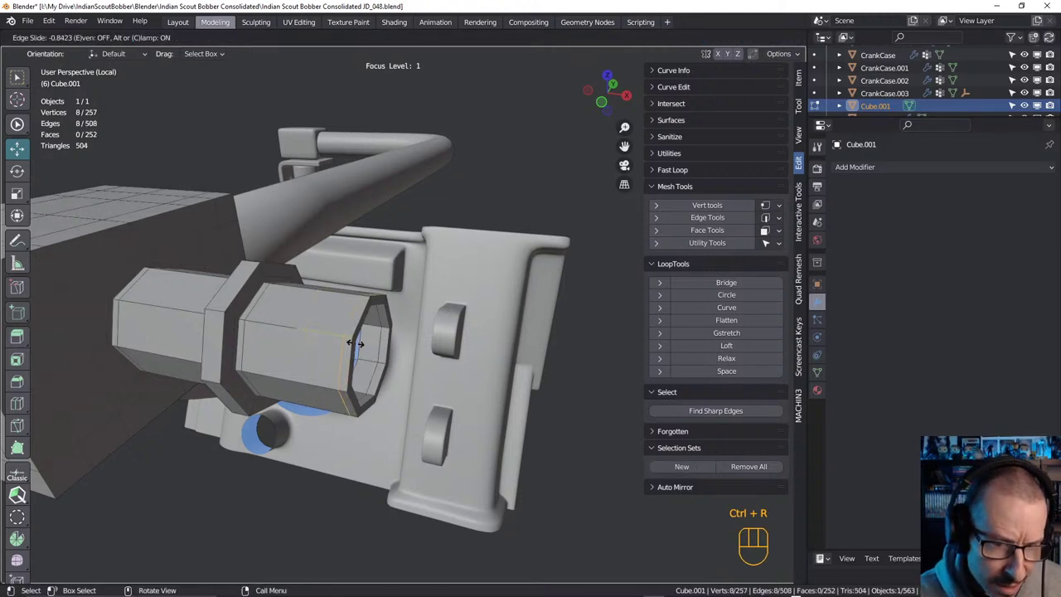
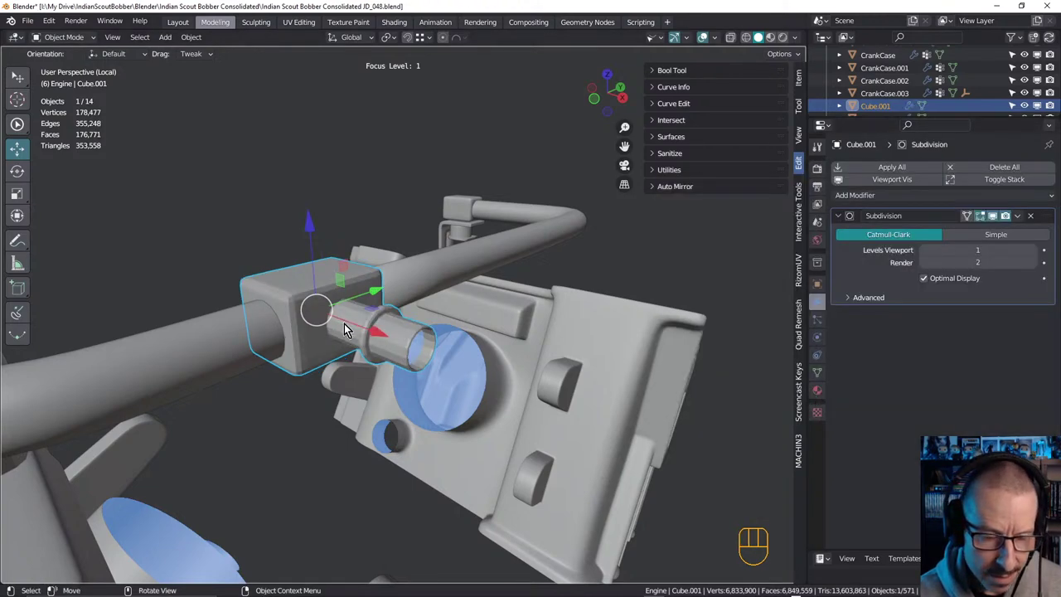
drag(359, 316, 350, 322)
drag(375, 324, 430, 277)
click(462, 236)
key(ctrl+z)
Orbit the view back to show both engine halves
drag(460, 237, 450, 257)
drag(332, 325, 243, 316)
drag(335, 306, 277, 356)
drag(377, 316, 346, 296)
middle_click(351, 302)
drag(374, 302, 399, 324)
drag(448, 286, 436, 294)
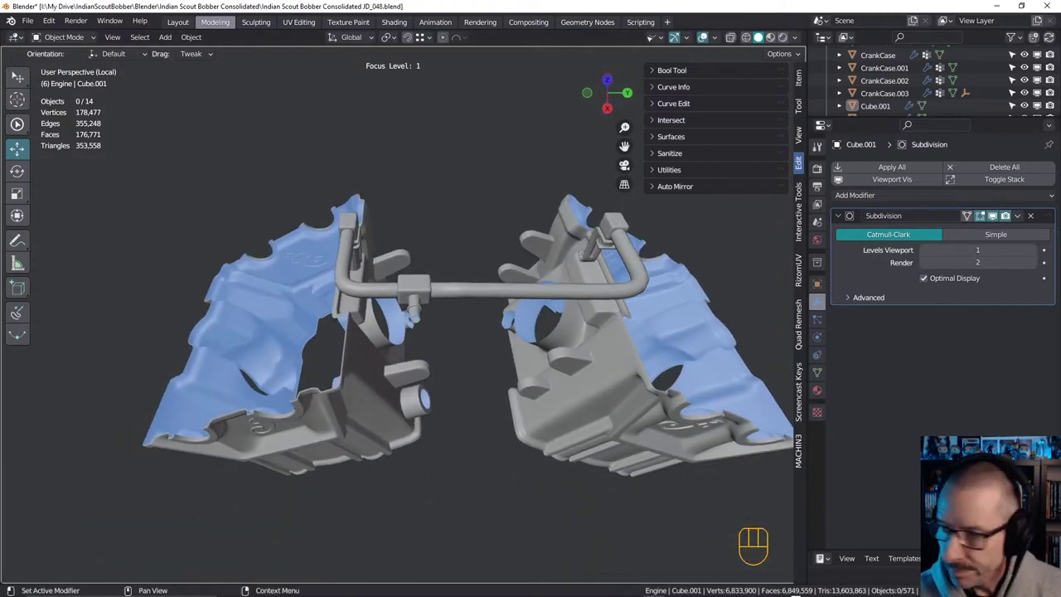
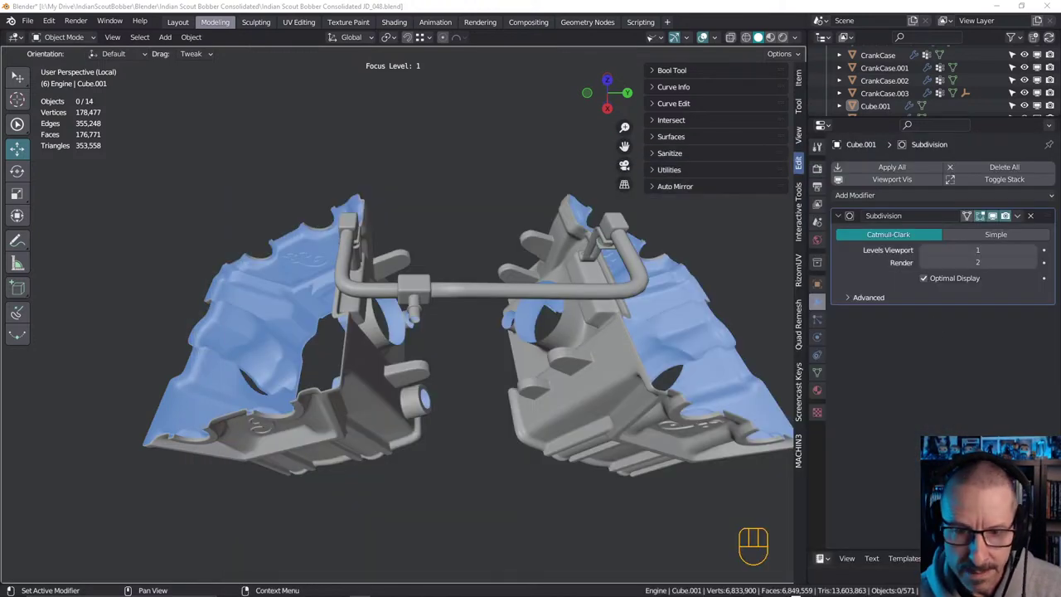
Orbit closer to the clamp block on the pipe
middle_click(591, 230)
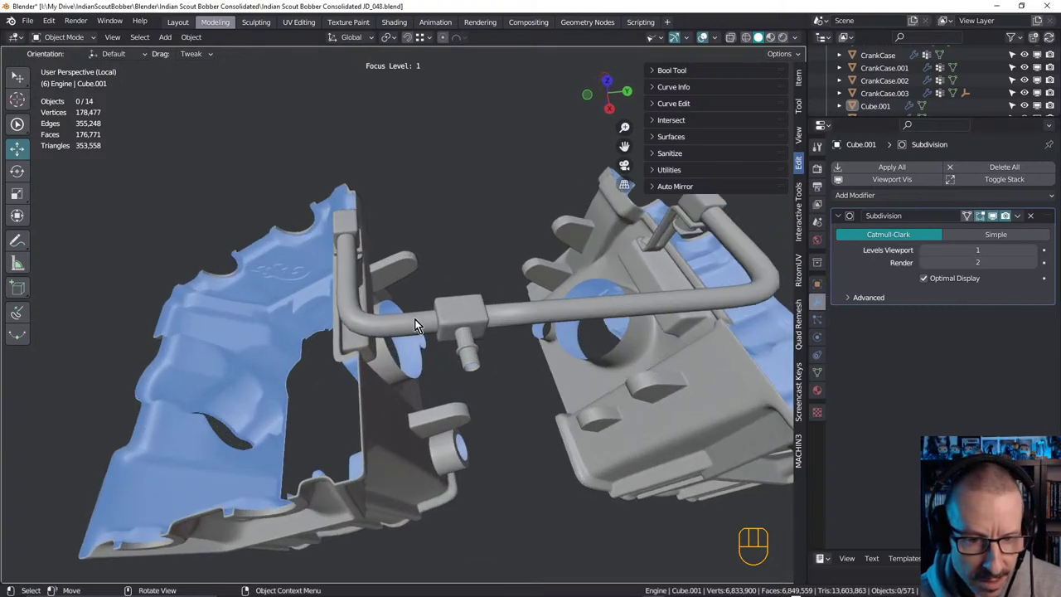
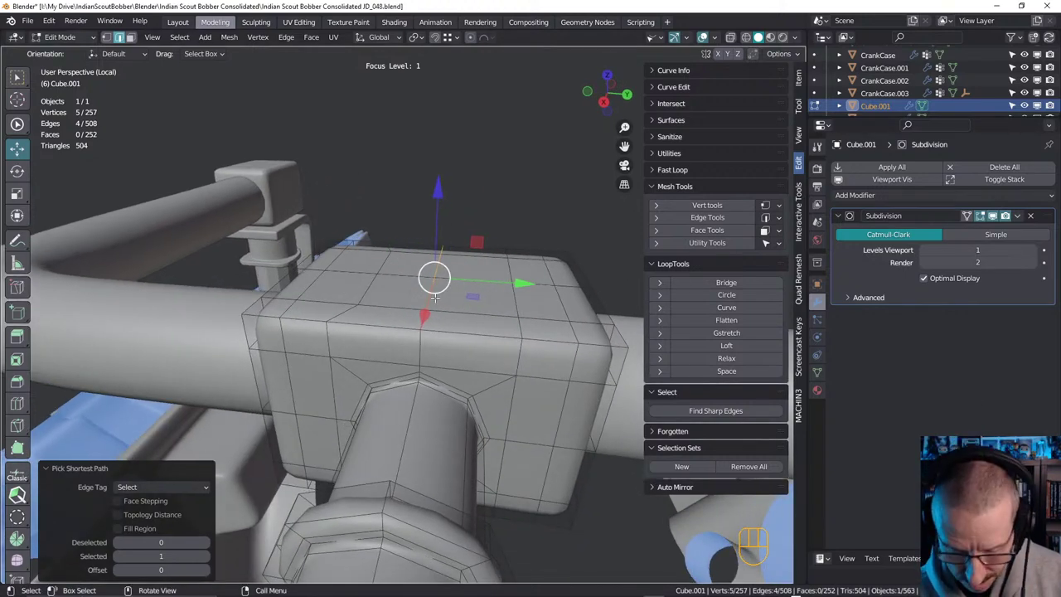
Add an edge loop across the clamp block's top and slide it into position (G G)
key(g)
key(g)
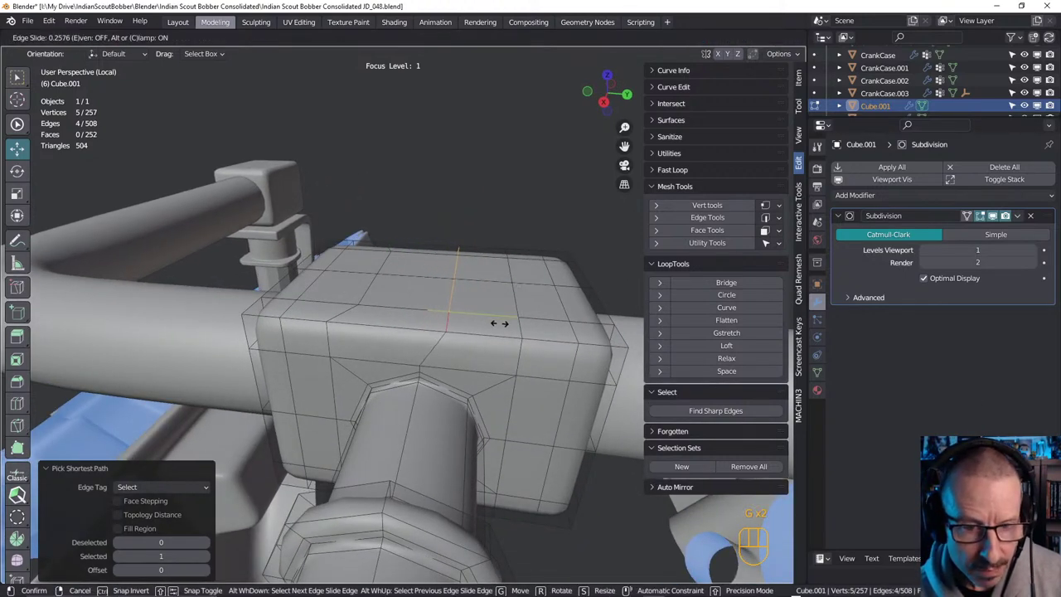
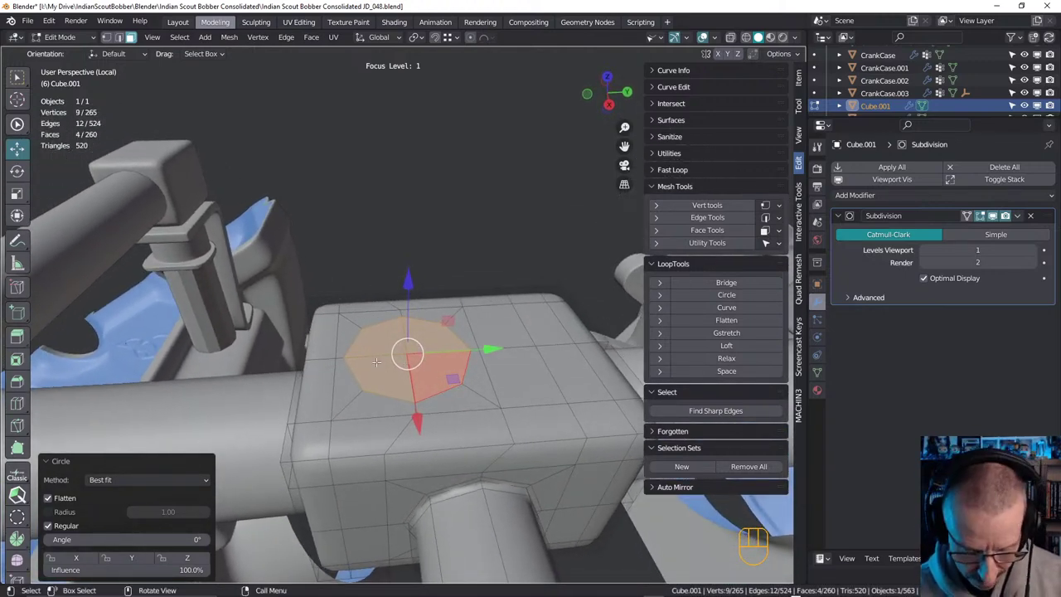
Switch to vertex select for the rounded octagon patch on the block's top
key(1)
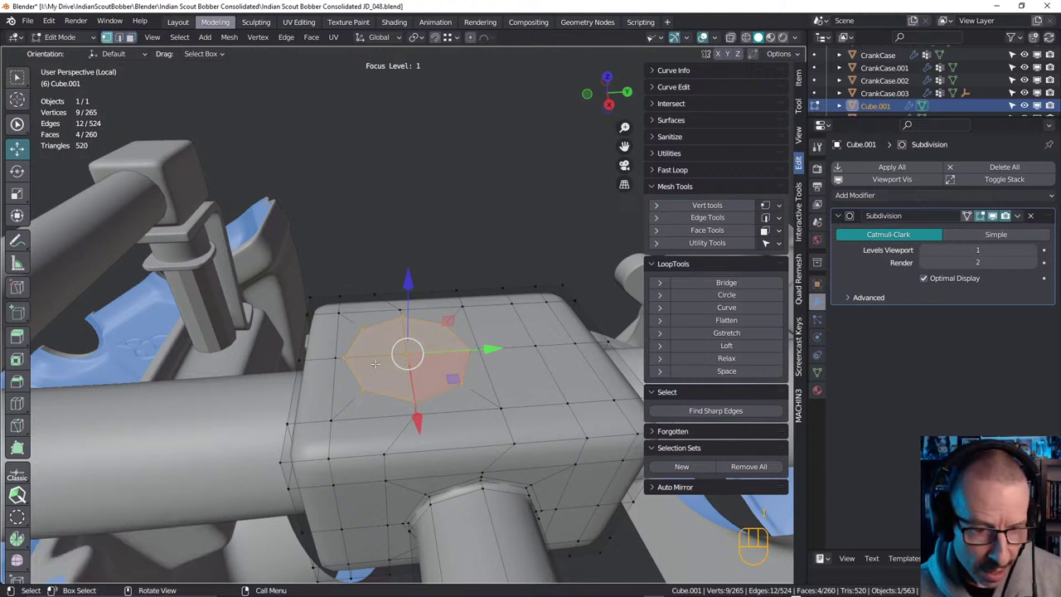
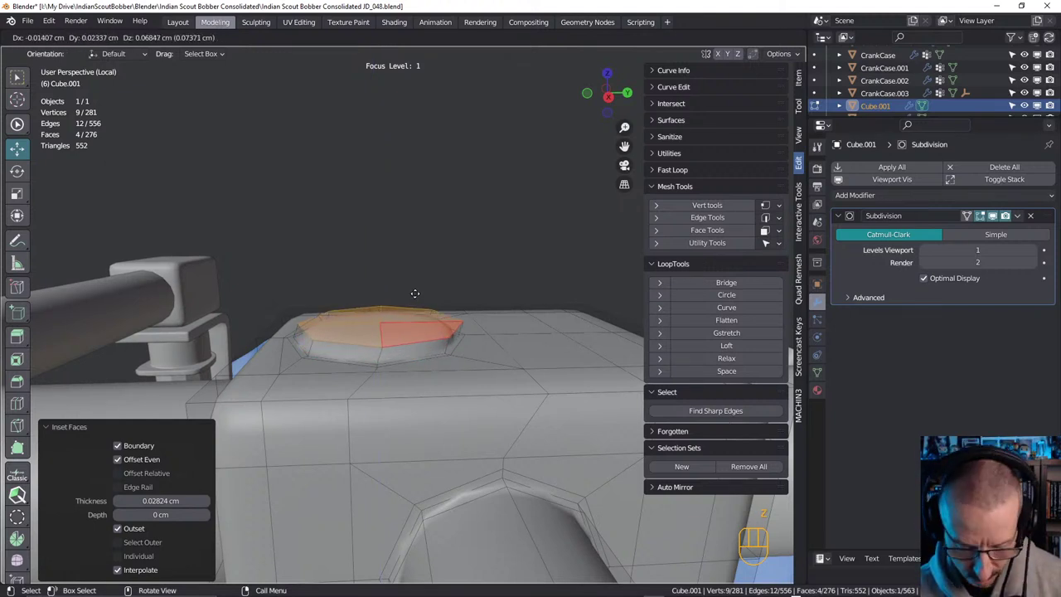
Raise the inset octagon and extrude it upward along Z into a tall octagonal nipple
key(z)
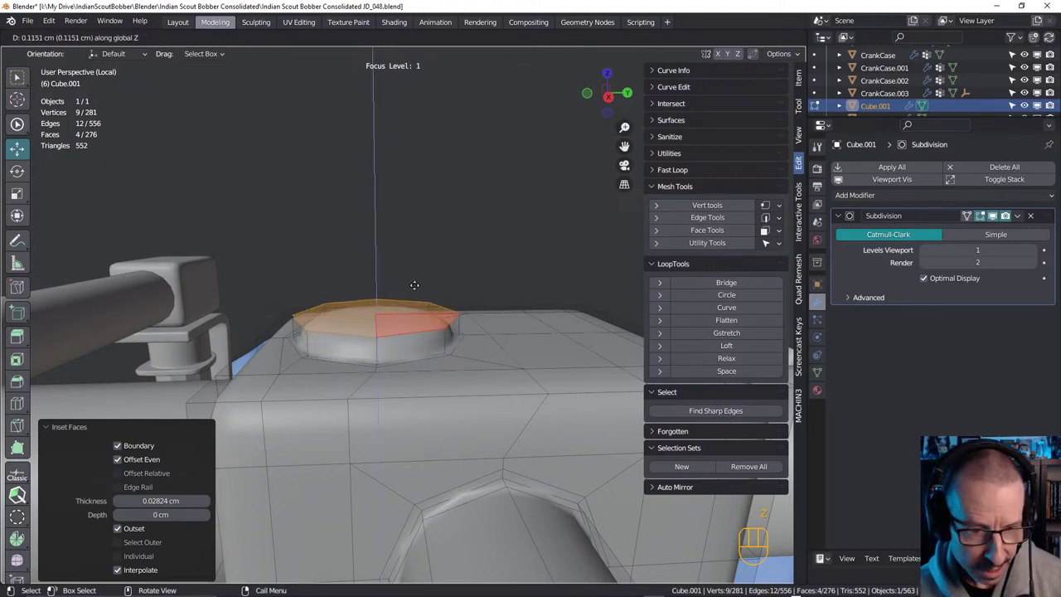
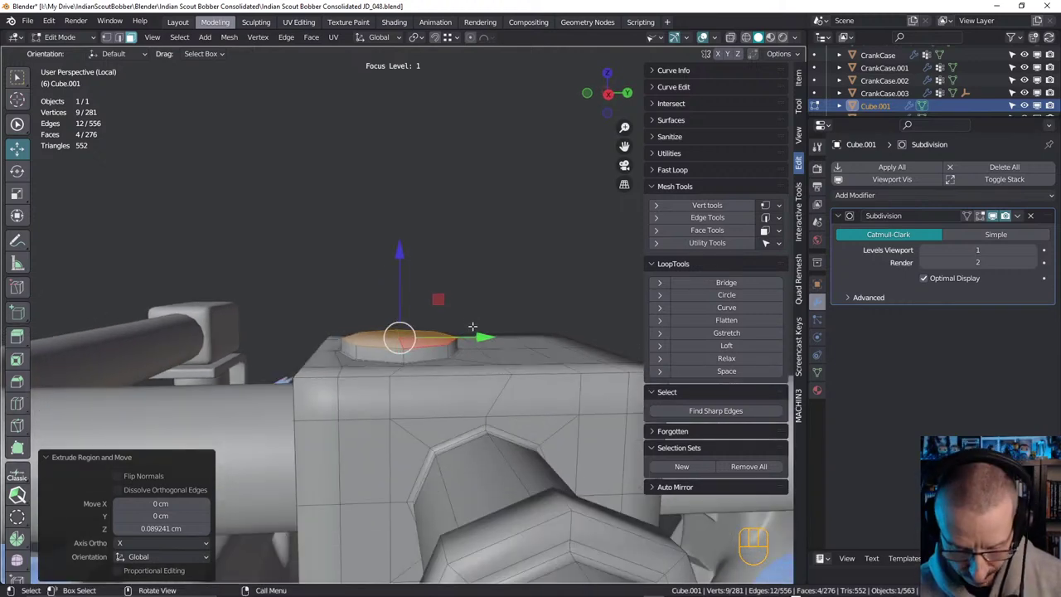
key(e)
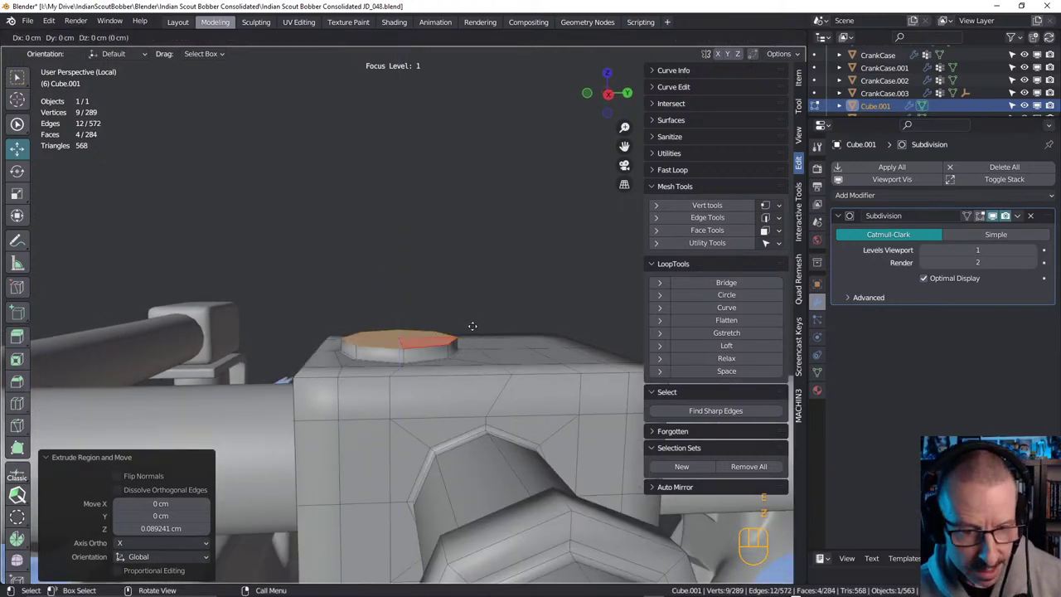
key(z)
key(z)
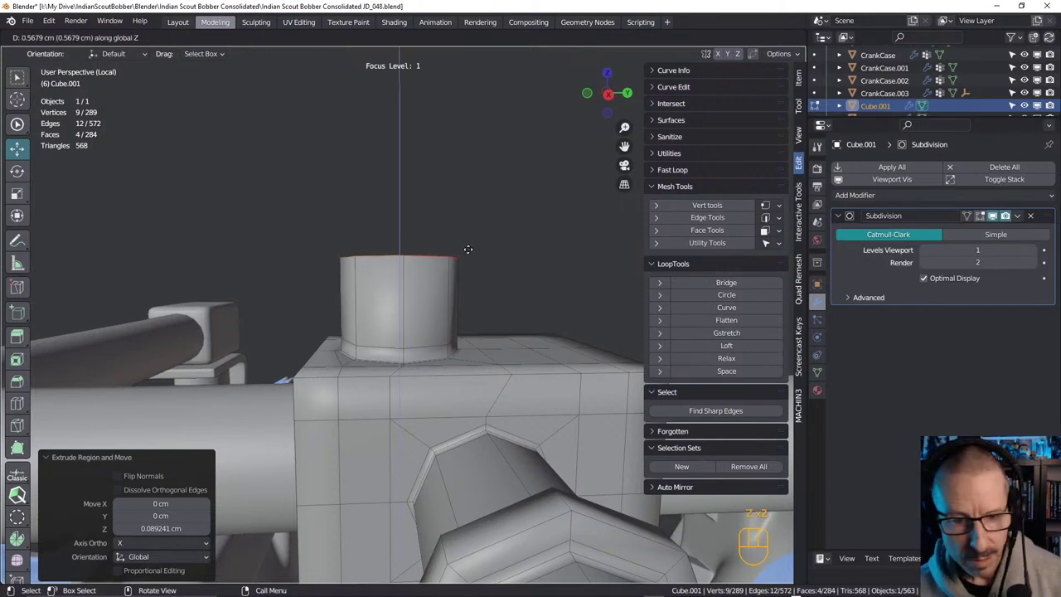
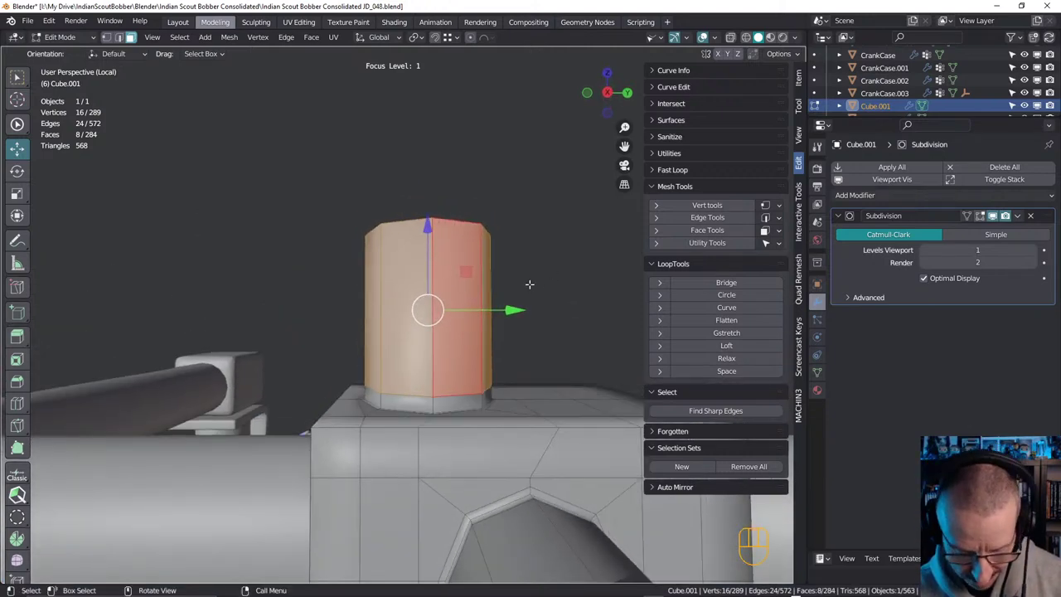
Grow the selection over the whole top cap and split its faces off as the new object Cube.010
key(alt+e)
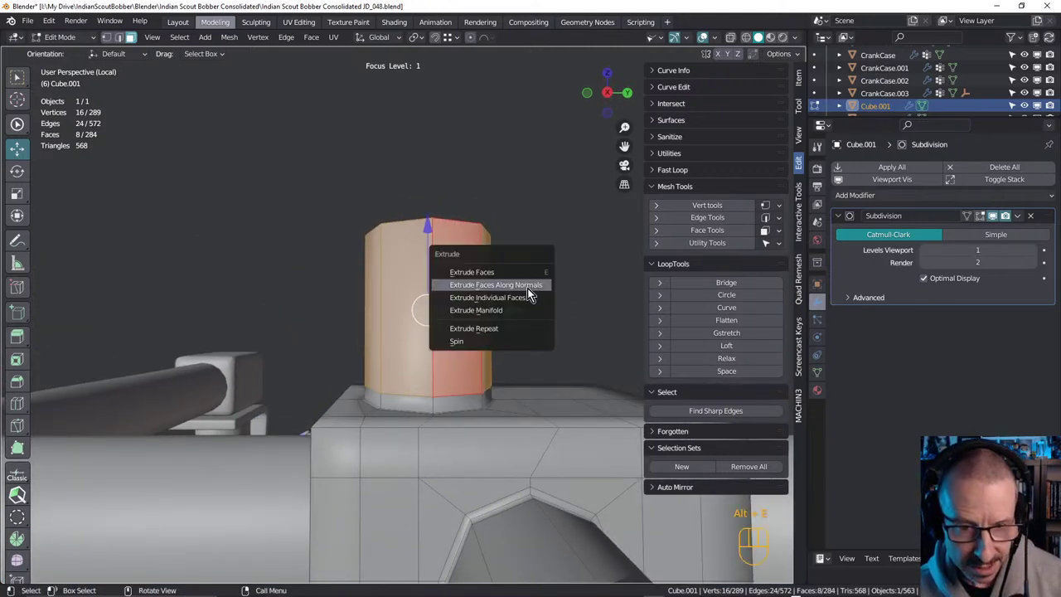
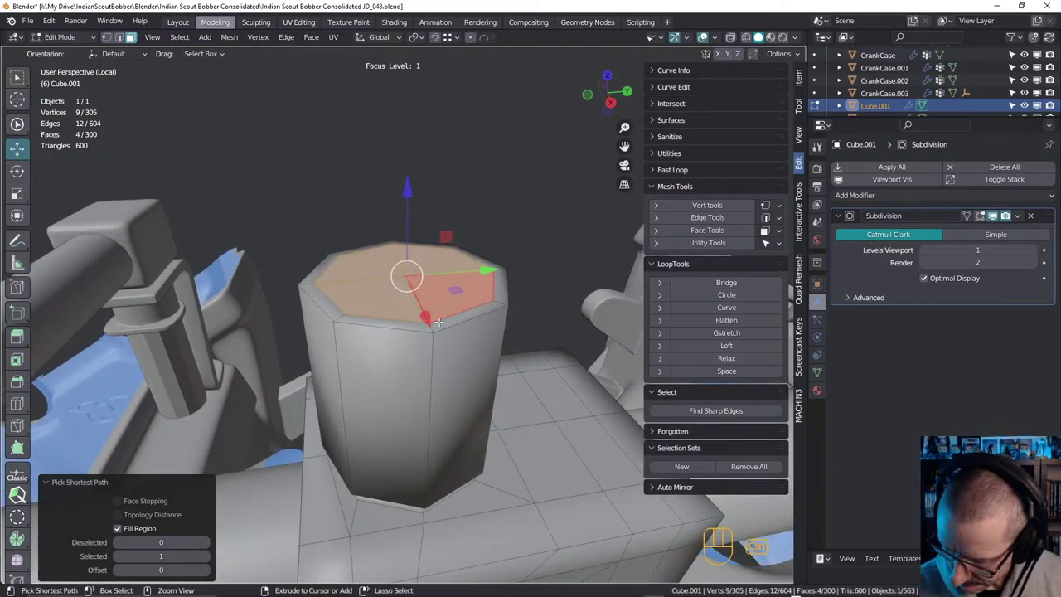
key(ctrl+KP_Add)
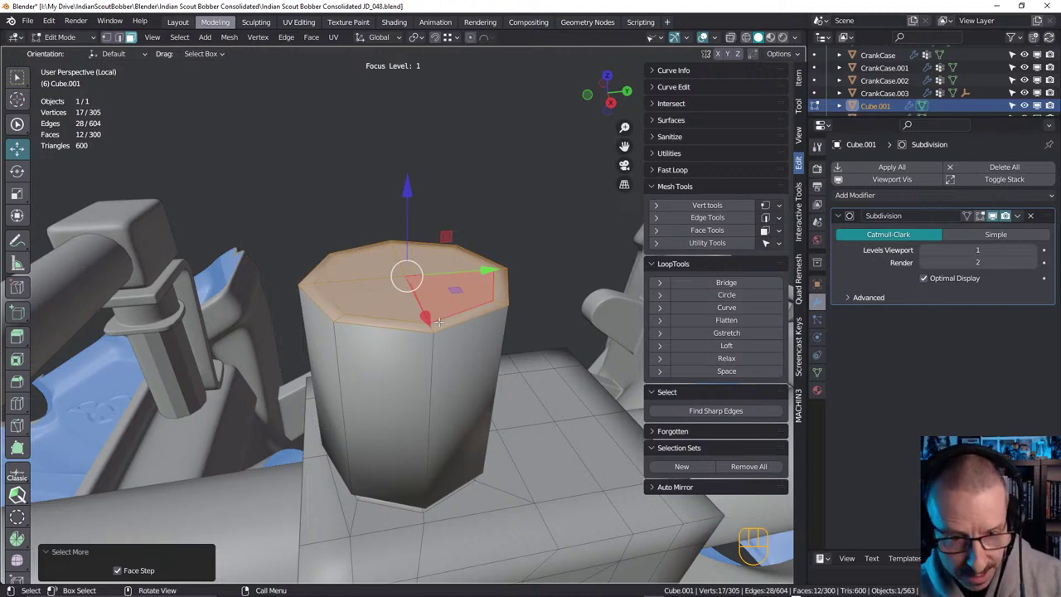
key(4)
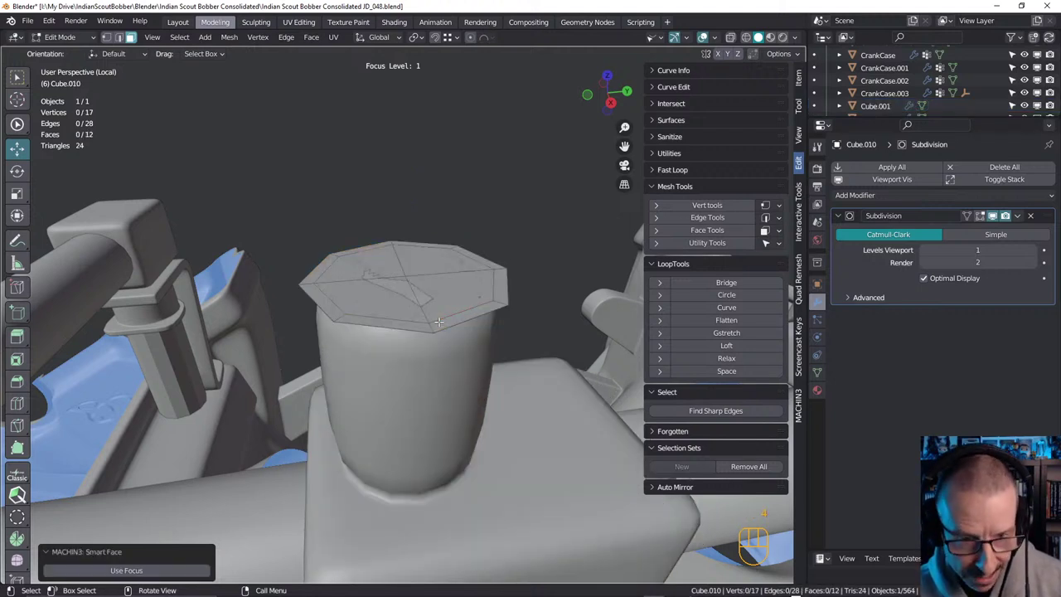
key(Tab)
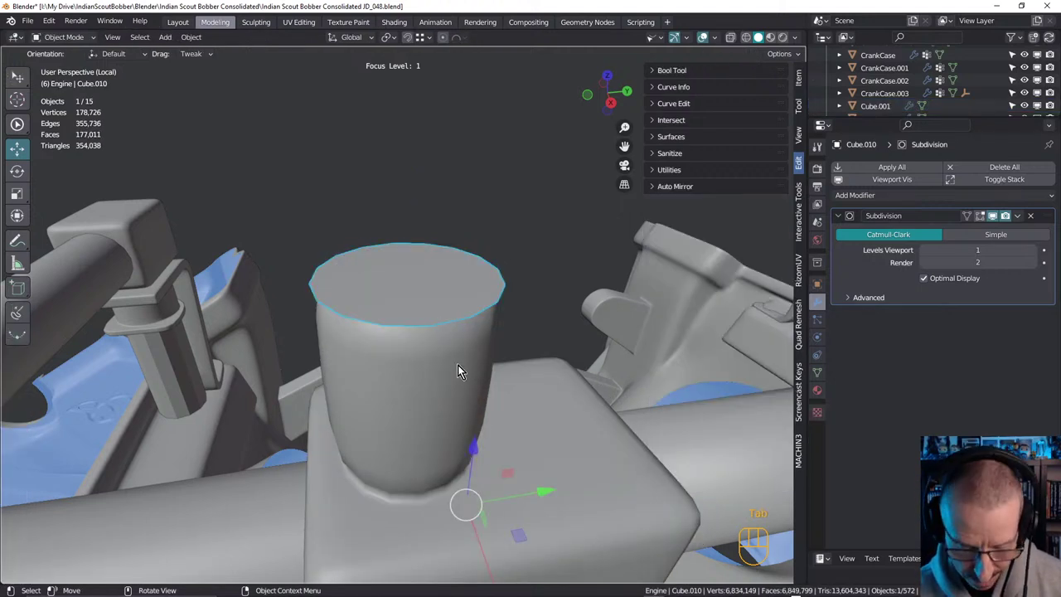
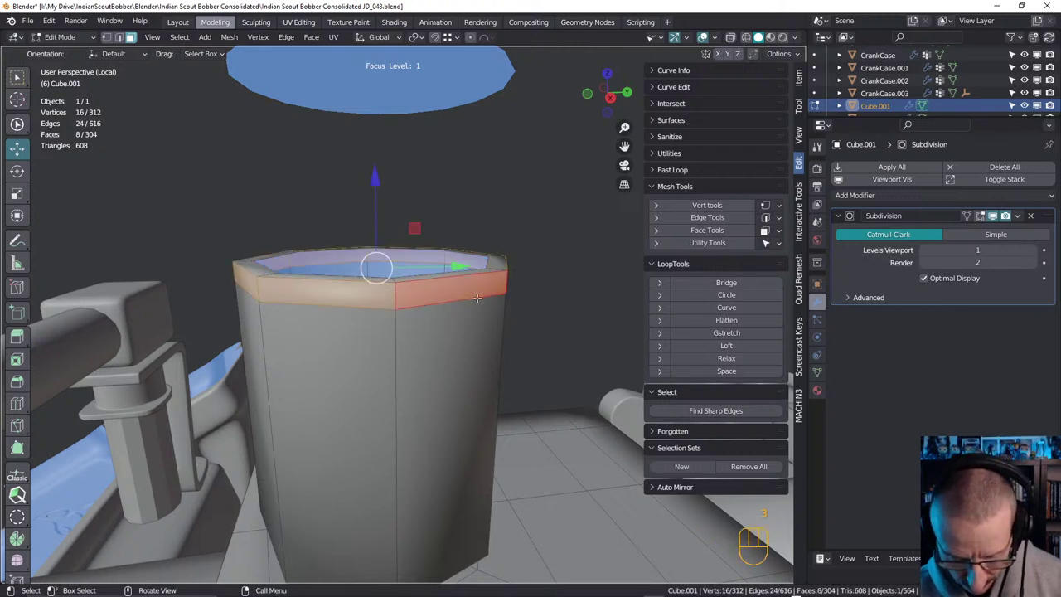
Fatten the top rim faces outward into a flared lip and slide the edge loop near the fitting's base
key(alt+b)
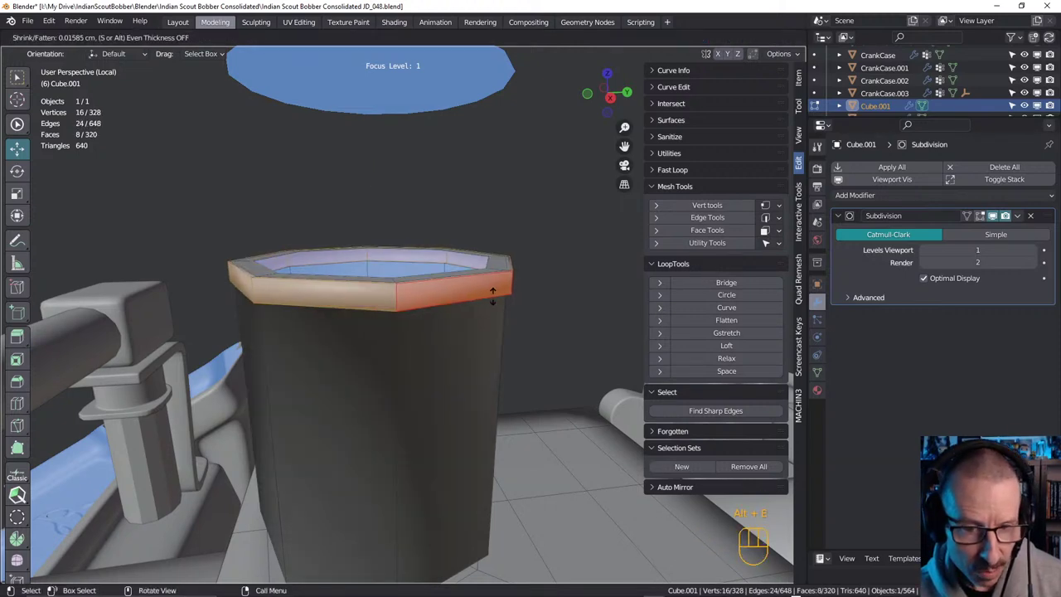
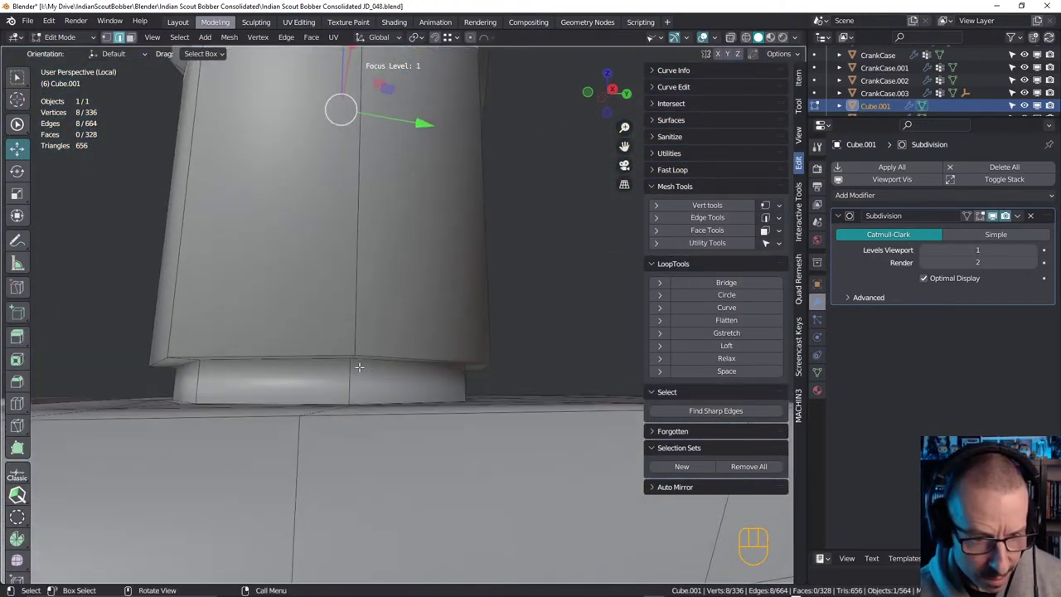
key(ctrl+r)
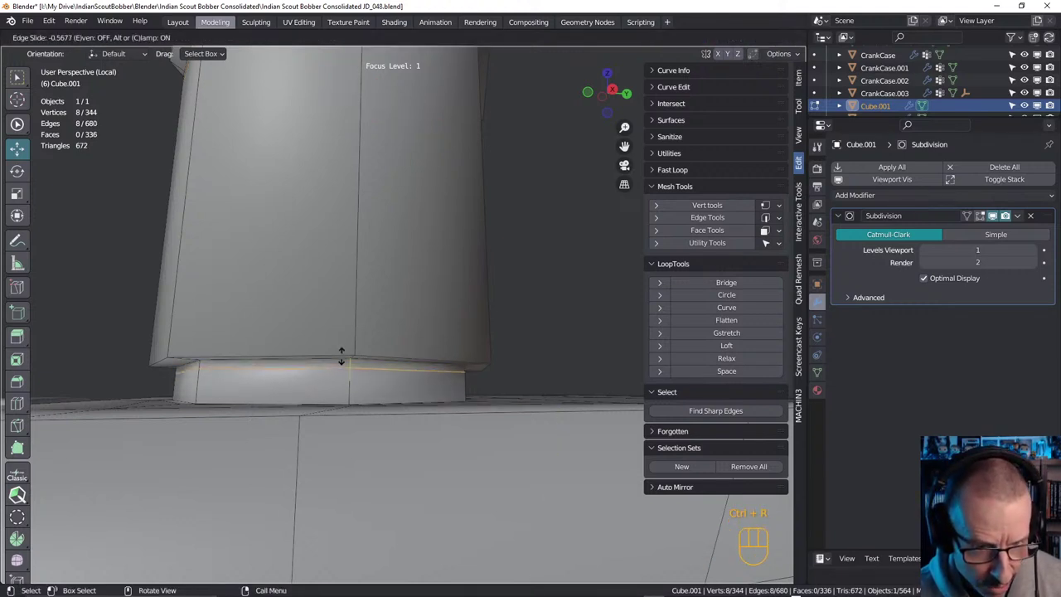
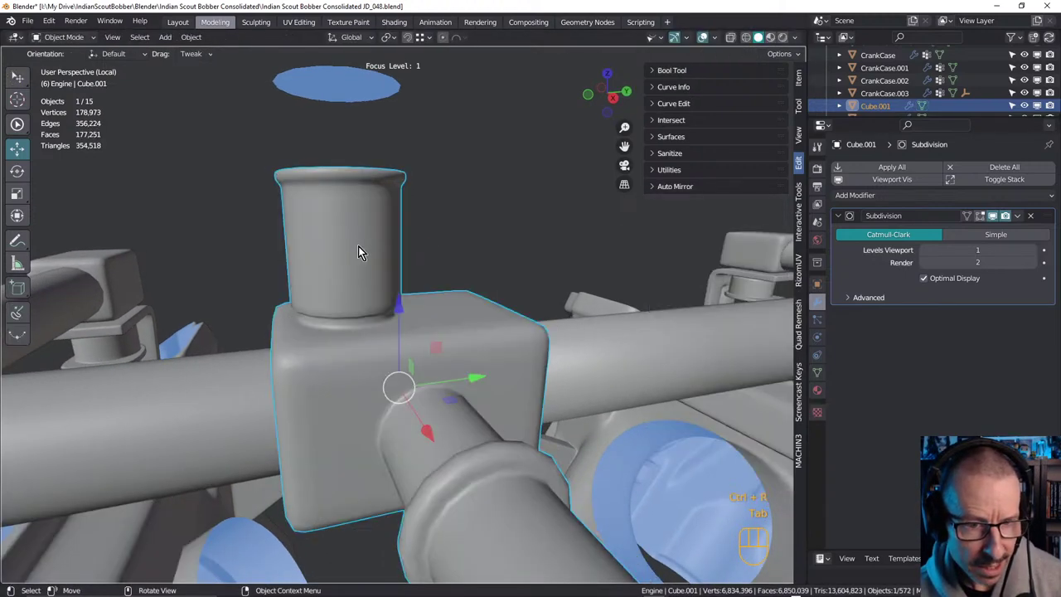
Orbit the view around and over the fitting to look down on the cap disc
drag(354, 235, 369, 223)
drag(333, 238, 335, 232)
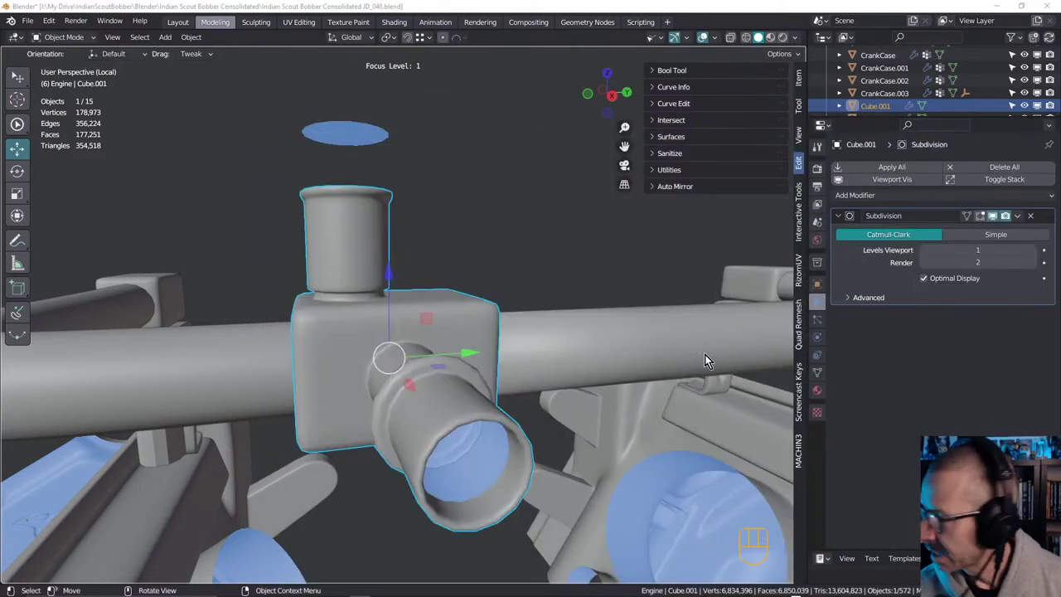
drag(370, 296, 370, 266)
drag(373, 228, 382, 255)
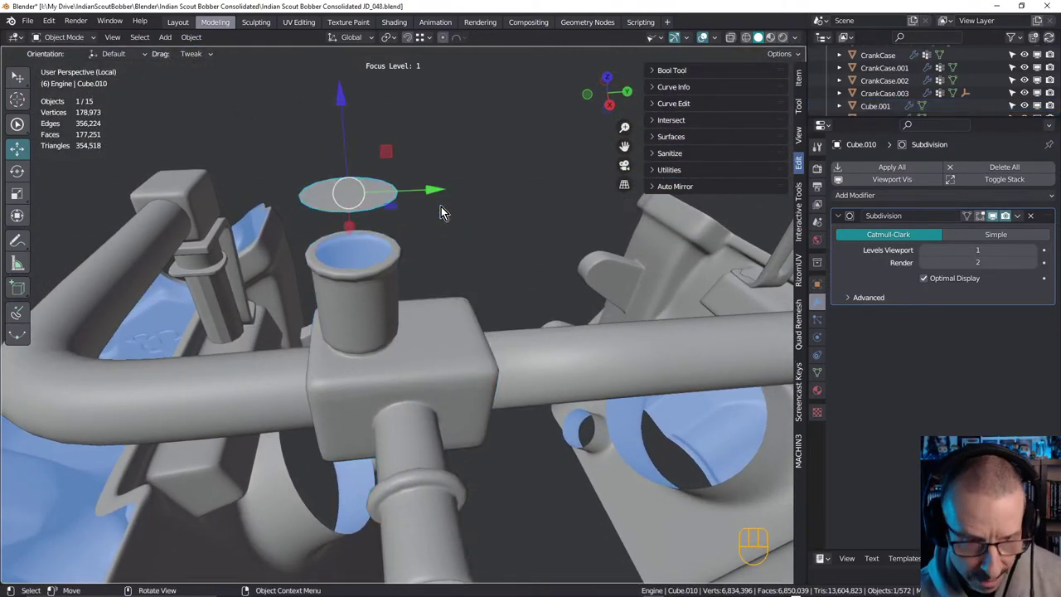
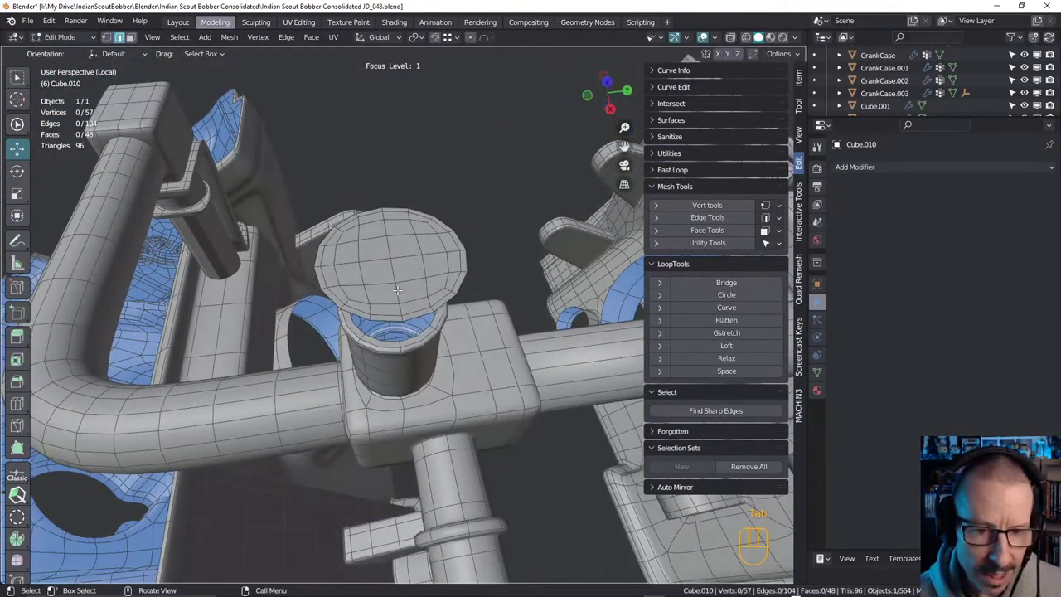
Lift the cap disc Cube.010 about 0.38 cm in Z so it sits clear above the fitting's flared lip
key(Tab)
drag(430, 278, 420, 237)
middle_click(400, 257)
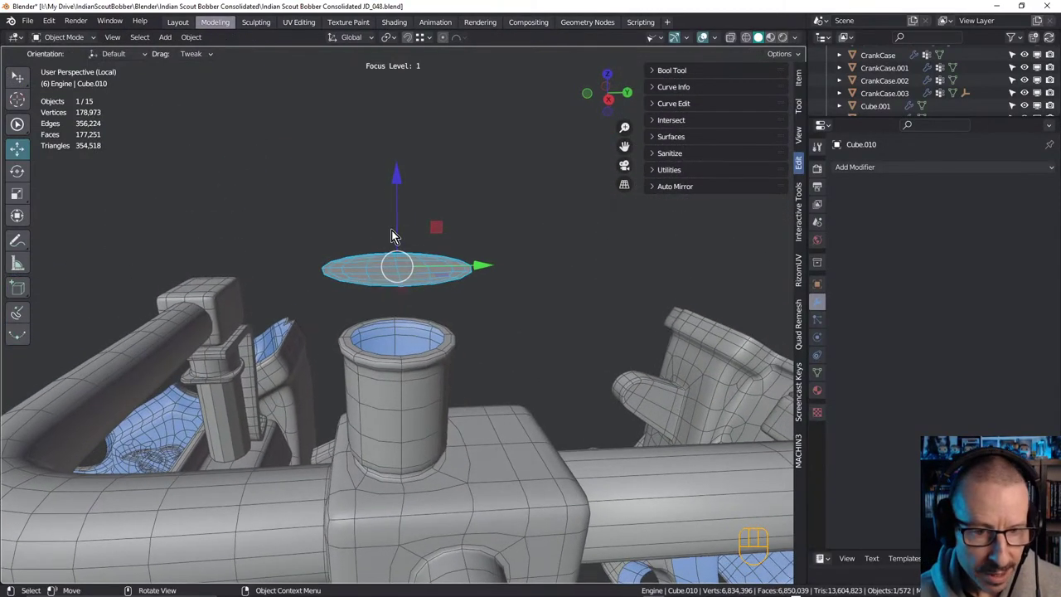
middle_click(406, 245)
drag(397, 210, 411, 202)
drag(411, 218, 405, 227)
drag(399, 214, 411, 266)
middle_click(412, 276)
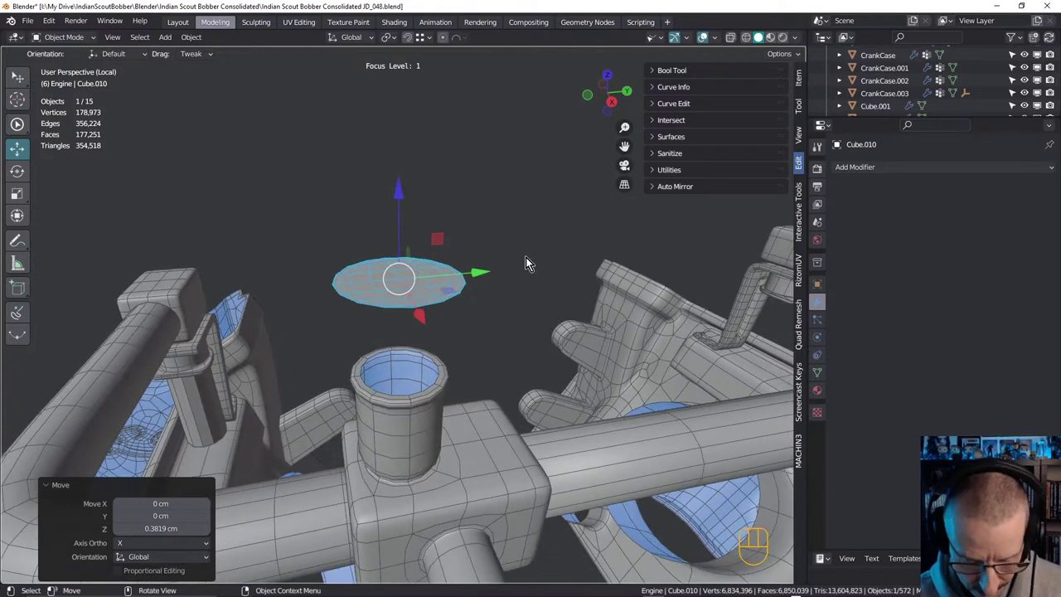
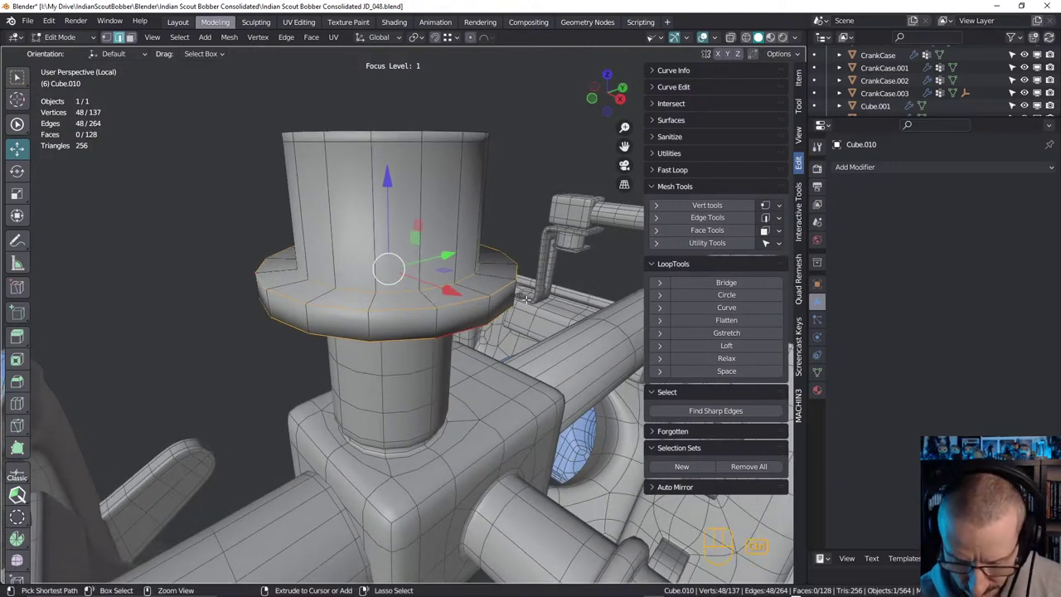
Bevel the brim's edge loops with adjusted segments and a rounded profile
key(ctrl+b)
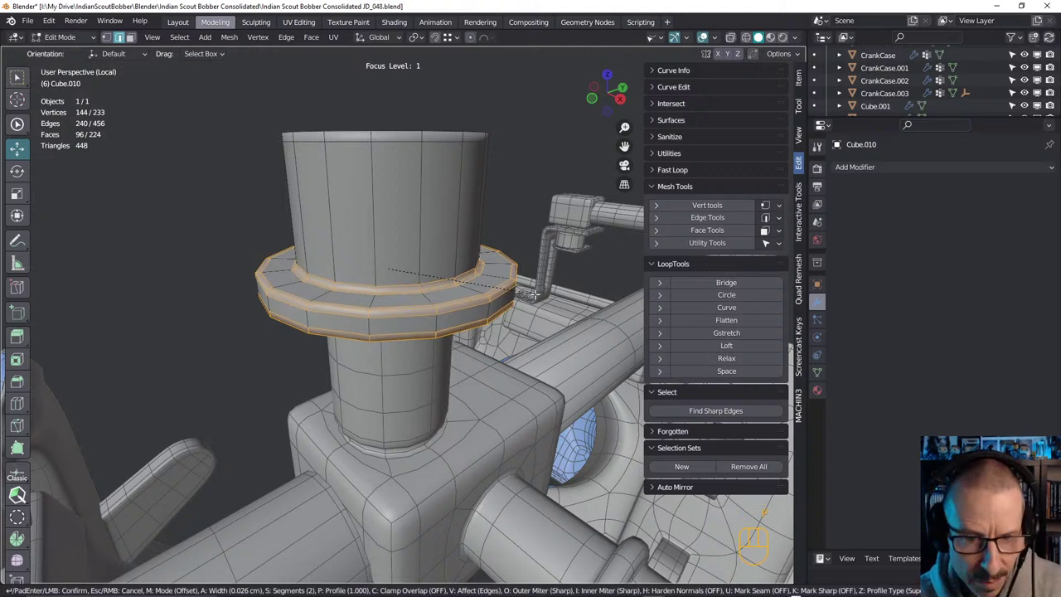
key(p)
key(p)
key(p)
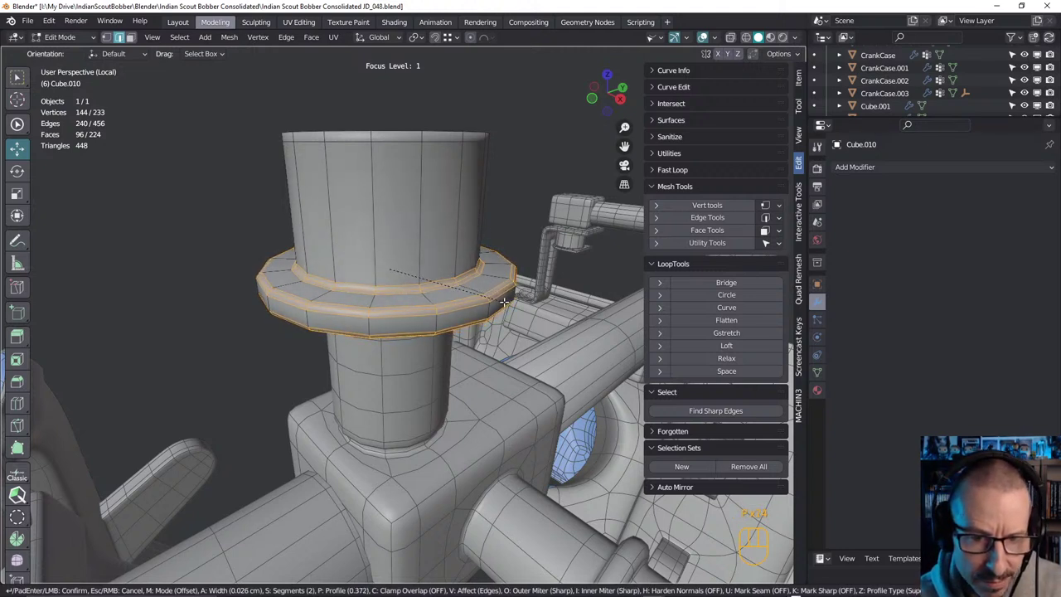
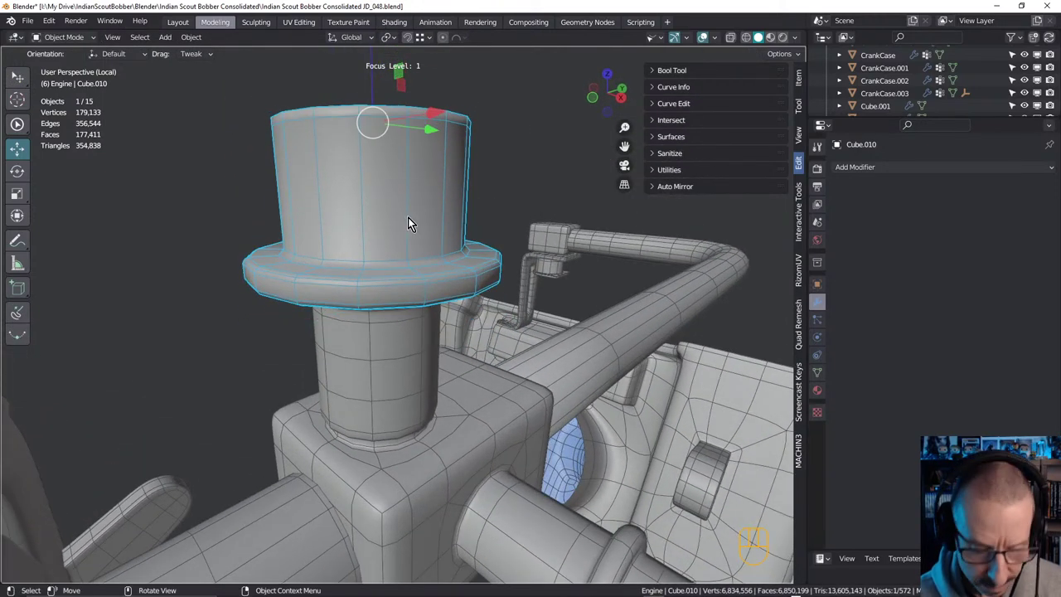
Add two edge loops around the crown of the top-hat cap and return to Object Mode
key(Tab)
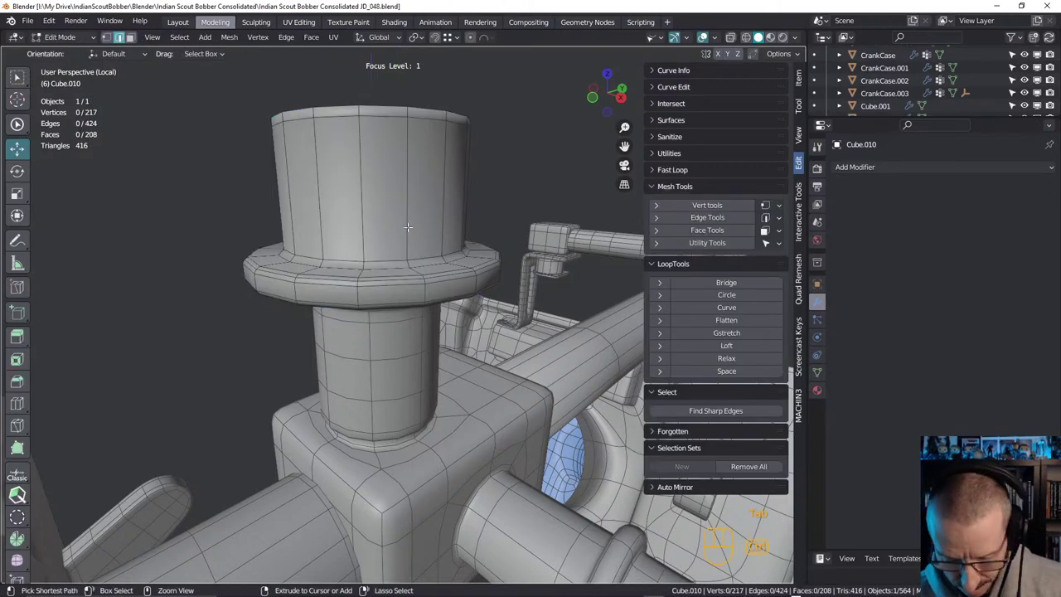
key(ctrl+r)
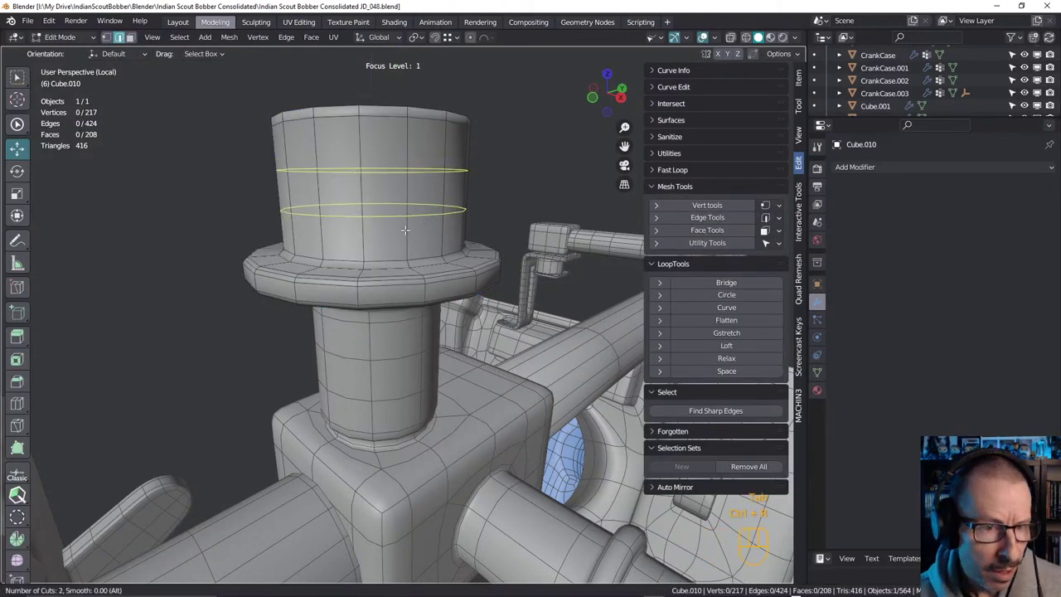
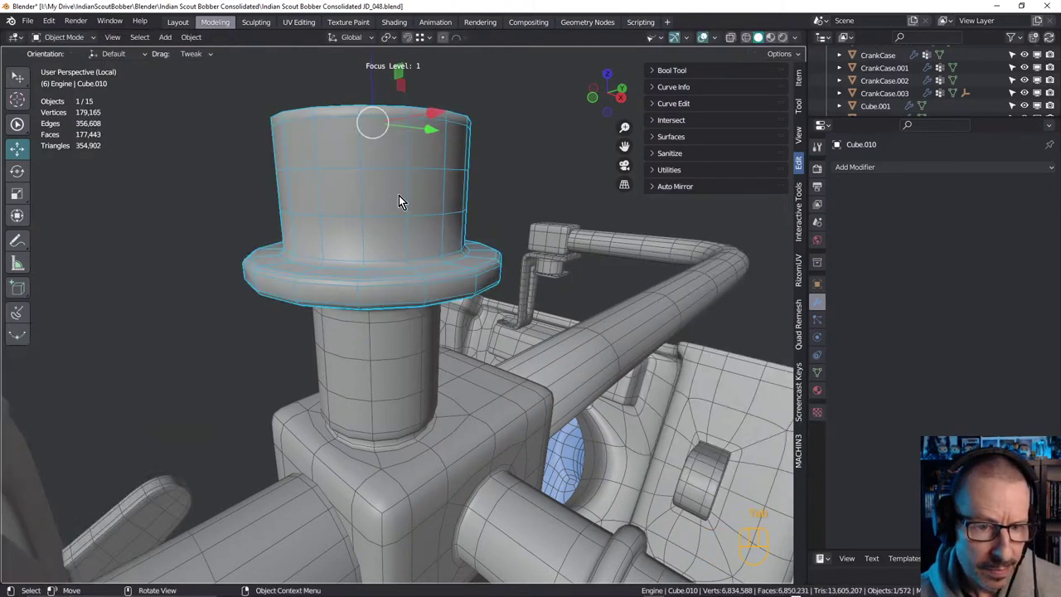
drag(408, 233, 396, 222)
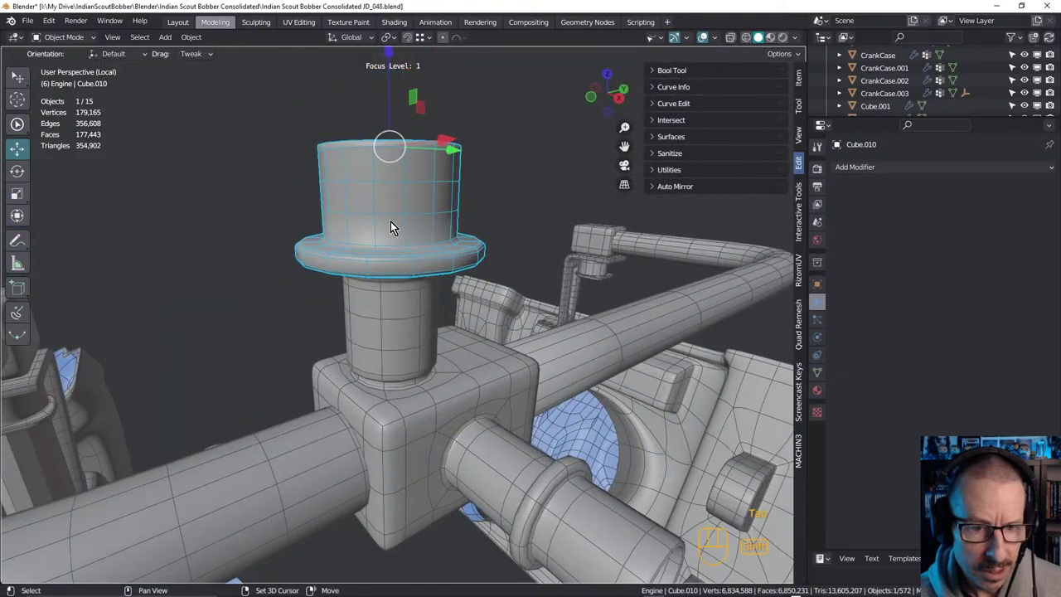
key(shift+space)
drag(416, 243, 417, 217)
key(Tab)
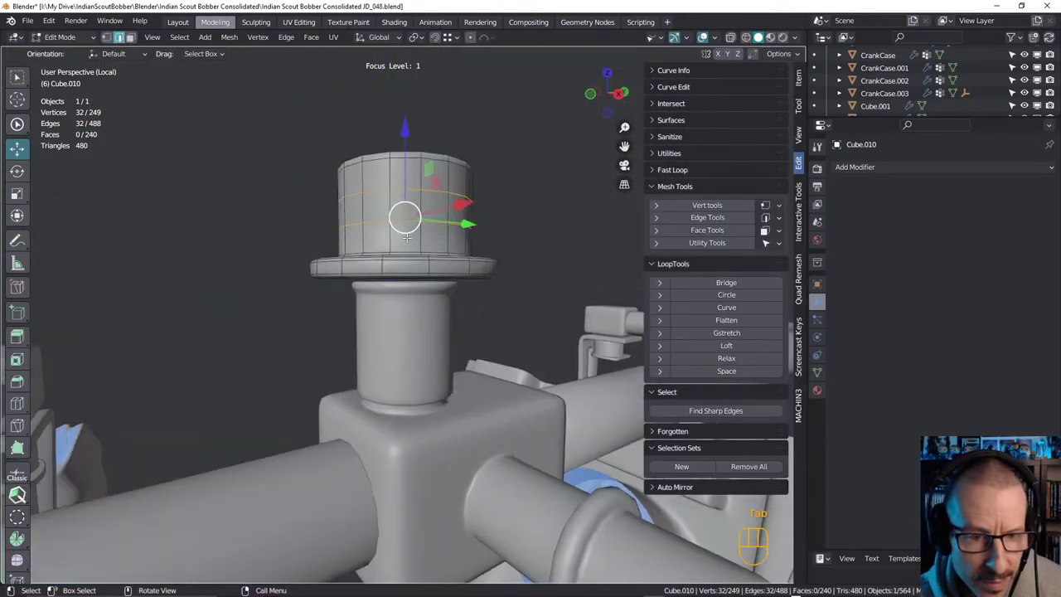
key(Tab)
drag(434, 263, 436, 213)
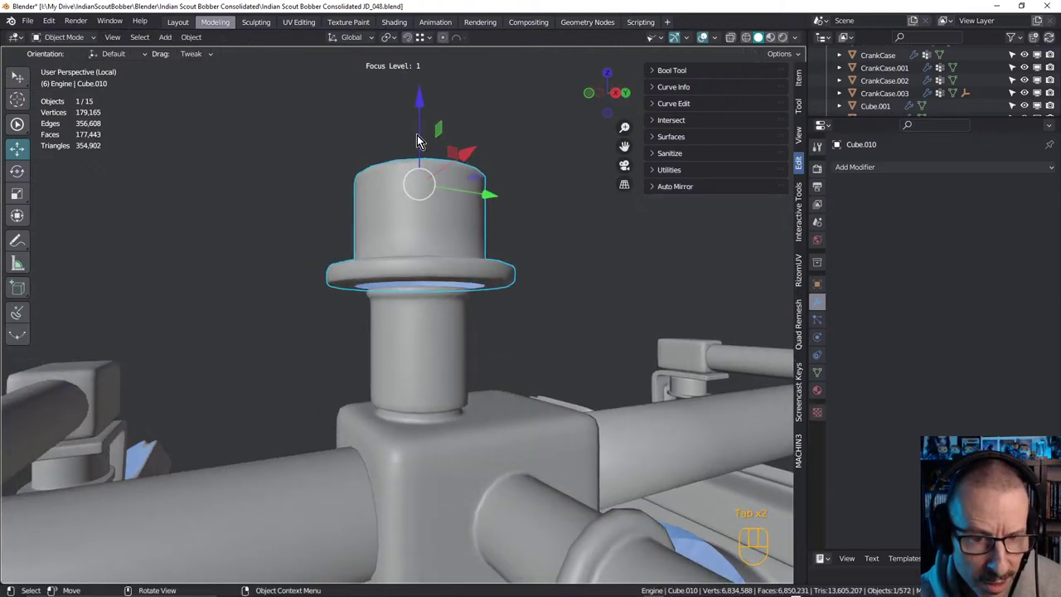